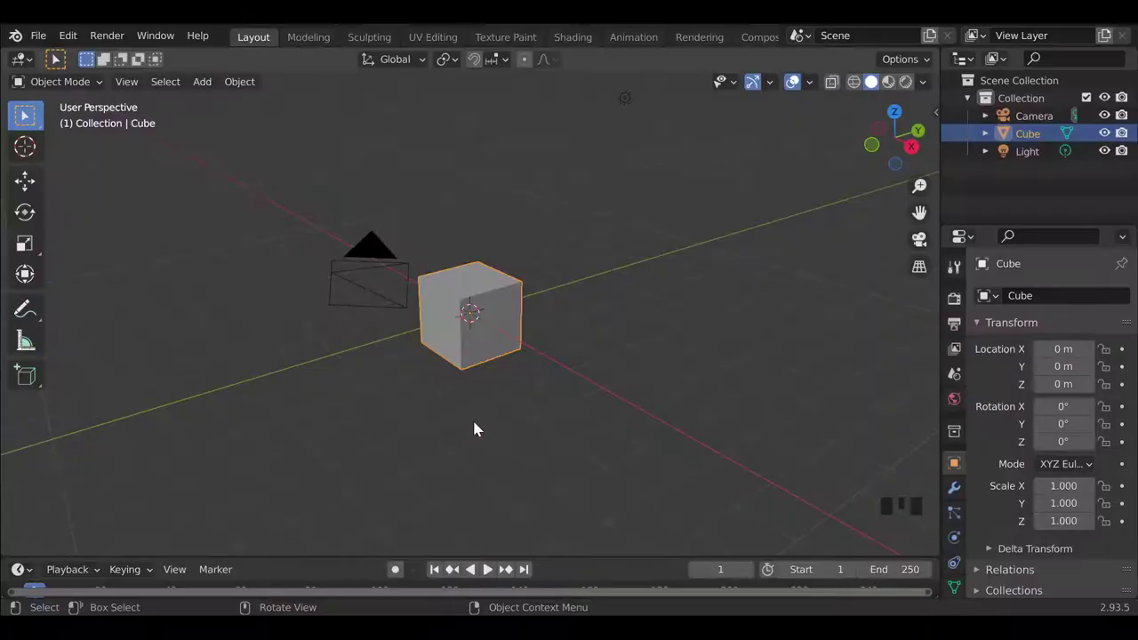
# Delete the default cube and add a Landscape mesh, expanding its operator panel to shape a plateau.
pyautogui.press('x')
pyautogui.press('shift+a')
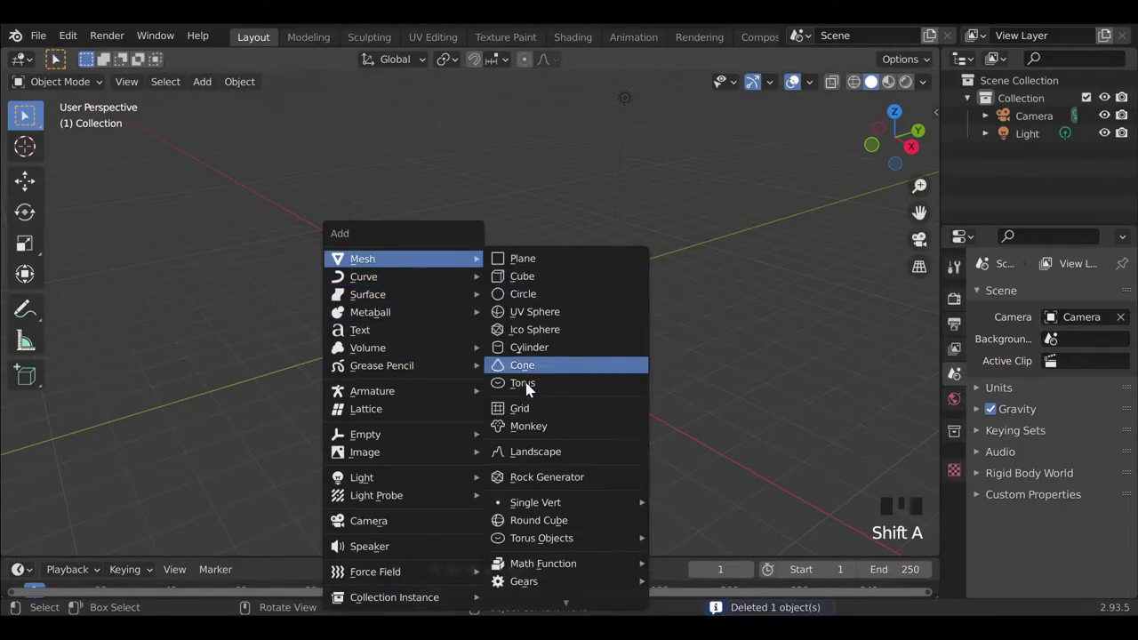
pyautogui.scroll(3)
pyautogui.moveTo(151, 547); pyautogui.dragTo(529, 291)
pyautogui.scroll(-3)
pyautogui.moveTo(468, 361); pyautogui.dragTo(226, 488)
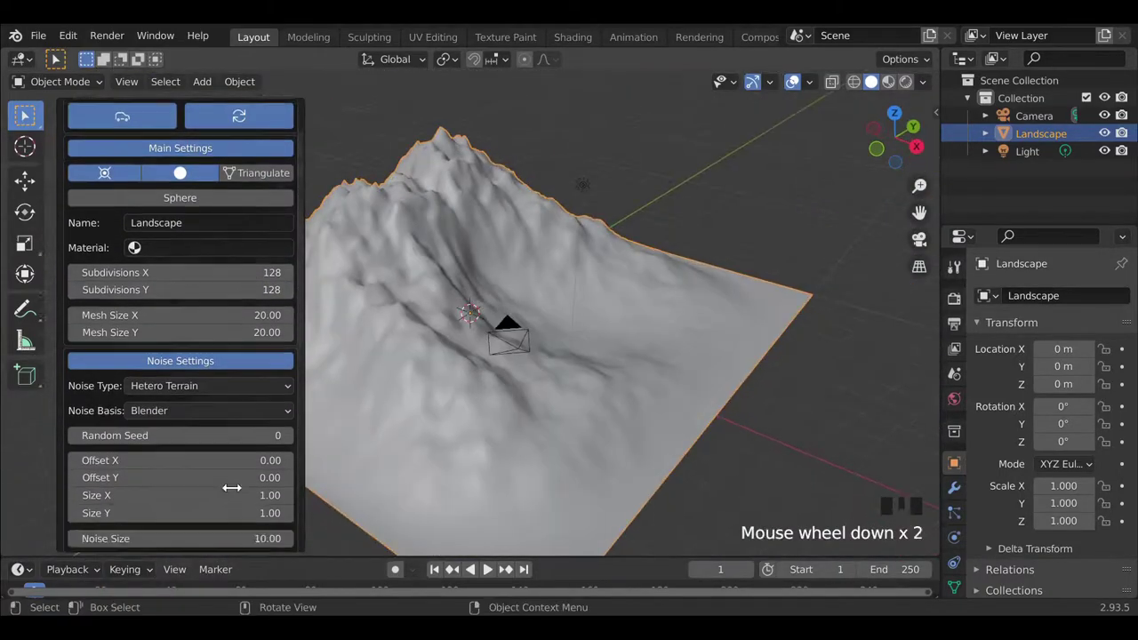
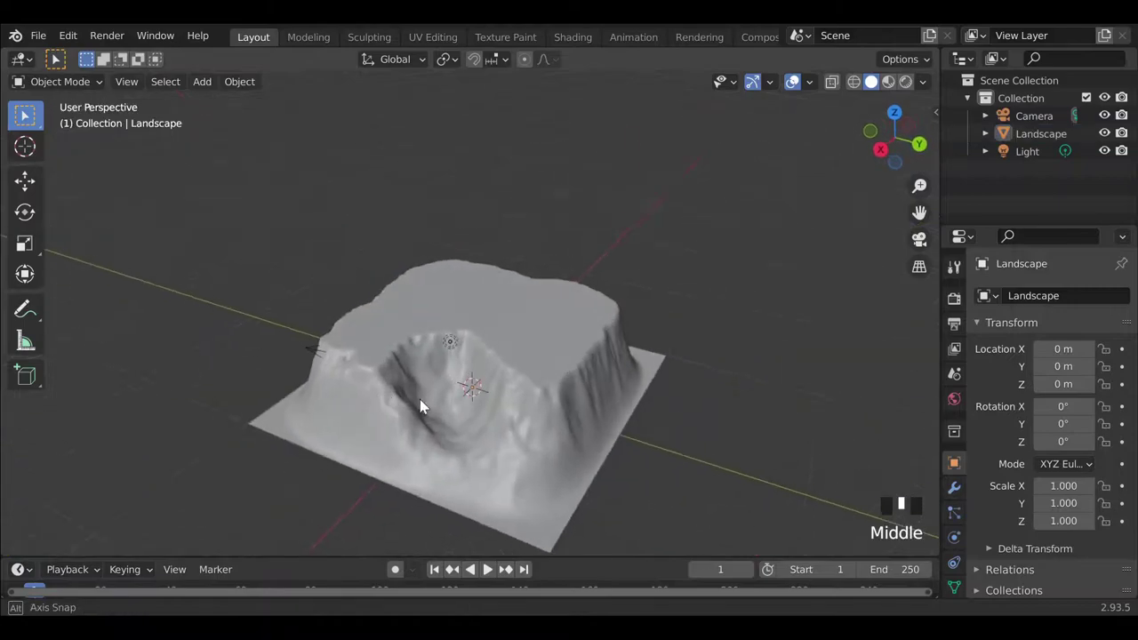
# Add a cube above the plateau, stretch it along Y and flatten it along Z into a thin slab.
pyautogui.press('shift+a')
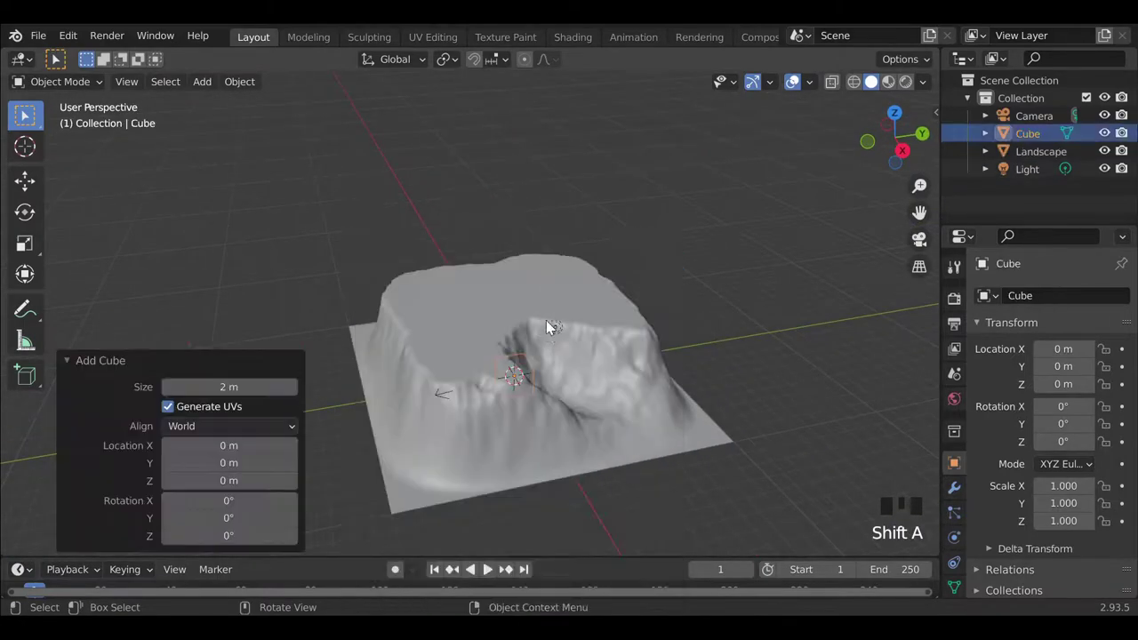
pyautogui.press('g')
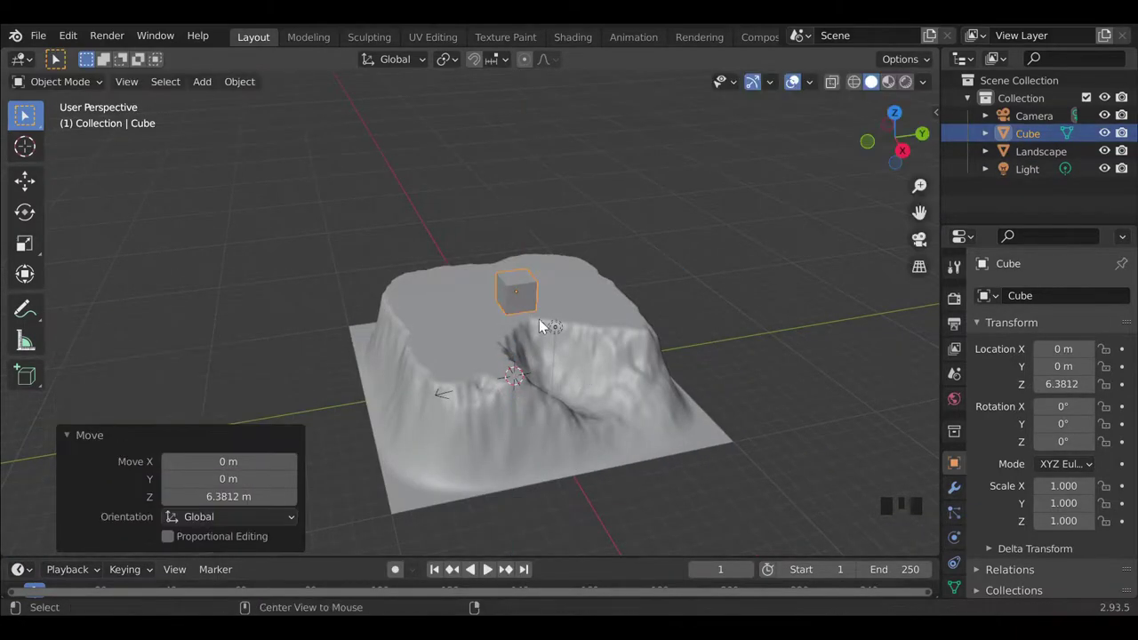
pyautogui.scroll(3)
pyautogui.middleClick(538, 429)
pyautogui.press('g')
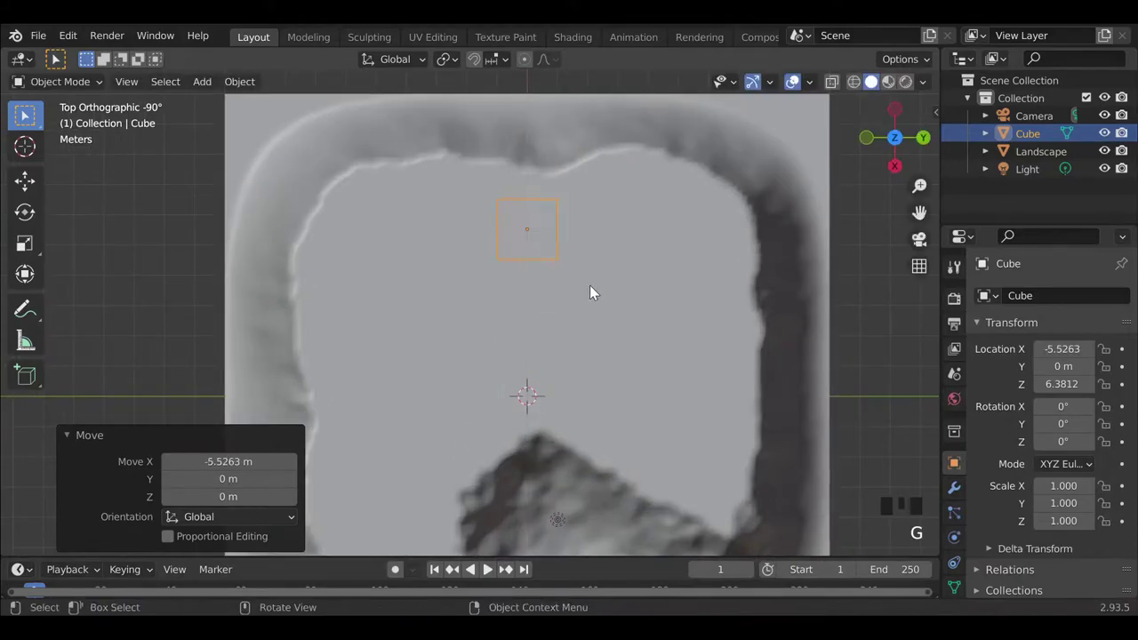
pyautogui.press('s')
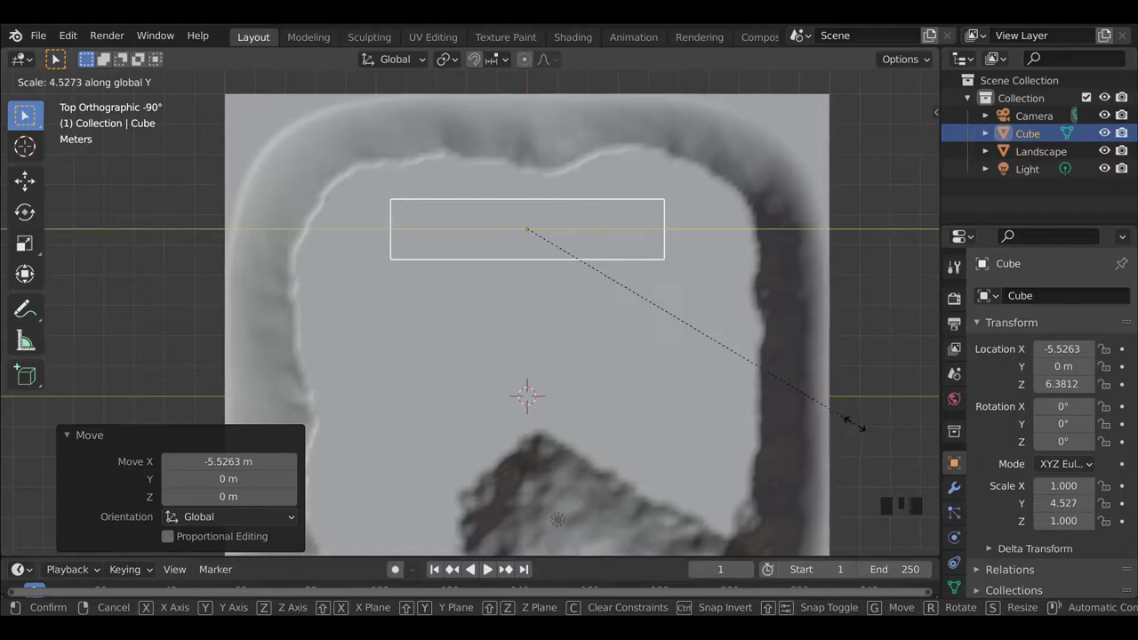
pyautogui.moveTo(296, 355); pyautogui.dragTo(590, 343)
pyautogui.press('s')
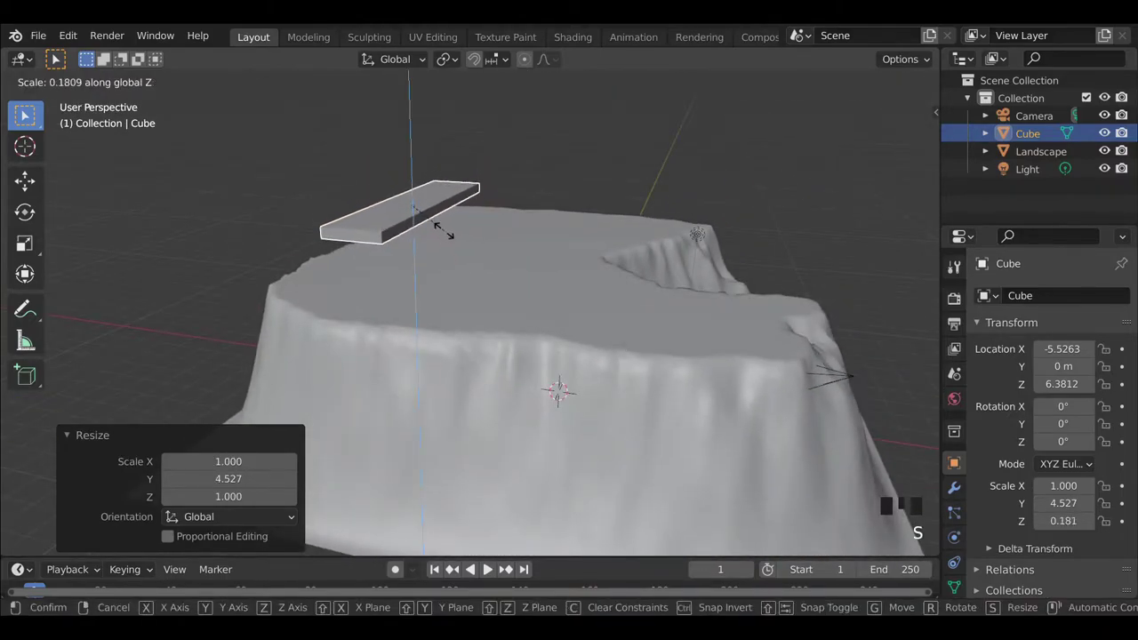
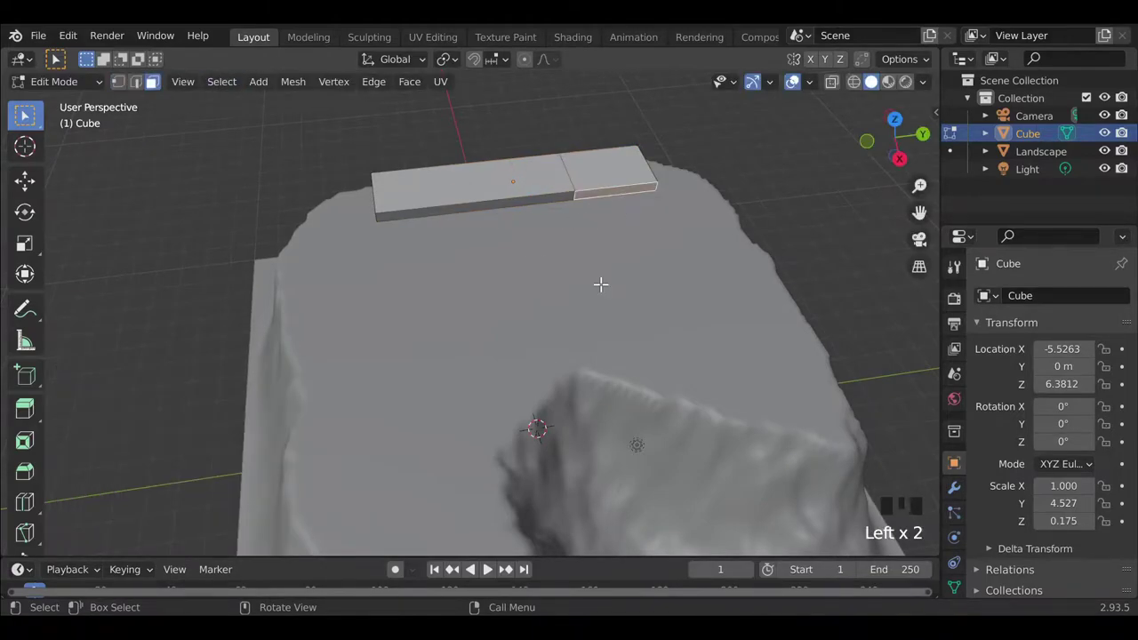
# Extrude the slab's end face into an L-shaped arm, then lower the platform onto the plateau top.
pyautogui.moveTo(27, 414); pyautogui.dragTo(661, 278)
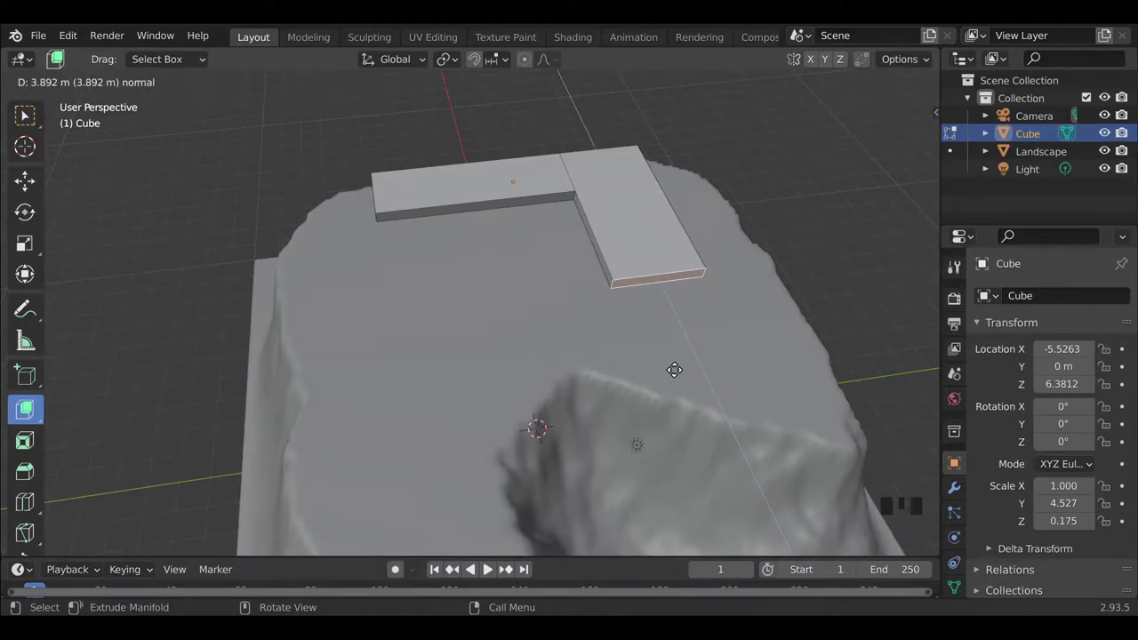
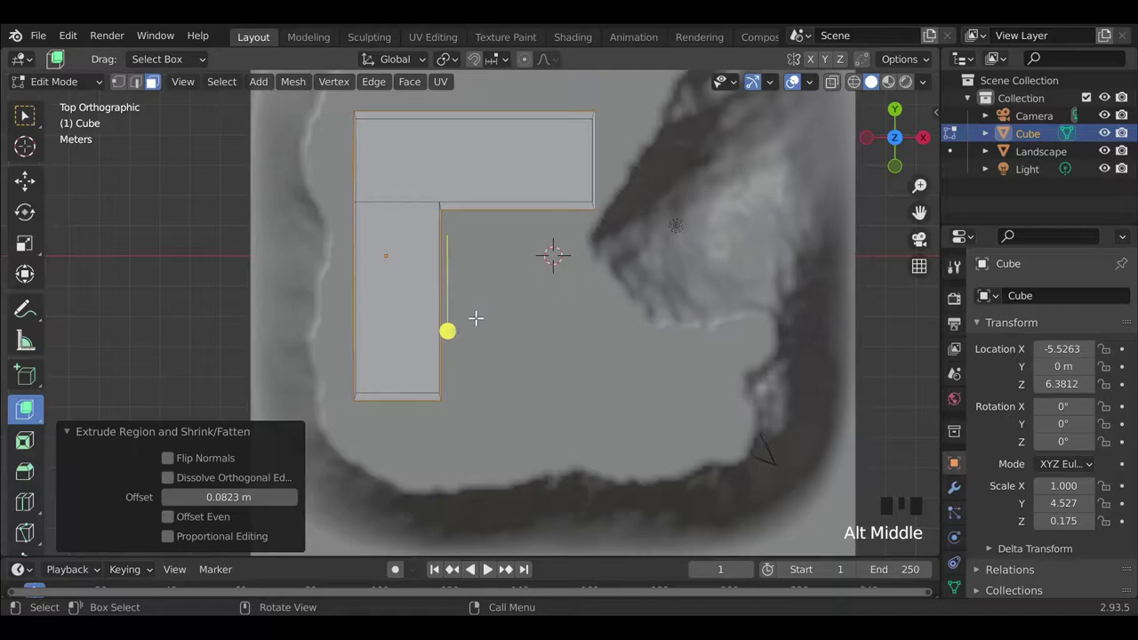
pyautogui.press('s')
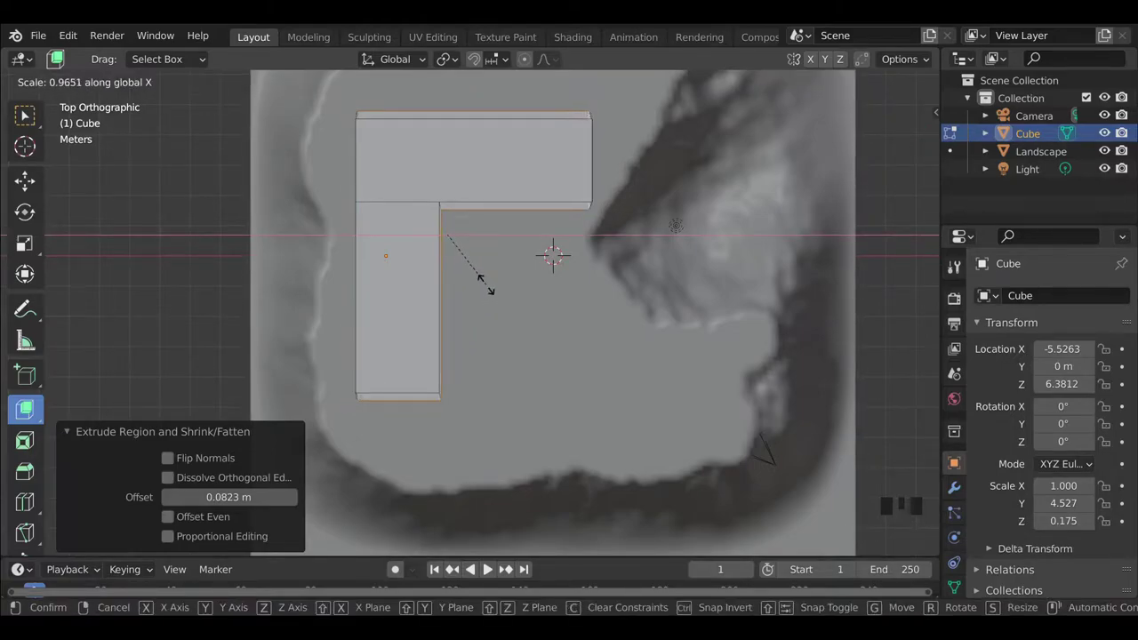
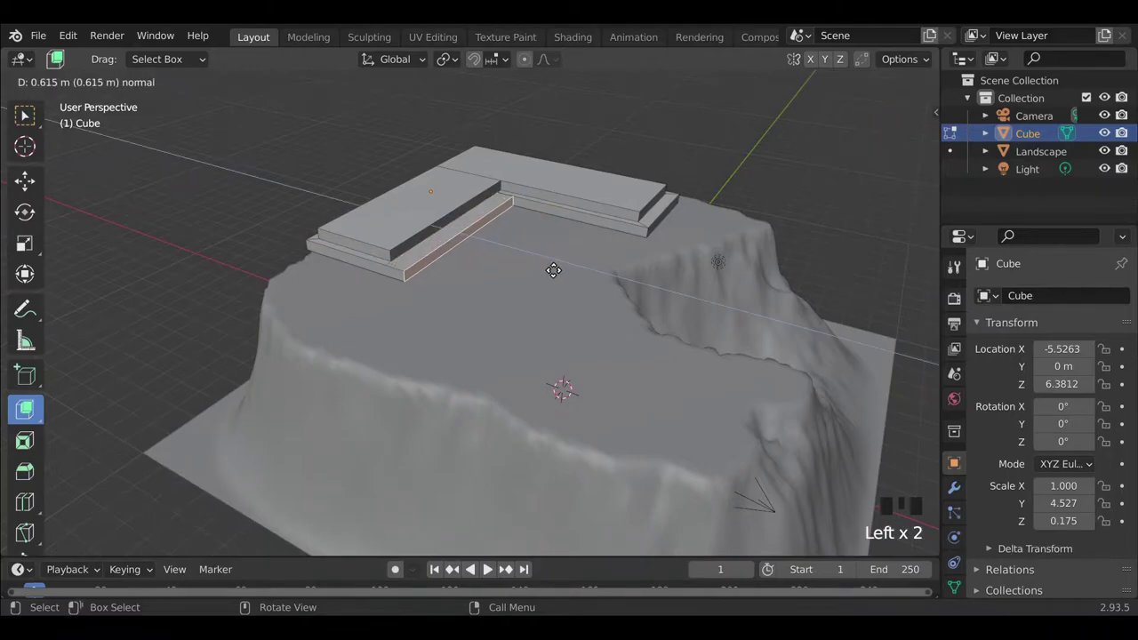
pyautogui.press('Tab')
pyautogui.middleClick(326, 343)
pyautogui.middleClick(495, 347)
pyautogui.scroll(3)
pyautogui.press('g')
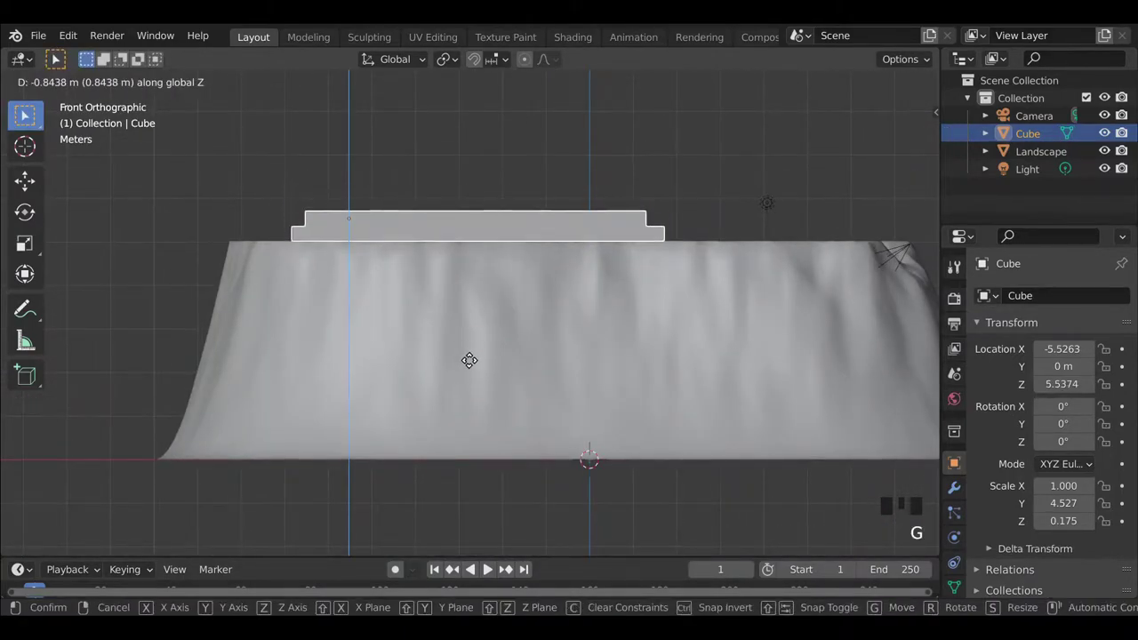
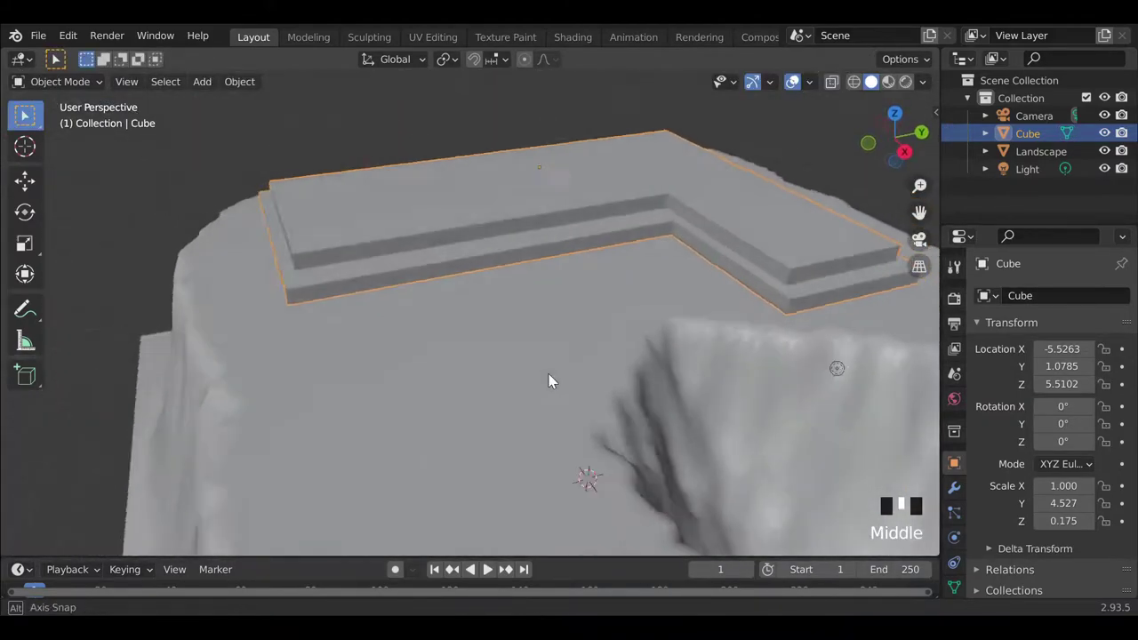
# Add another cube, scale it into a long block and move it over the platform's main arm.
pyautogui.scroll(-3)
pyautogui.middleClick(610, 430)
pyautogui.scroll(-3)
pyautogui.moveTo(552, 433); pyautogui.dragTo(493, 398)
pyautogui.press('shift+a')
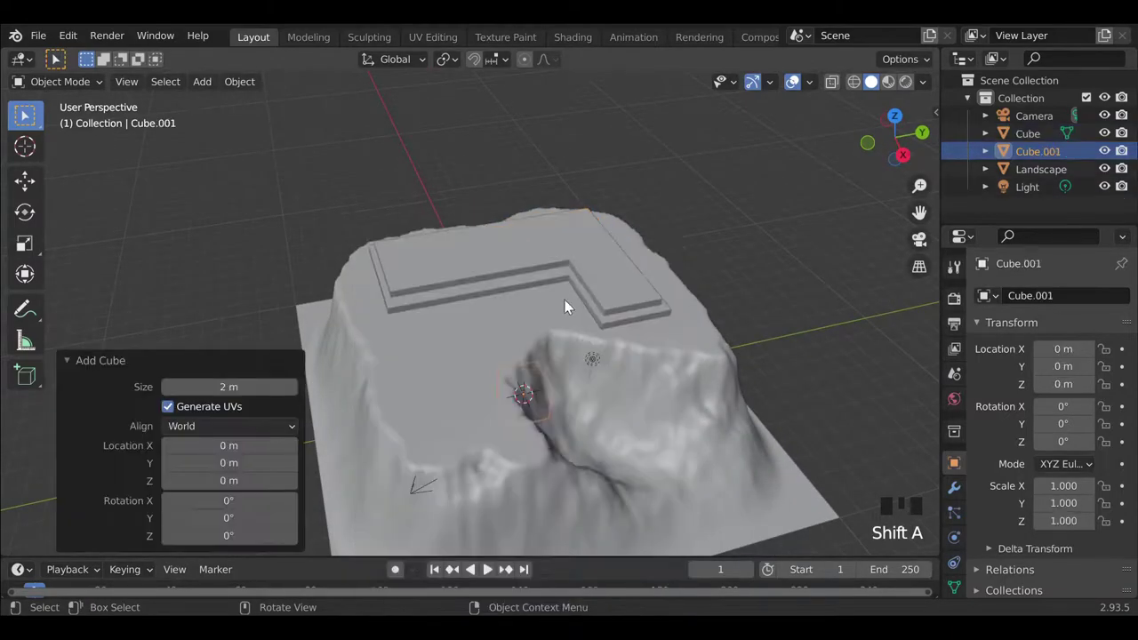
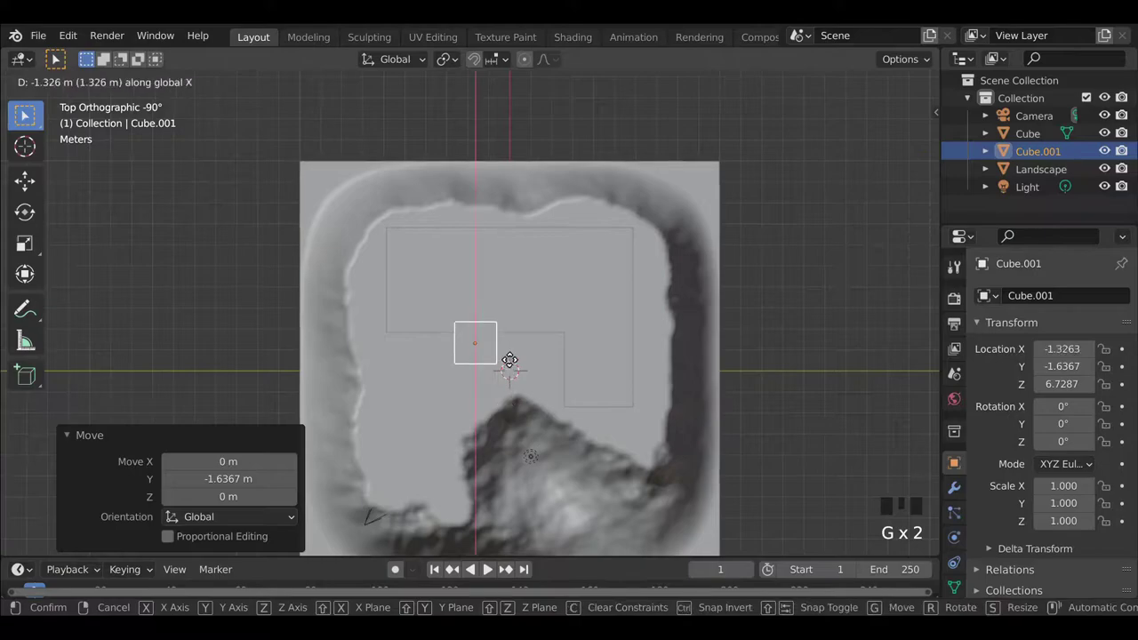
pyautogui.press('s')
pyautogui.press('s')
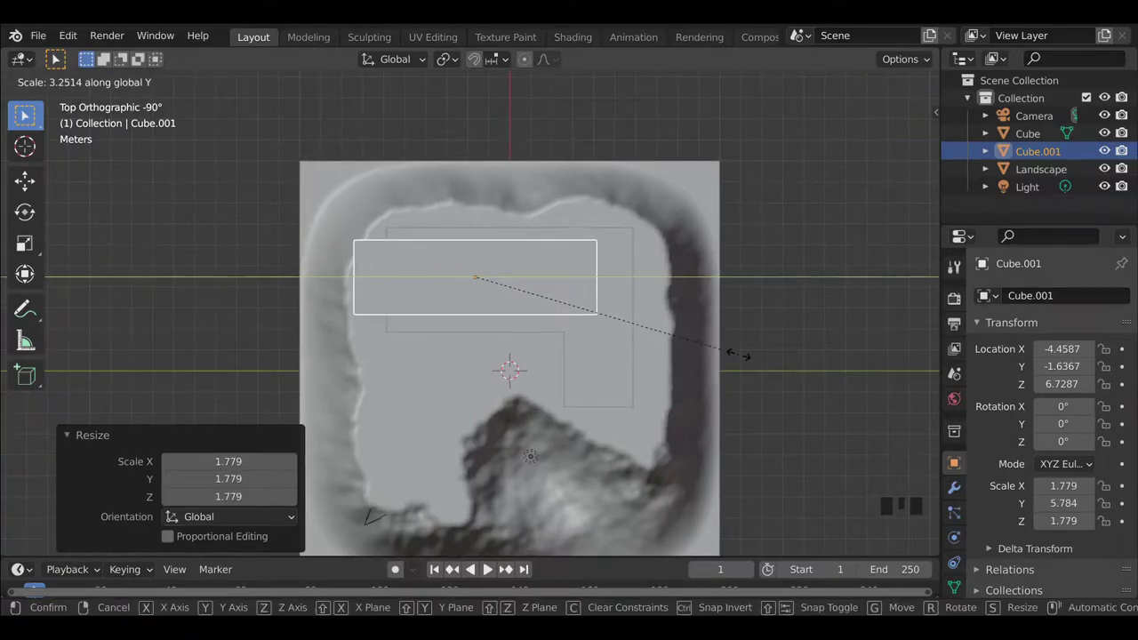
pyautogui.press('g')
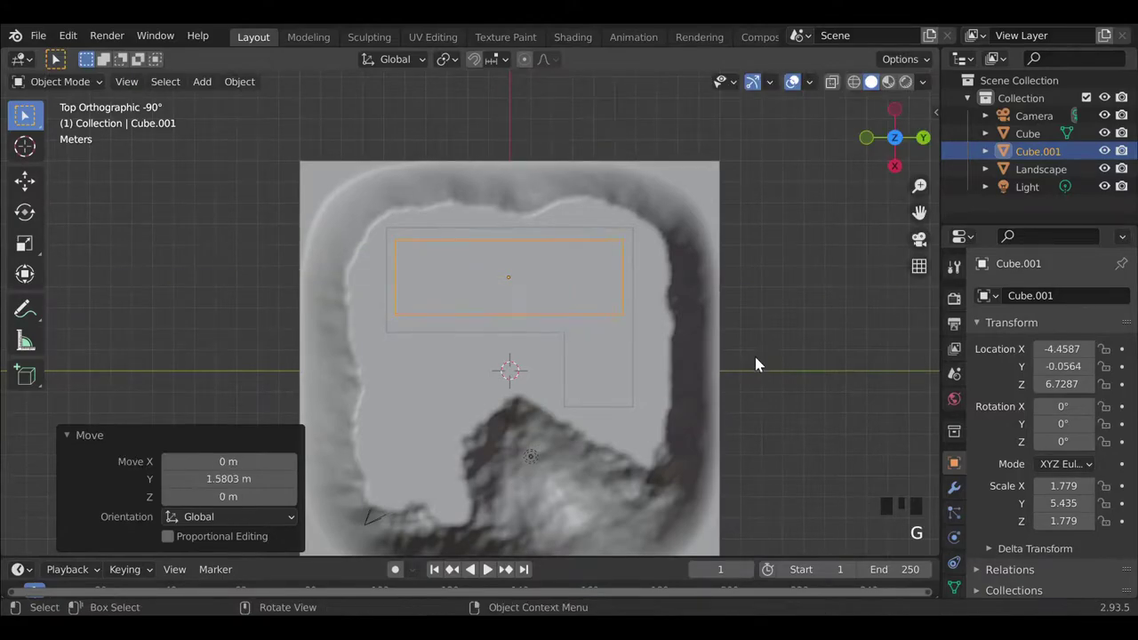
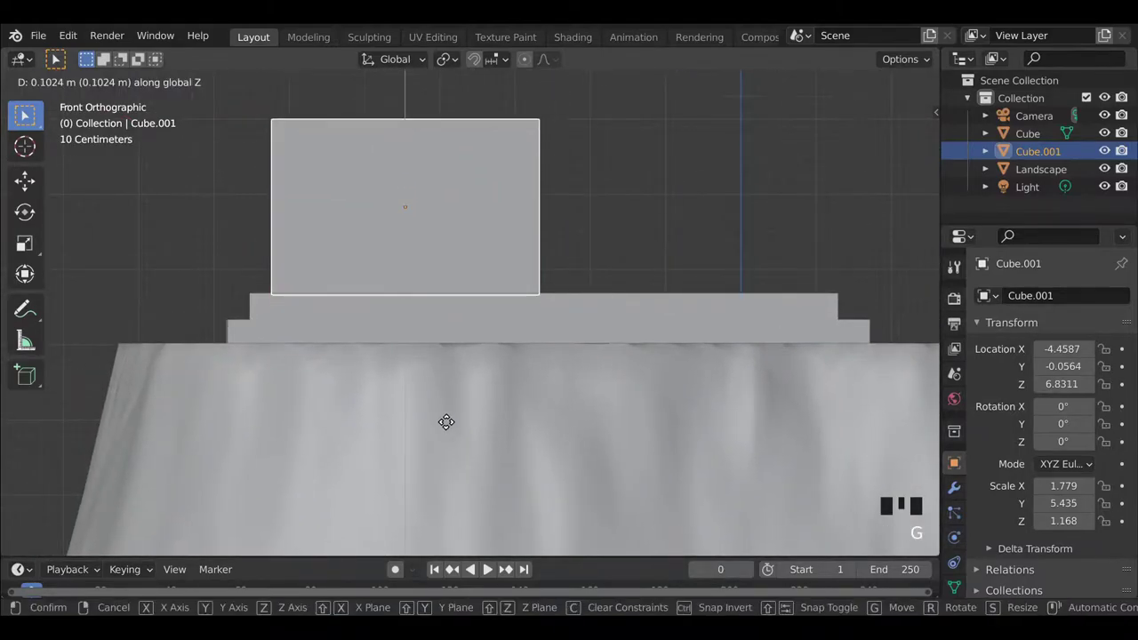
# Shrink the long block slightly so it fits the main arm.
pyautogui.middleClick(521, 389)
pyautogui.click(87, 241)
pyautogui.scroll(-3)
pyautogui.moveTo(474, 357); pyautogui.dragTo(506, 296)
pyautogui.click(507, 296)
pyautogui.press('s')
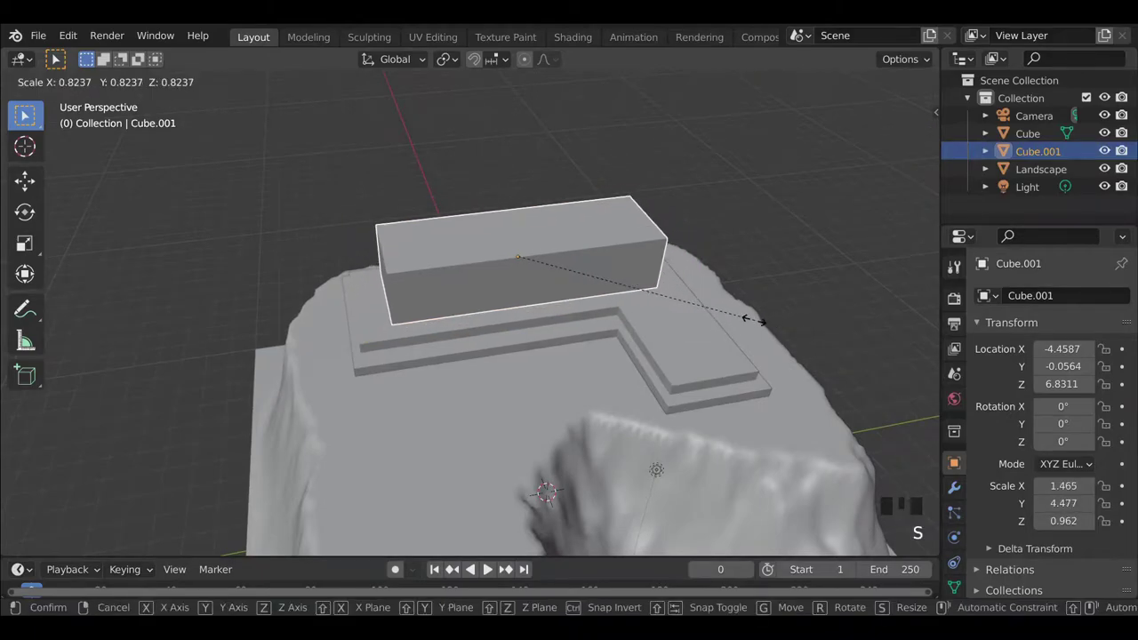
pyautogui.moveTo(458, 341); pyautogui.dragTo(497, 328)
pyautogui.scroll(3)
pyautogui.moveTo(527, 343); pyautogui.dragTo(417, 301)
# Try rotating, resizing and sliding a block toward the side arm, then undo the trial edits.
pyautogui.press('shift+d')
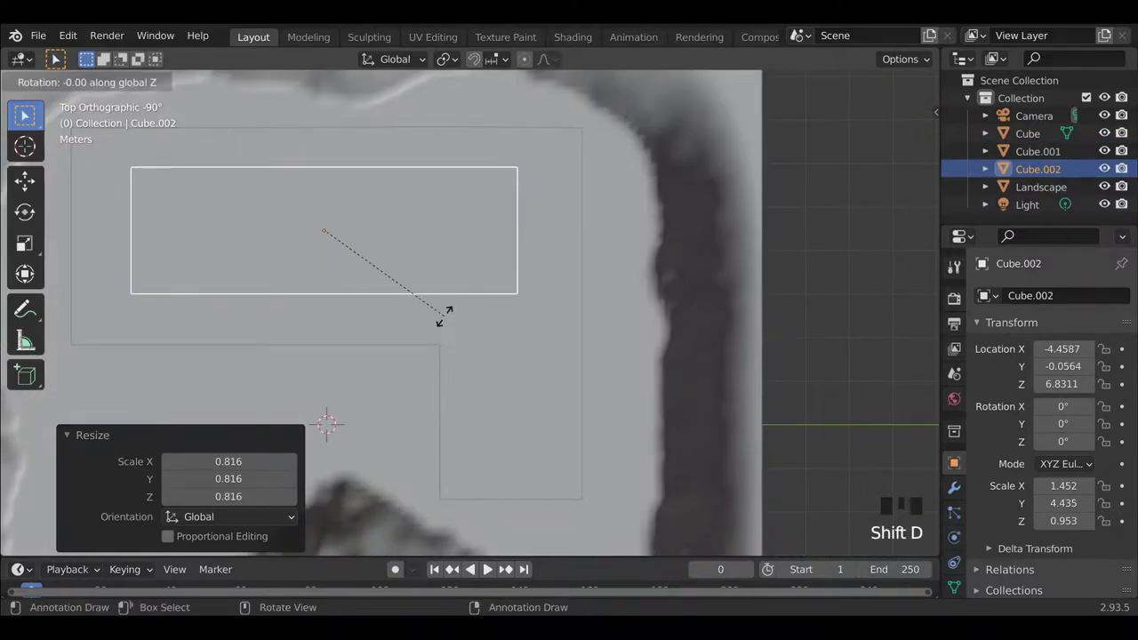
pyautogui.press('ctrl+z')
pyautogui.press('r')
pyautogui.press('s')
pyautogui.press('g')
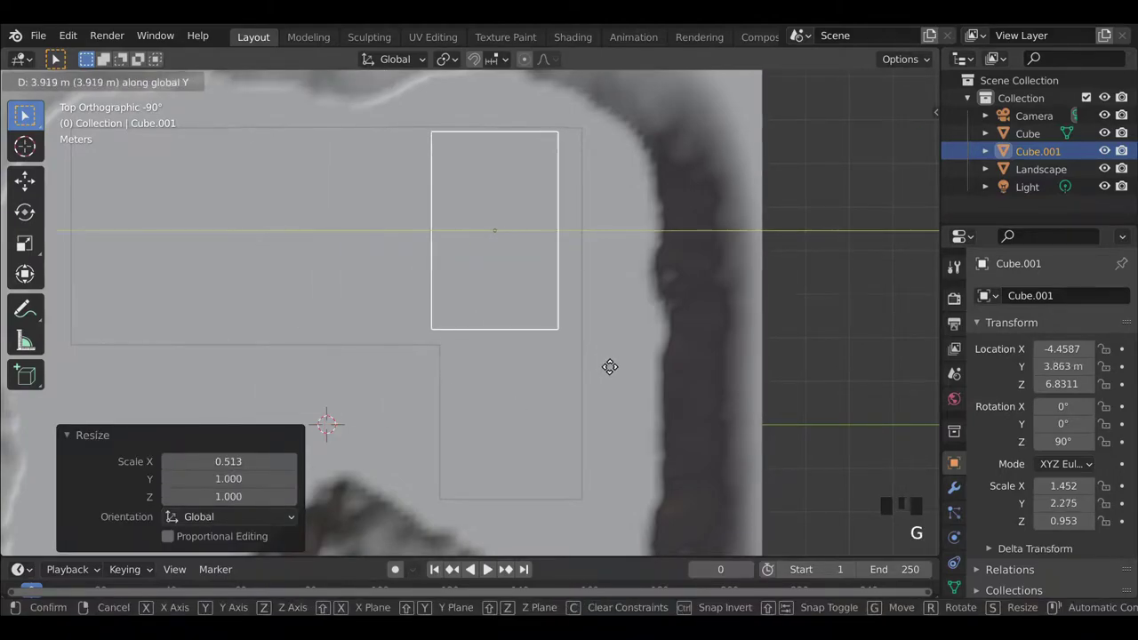
pyautogui.press('g')
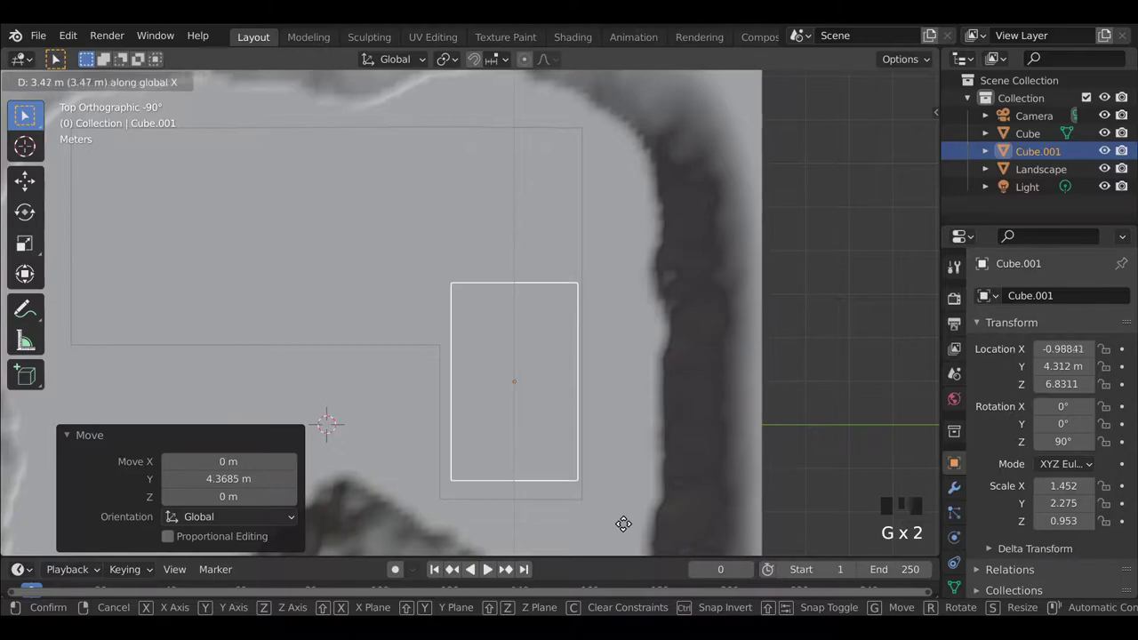
pyautogui.moveTo(396, 400); pyautogui.dragTo(441, 343)
pyautogui.scroll(-3)
pyautogui.moveTo(515, 424); pyautogui.dragTo(454, 438)
pyautogui.press('ctrl+z')
pyautogui.press('ctrl+z')
pyautogui.press('ctrl+z')
# Duplicate the long block, turn the copy 90° on Z and shorten it to fit the side arm.
pyautogui.press('shift+d')
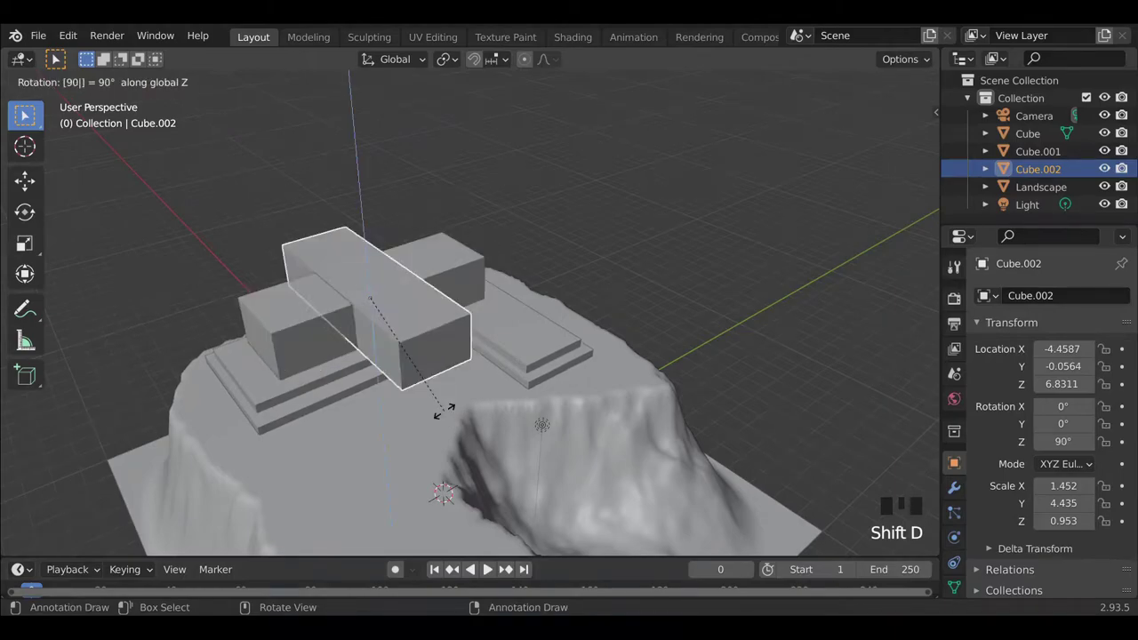
pyautogui.press('s')
pyautogui.press('g')
pyautogui.press('g')
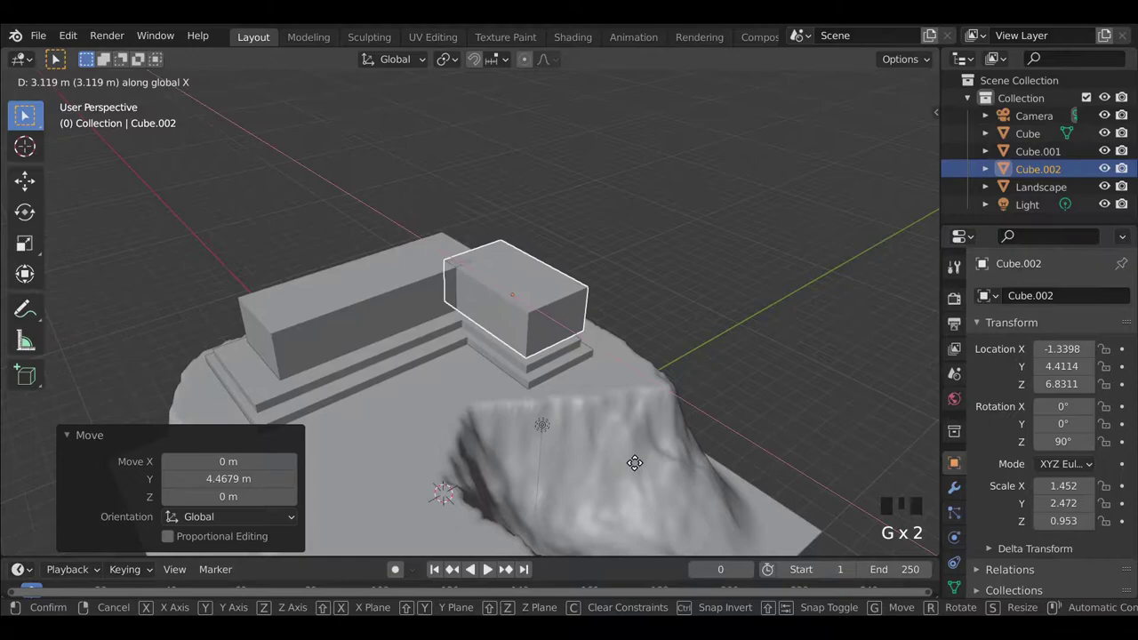
pyautogui.middleClick(512, 395)
pyautogui.press('s')
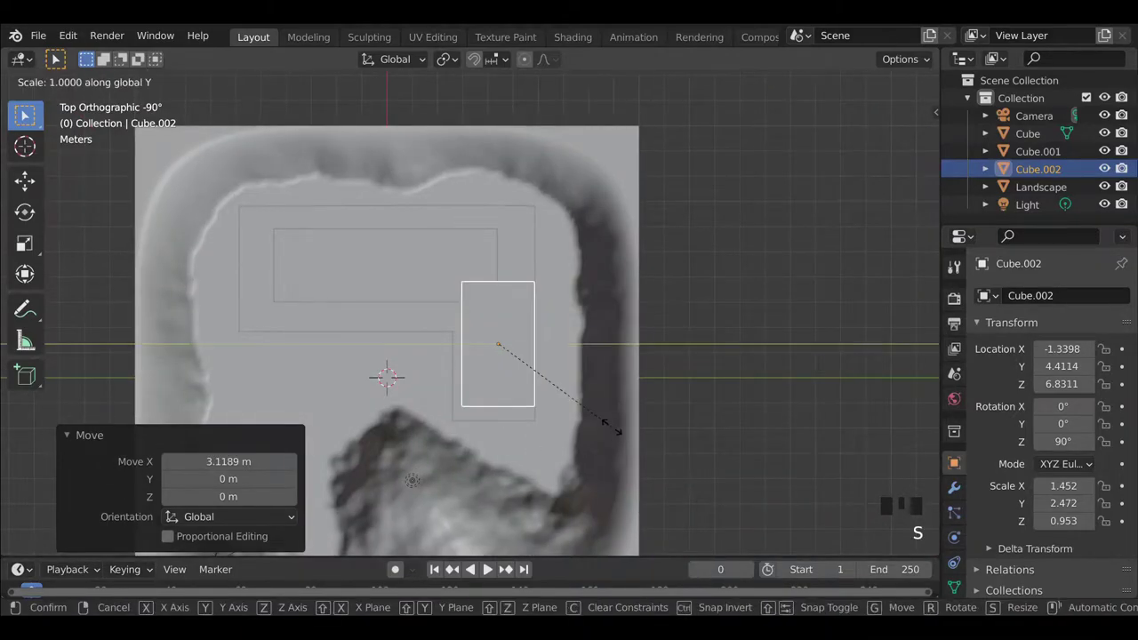
pyautogui.click(758, 326)
pyautogui.moveTo(408, 413); pyautogui.dragTo(712, 247)
pyautogui.click(712, 248)
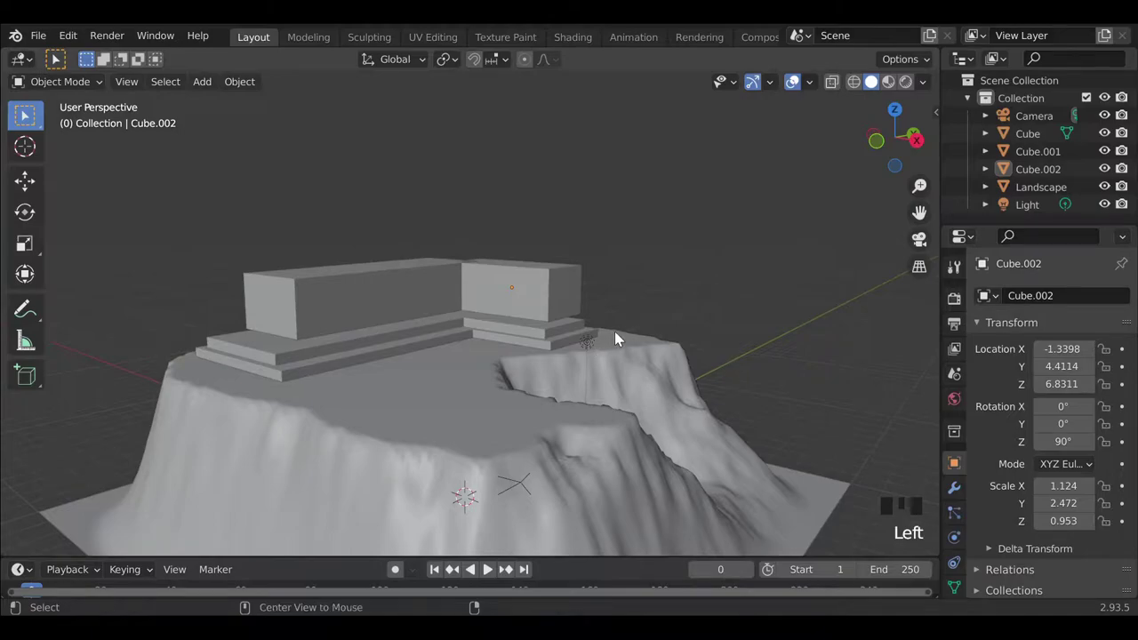
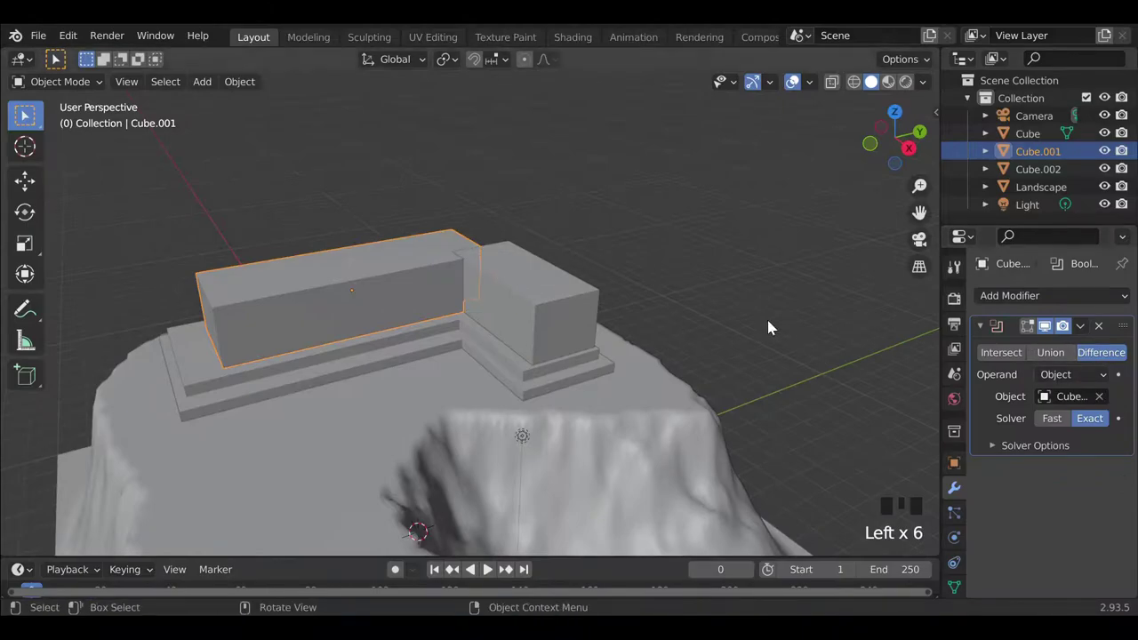
# Move the long block along Y and resize the smaller block along X.
pyautogui.moveTo(1085, 333); pyautogui.dragTo(432, 300)
pyautogui.press('g')
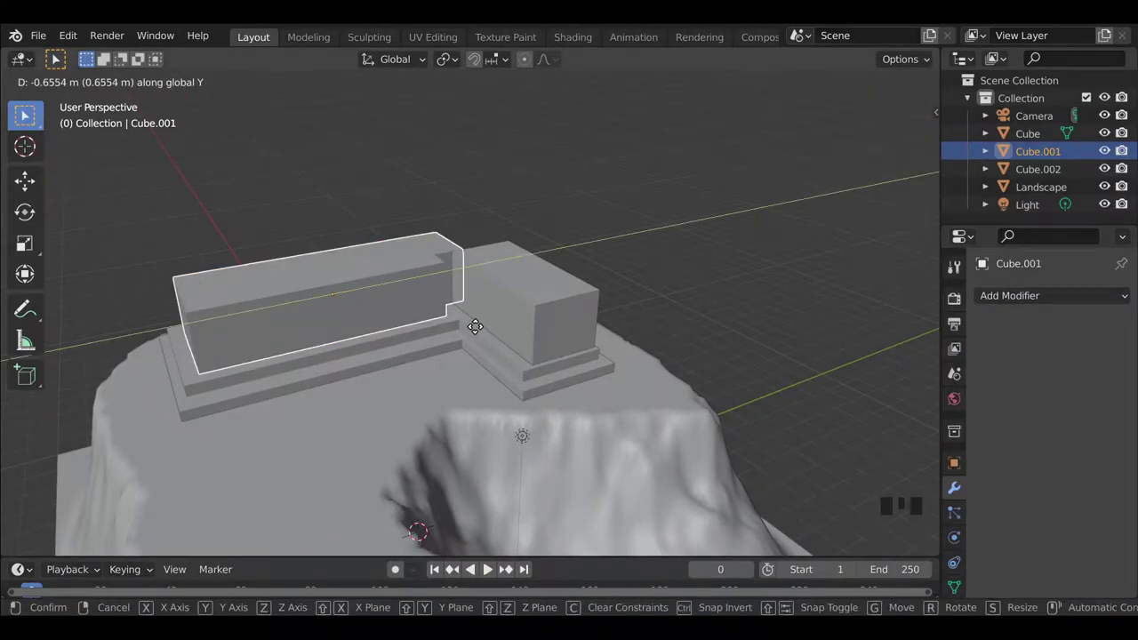
pyautogui.click(707, 313)
pyautogui.scroll(3)
pyautogui.moveTo(499, 447); pyautogui.dragTo(592, 428)
pyautogui.click(529, 277)
pyautogui.press('s')
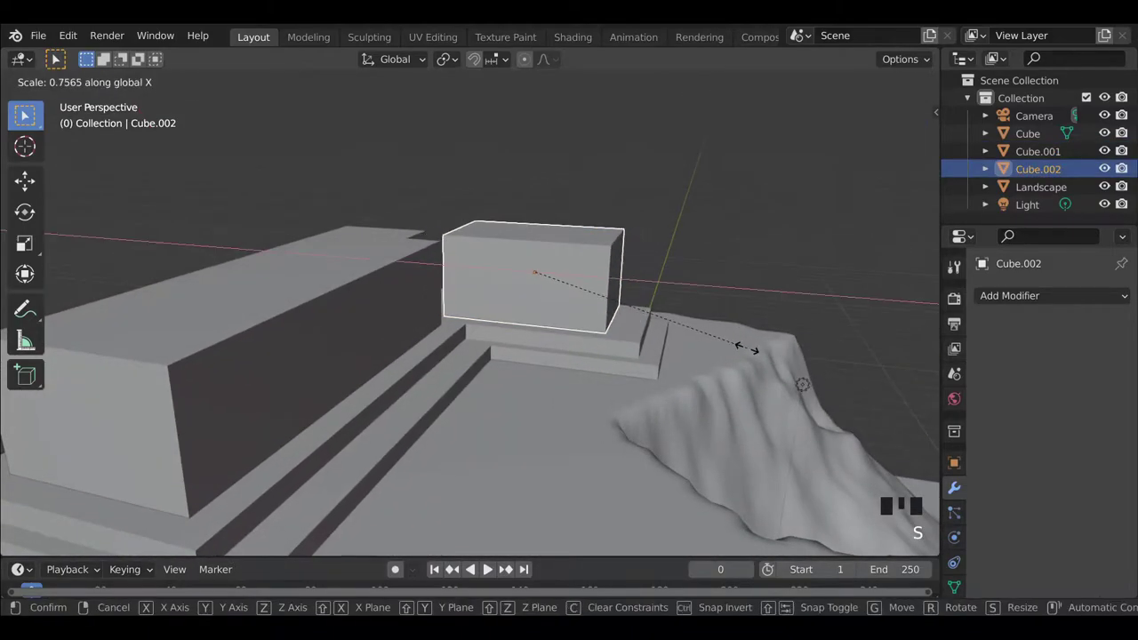
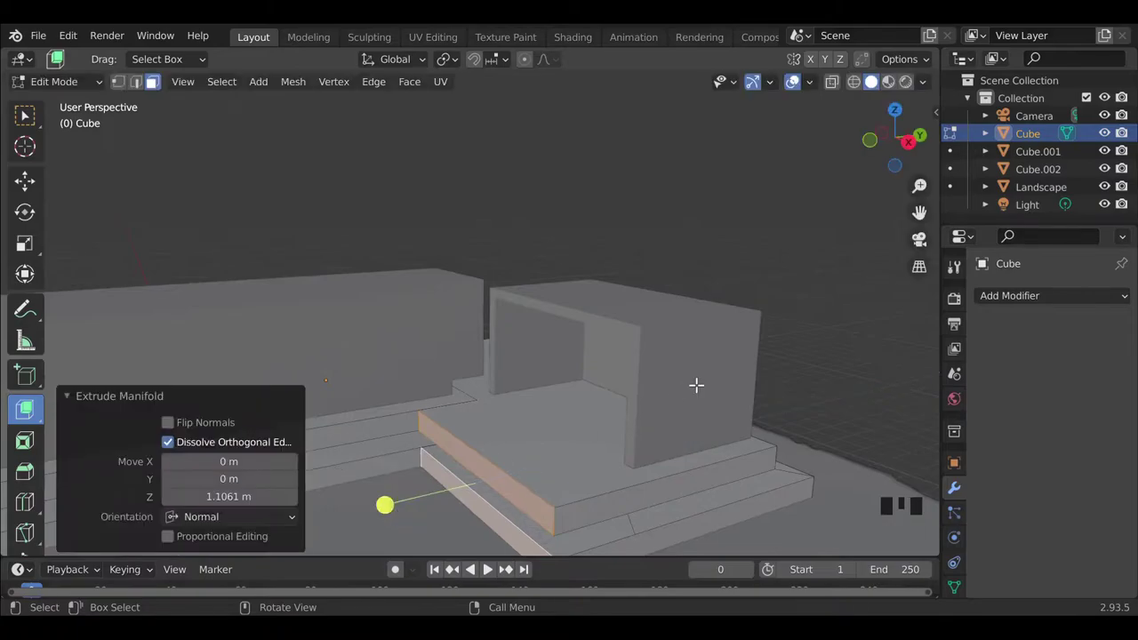
# Finish the doorway opening through the smaller block and nudge the long block slightly along X.
pyautogui.press('Tab')
pyautogui.scroll(-3)
pyautogui.moveTo(813, 372); pyautogui.dragTo(811, 371)
pyautogui.moveTo(428, 474); pyautogui.dragTo(568, 475)
pyautogui.click(333, 453)
pyautogui.moveTo(371, 501); pyautogui.dragTo(676, 491)
pyautogui.press('g')
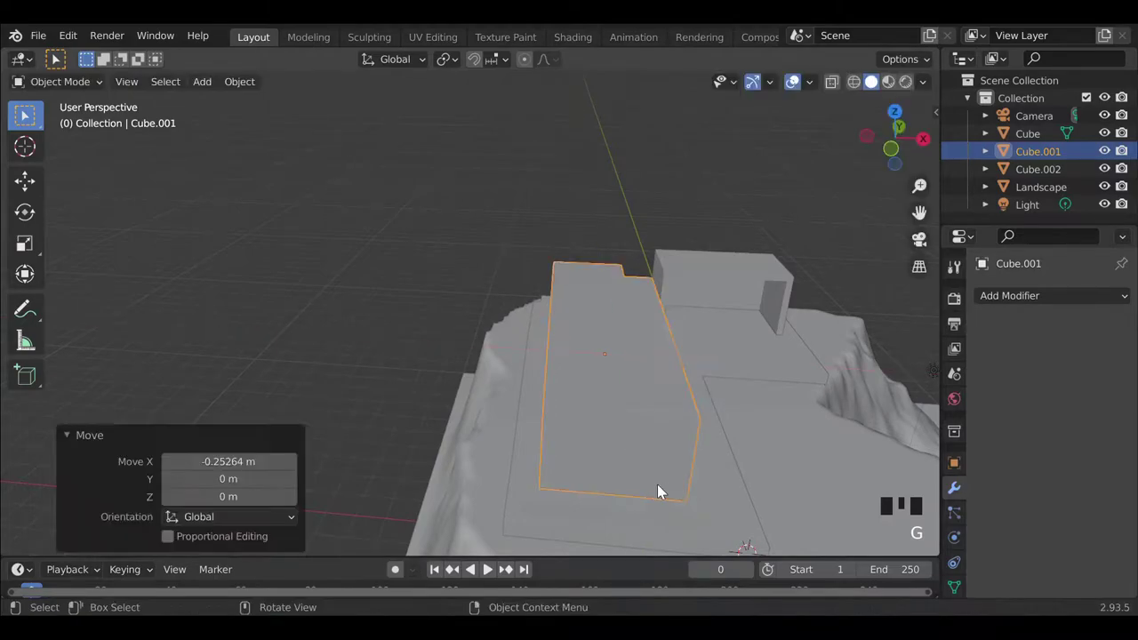
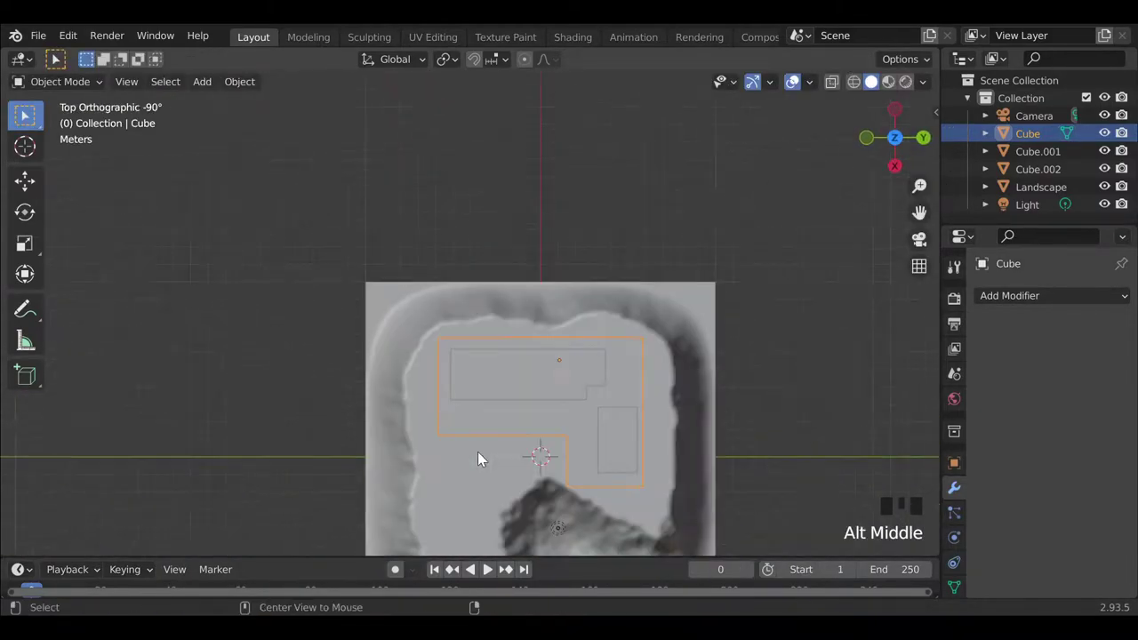
# Add a cube, stretch it along X and Y into a flat slab and place it in front of the house.
pyautogui.moveTo(479, 450); pyautogui.dragTo(486, 393)
pyautogui.press('shift+a')
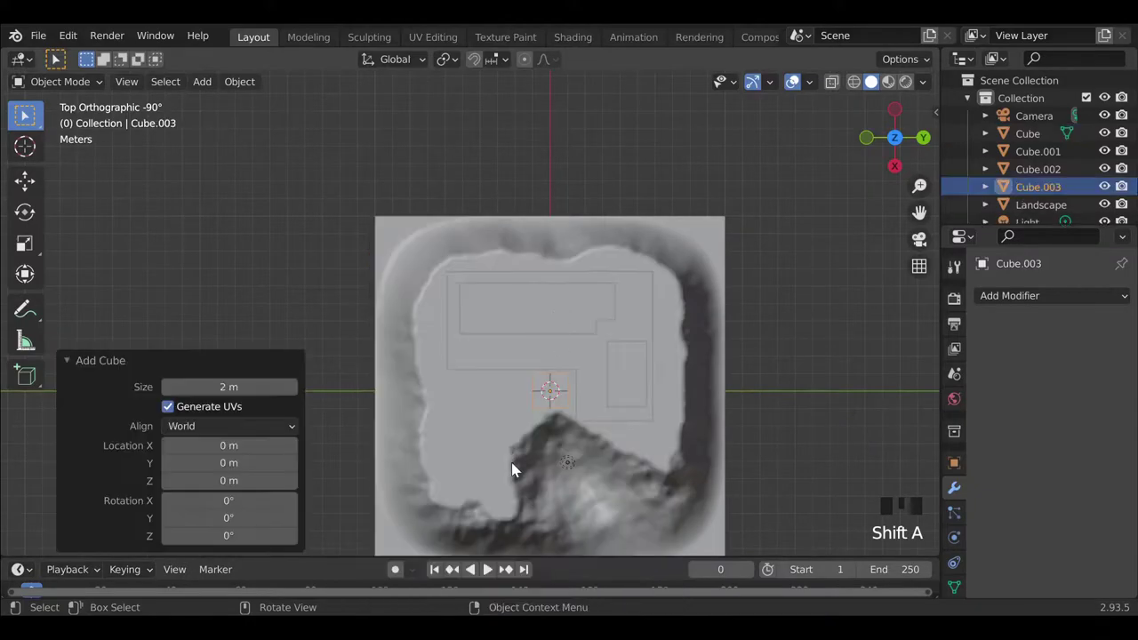
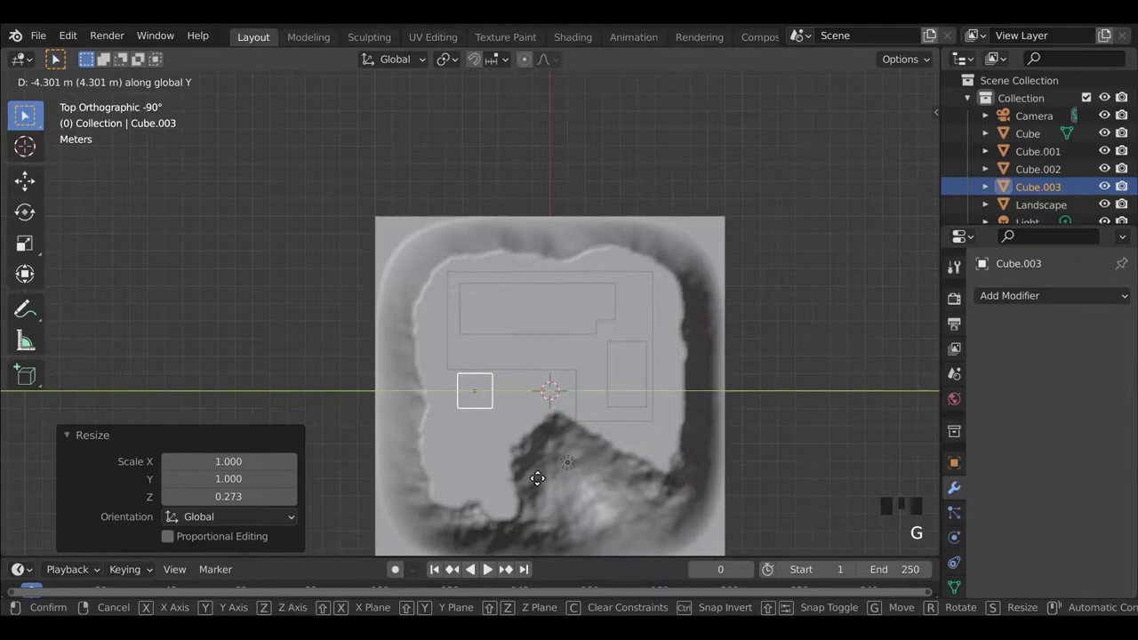
pyautogui.press('g')
pyautogui.press('s')
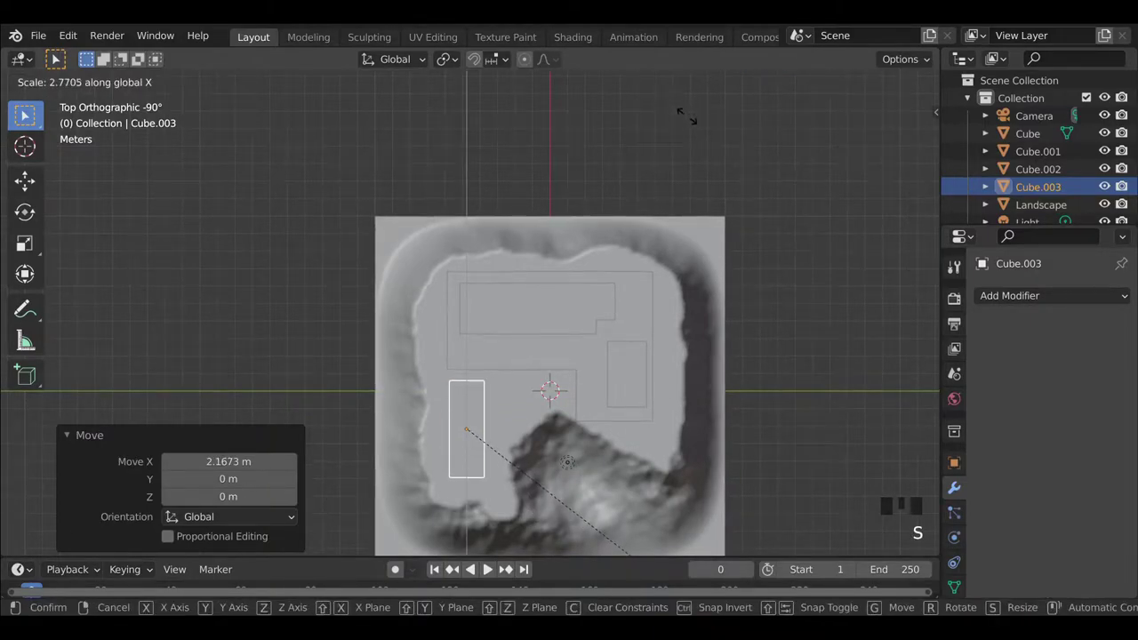
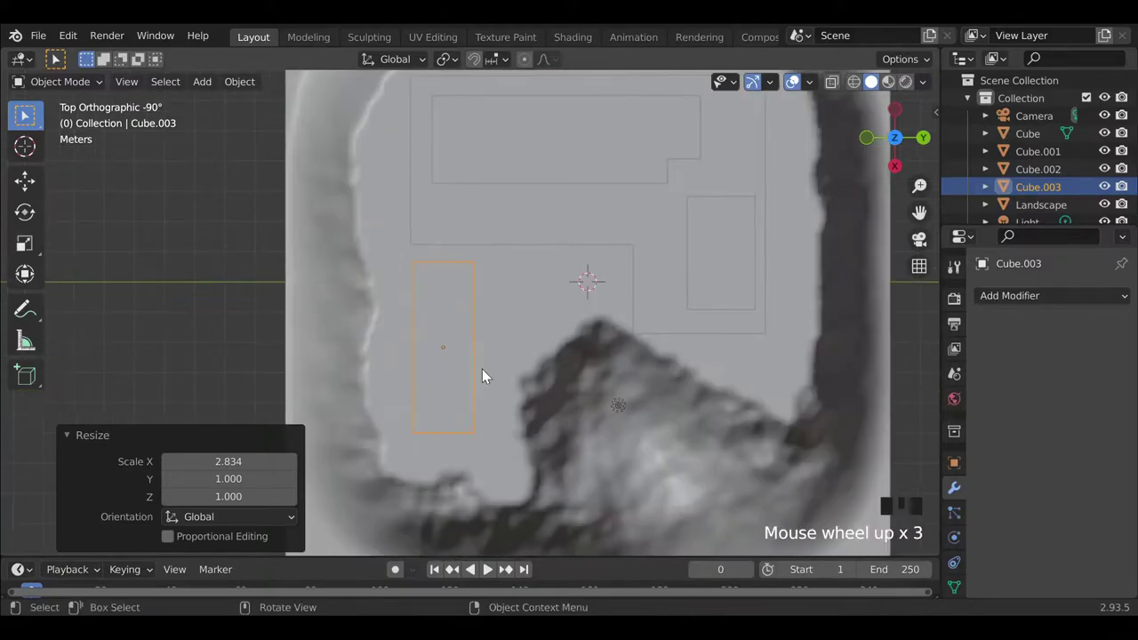
pyautogui.press('s')
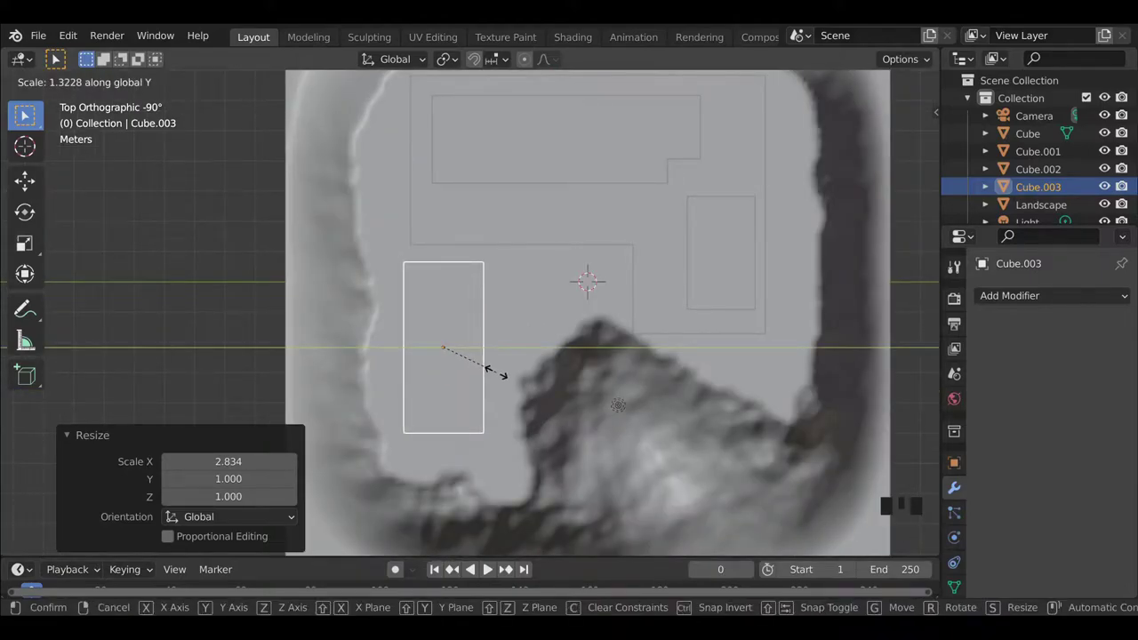
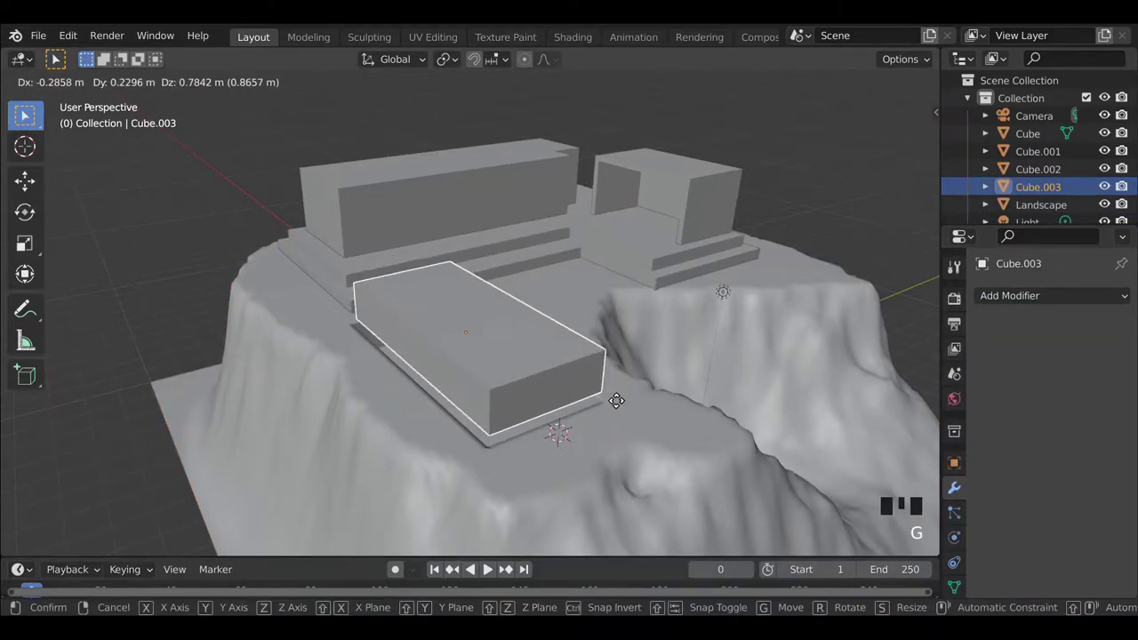
pyautogui.click(635, 379)
# Duplicate the slab and move the smaller copy beside its lower end.
pyautogui.moveTo(415, 417); pyautogui.dragTo(381, 395)
pyautogui.click(381, 396)
pyautogui.middleClick(314, 397)
pyautogui.press('shift+d')
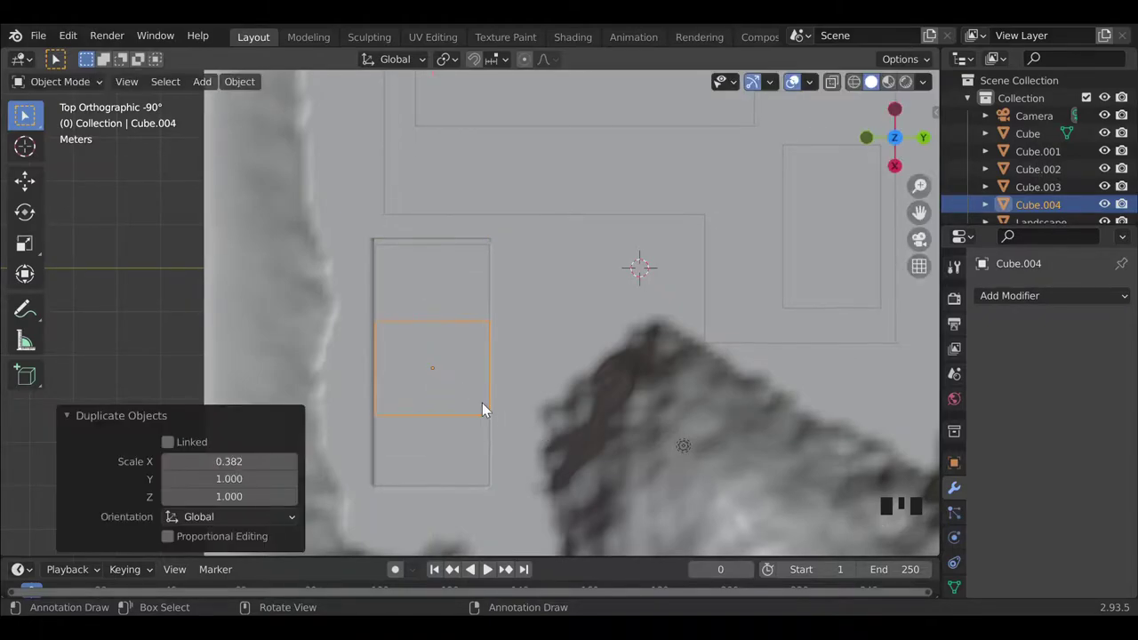
pyautogui.press('g')
pyautogui.press('g')
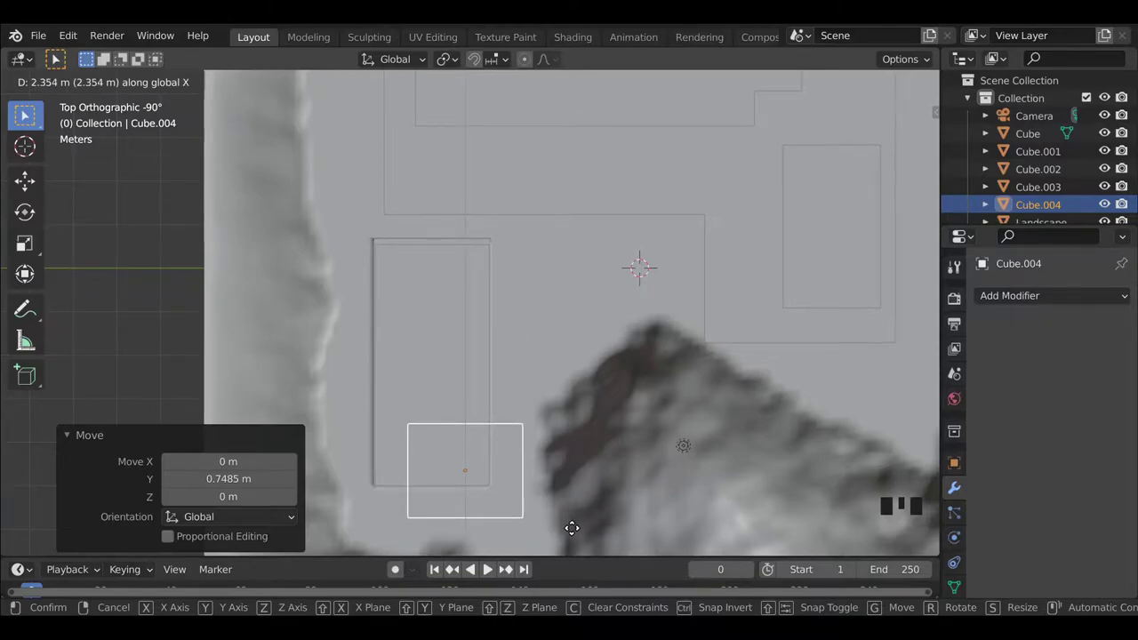
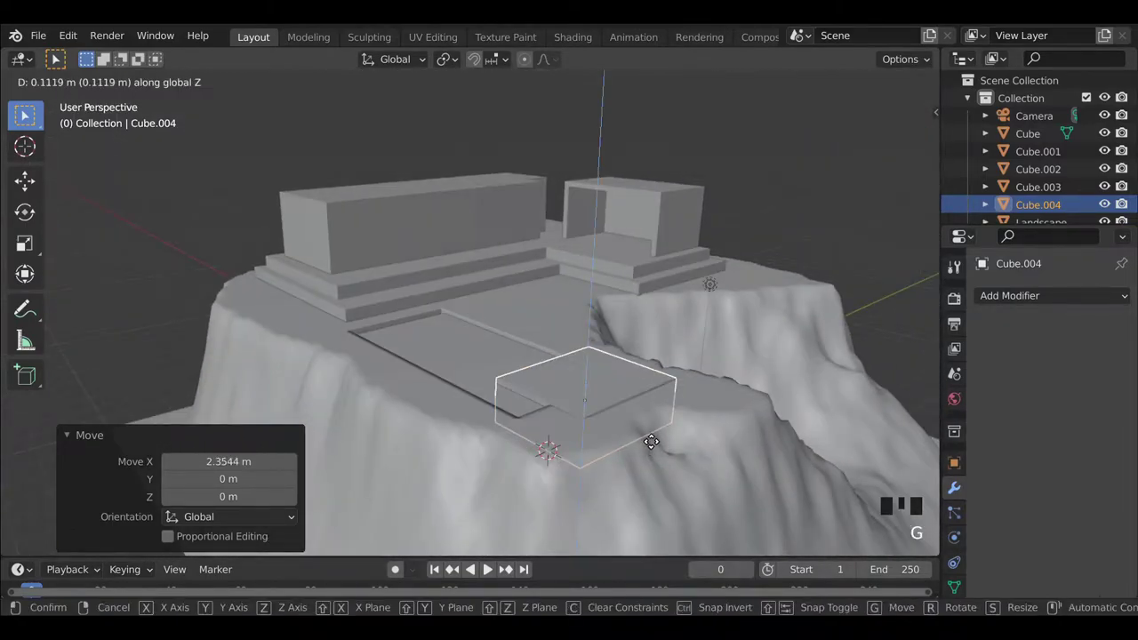
# Give the landscape a Boolean Difference modifier using the slab cube as the cutter.
pyautogui.click(707, 429)
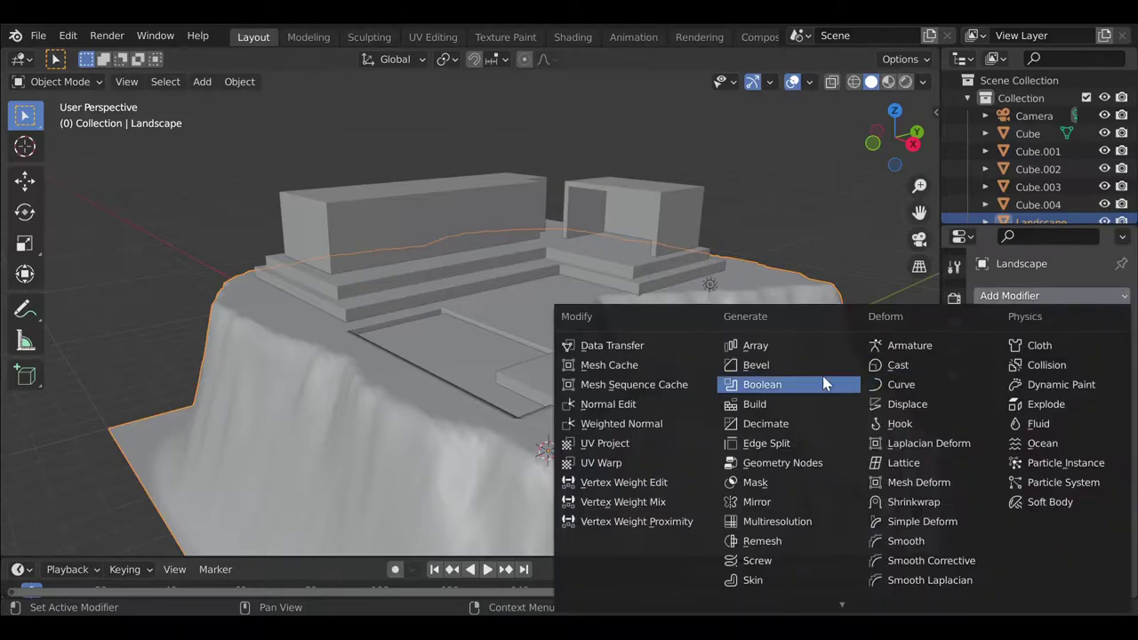
pyautogui.moveTo(825, 387); pyautogui.dragTo(1100, 404)
pyautogui.click(1101, 404)
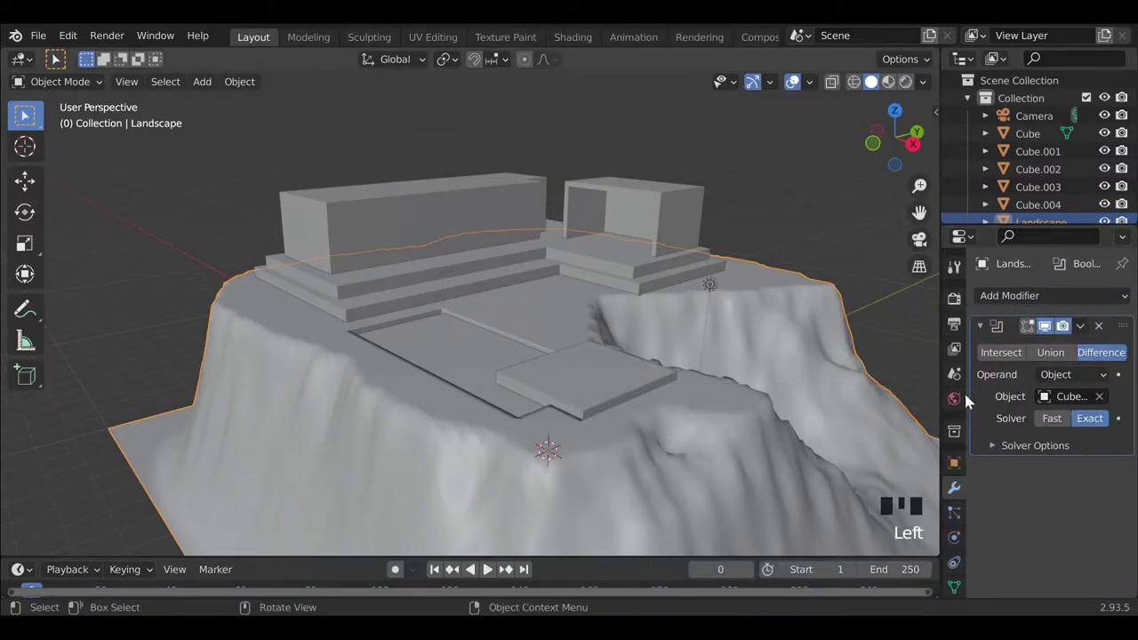
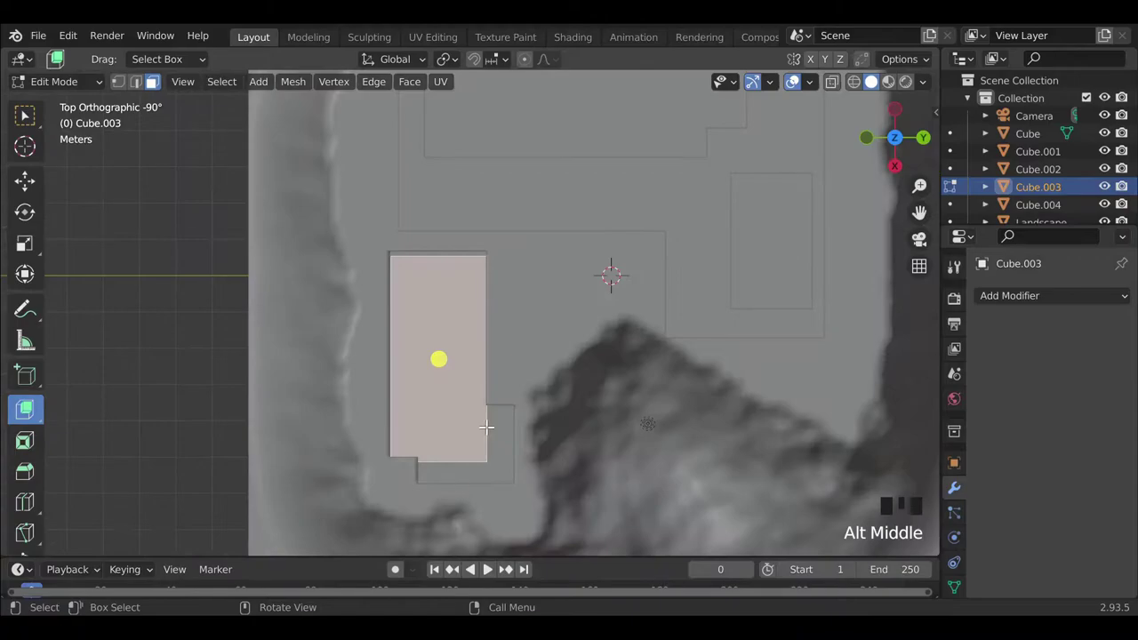
# Extrude and inset the slab tops into shallow rimmed basins and check the resulting recess in the landscape.
pyautogui.press('e')
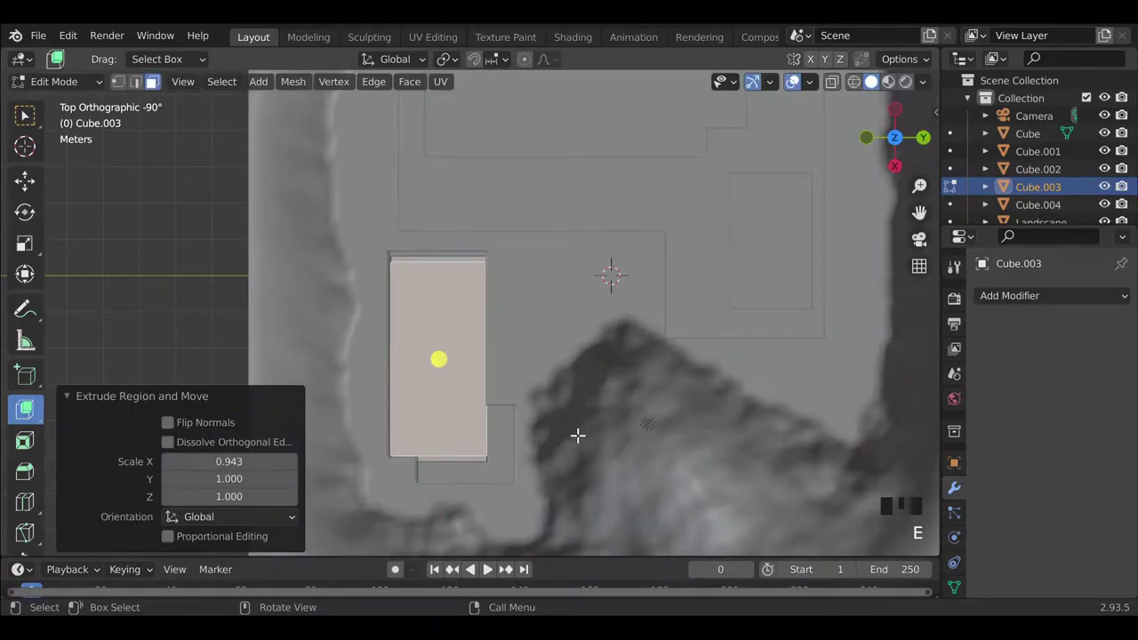
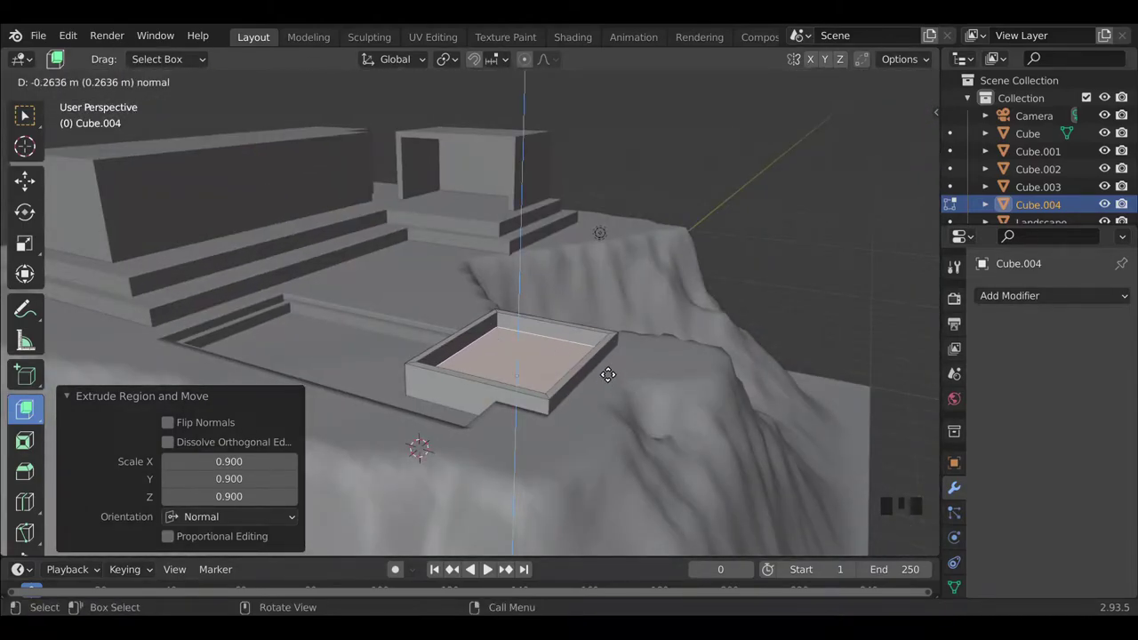
pyautogui.press('Tab')
pyautogui.moveTo(580, 485); pyautogui.dragTo(826, 414)
pyautogui.click(826, 414)
pyautogui.scroll(-3)
pyautogui.moveTo(472, 433); pyautogui.dragTo(426, 411)
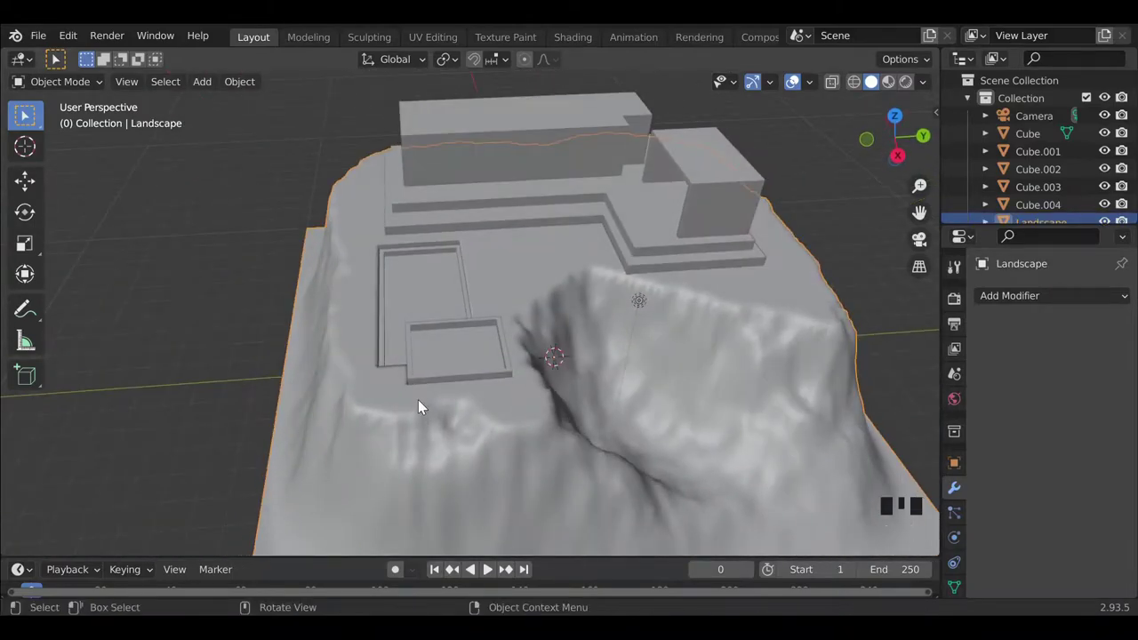
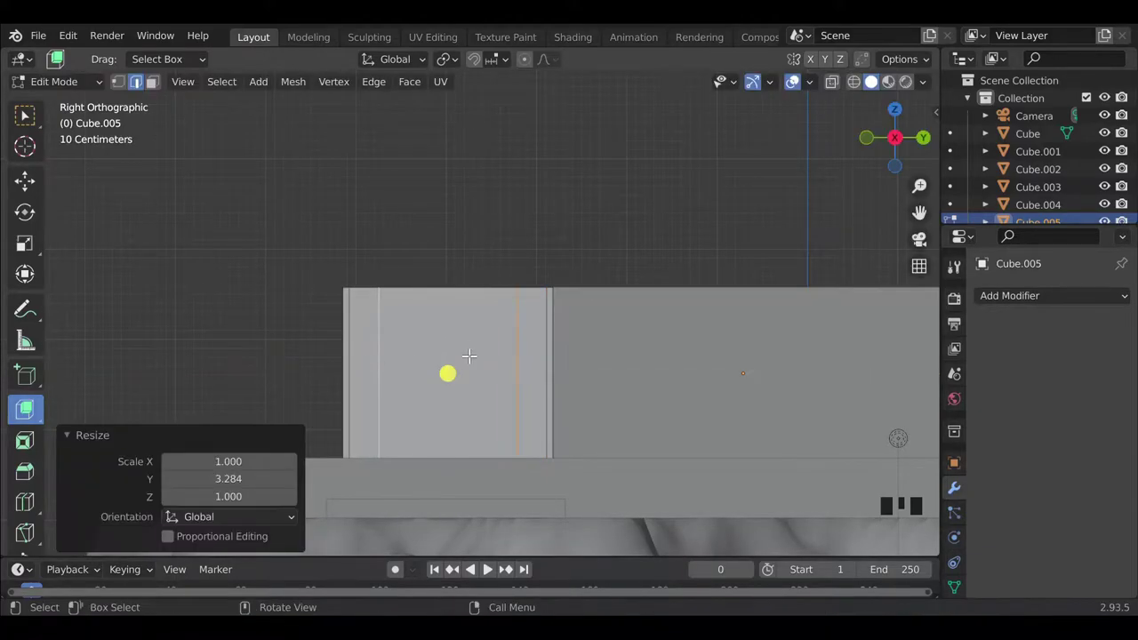
# Add loop cuts across Cube.005 and push the window frame faces outward.
pyautogui.press('ctrl+r')
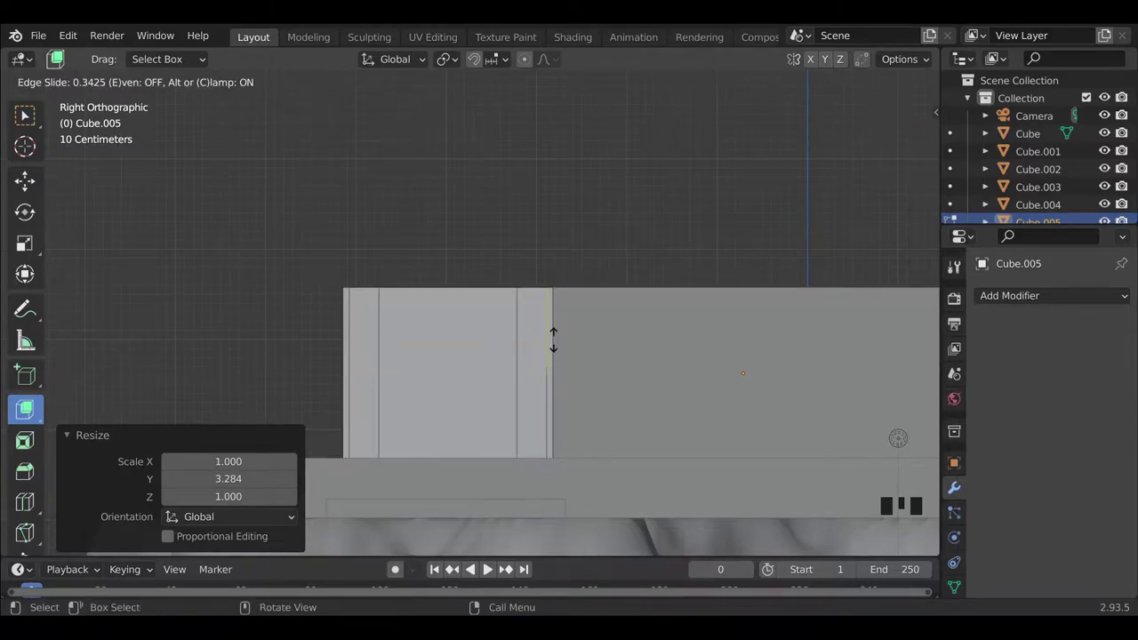
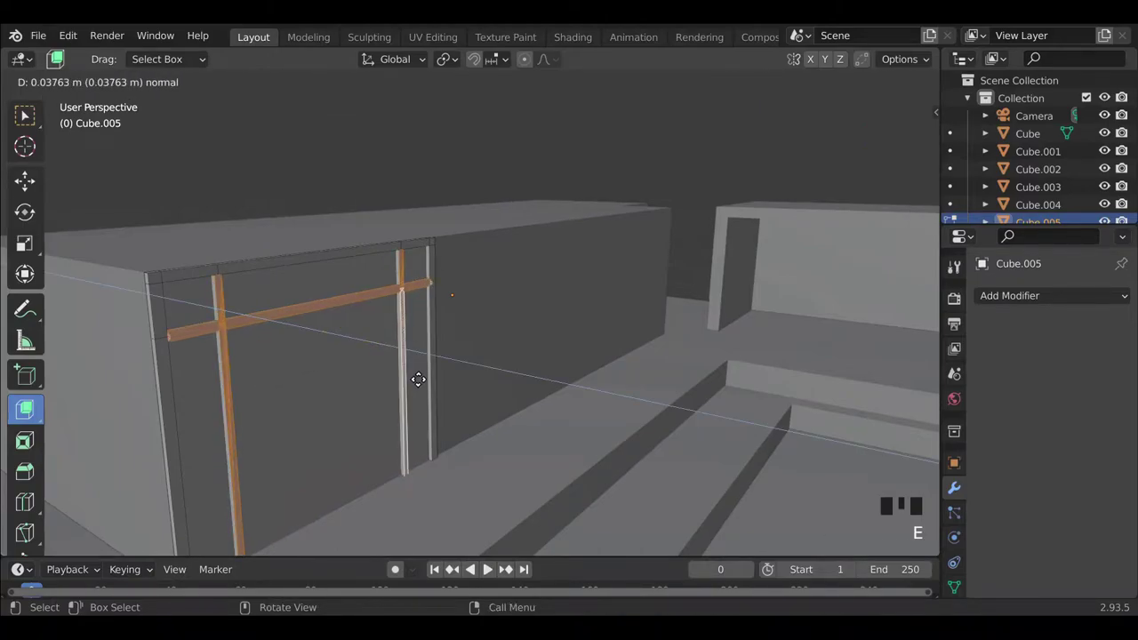
pyautogui.press('Tab')
pyautogui.moveTo(420, 365); pyautogui.dragTo(346, 336)
pyautogui.scroll(-3)
pyautogui.middleClick(511, 380)
# Select the frame edge loops around the window section for bevelling.
pyautogui.click(507, 388)
pyautogui.scroll(-3)
pyautogui.click(520, 366)
pyautogui.scroll(-3)
pyautogui.moveTo(412, 438); pyautogui.dragTo(308, 328)
pyautogui.click(308, 328)
pyautogui.scroll(3)
pyautogui.click(465, 400)
pyautogui.middleClick(494, 426)
# Undo the edge selections back to the framed panel.
pyautogui.press('ctrl+z')
pyautogui.press('ctrl+z')
pyautogui.press('ctrl+z')
pyautogui.press('ctrl+z')
pyautogui.press('ctrl+z')
pyautogui.press('ctrl+z')
pyautogui.press('ctrl+z')
pyautogui.press('ctrl+z')
pyautogui.press('ctrl+z')
pyautogui.press('ctrl+z')
pyautogui.press('ctrl+z')
pyautogui.press('ctrl+z')
# Bevel the frame edges, then bevel between the 56 vertical slat cuts on Cube.006.
pyautogui.press('ctrl+b')
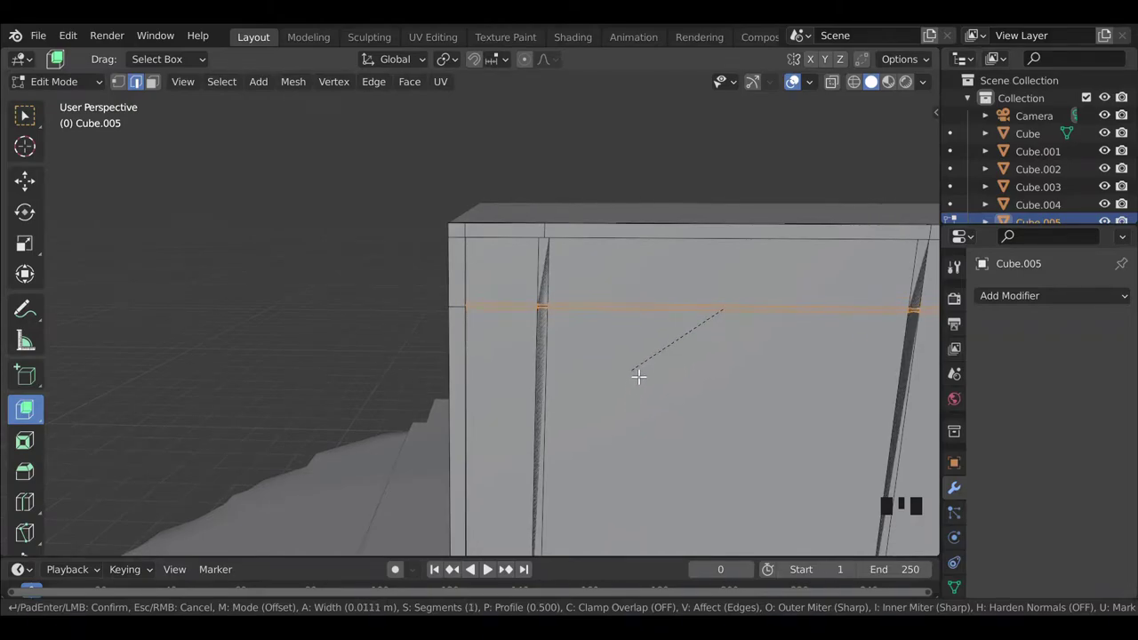
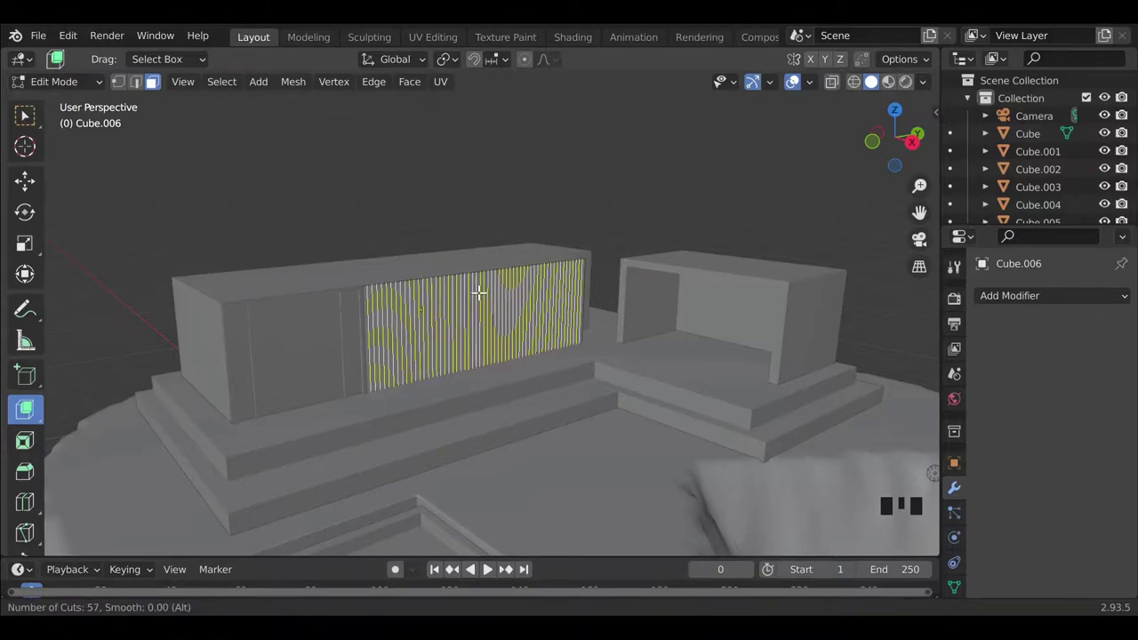
pyautogui.scroll(3)
pyautogui.press('ctrl+b')
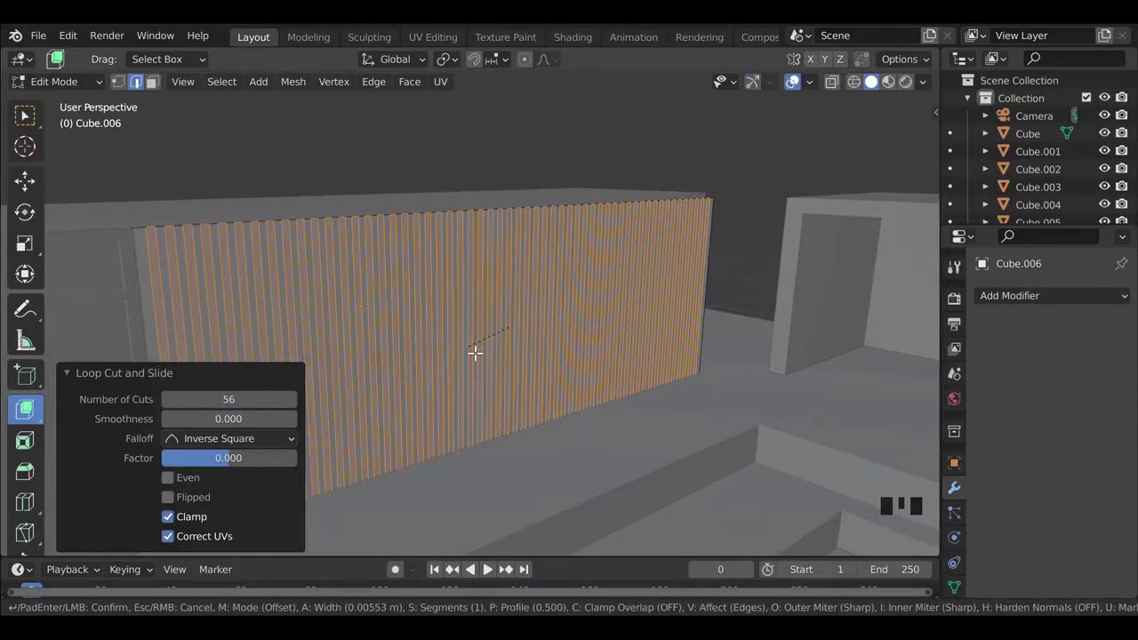
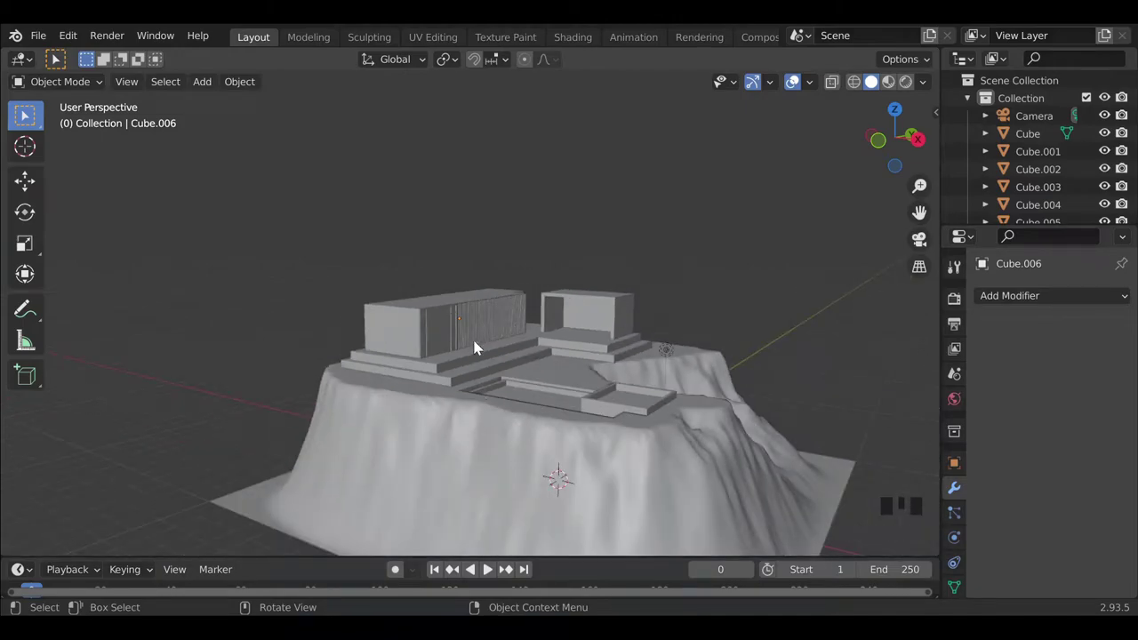
# Move the Cube.007 slab into the pavilion and bevel its end edges round with 19 segments.
pyautogui.middleClick(457, 391)
pyautogui.press('shift+a')
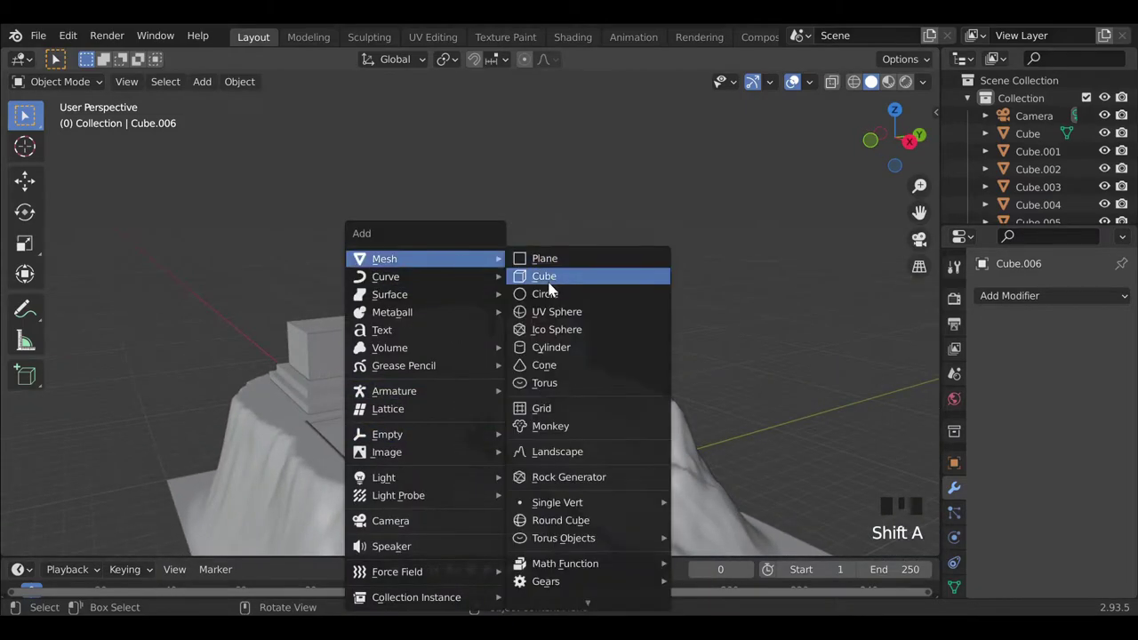
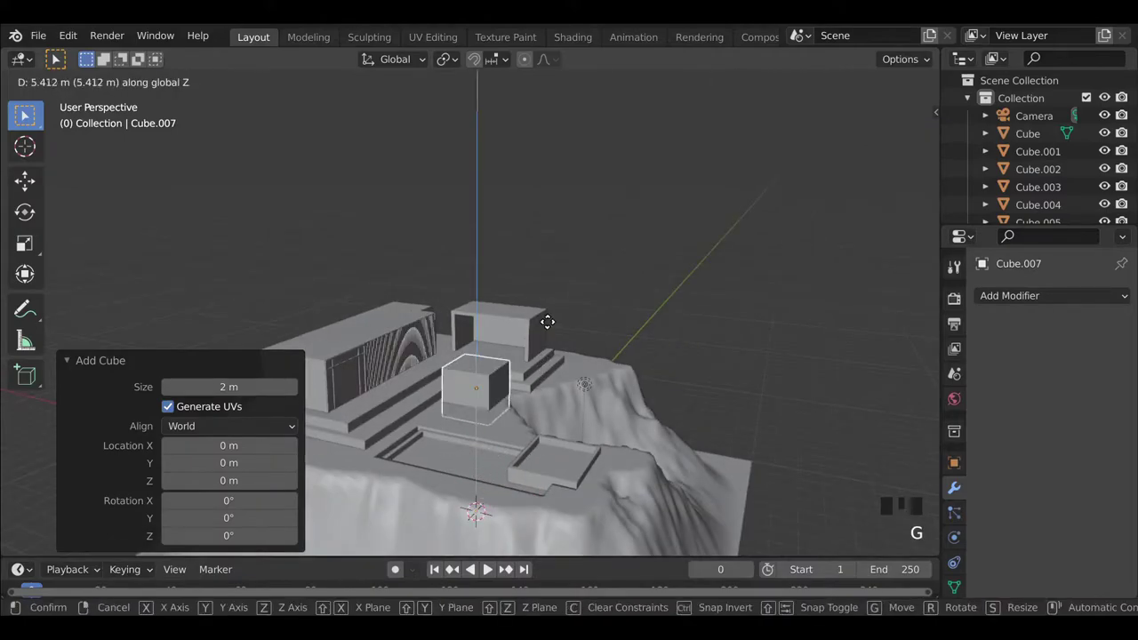
pyautogui.middleClick(415, 469)
pyautogui.press('s')
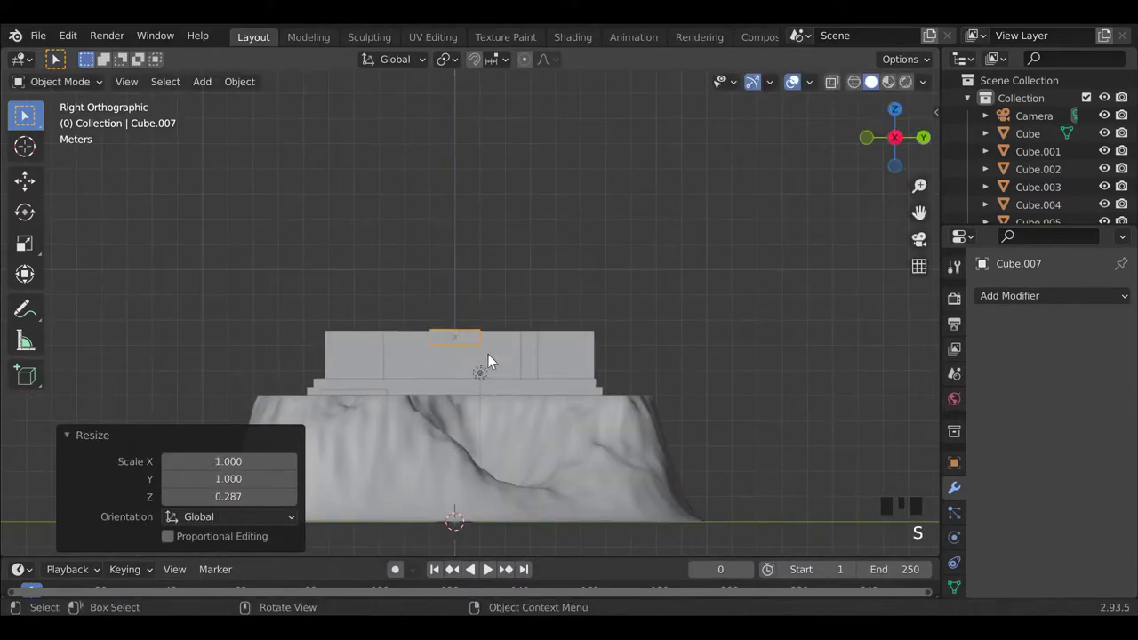
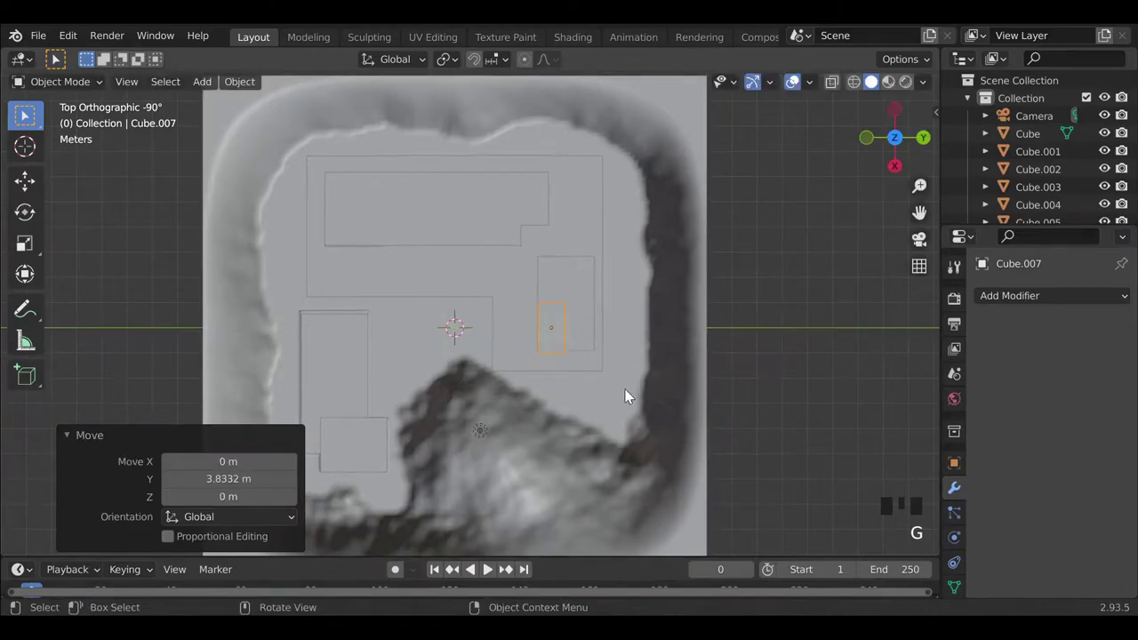
pyautogui.moveTo(448, 463); pyautogui.dragTo(573, 366)
pyautogui.scroll(3)
pyautogui.press('g')
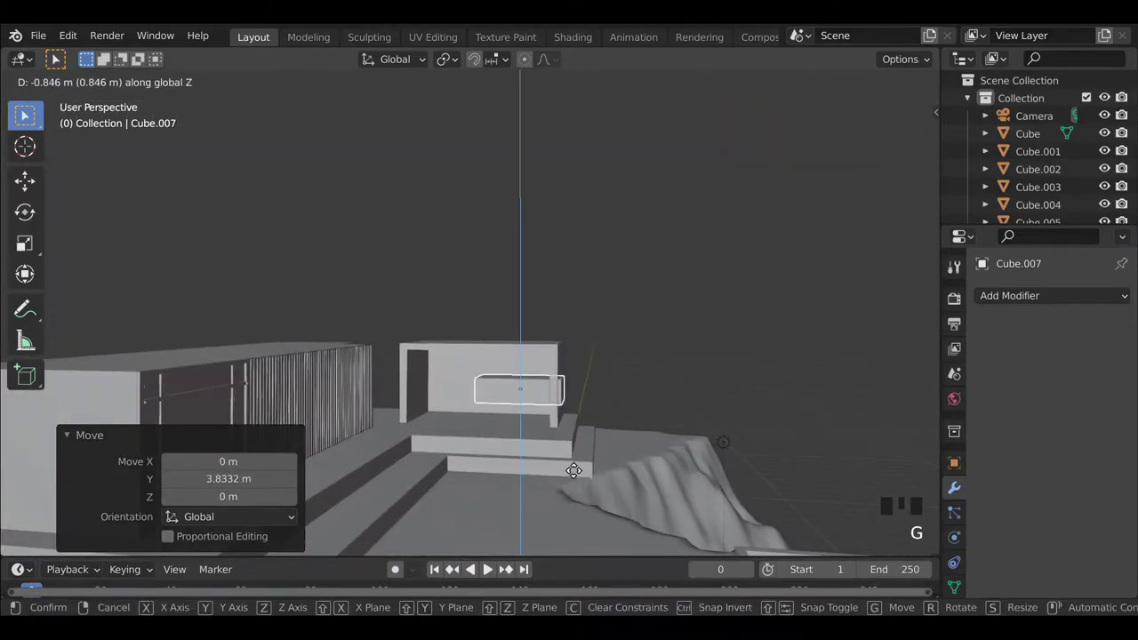
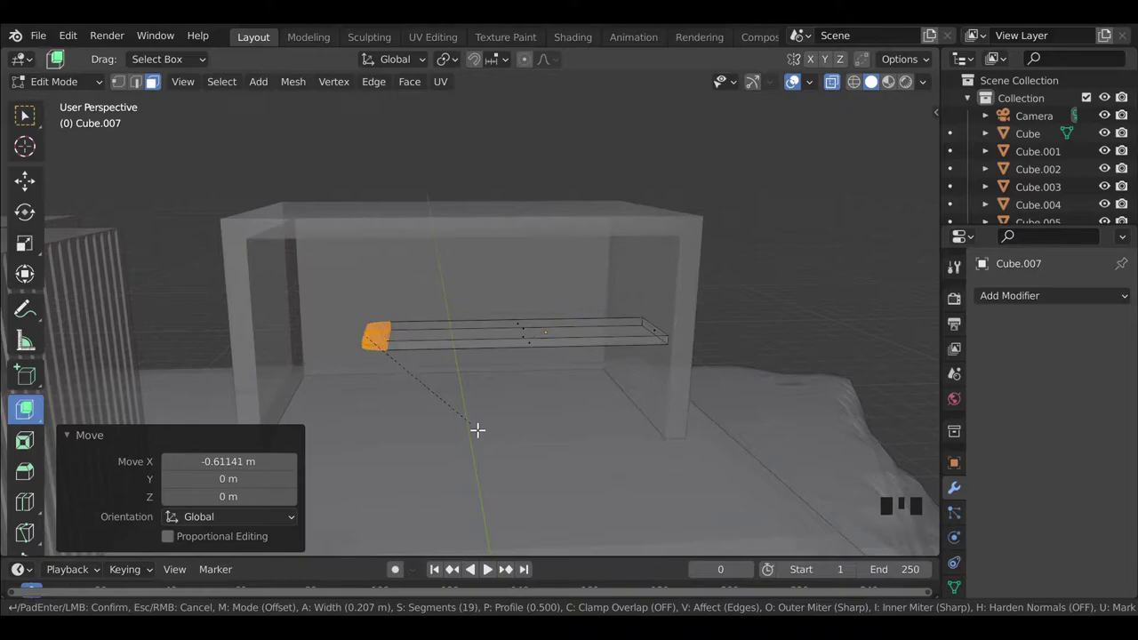
pyautogui.press('Tab')
# Check the slab, undo a stray edit, then duplicate it as a second board and start beveling its edges.
pyautogui.moveTo(487, 420); pyautogui.dragTo(601, 412)
pyautogui.press('alt+z')
pyautogui.moveTo(685, 440); pyautogui.dragTo(498, 352)
pyautogui.scroll(-3)
pyautogui.press('ctrl+z')
pyautogui.press('ctrl+z')
pyautogui.press('Tab')
pyautogui.press('shift+d')
pyautogui.click(412, 342)
pyautogui.press('Tab')
pyautogui.press('ctrl+b')
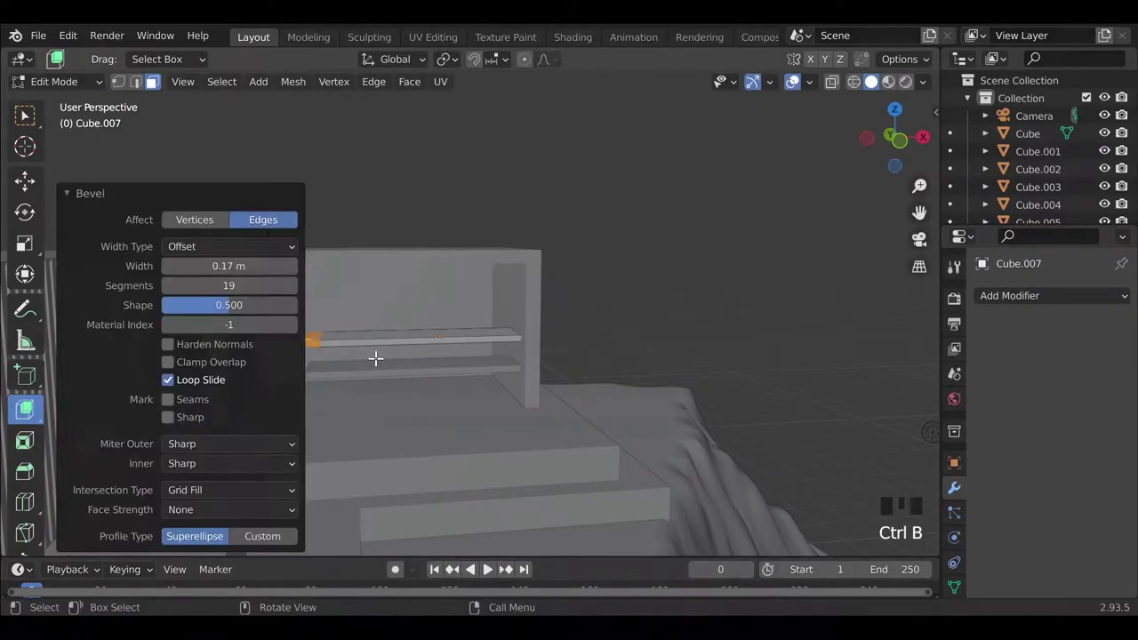
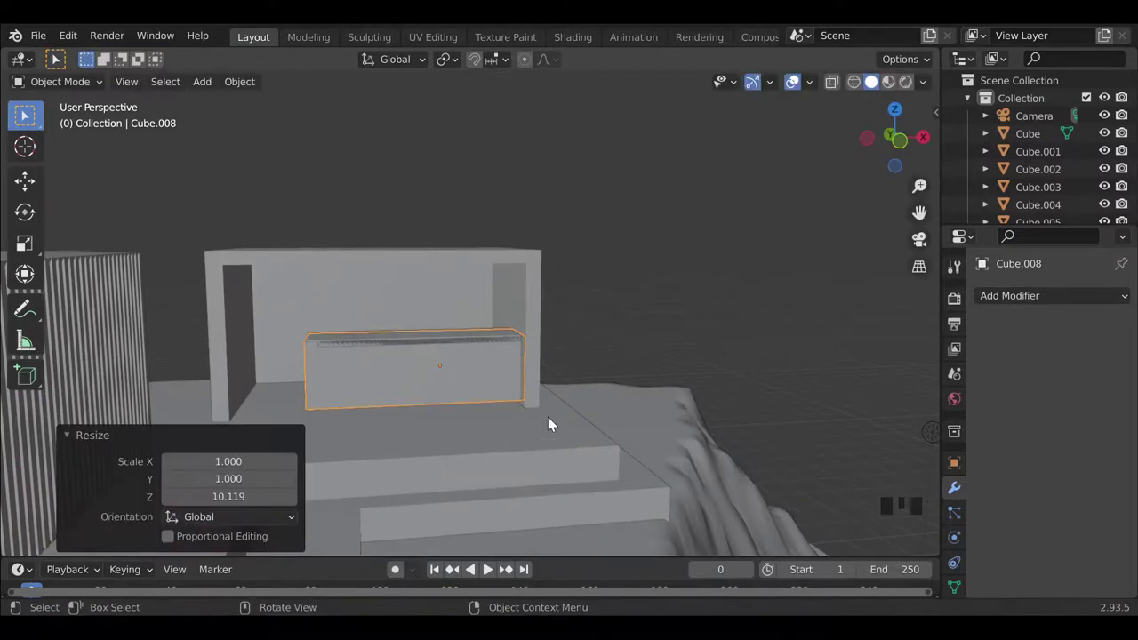
# Fit the Cube.008 counter body under the slab: lower it to the floor, raise it flush, scale X to 0.914.
pyautogui.press('g')
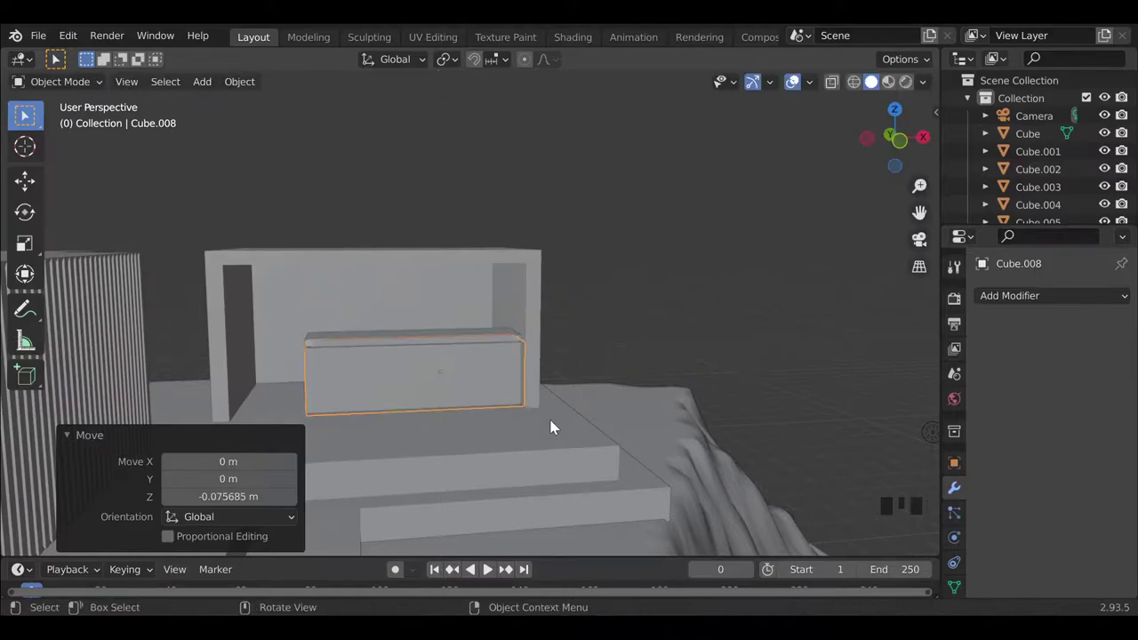
pyautogui.scroll(3)
pyautogui.moveTo(526, 442); pyautogui.dragTo(484, 472)
pyautogui.middleClick(568, 476)
pyautogui.scroll(3)
pyautogui.moveTo(684, 456); pyautogui.dragTo(675, 431)
pyautogui.press('g')
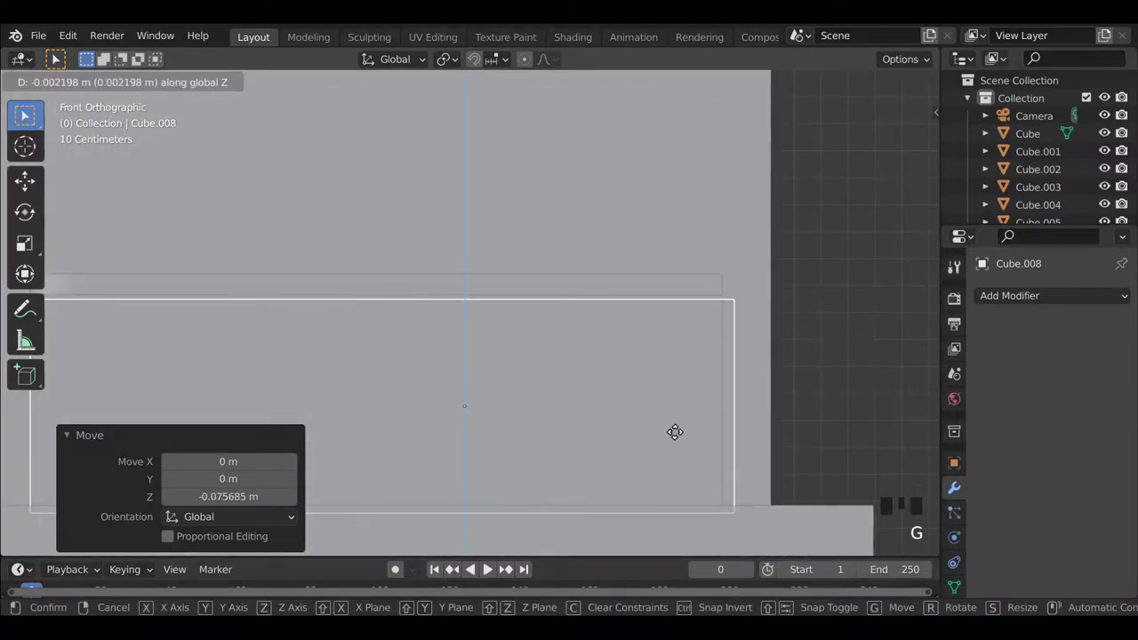
pyautogui.moveTo(416, 399); pyautogui.dragTo(331, 345)
pyautogui.scroll(-3)
pyautogui.middleClick(311, 353)
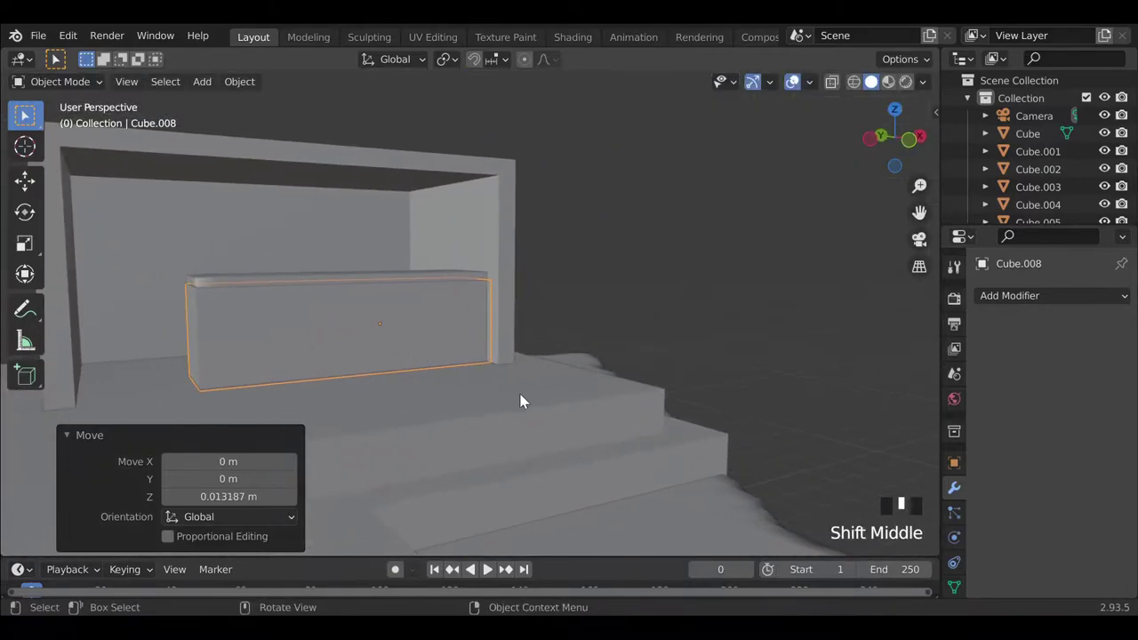
pyautogui.press('s')
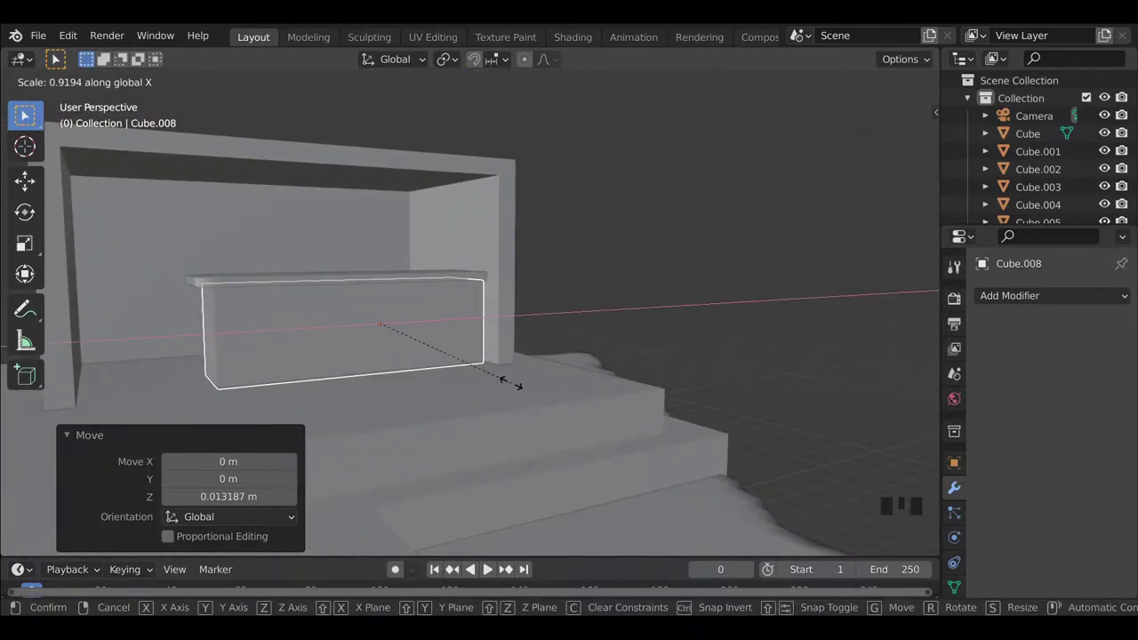
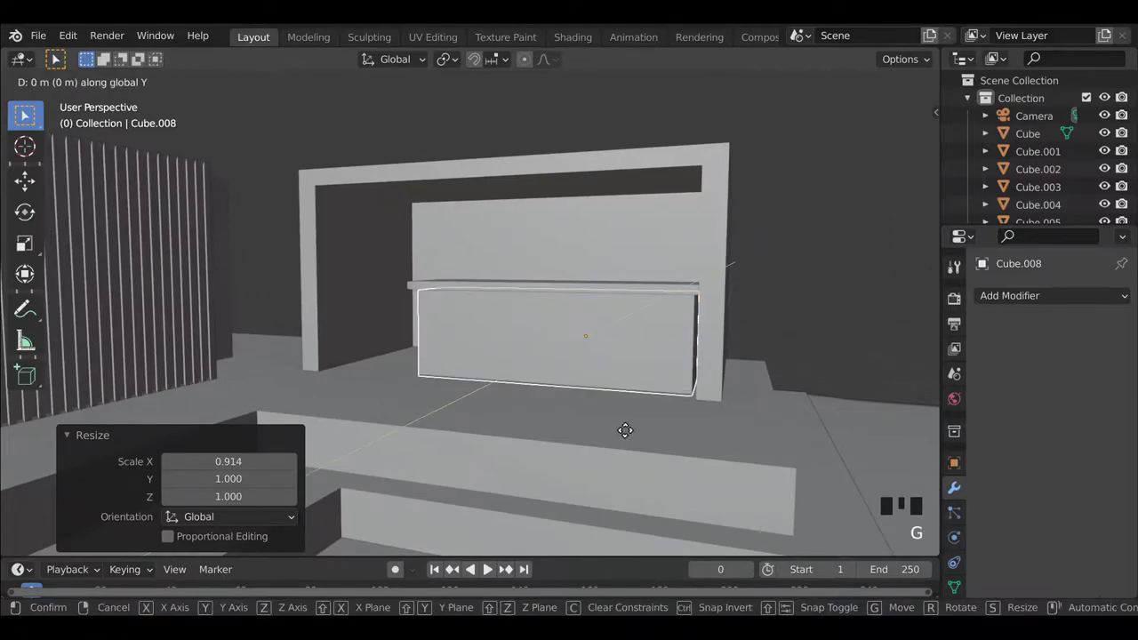
# Add loop cuts to the counter: a plinth cut at the base and 44 vertical slats across the front.
pyautogui.press('Tab')
pyautogui.press('ctrl+r')
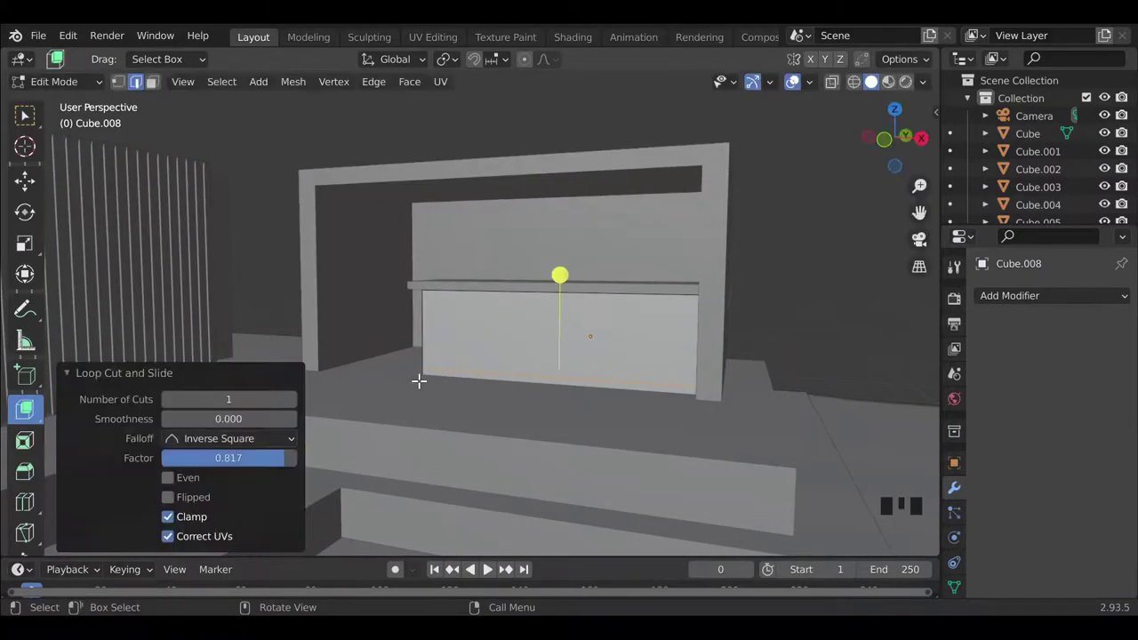
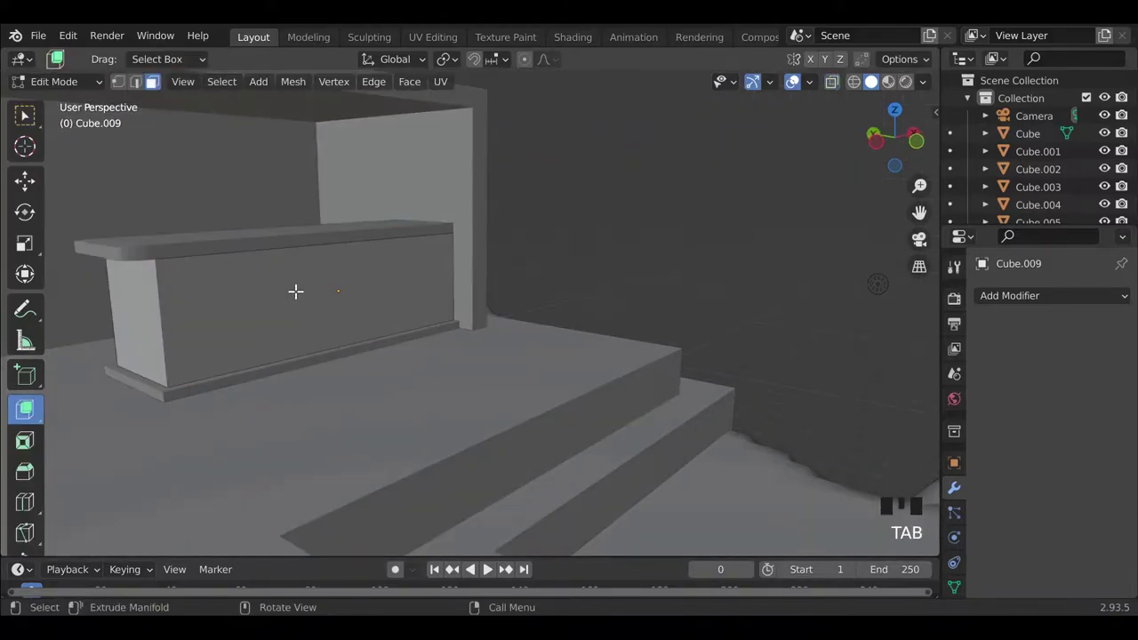
pyautogui.press('ctrl+r')
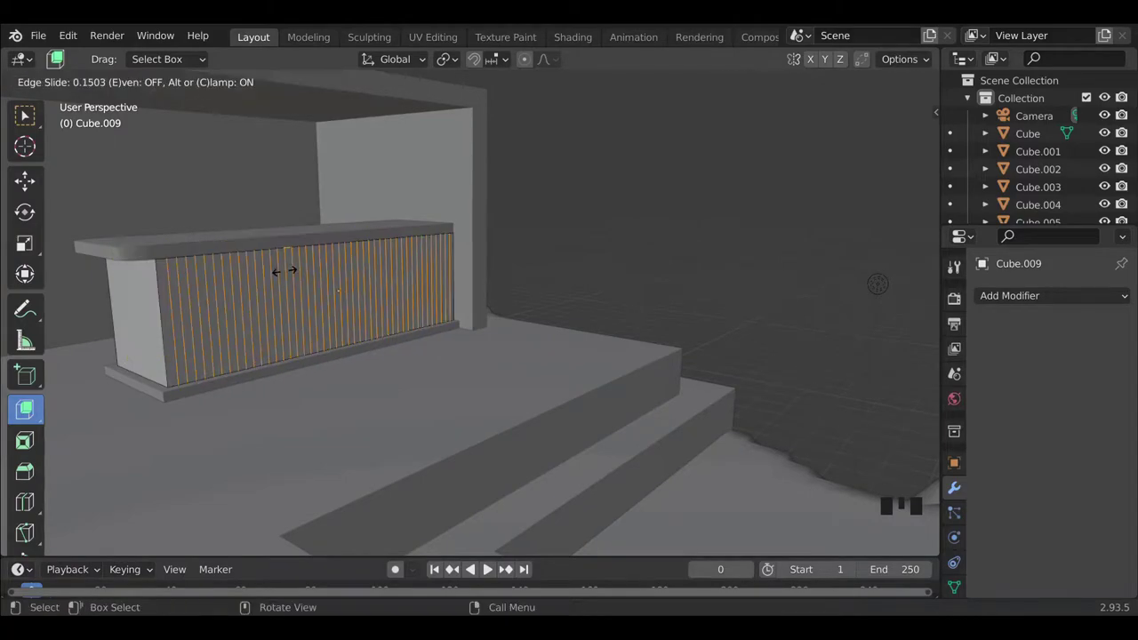
pyautogui.press('ctrl+r')
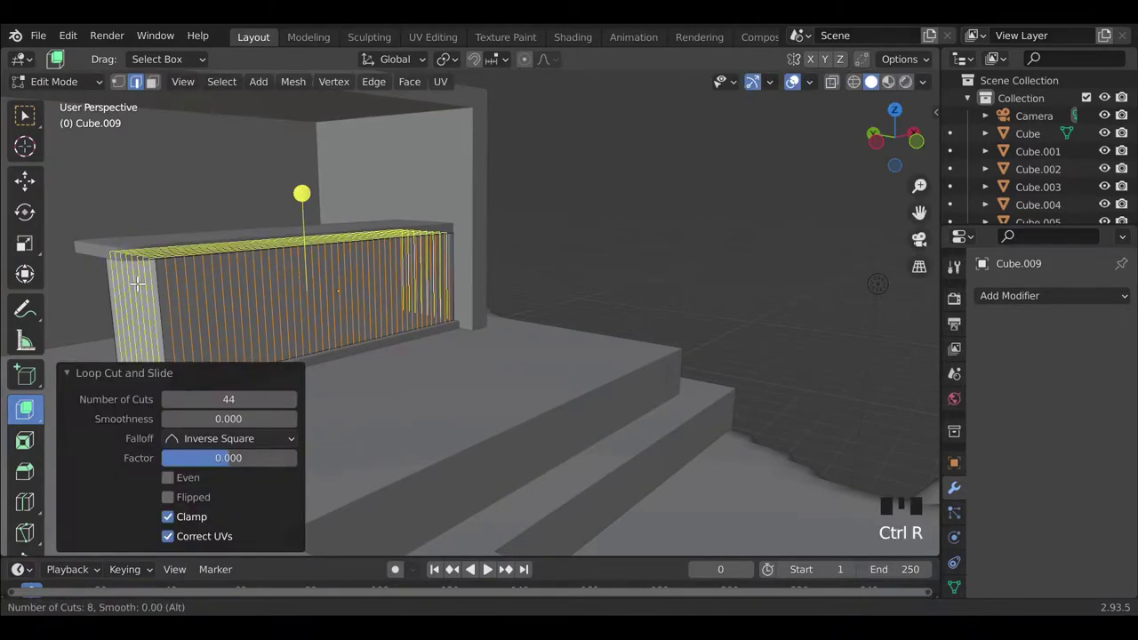
pyautogui.press('Tab')
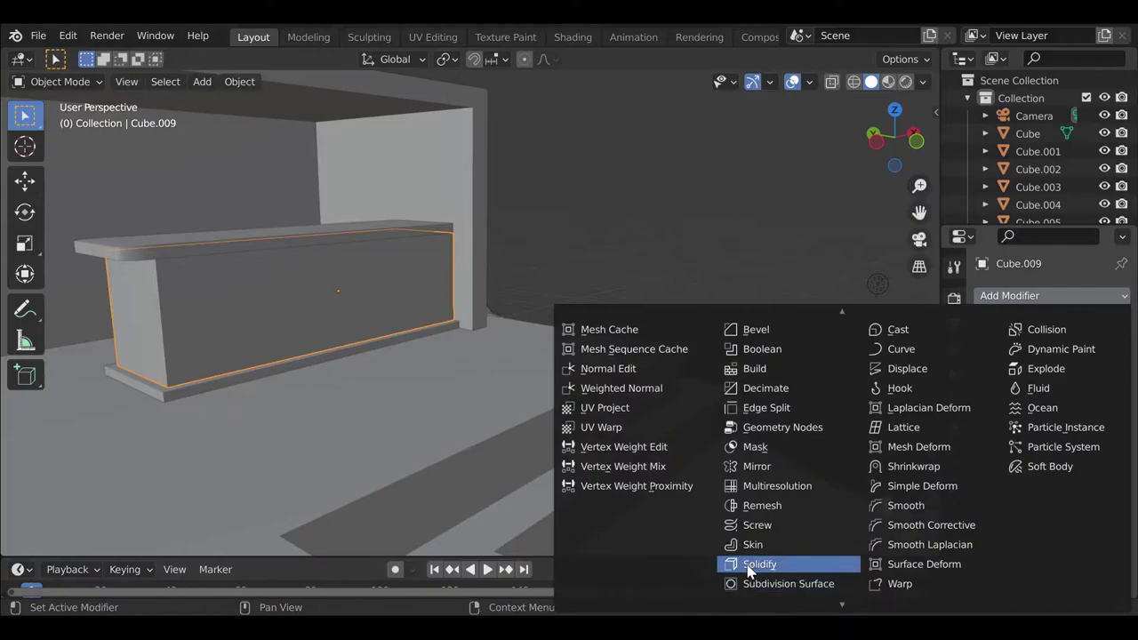
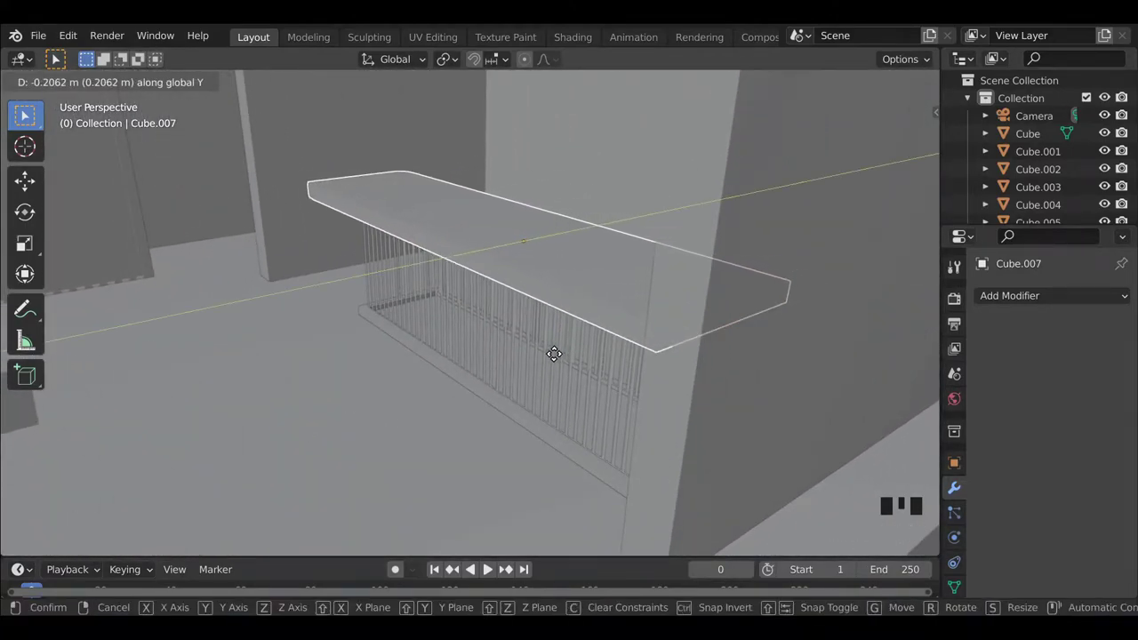
# Select the slab top and slatted counter together and shift them along Y on the pavilion floor.
pyautogui.click(551, 369)
pyautogui.click(526, 415)
pyautogui.click(566, 289)
pyautogui.press('g')
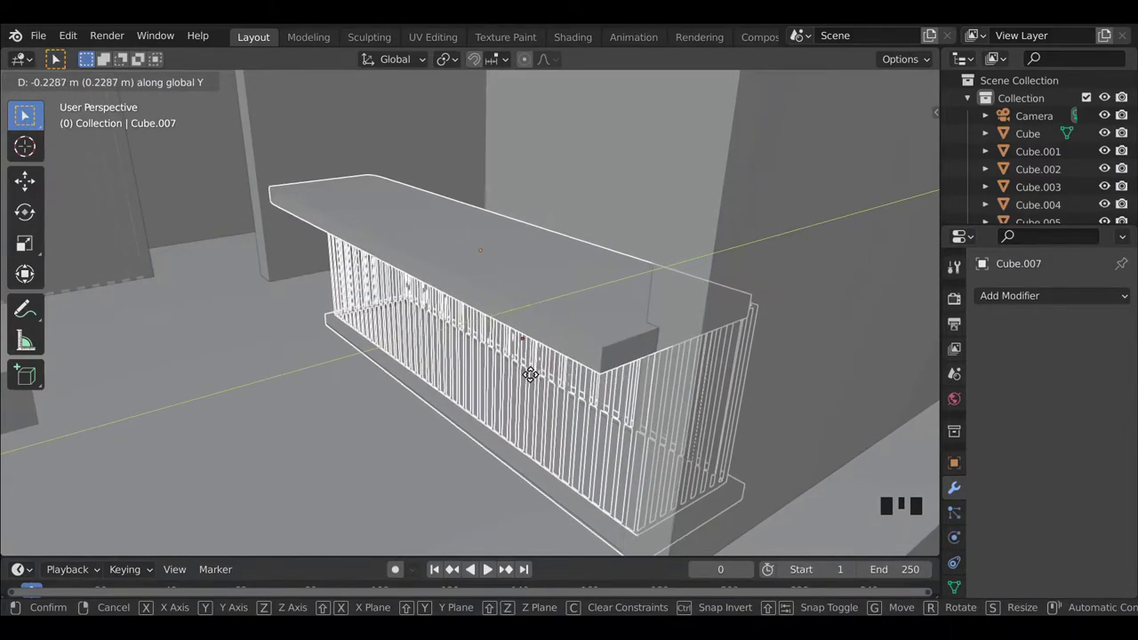
pyautogui.scroll(-3)
pyautogui.click(822, 279)
# Nudge the selection once more, then frame and orbit the whole hill scene.
pyautogui.moveTo(498, 414); pyautogui.dragTo(915, 240)
pyautogui.click(915, 240)
pyautogui.click(524, 325)
pyautogui.scroll(3)
pyautogui.press('g')
pyautogui.scroll(-3)
pyautogui.click(812, 276)
pyautogui.moveTo(445, 426); pyautogui.dragTo(509, 391)
# Add a small cube and position it on the floor in front of the counter from top and front views.
pyautogui.scroll(3)
pyautogui.press('shift+a')
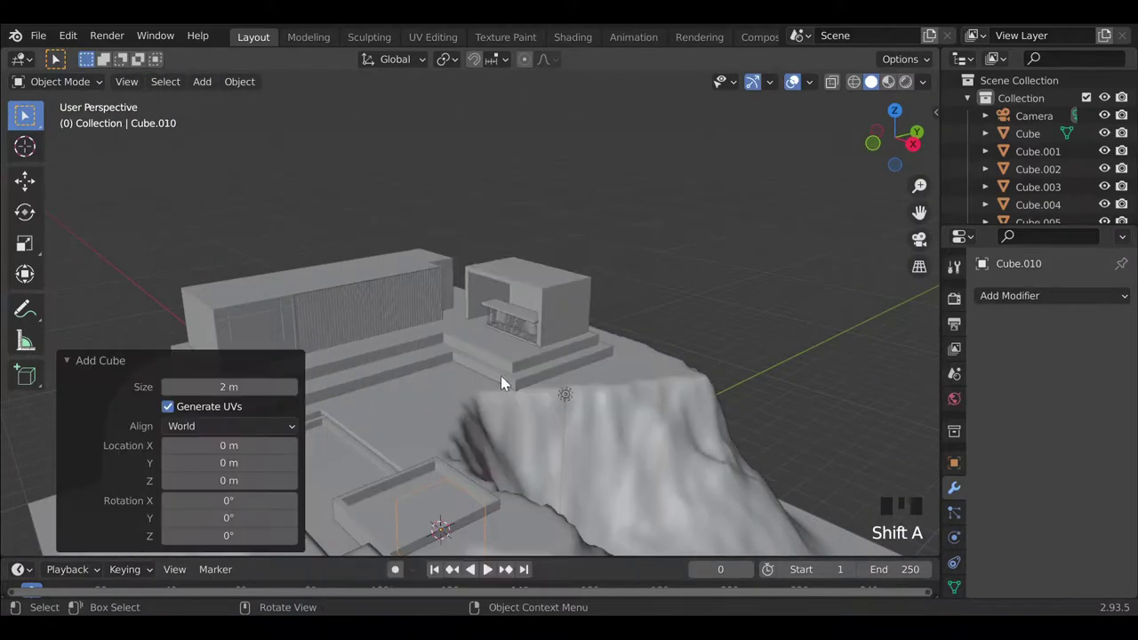
pyautogui.press('g')
pyautogui.press('s')
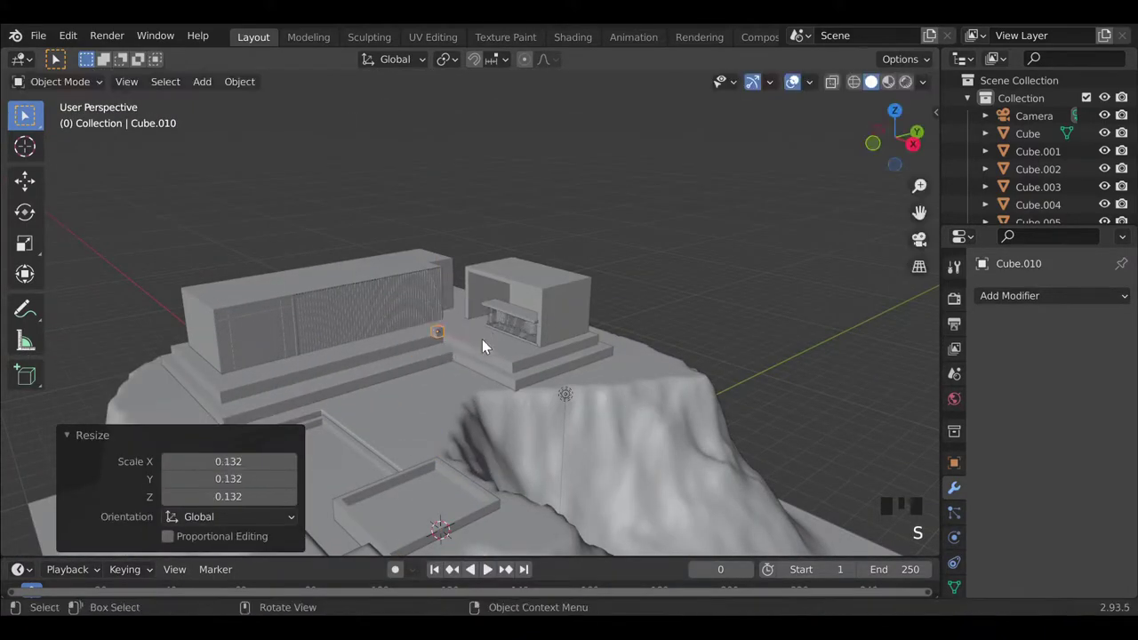
pyautogui.middleClick(489, 399)
pyautogui.scroll(3)
pyautogui.press('g')
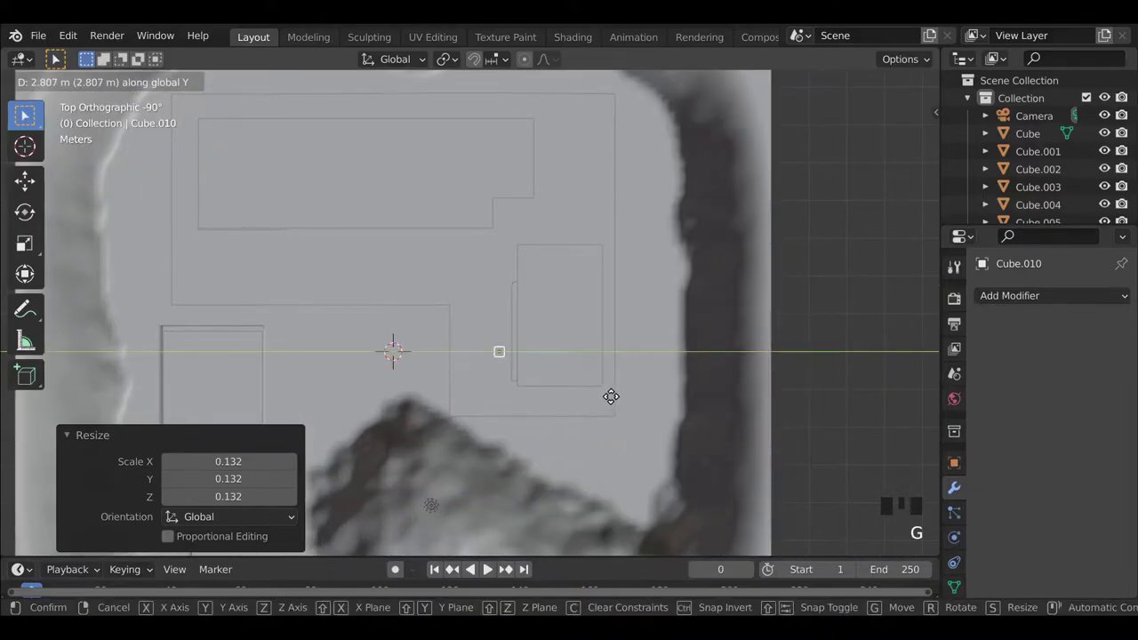
pyautogui.moveTo(492, 432); pyautogui.dragTo(560, 369)
pyautogui.scroll(3)
pyautogui.moveTo(486, 405); pyautogui.dragTo(447, 417)
pyautogui.press('g')
pyautogui.middleClick(482, 382)
pyautogui.scroll(3)
pyautogui.middleClick(574, 386)
# Flatten the cube into a seat (S Z 0.3), bevel its edges round, and raise it to stool height.
pyautogui.press('s')
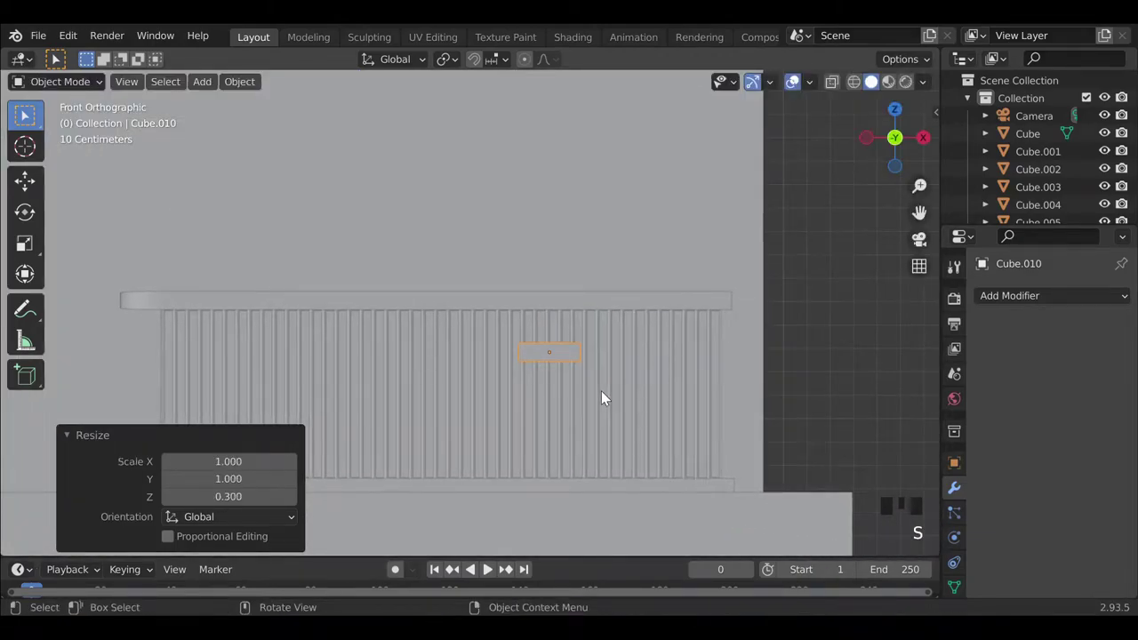
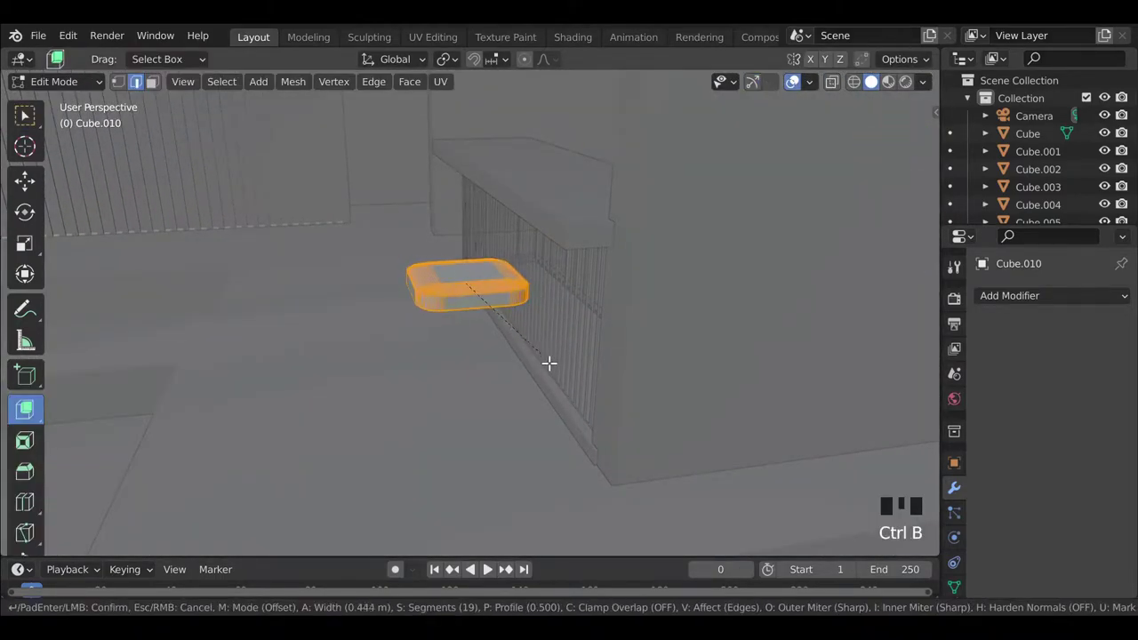
pyautogui.scroll(-3)
pyautogui.press('Tab')
pyautogui.moveTo(722, 410); pyautogui.dragTo(754, 413)
pyautogui.press('g')
pyautogui.press('g')
pyautogui.middleClick(494, 380)
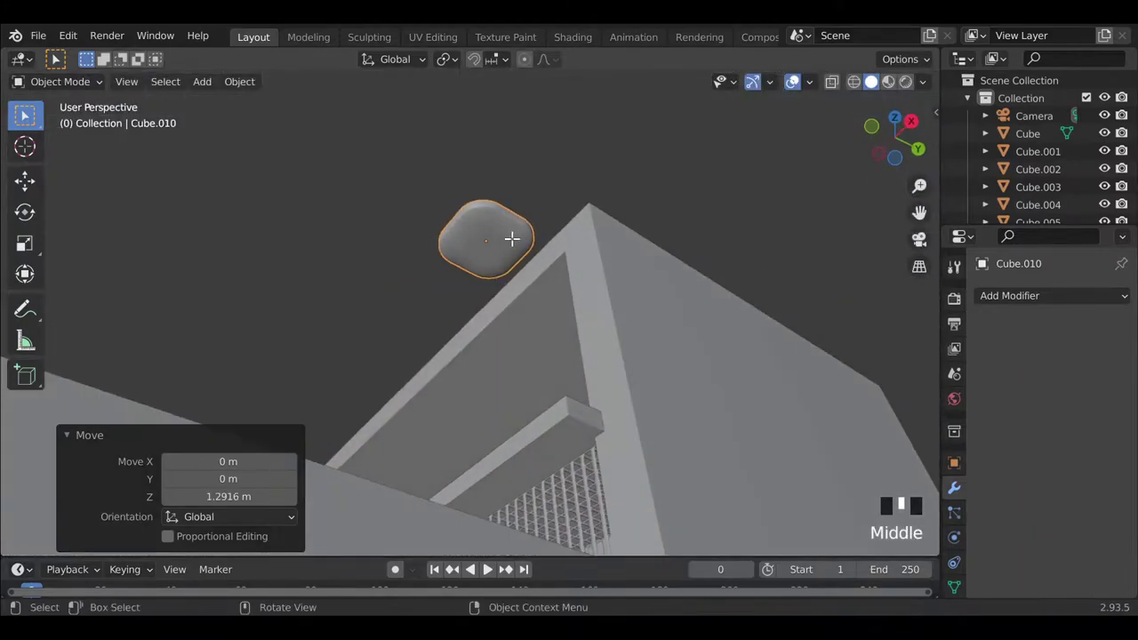
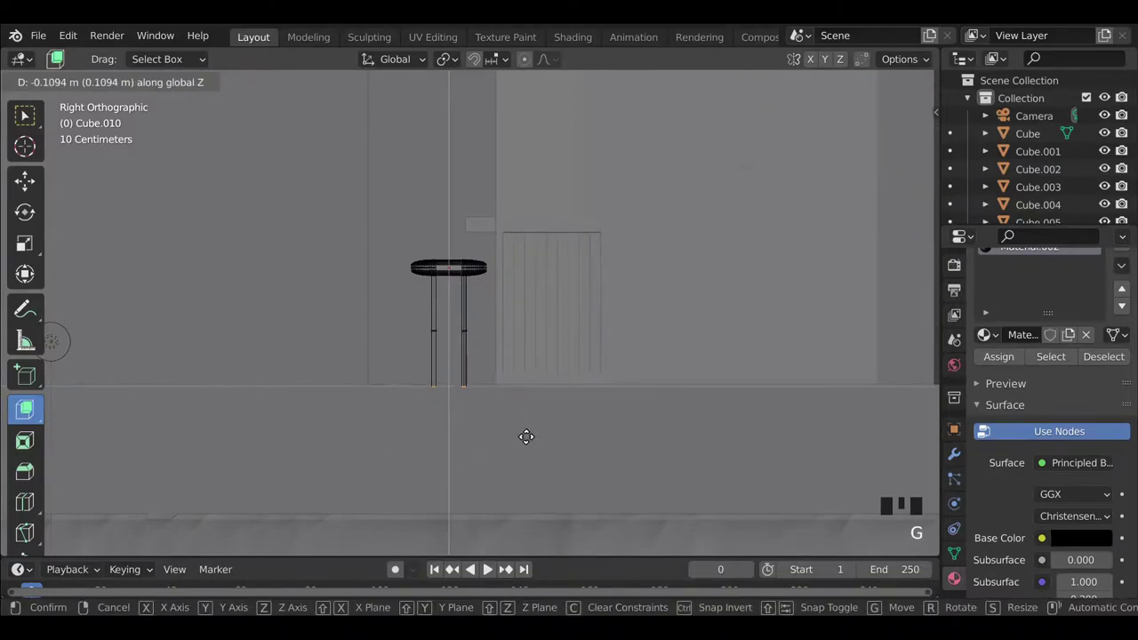
# Extrude four thin legs from the seat and spread them apart to finish the bar stool.
pyautogui.press('s')
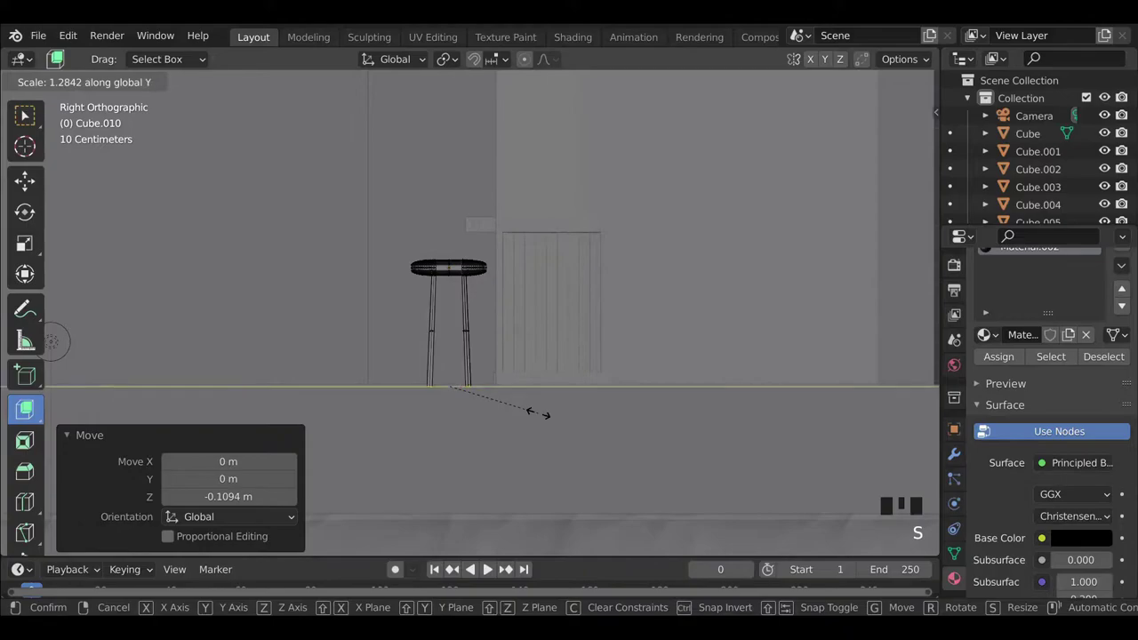
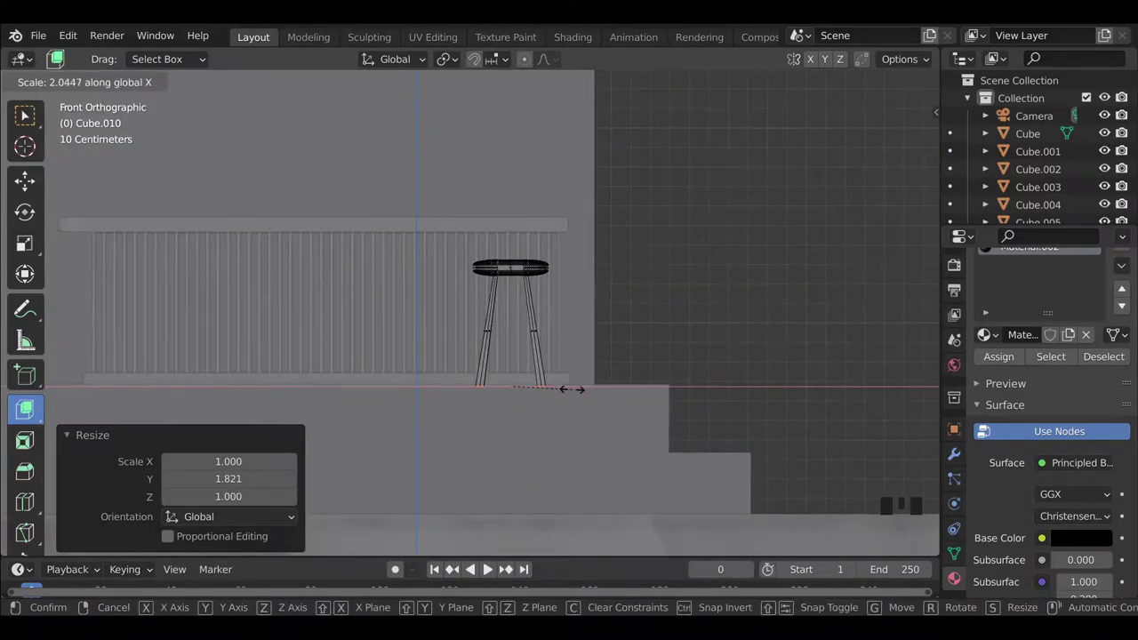
pyautogui.press('Tab')
pyautogui.scroll(-3)
pyautogui.moveTo(428, 335); pyautogui.dragTo(442, 391)
# Duplicate the stool three times along X so four stools line the counter.
pyautogui.press('alt+z')
pyautogui.press('shift+d')
pyautogui.press('shift+d')
pyautogui.press('shift+d')
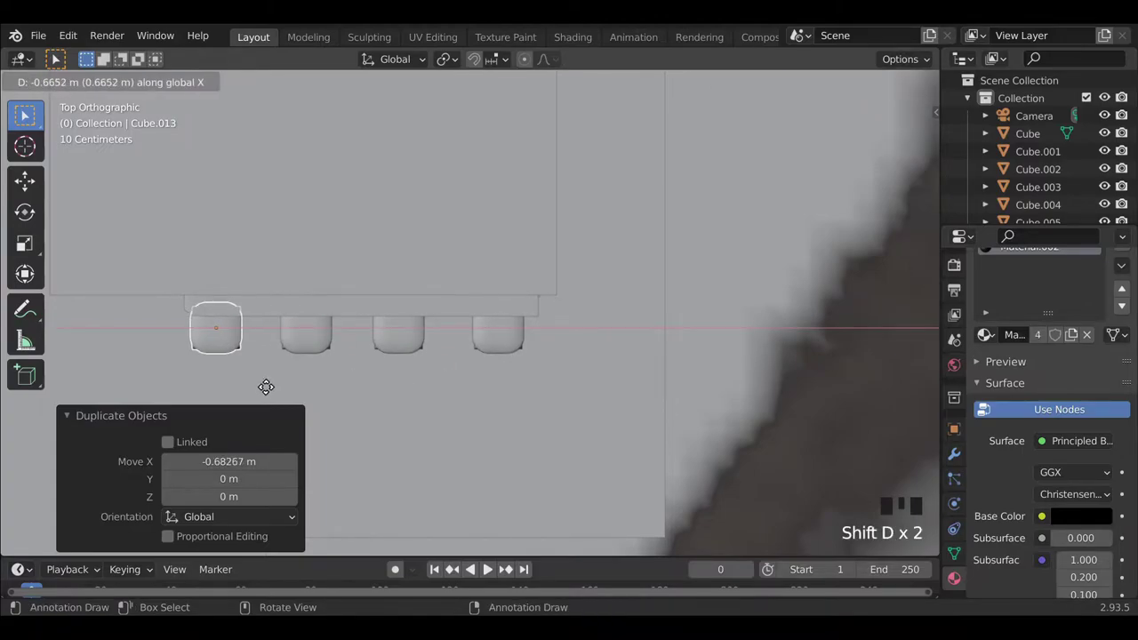
pyautogui.click(398, 343)
pyautogui.click(298, 349)
pyautogui.click(233, 346)
pyautogui.press('g')
pyautogui.click(809, 339)
# Orbit over the hilltop and select the Cube.004 box in the sunken rectangular area.
pyautogui.moveTo(586, 413); pyautogui.dragTo(759, 353)
pyautogui.click(758, 352)
pyautogui.scroll(-3)
pyautogui.moveTo(337, 422); pyautogui.dragTo(490, 325)
pyautogui.moveTo(474, 377); pyautogui.dragTo(436, 364)
pyautogui.scroll(-3)
pyautogui.moveTo(471, 393); pyautogui.dragTo(348, 162)
pyautogui.moveTo(348, 162); pyautogui.dragTo(344, 211)
pyautogui.scroll(-3)
pyautogui.moveTo(460, 361); pyautogui.dragTo(452, 362)
pyautogui.moveTo(362, 384); pyautogui.dragTo(366, 384)
pyautogui.click(366, 384)
# Move Cube.004 down about 0.5 m along Z so the frame sits in its hilltop recess.
pyautogui.press('g')
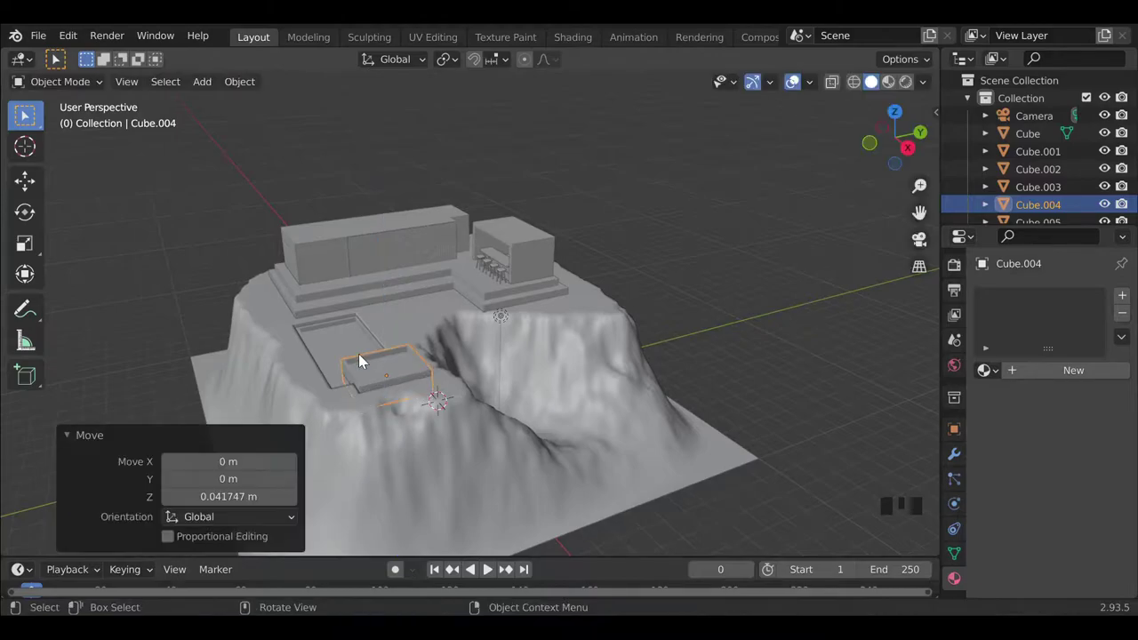
pyautogui.click(344, 341)
pyautogui.click(960, 456)
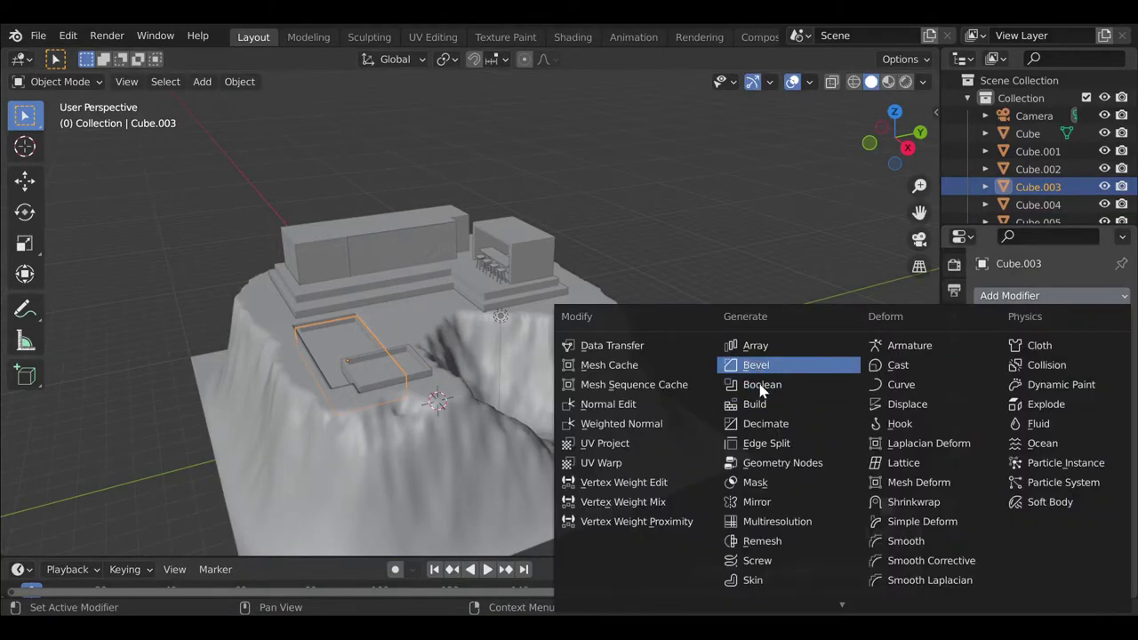
pyautogui.click(889, 398)
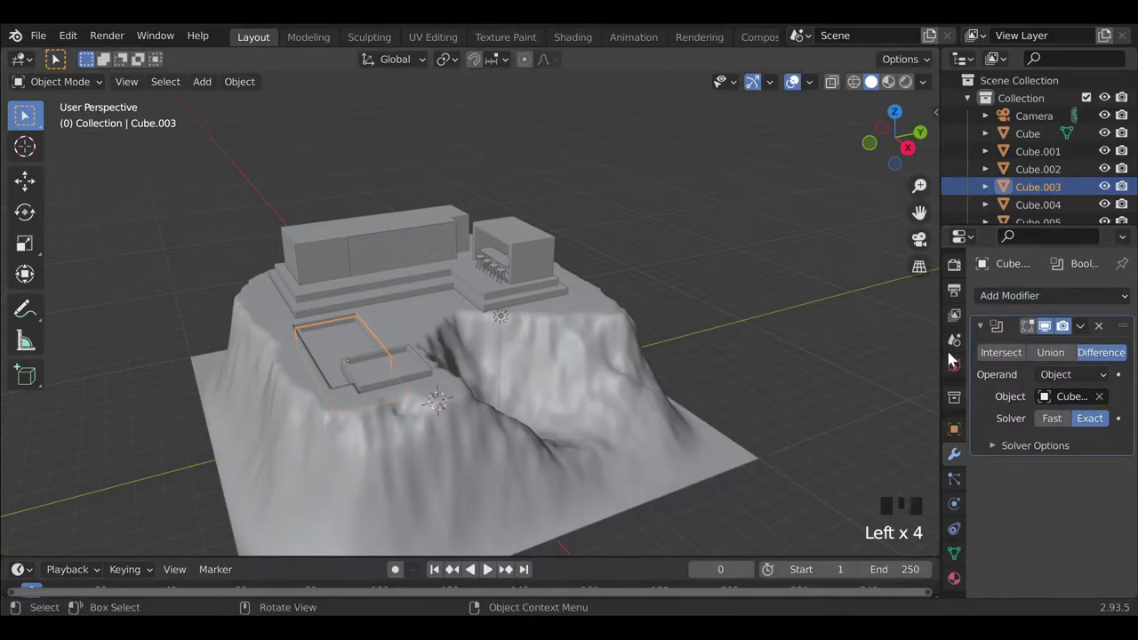
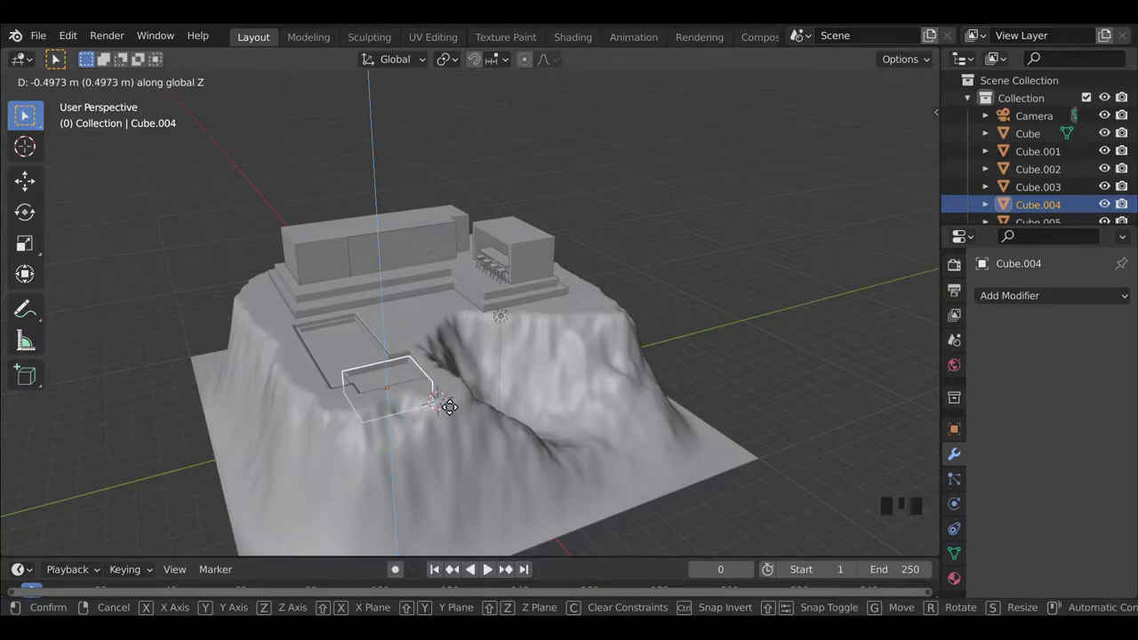
pyautogui.click(705, 298)
# Orbit around the plateau to a side view to check the lowered frame.
pyautogui.scroll(3)
pyautogui.moveTo(309, 462); pyautogui.dragTo(378, 393)
pyautogui.scroll(3)
pyautogui.moveTo(429, 465); pyautogui.dragTo(365, 433)
pyautogui.scroll(-3)
pyautogui.moveTo(351, 440); pyautogui.dragTo(478, 431)
pyautogui.middleClick(339, 439)
pyautogui.scroll(-3)
# Add a Single Vert mesh object and move it up and onto the cliff edge from top view.
pyautogui.press('shift+a')
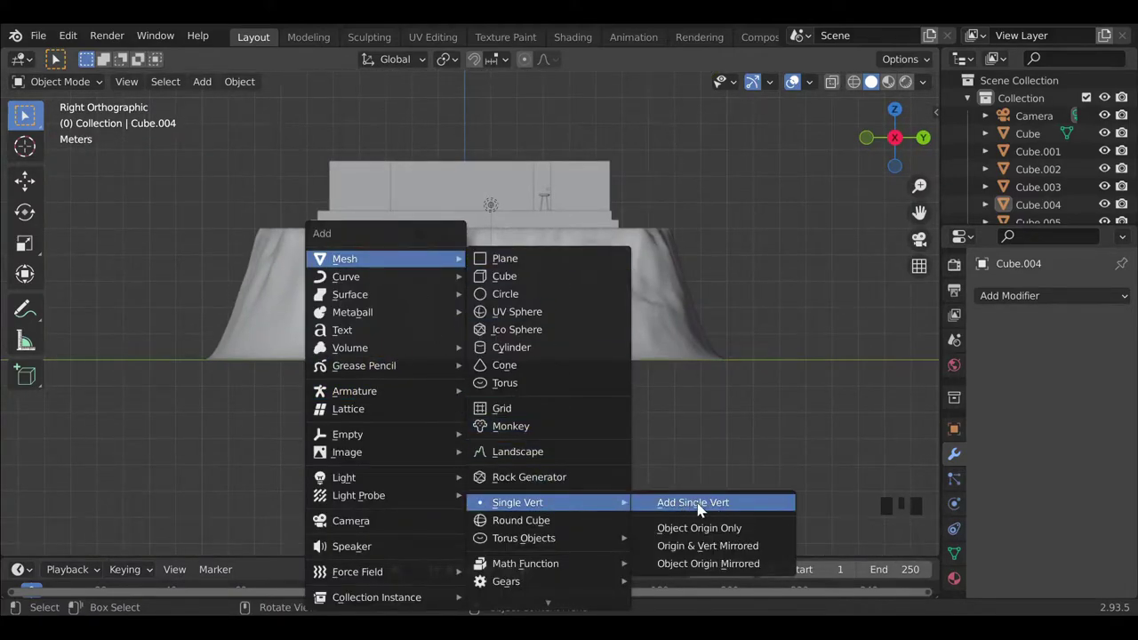
pyautogui.press('Tab')
pyautogui.press('g')
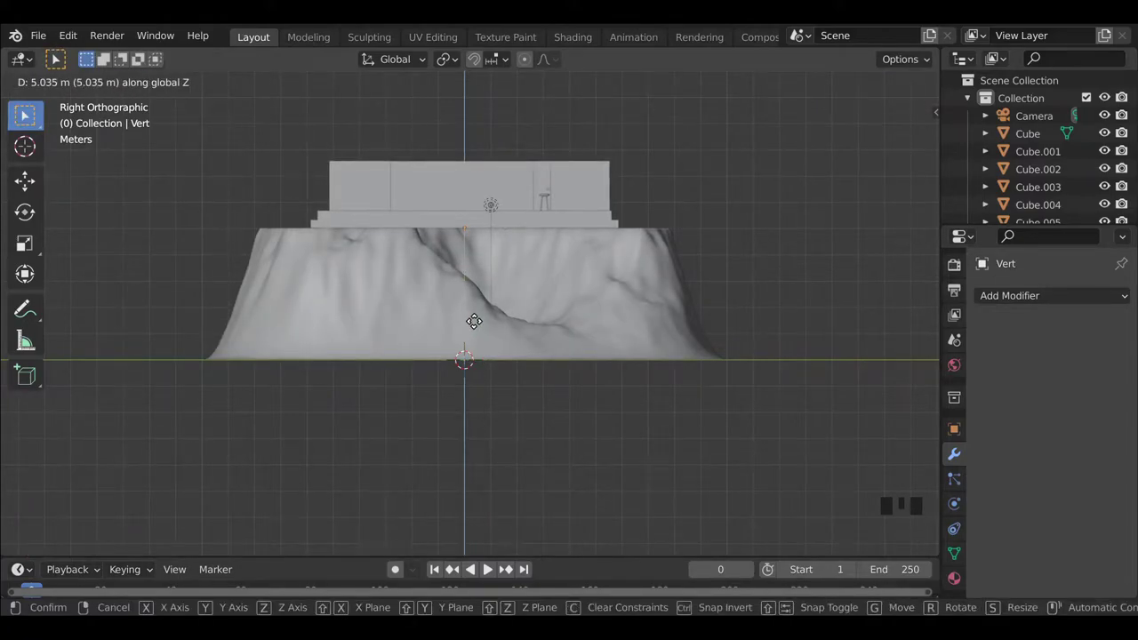
pyautogui.scroll(-3)
pyautogui.middleClick(467, 336)
pyautogui.press('g')
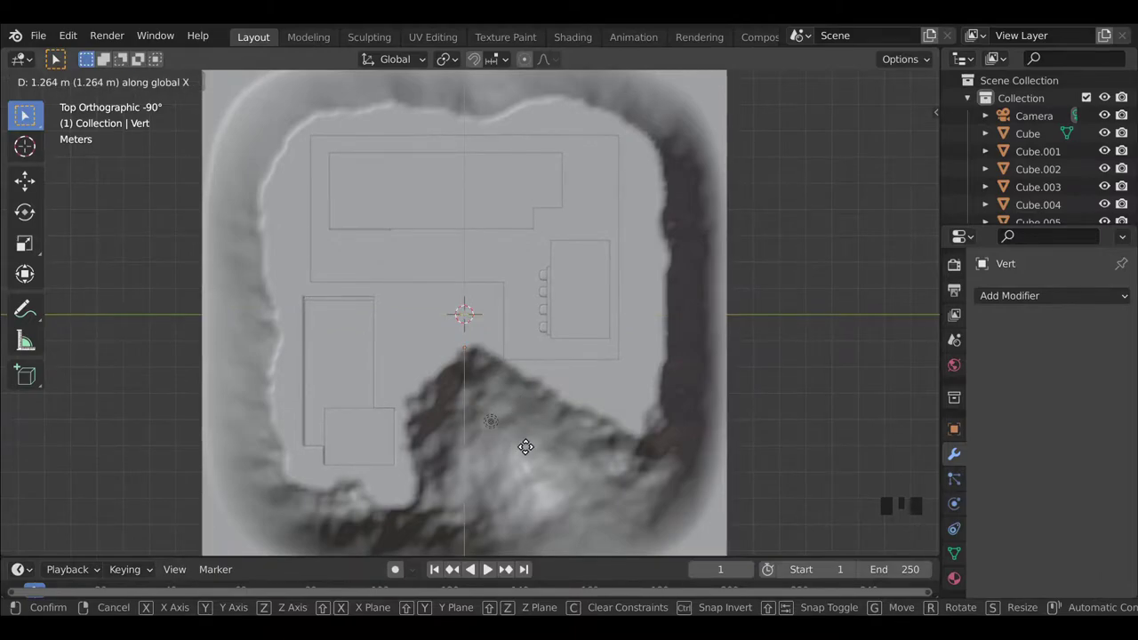
pyautogui.press('g')
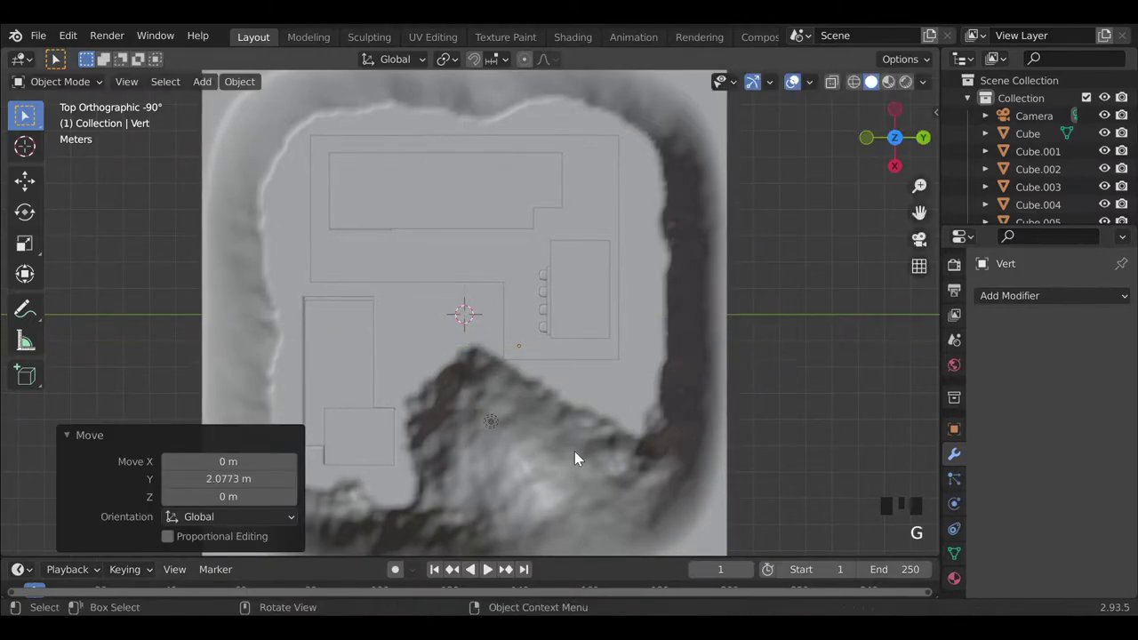
pyautogui.press('g')
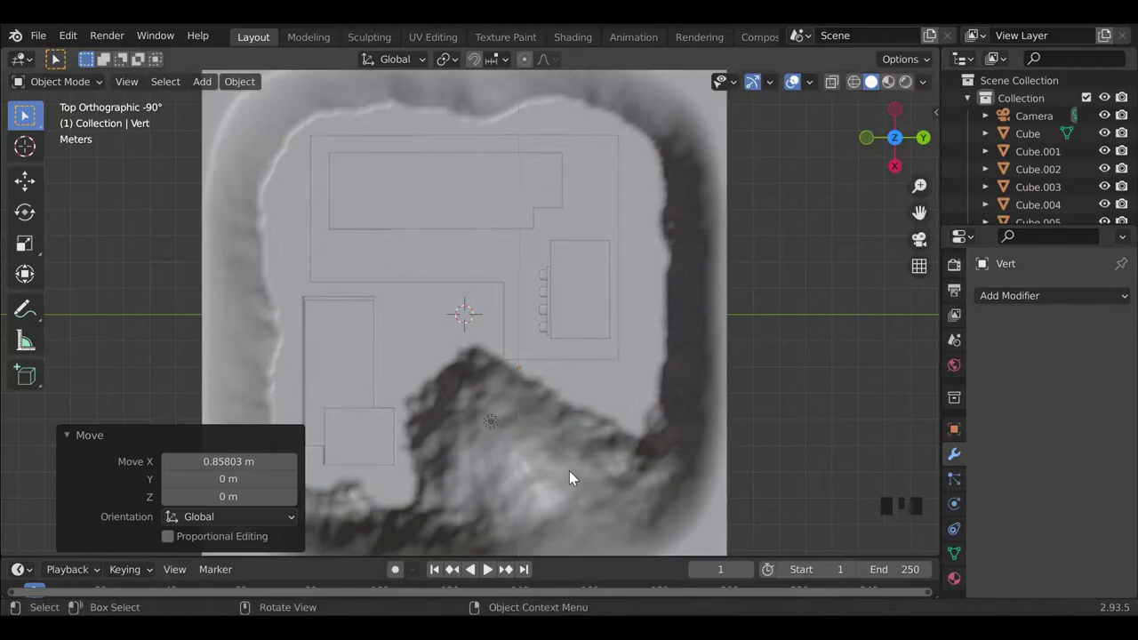
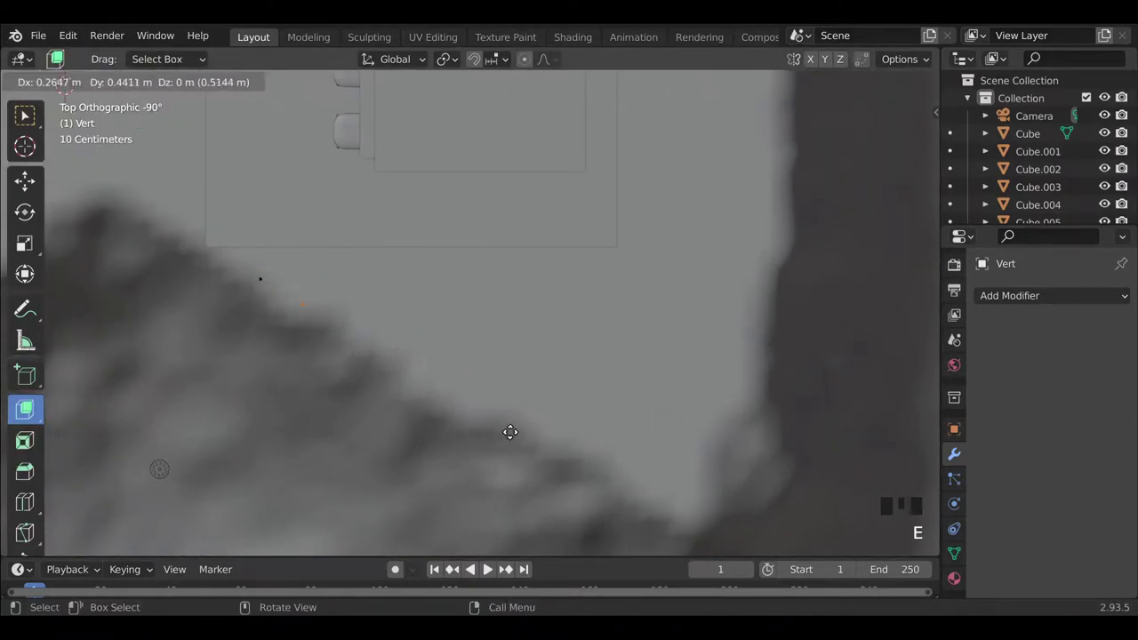
# Extrude the vertex repeatedly (E) into a chain of points tracing the plateau edge.
pyautogui.press('e')
pyautogui.press('e')
pyautogui.press('e')
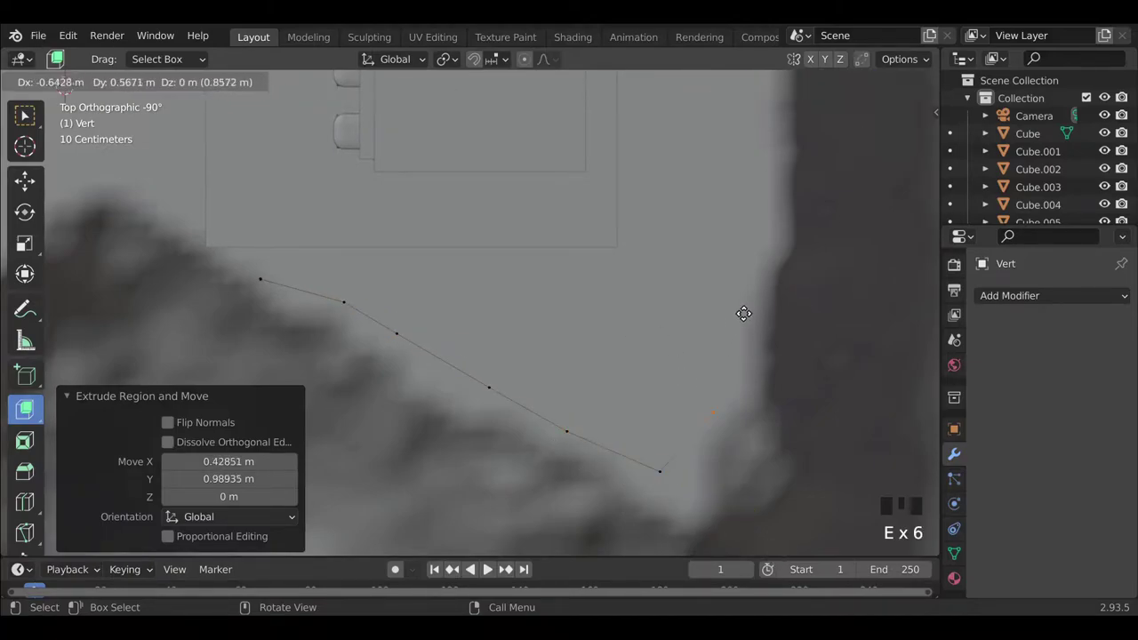
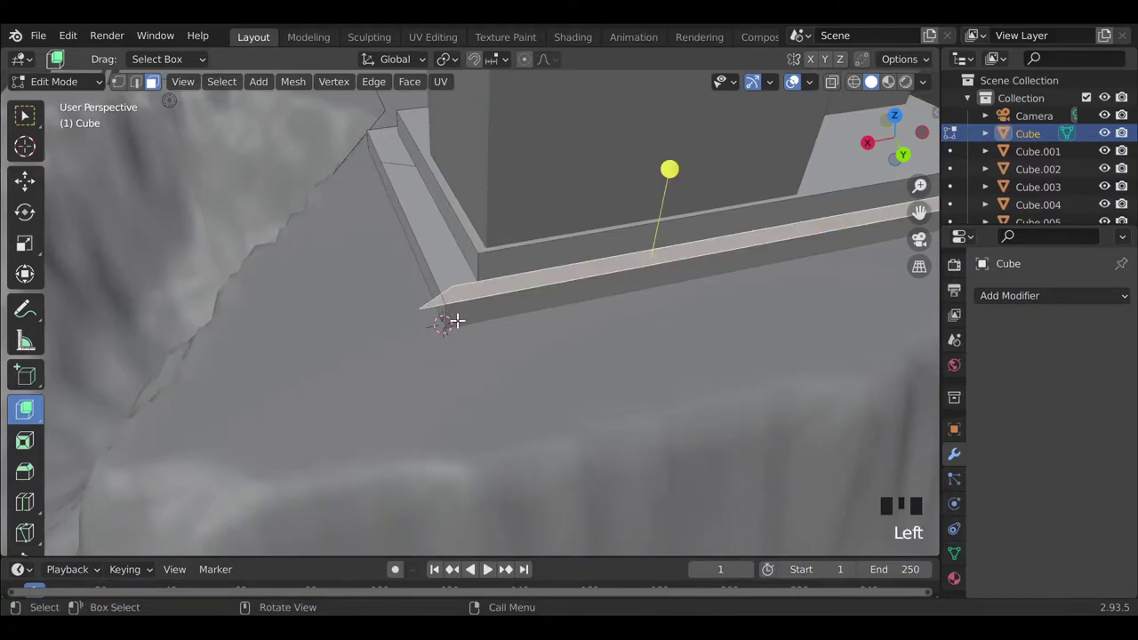
# Leave Edit Mode and nudge the bar shelter and the counter with stools slightly along X.
pyautogui.press('g')
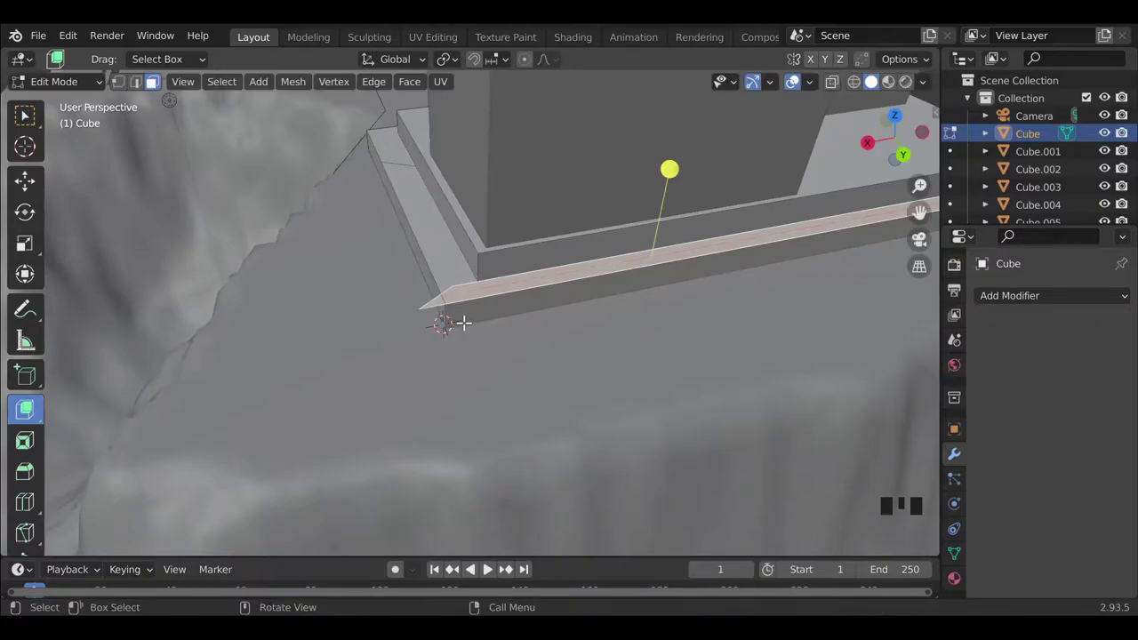
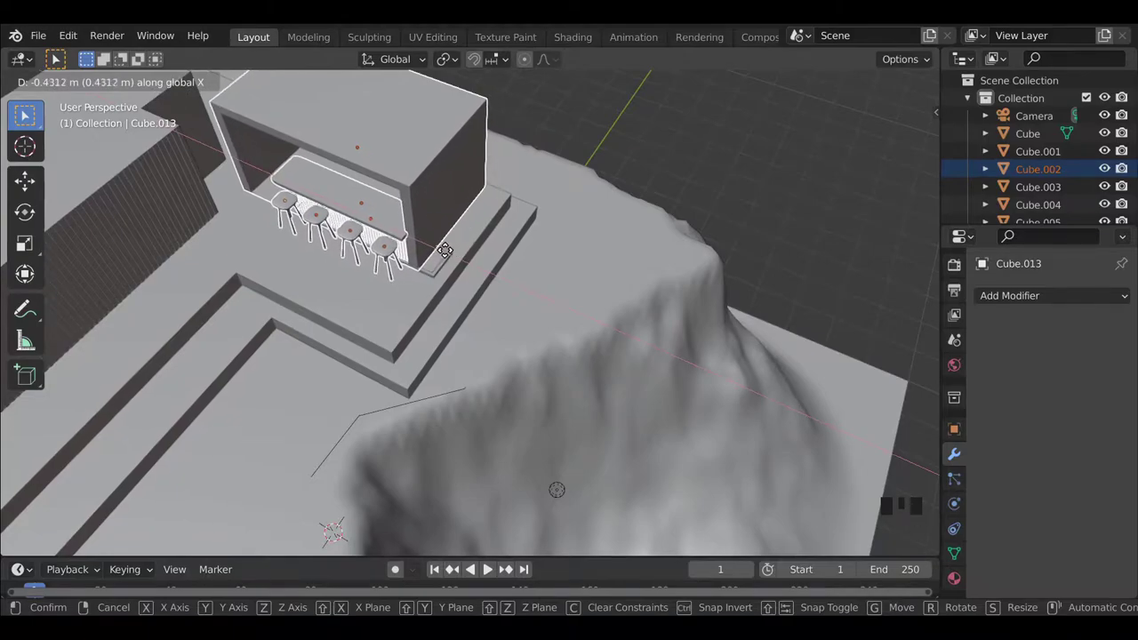
pyautogui.scroll(3)
pyautogui.moveTo(300, 175); pyautogui.dragTo(436, 321)
pyautogui.click(436, 321)
pyautogui.scroll(-3)
pyautogui.press('g')
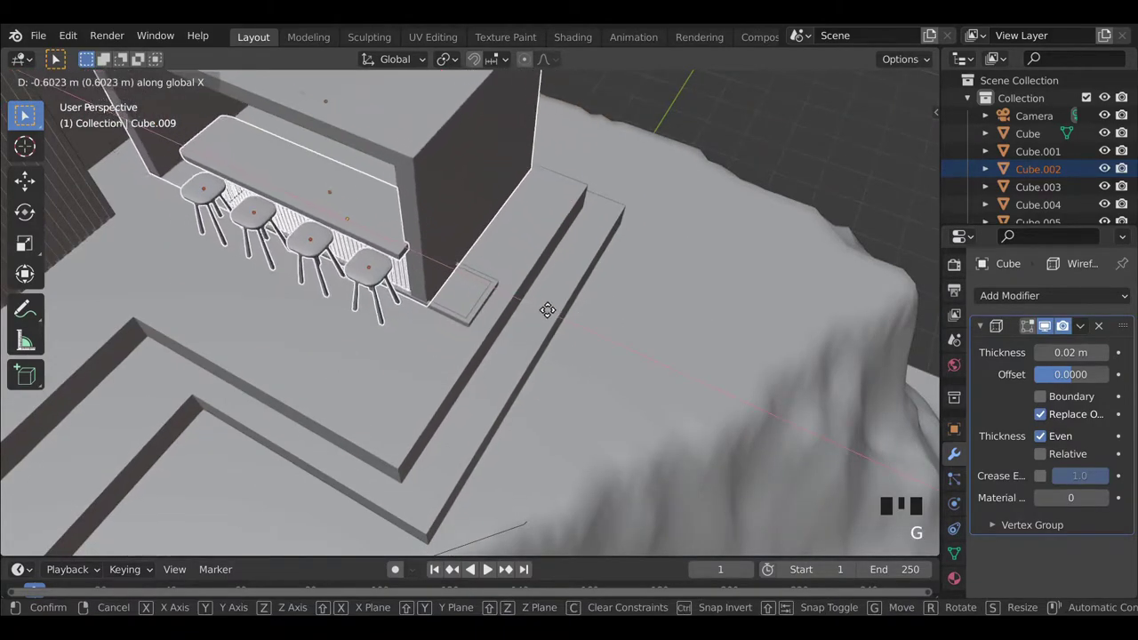
pyautogui.moveTo(309, 281); pyautogui.dragTo(444, 252)
pyautogui.scroll(3)
pyautogui.click(465, 165)
# Nudge the railing along the step, then select the cliff-edge vertex path and open Add Modifier.
pyautogui.press('g')
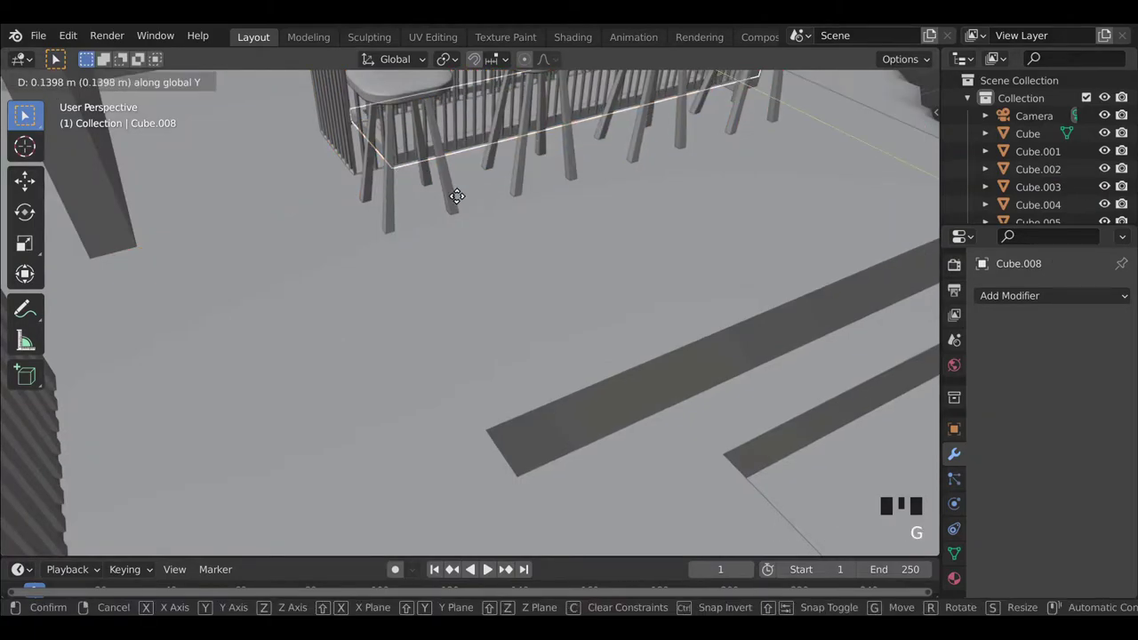
pyautogui.scroll(-3)
pyautogui.moveTo(619, 275); pyautogui.dragTo(638, 247)
pyautogui.click(637, 246)
pyautogui.scroll(-3)
pyautogui.moveTo(550, 332); pyautogui.dragTo(659, 175)
pyautogui.click(659, 174)
pyautogui.scroll(-3)
pyautogui.moveTo(458, 340); pyautogui.dragTo(436, 347)
pyautogui.scroll(3)
pyautogui.click(357, 313)
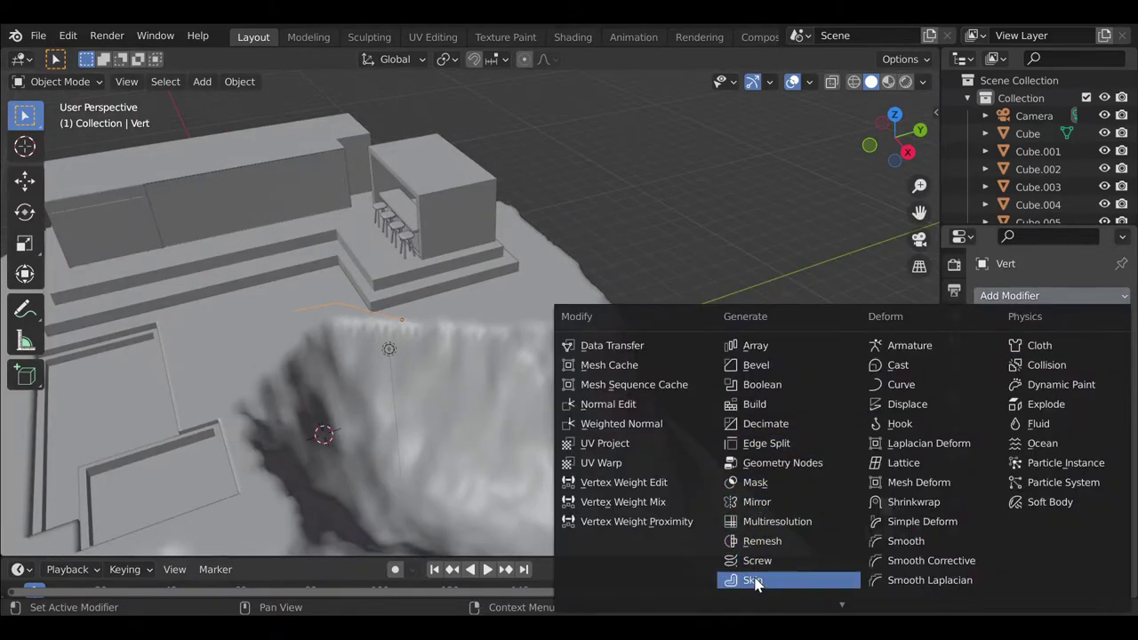
# Add a Skin modifier to the vertex path and shrink its radii into a thin wall.
pyautogui.click(759, 584)
pyautogui.press('Tab')
pyautogui.press('a')
pyautogui.press('ctrl+a')
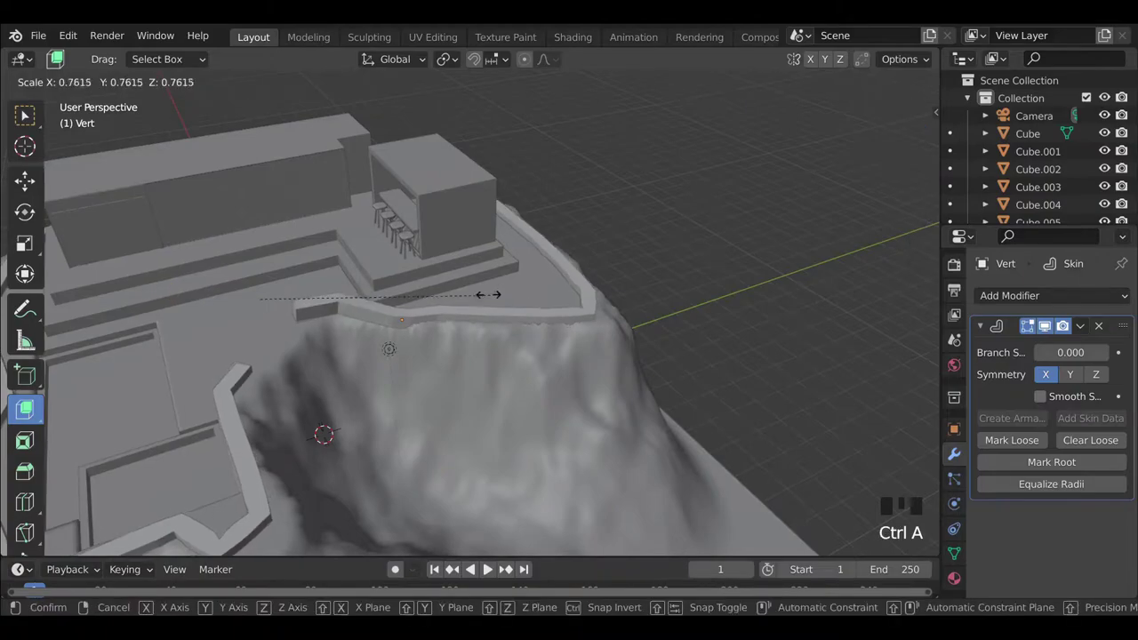
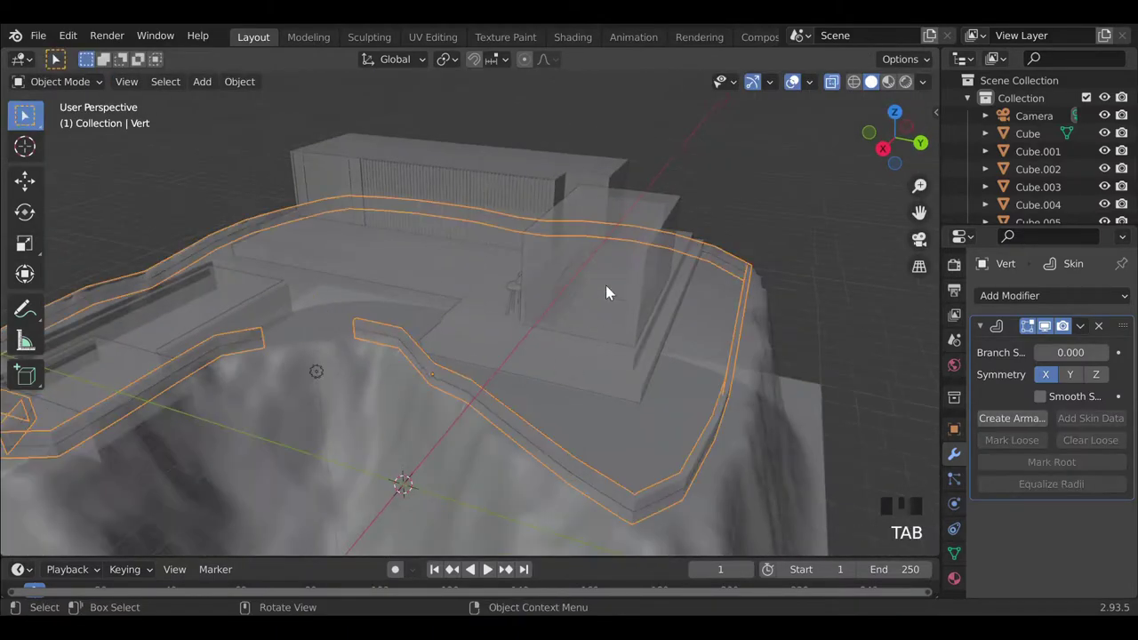
# Turn off see-through display and inspect the finished wall around the plateau.
pyautogui.press('alt+z')
pyautogui.scroll(-3)
pyautogui.moveTo(420, 415); pyautogui.dragTo(561, 436)
pyautogui.press('g')
pyautogui.click(825, 342)
pyautogui.scroll(-3)
pyautogui.moveTo(434, 401); pyautogui.dragTo(459, 434)
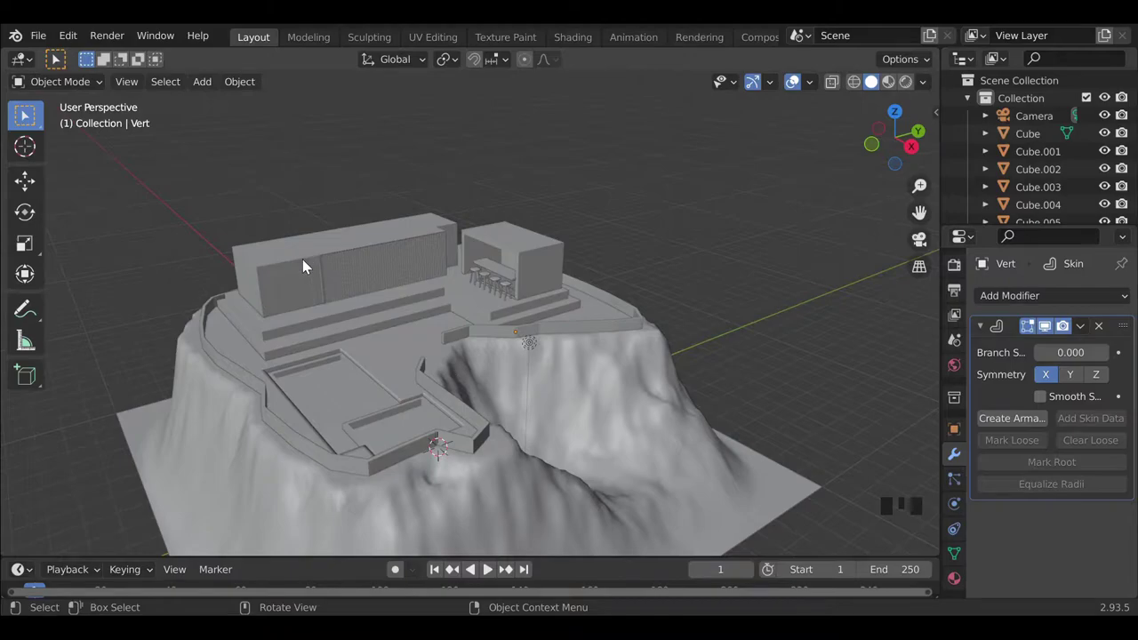
pyautogui.moveTo(442, 322); pyautogui.dragTo(400, 413)
pyautogui.press('shift+a')
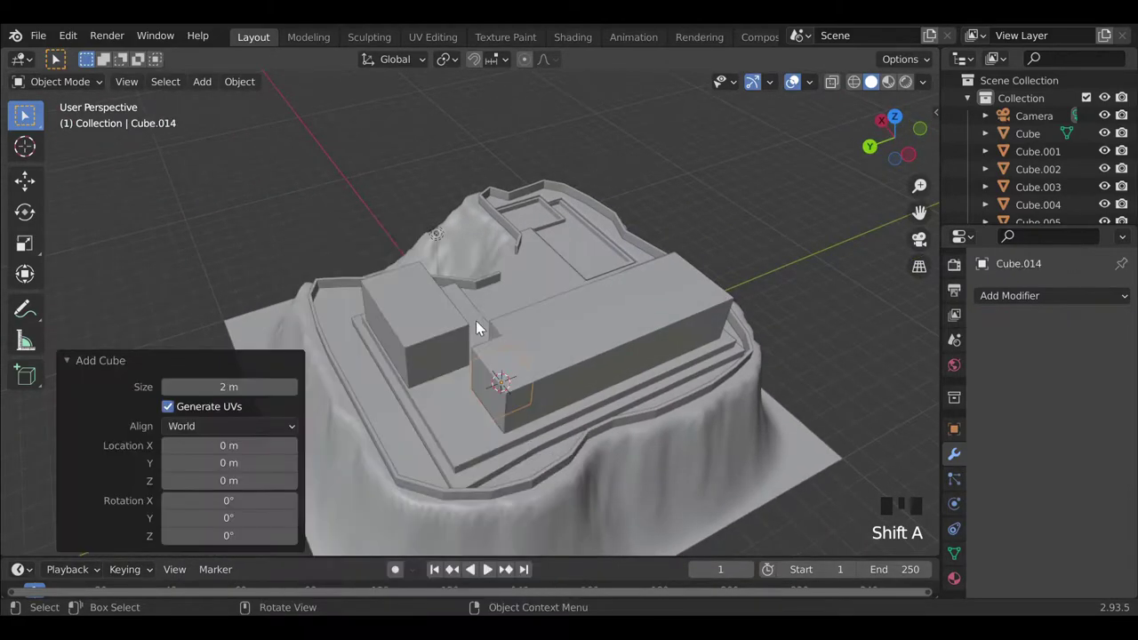
# Raise the new cube about 5 metres above the plateau's central area.
pyautogui.moveTo(631, 412); pyautogui.dragTo(560, 421)
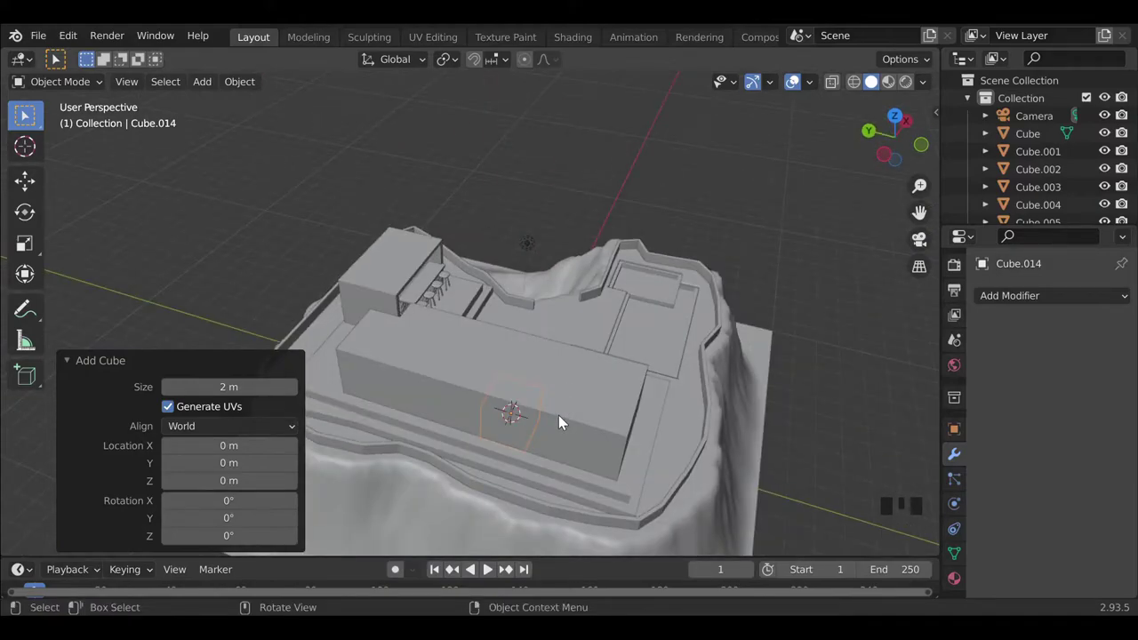
pyautogui.press('g')
pyautogui.middleClick(488, 358)
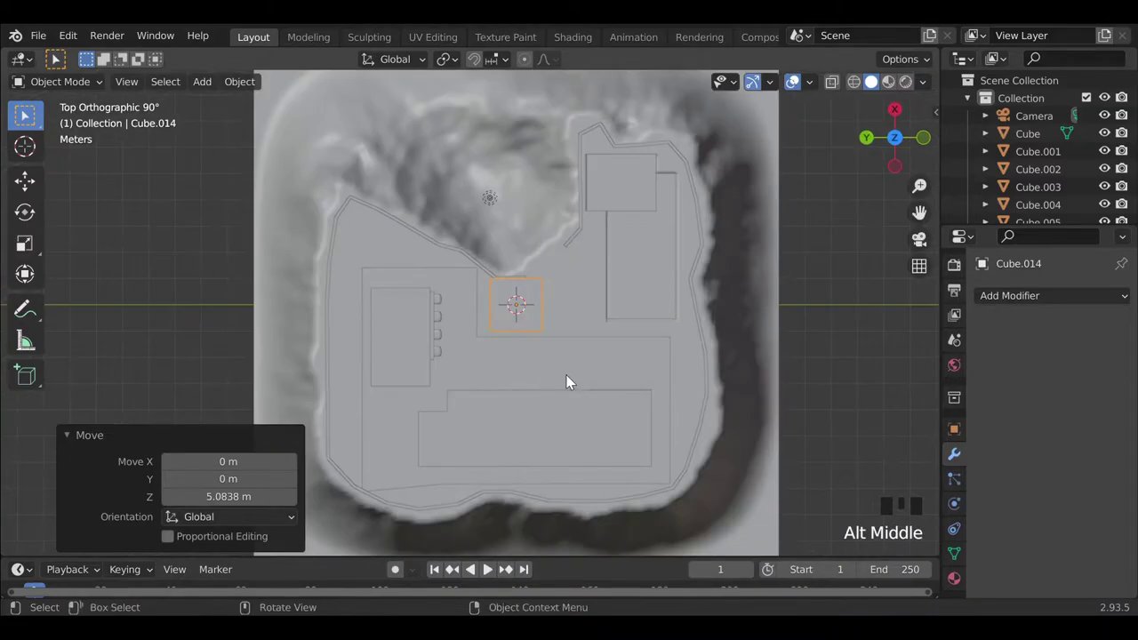
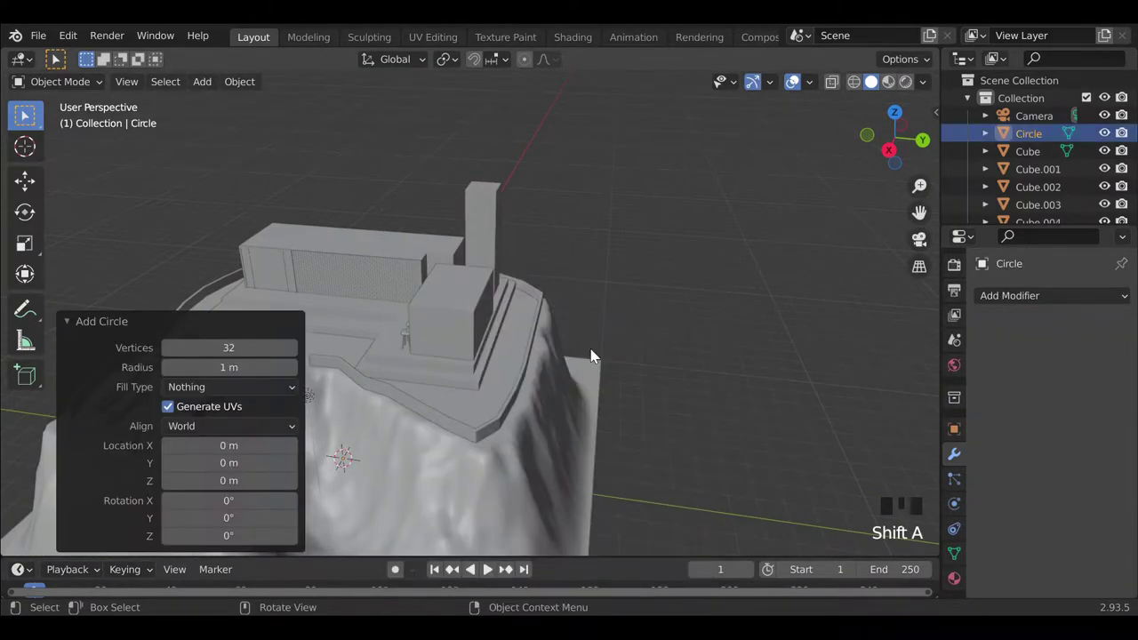
# Move the circle over the pillar and raise it to the pillar's top.
pyautogui.press('g')
pyautogui.moveTo(448, 311); pyautogui.dragTo(417, 302)
pyautogui.press('g')
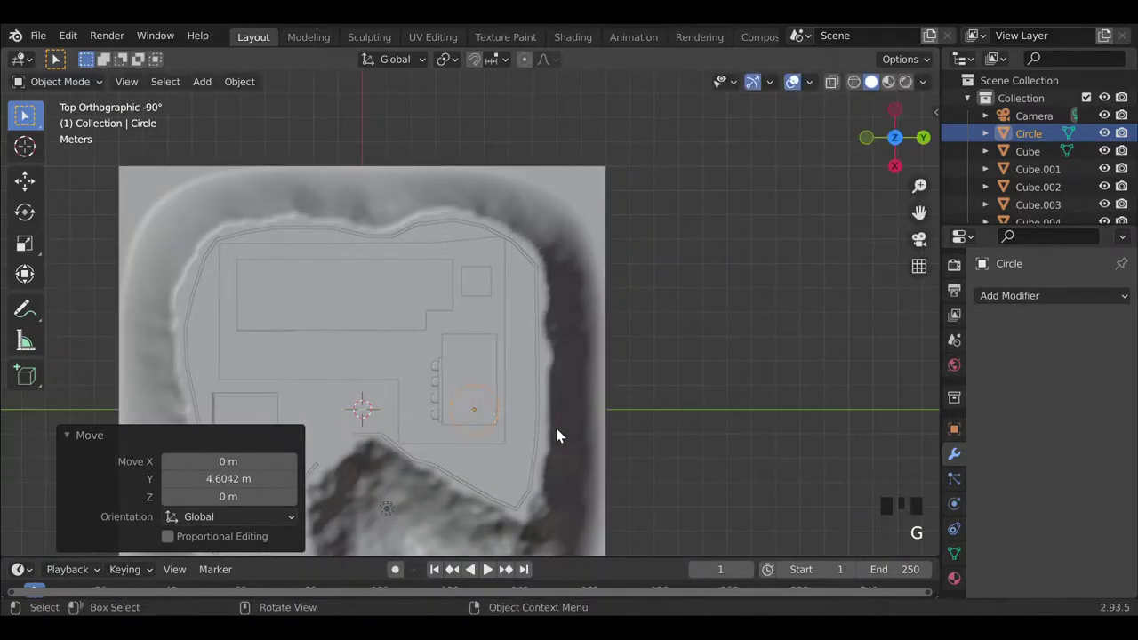
pyautogui.press('g')
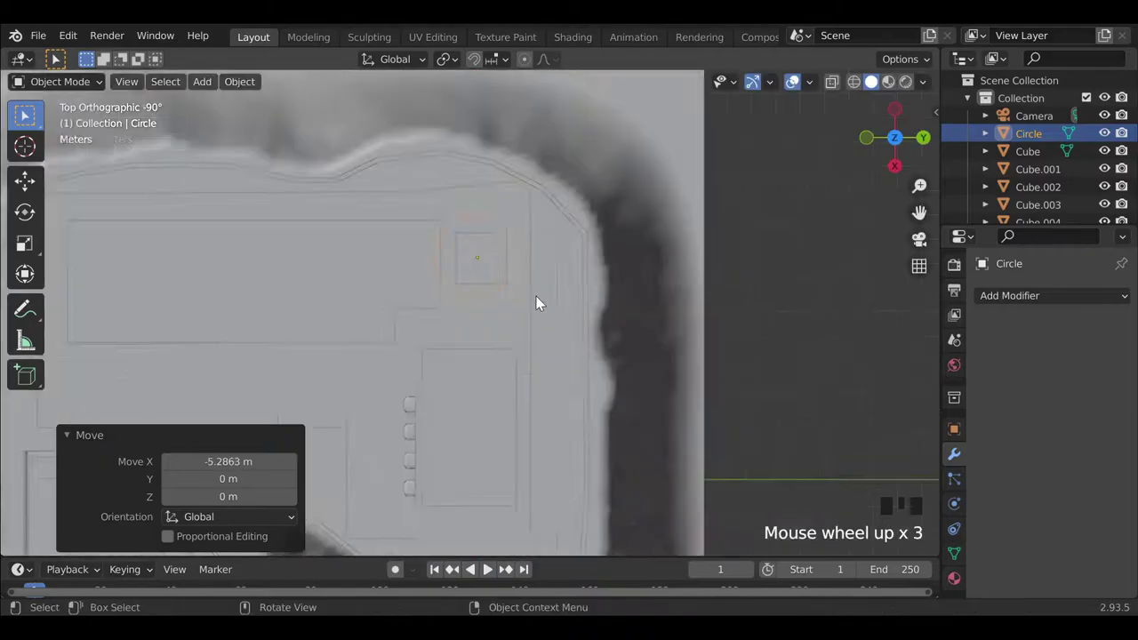
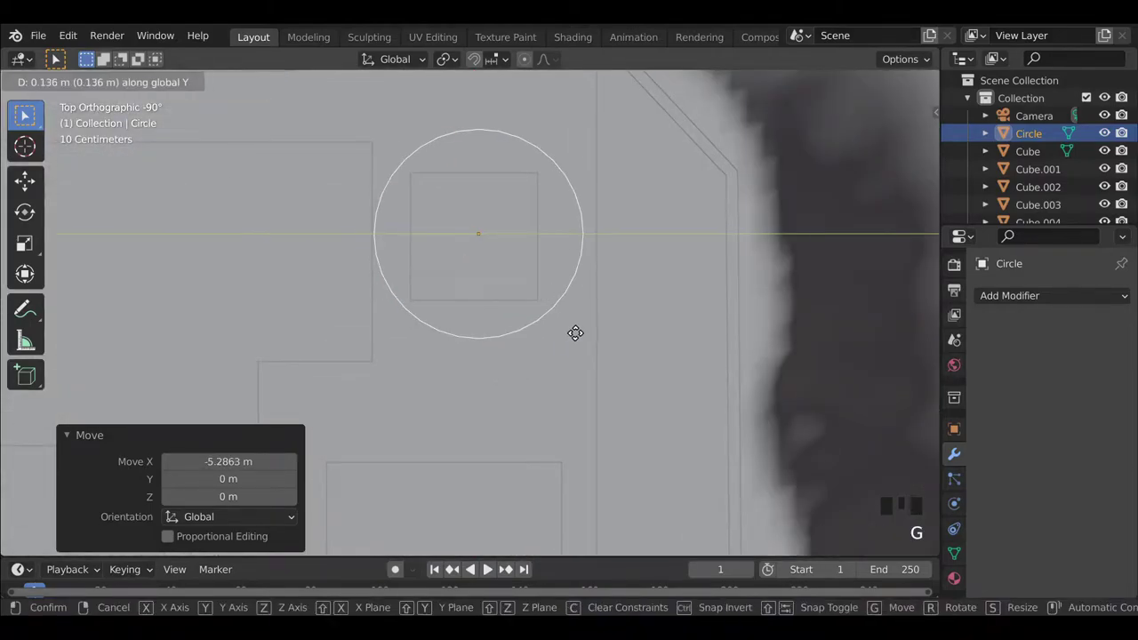
pyautogui.moveTo(534, 421); pyautogui.dragTo(538, 211)
pyautogui.scroll(-3)
pyautogui.press('g')
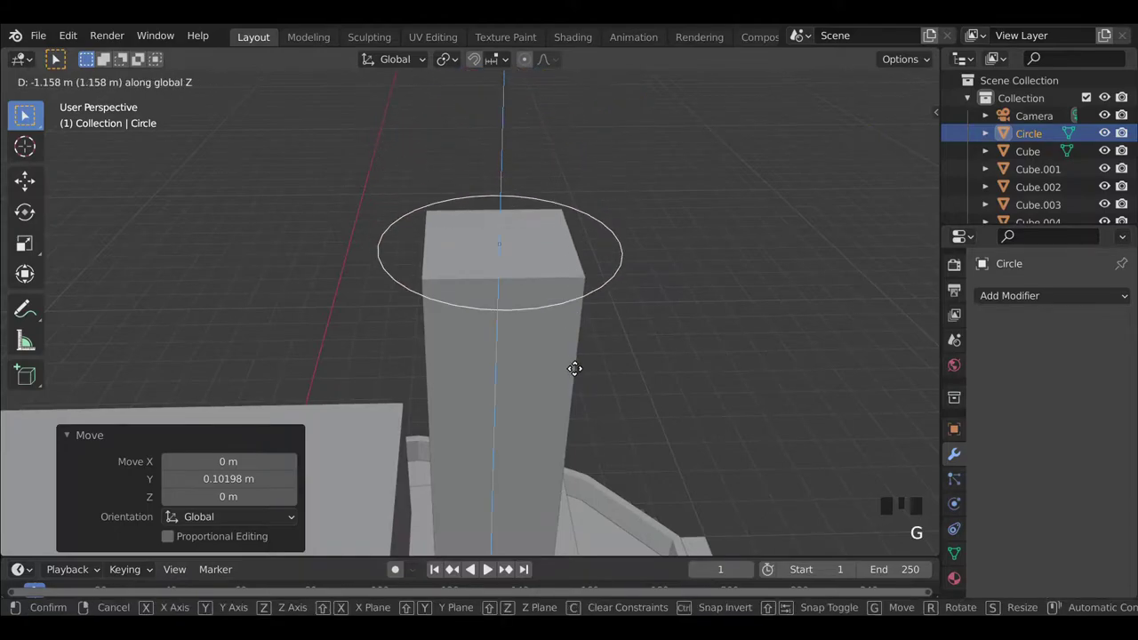
pyautogui.press('s')
# Fill the circle with a face and extrude it into a thick disc.
pyautogui.press('Tab')
pyautogui.press('f')
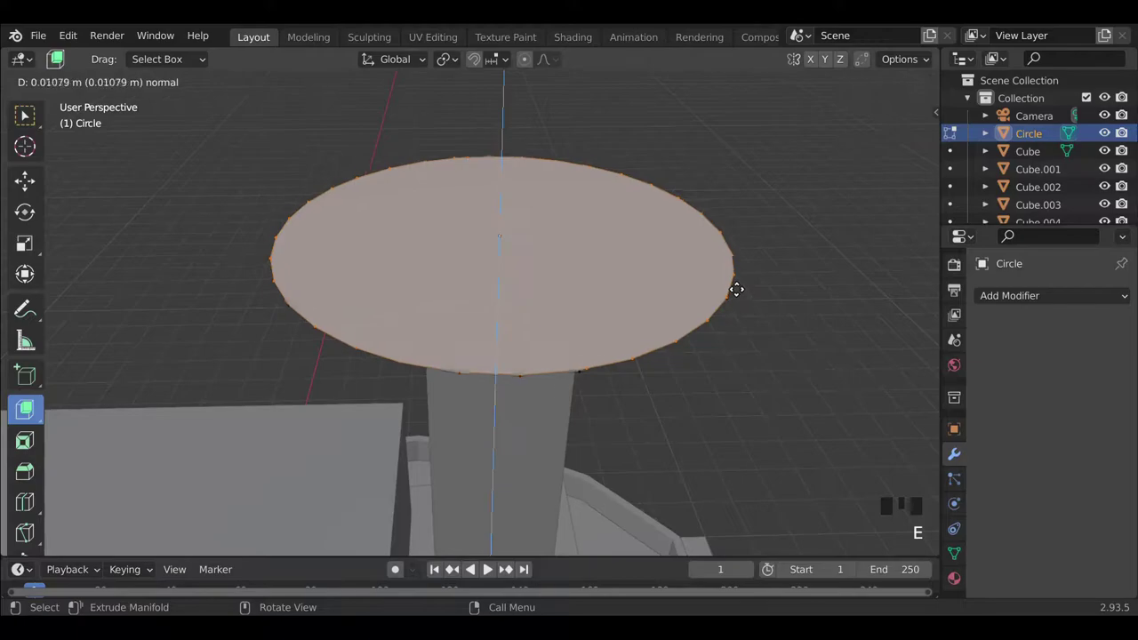
pyautogui.press('Tab')
pyautogui.moveTo(769, 376); pyautogui.dragTo(367, 335)
# Narrow the top of the pillar beneath the disc.
pyautogui.click(366, 335)
pyautogui.moveTo(237, 346); pyautogui.dragTo(501, 303)
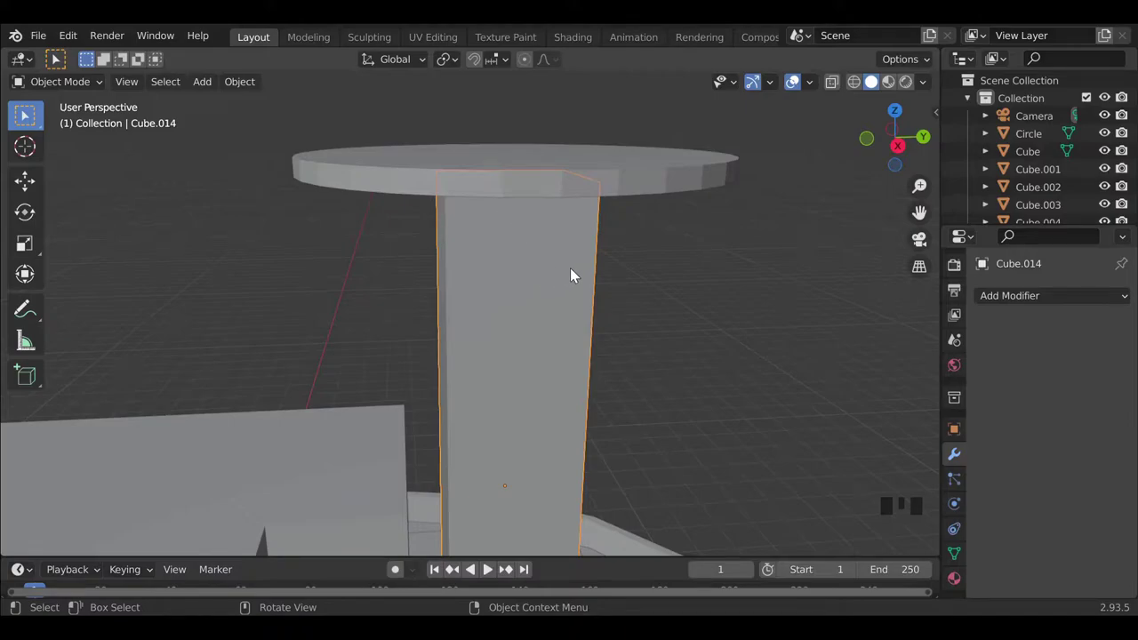
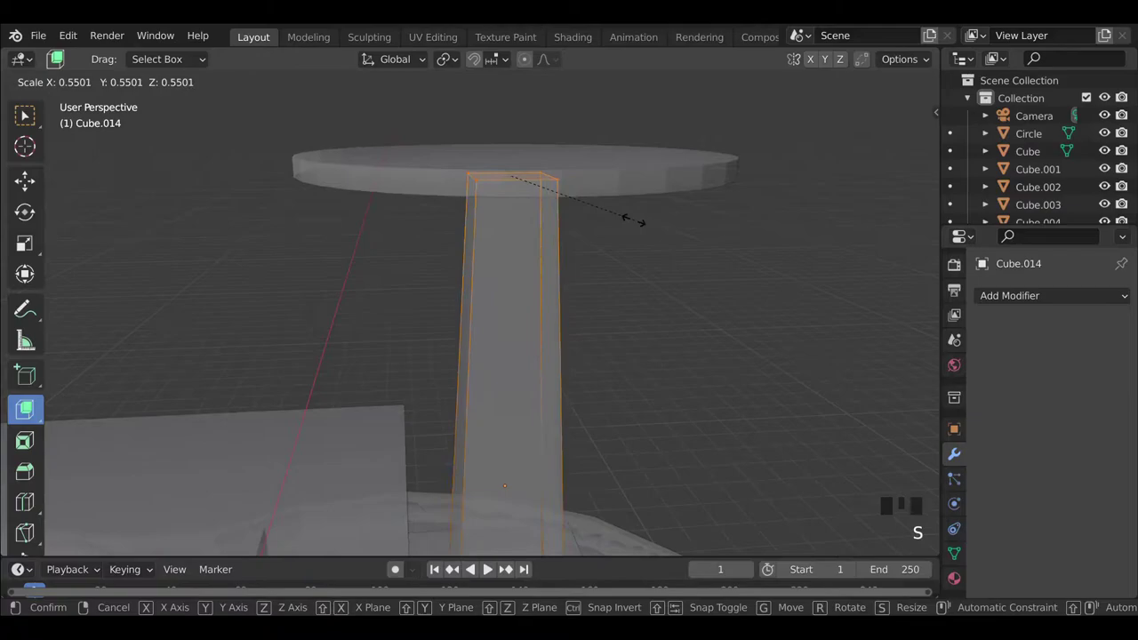
pyautogui.scroll(-3)
pyautogui.press('Tab')
pyautogui.moveTo(554, 299); pyautogui.dragTo(577, 298)
pyautogui.press('alt+z')
# Enlarge the disc about 1.3 times to cap the pillar as a round platform.
pyautogui.click(487, 198)
pyautogui.rightClick(487, 198)
pyautogui.scroll(-3)
pyautogui.click(958, 558)
pyautogui.moveTo(999, 511); pyautogui.dragTo(1039, 535)
pyautogui.click(762, 440)
pyautogui.scroll(-3)
pyautogui.moveTo(405, 362); pyautogui.dragTo(443, 407)
pyautogui.click(517, 298)
pyautogui.press('s')
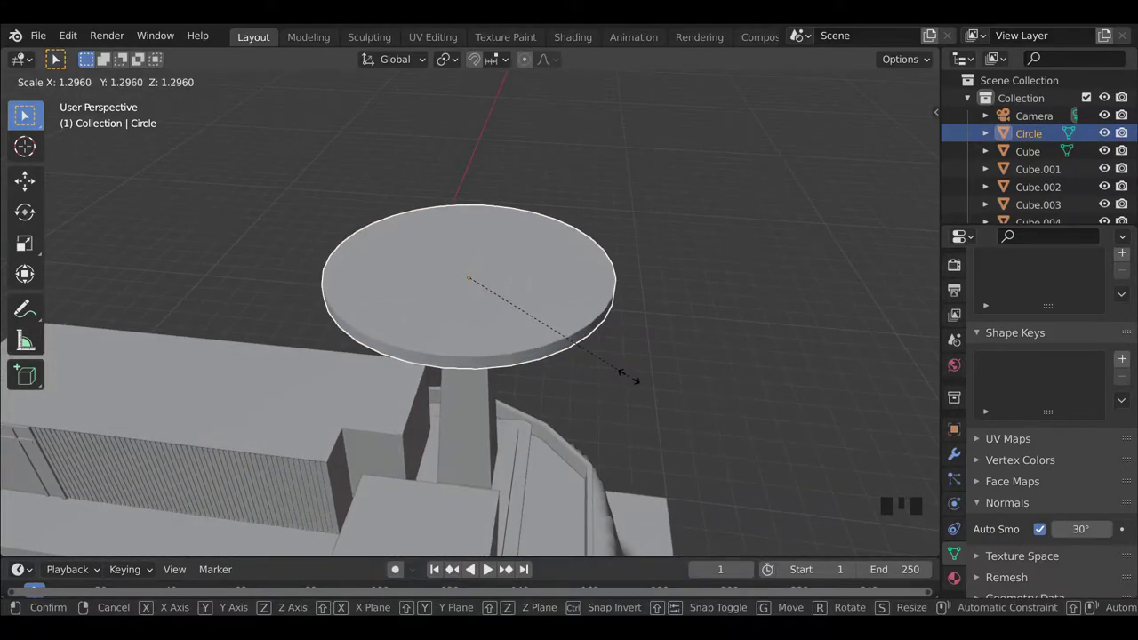
pyautogui.moveTo(400, 336); pyautogui.dragTo(398, 248)
pyautogui.scroll(-3)
pyautogui.moveTo(495, 357); pyautogui.dragTo(494, 373)
pyautogui.press('shift+a')
# Add a cylinder and shrink it into a thin column.
pyautogui.press('g')
pyautogui.middleClick(417, 408)
pyautogui.press('g')
pyautogui.press('g')
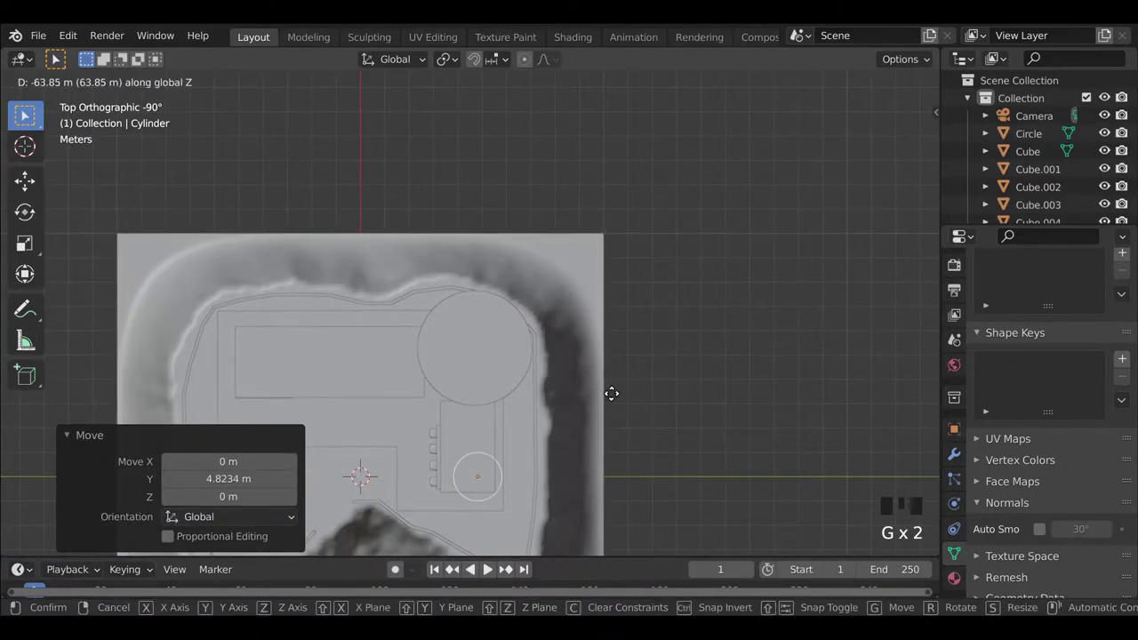
pyautogui.press('s')
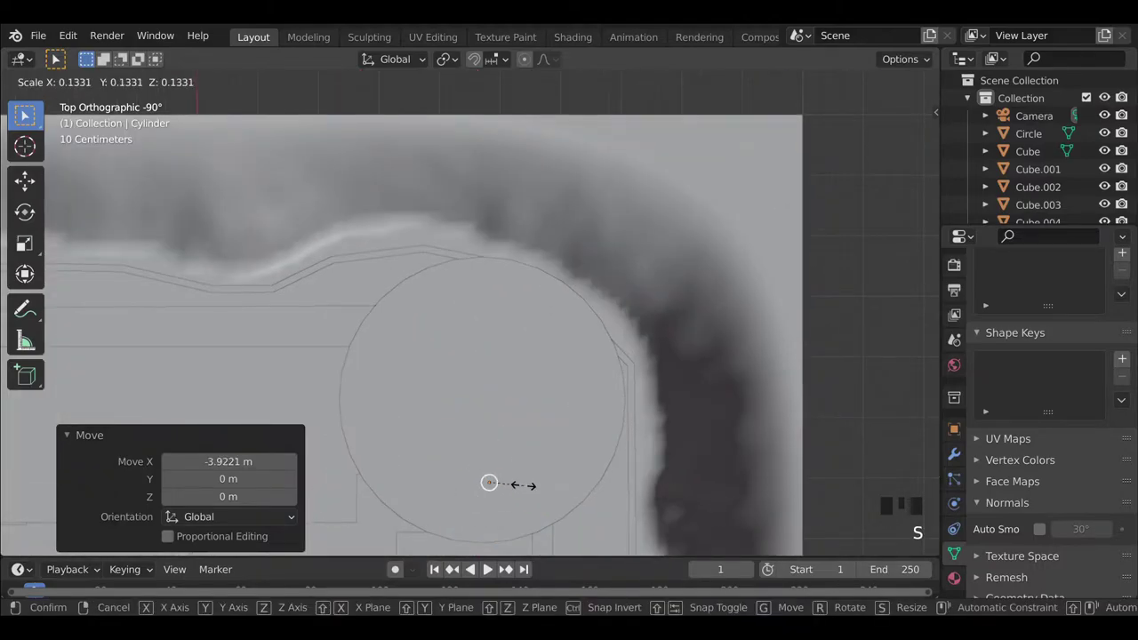
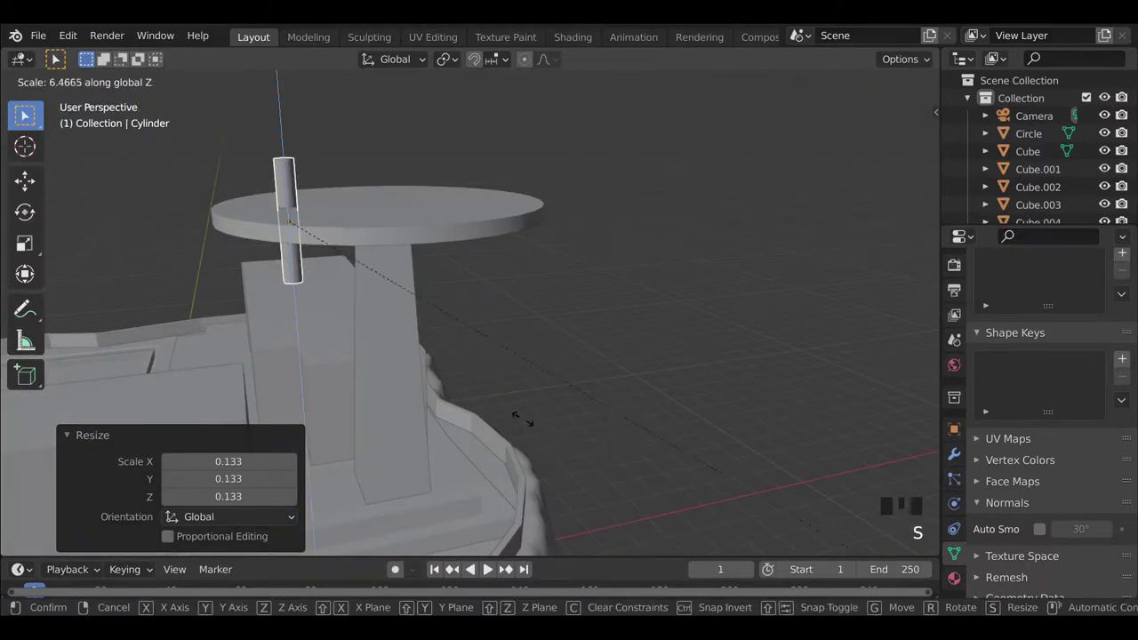
pyautogui.scroll(-3)
pyautogui.scroll(3)
pyautogui.press('s')
# Place the column beneath the platform rim and duplicate it for another support.
pyautogui.press('g')
pyautogui.moveTo(399, 334); pyautogui.dragTo(399, 346)
pyautogui.scroll(3)
pyautogui.press('g')
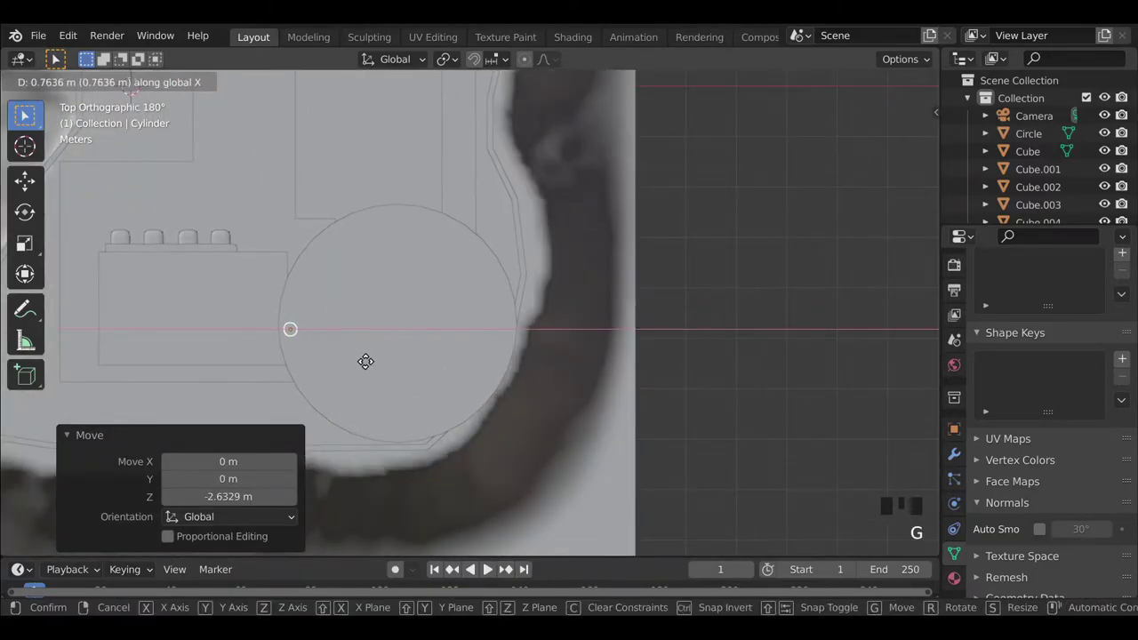
pyautogui.moveTo(349, 356); pyautogui.dragTo(663, 226)
pyautogui.moveTo(665, 372); pyautogui.dragTo(485, 447)
pyautogui.press('g')
pyautogui.press('g')
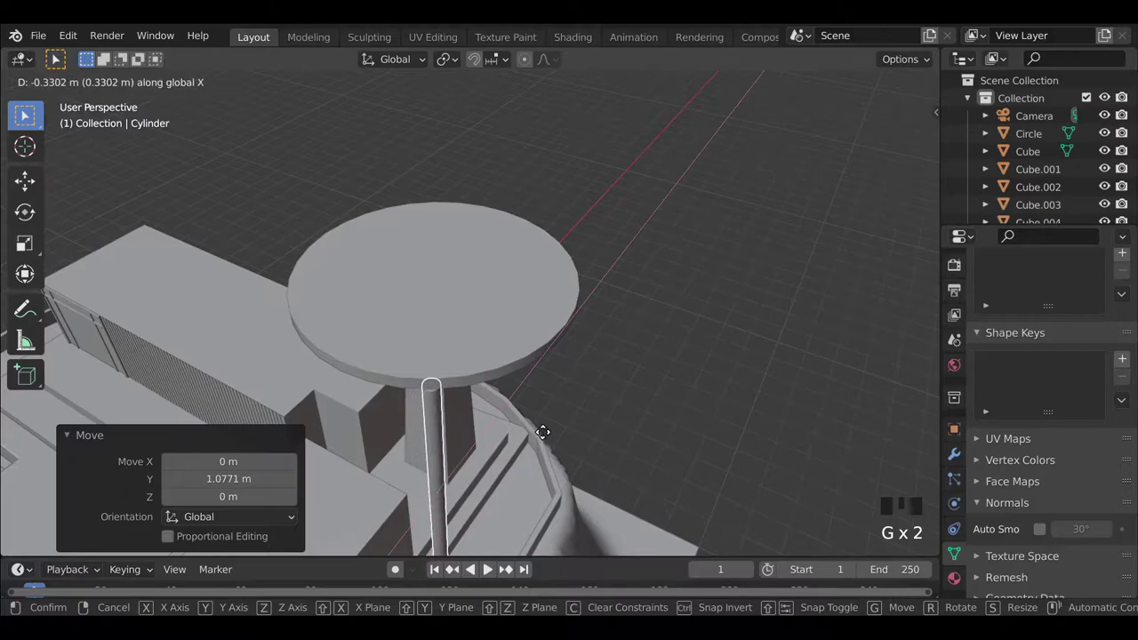
pyautogui.moveTo(563, 422); pyautogui.dragTo(418, 408)
pyautogui.press('shift+d')
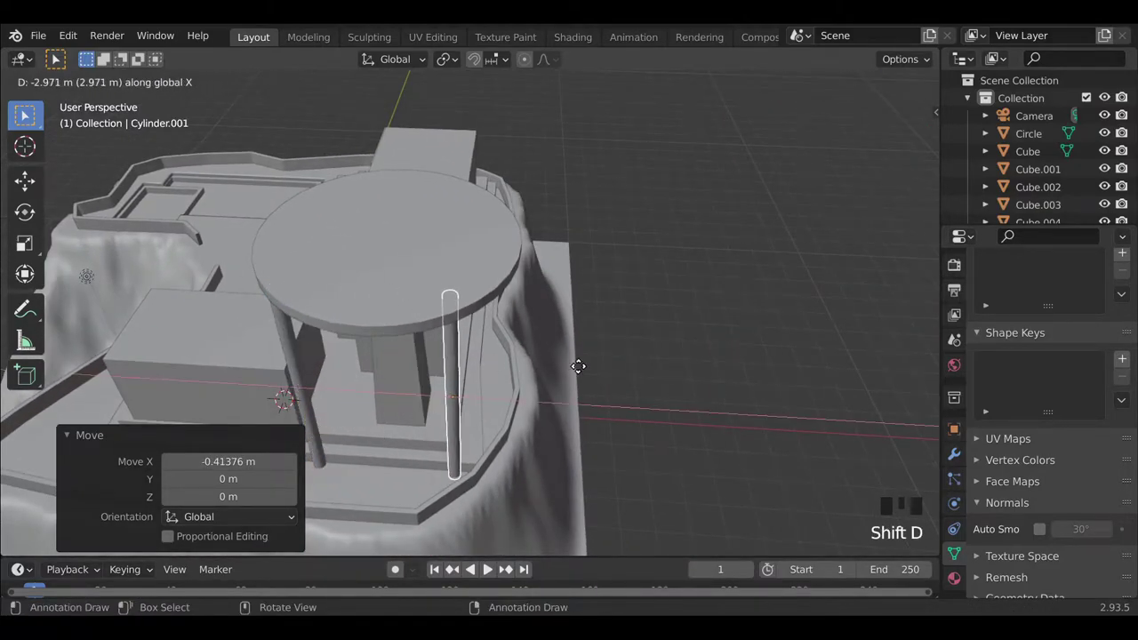
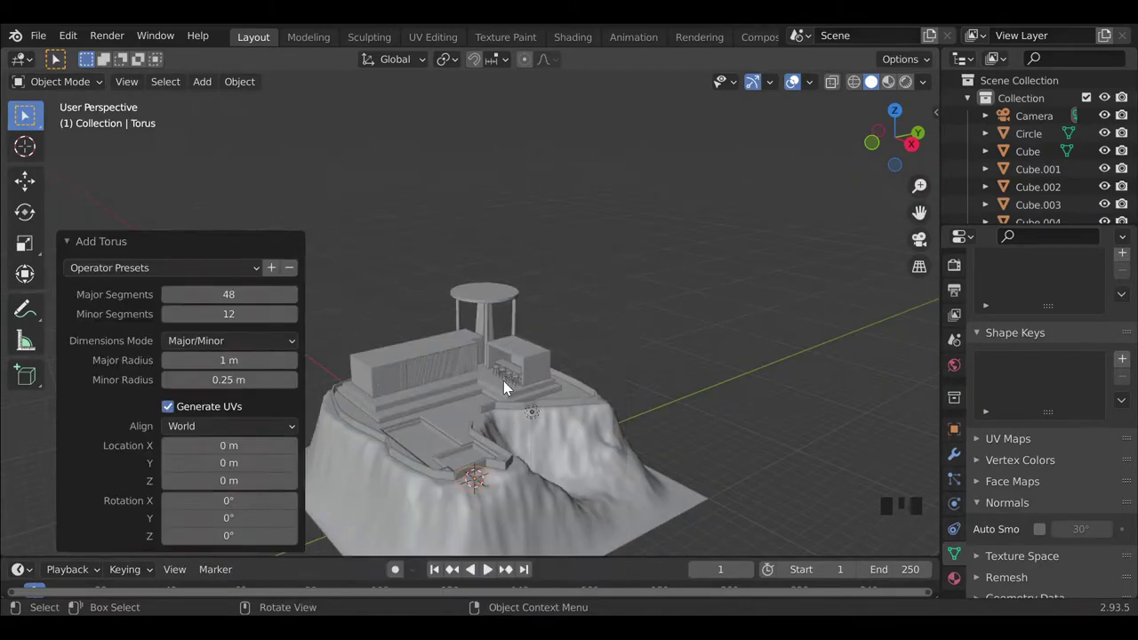
# Move the torus onto the platform top and enlarge it to fit the disc.
pyautogui.moveTo(486, 447); pyautogui.dragTo(492, 352)
pyautogui.scroll(3)
pyautogui.press('alt+z')
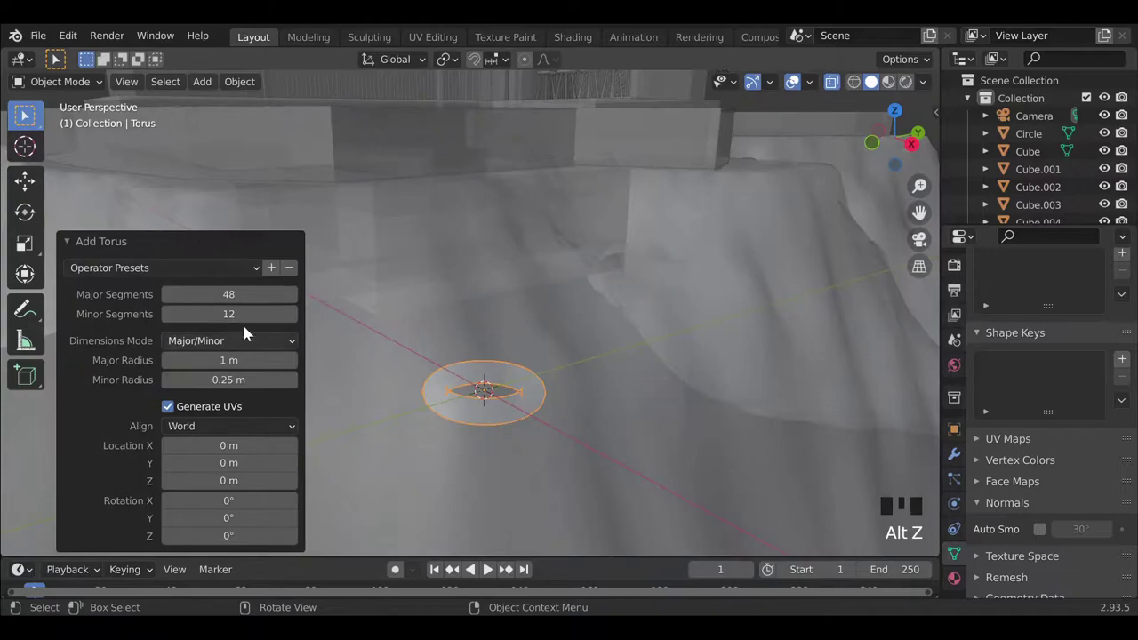
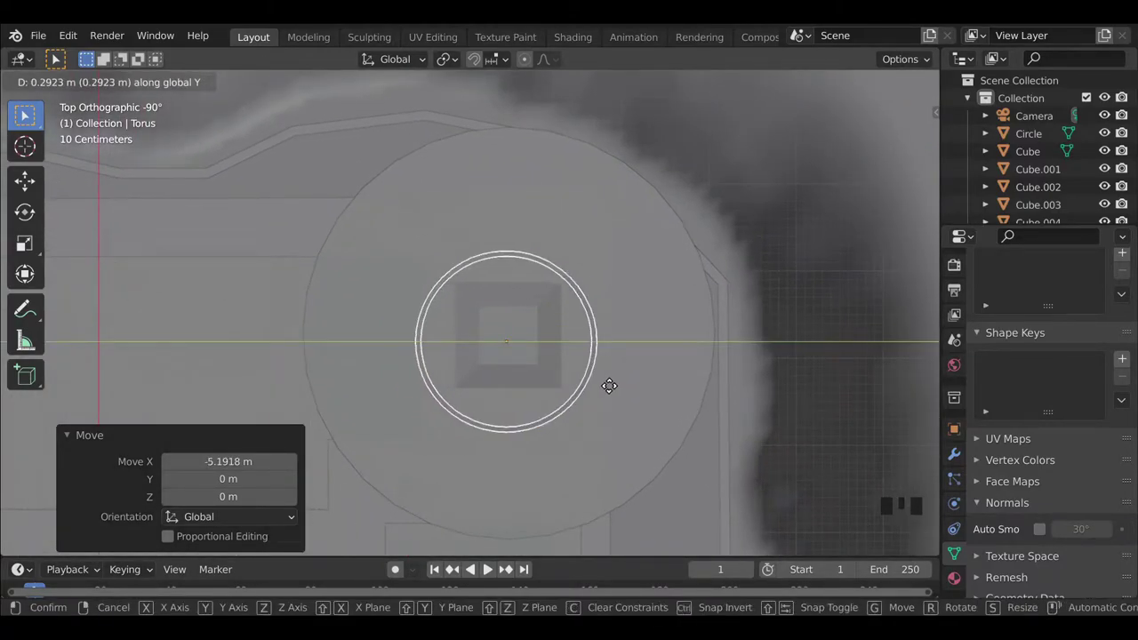
pyautogui.press('g')
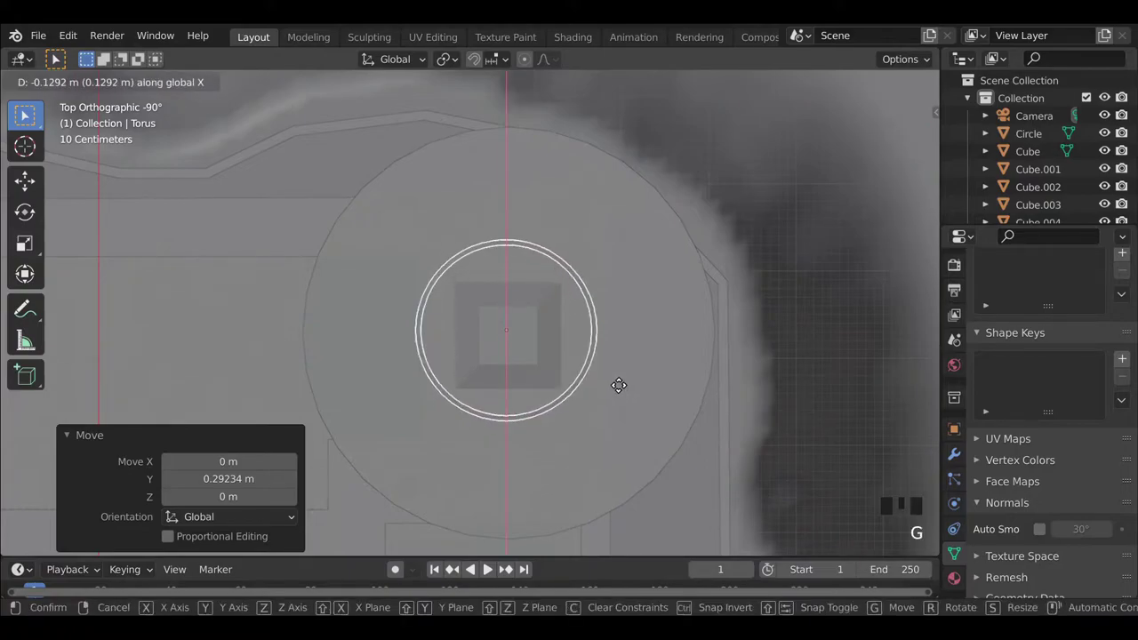
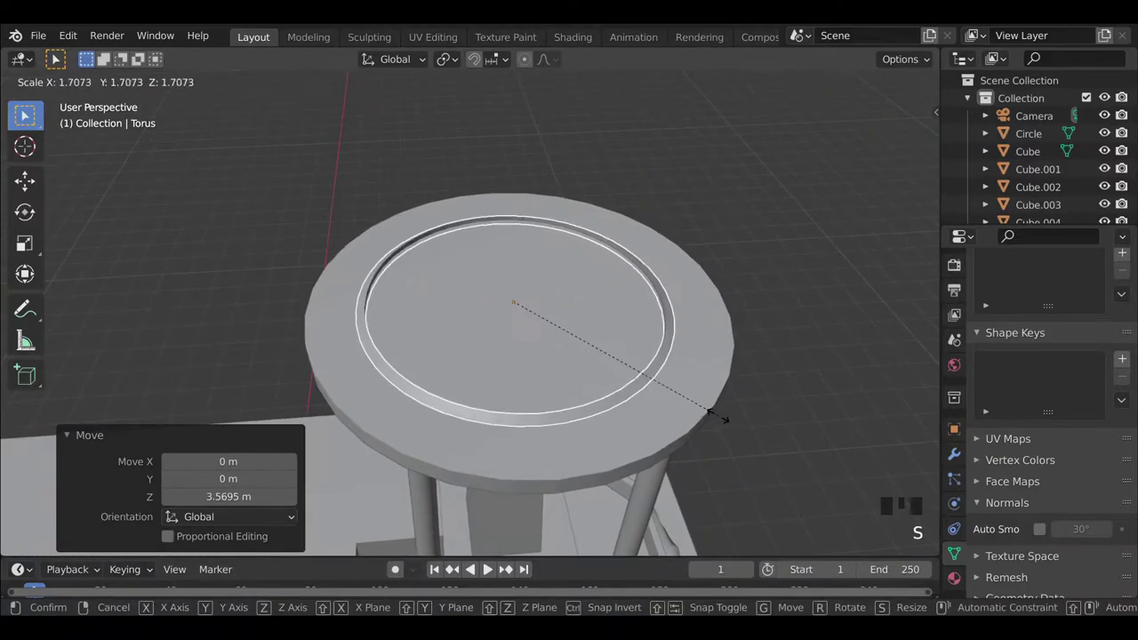
pyautogui.moveTo(395, 276); pyautogui.dragTo(486, 332)
pyautogui.scroll(3)
pyautogui.moveTo(535, 240); pyautogui.dragTo(526, 370)
pyautogui.press('g')
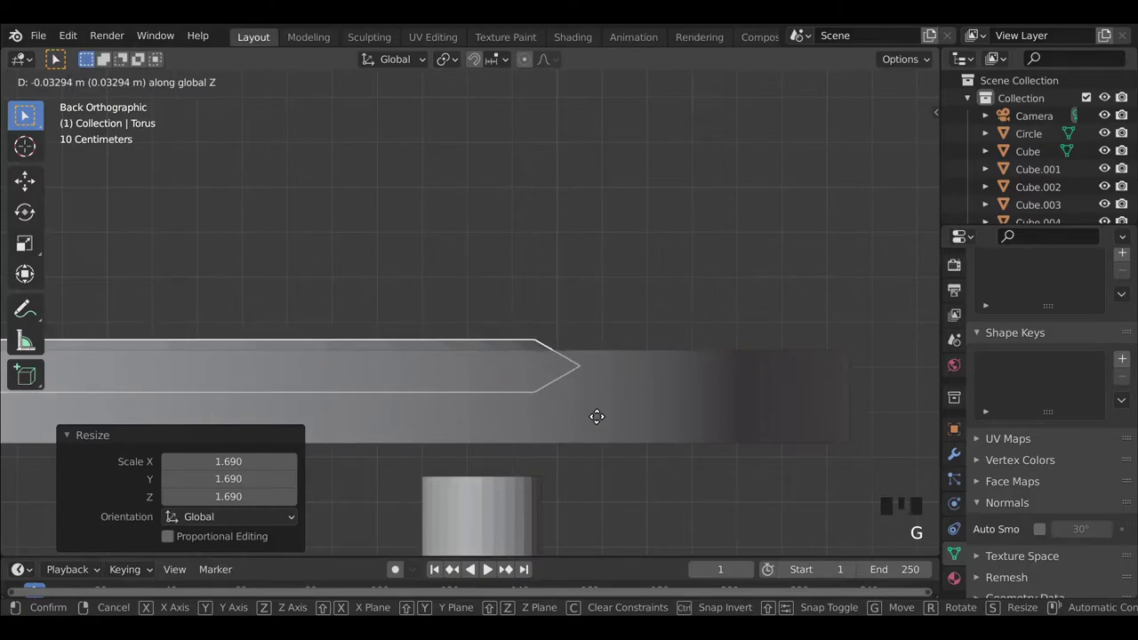
# Sink the flattened ring partway into the platform surface.
pyautogui.middleClick(453, 357)
pyautogui.scroll(-3)
pyautogui.middleClick(425, 380)
pyautogui.press('shift+d')
pyautogui.scroll(-3)
pyautogui.moveTo(448, 416); pyautogui.dragTo(663, 337)
pyautogui.moveTo(663, 337); pyautogui.dragTo(649, 352)
pyautogui.scroll(3)
# Cut the ring into the platform with an applied Boolean Difference modifier.
pyautogui.click(745, 420)
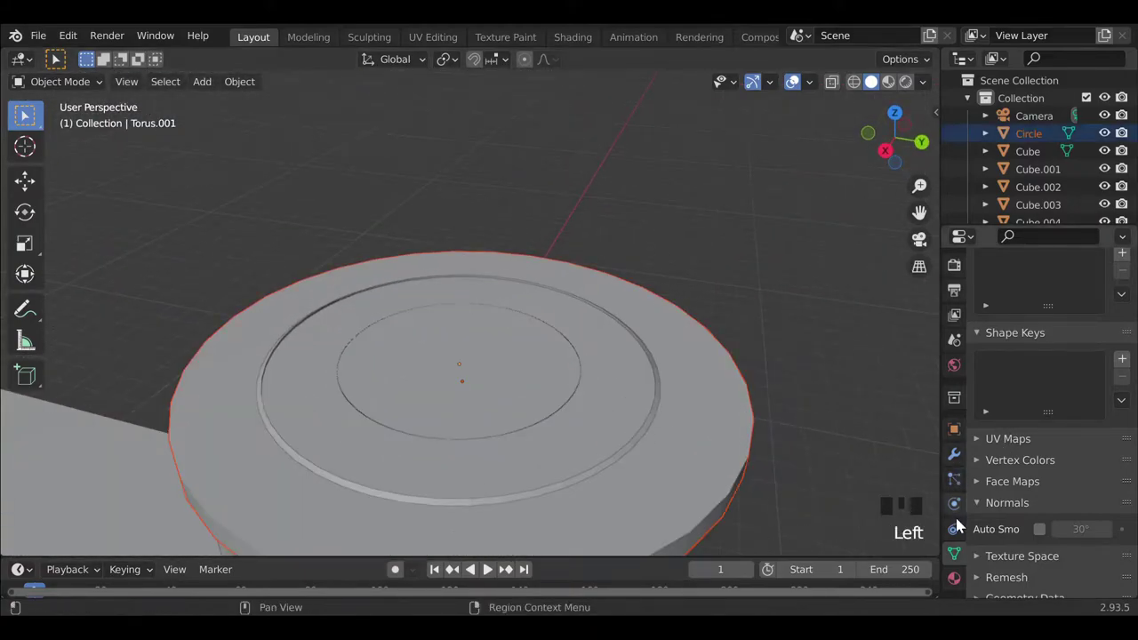
pyautogui.click(954, 457)
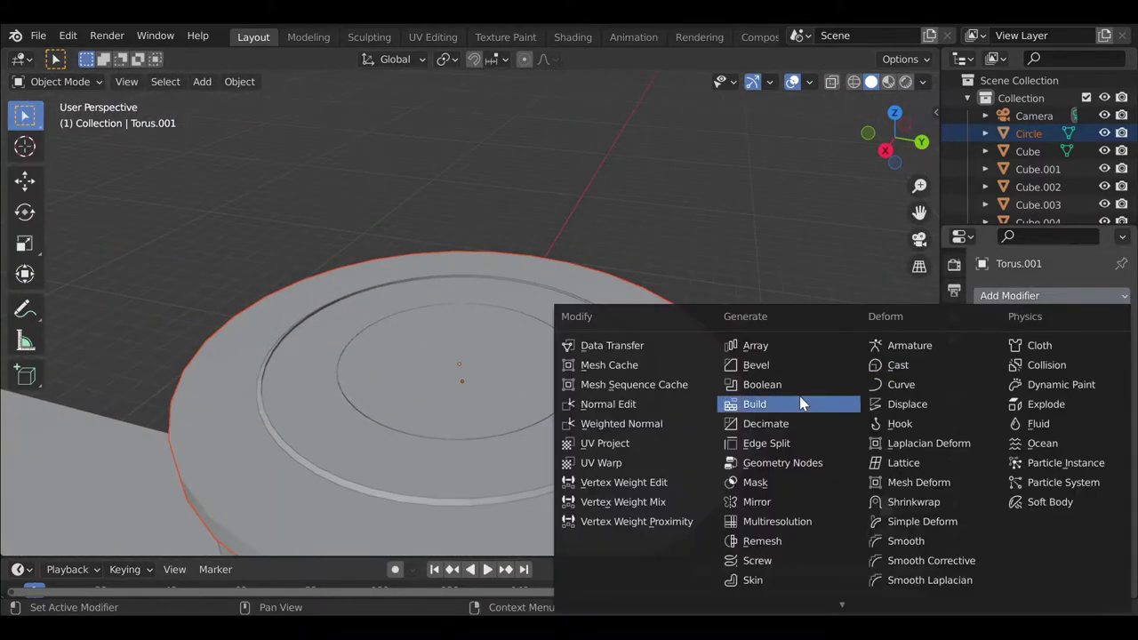
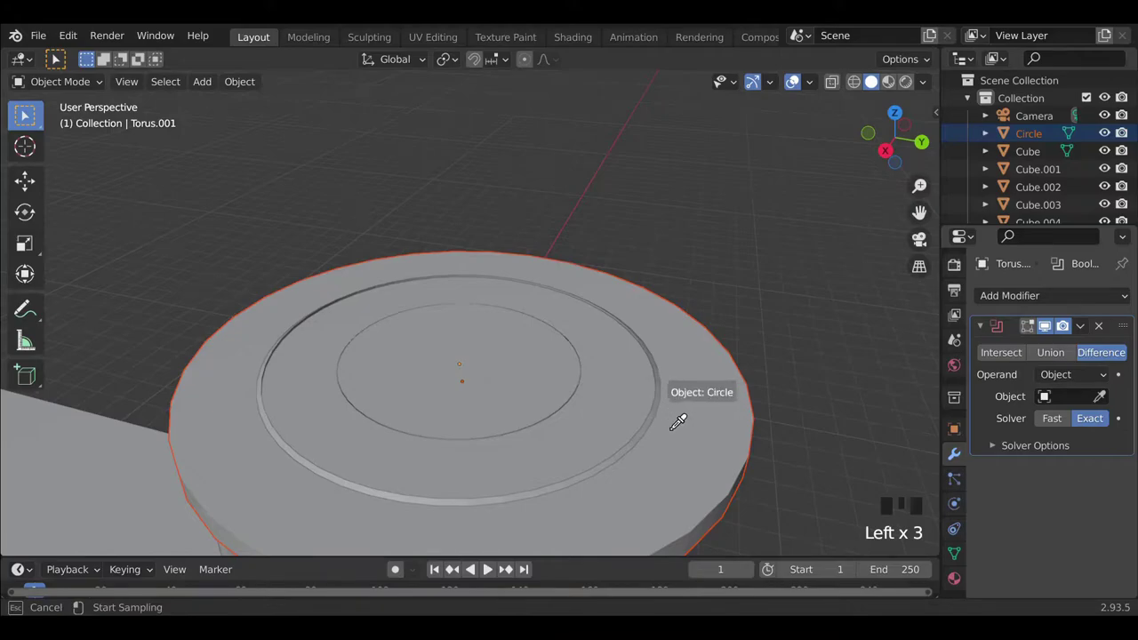
pyautogui.click(1085, 336)
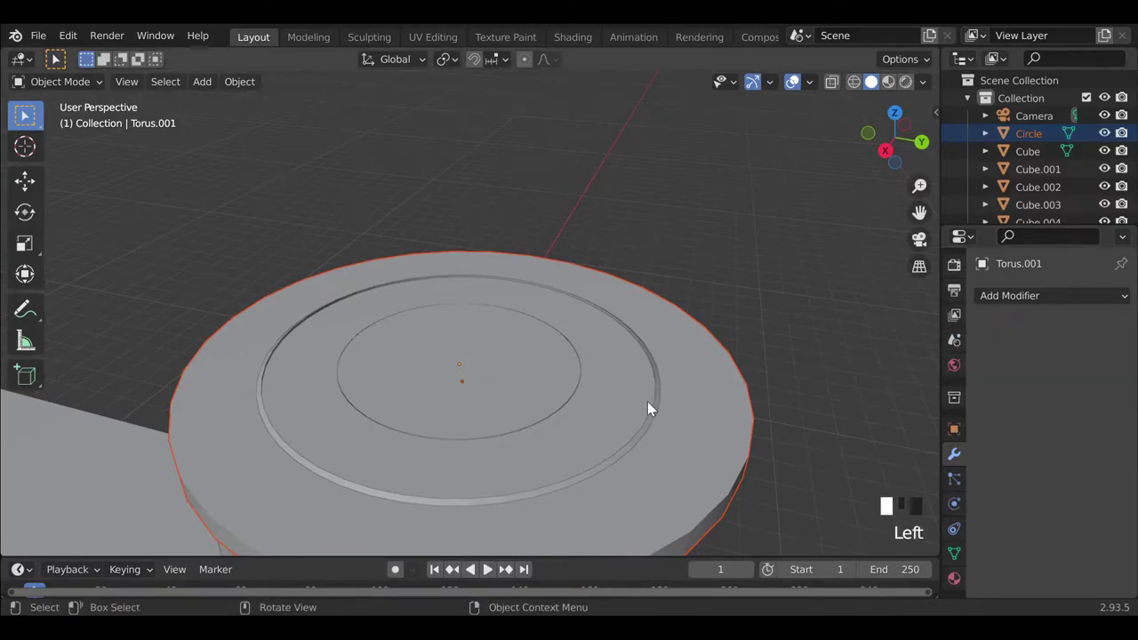
pyautogui.press('x')
pyautogui.press('ctrl+z')
pyautogui.moveTo(718, 497); pyautogui.dragTo(579, 345)
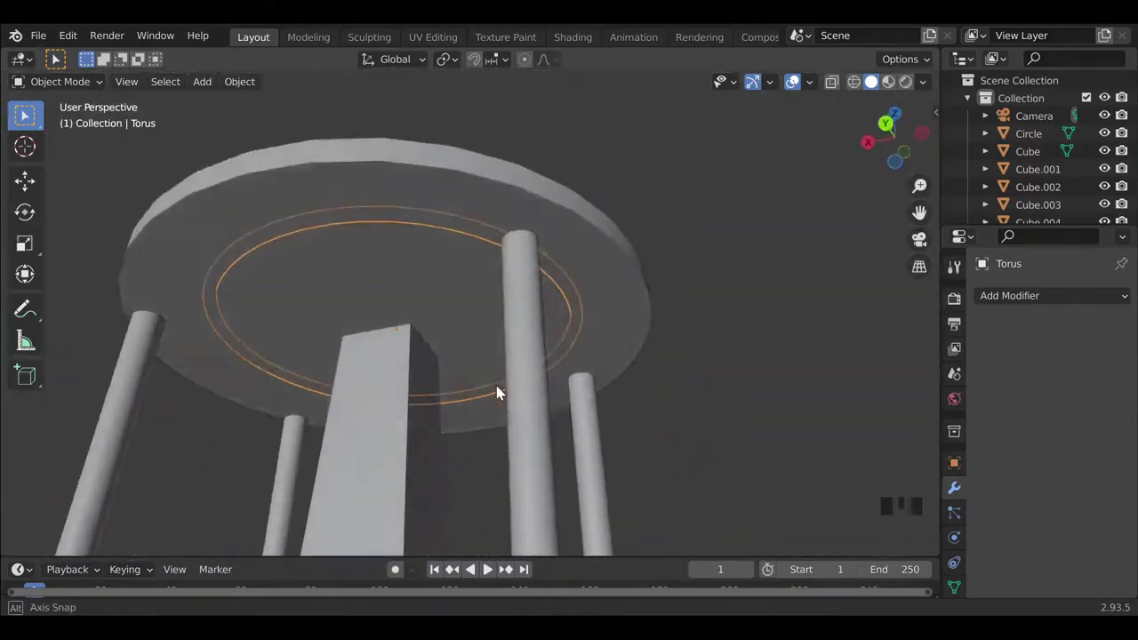
# Review the platform from above and add a text object to the scene.
pyautogui.press('alt+z')
pyautogui.press('alt+z')
pyautogui.moveTo(384, 397); pyautogui.dragTo(693, 318)
pyautogui.click(693, 318)
pyautogui.click(389, 377)
pyautogui.moveTo(421, 408); pyautogui.dragTo(502, 461)
pyautogui.click(502, 462)
pyautogui.click(510, 467)
pyautogui.moveTo(563, 464); pyautogui.dragTo(616, 443)
pyautogui.scroll(3)
pyautogui.scroll(-3)
pyautogui.press('shift+a')
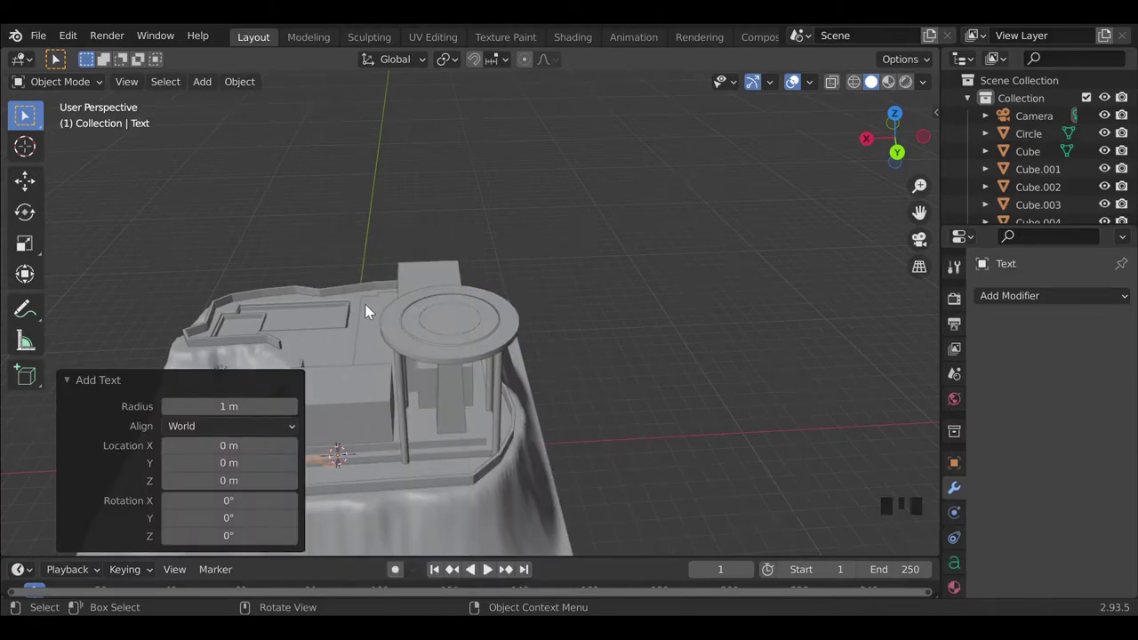
# Move the text up onto the centre of the platform top.
pyautogui.press('g')
pyautogui.middleClick(482, 399)
pyautogui.press('g')
pyautogui.scroll(3)
pyautogui.press('g')
pyautogui.middleClick(482, 424)
pyautogui.scroll(-3)
pyautogui.middleClick(493, 353)
pyautogui.moveTo(407, 376); pyautogui.dragTo(492, 395)
pyautogui.press('g')
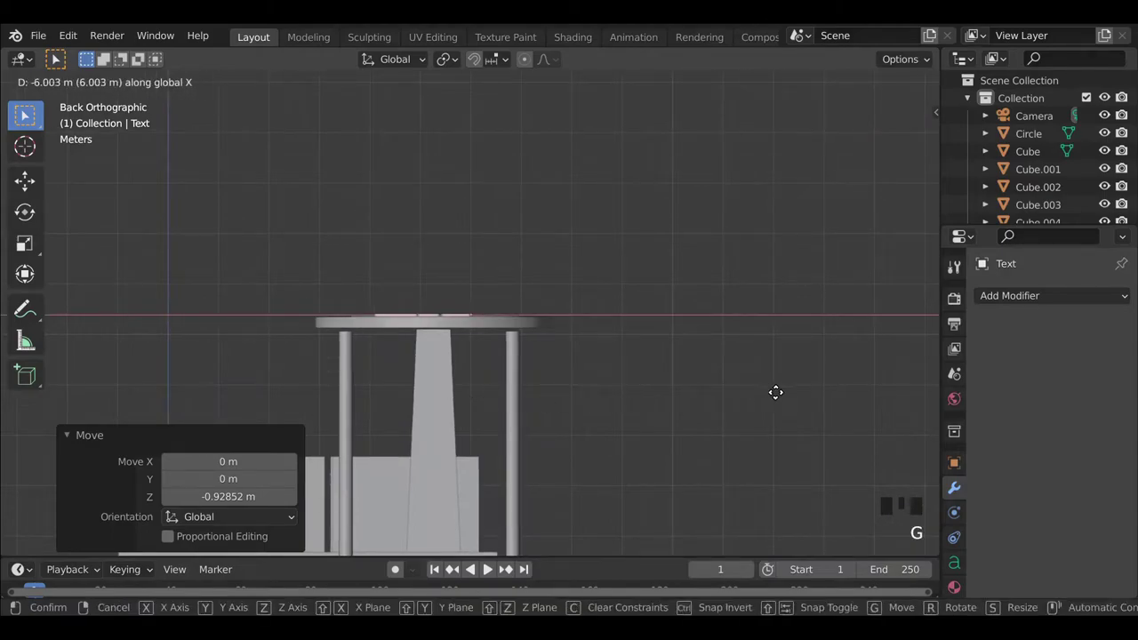
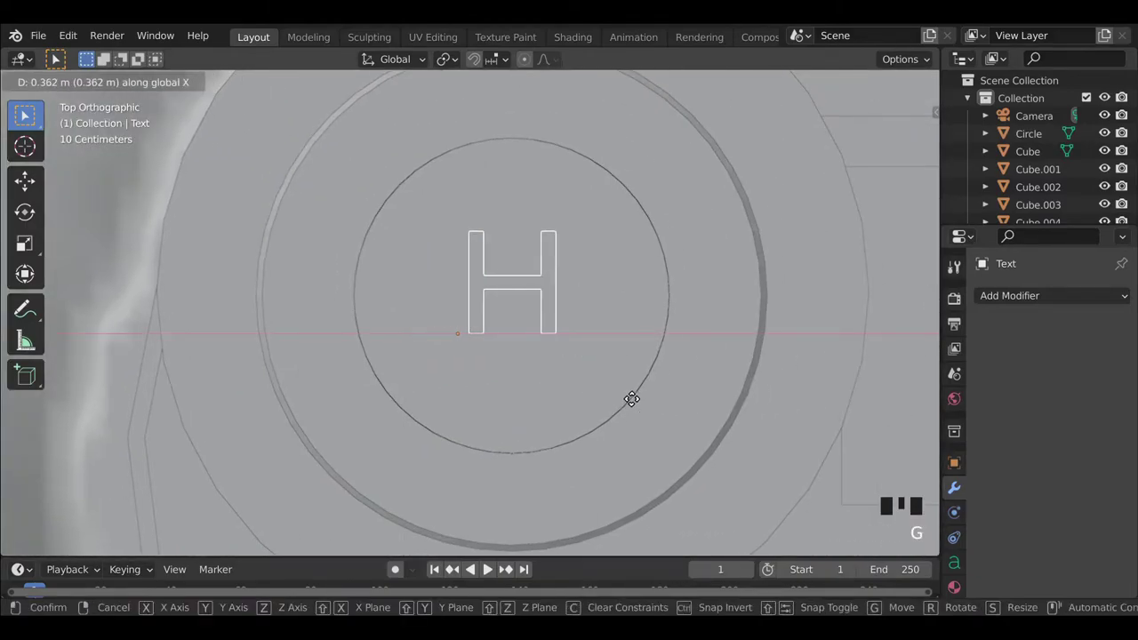
pyautogui.press('g')
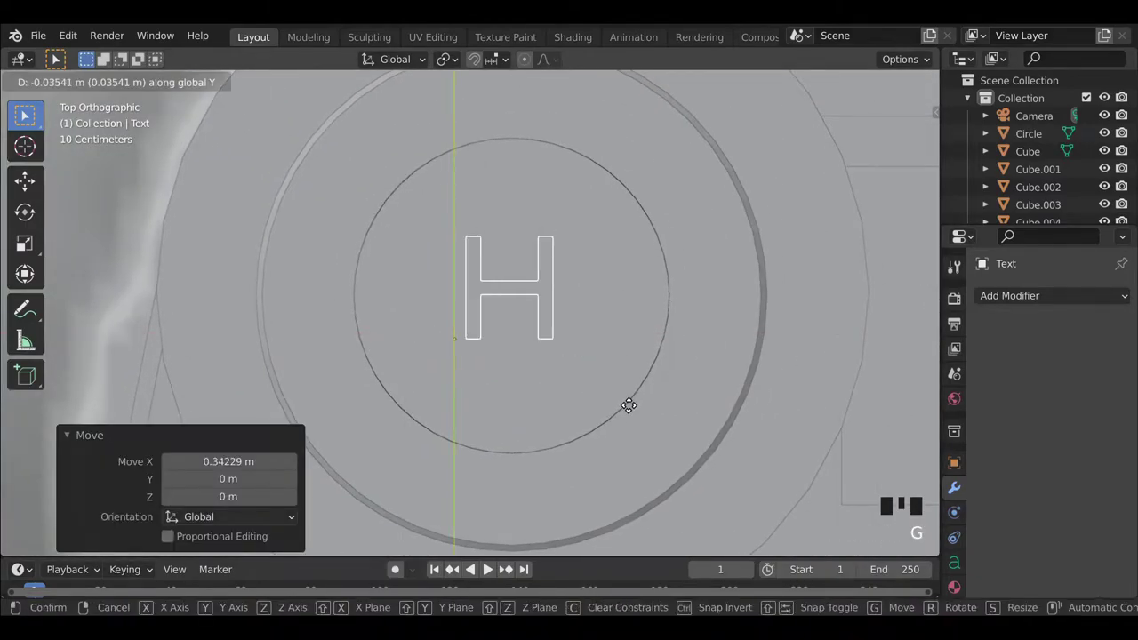
pyautogui.click(814, 502)
# Turn the text into a solid raised letter H set into the disc.
pyautogui.moveTo(541, 423); pyautogui.dragTo(1105, 378)
pyautogui.click(1104, 379)
pyautogui.press('g')
pyautogui.middleClick(487, 331)
pyautogui.scroll(3)
pyautogui.moveTo(486, 440); pyautogui.dragTo(713, 456)
pyautogui.click(713, 456)
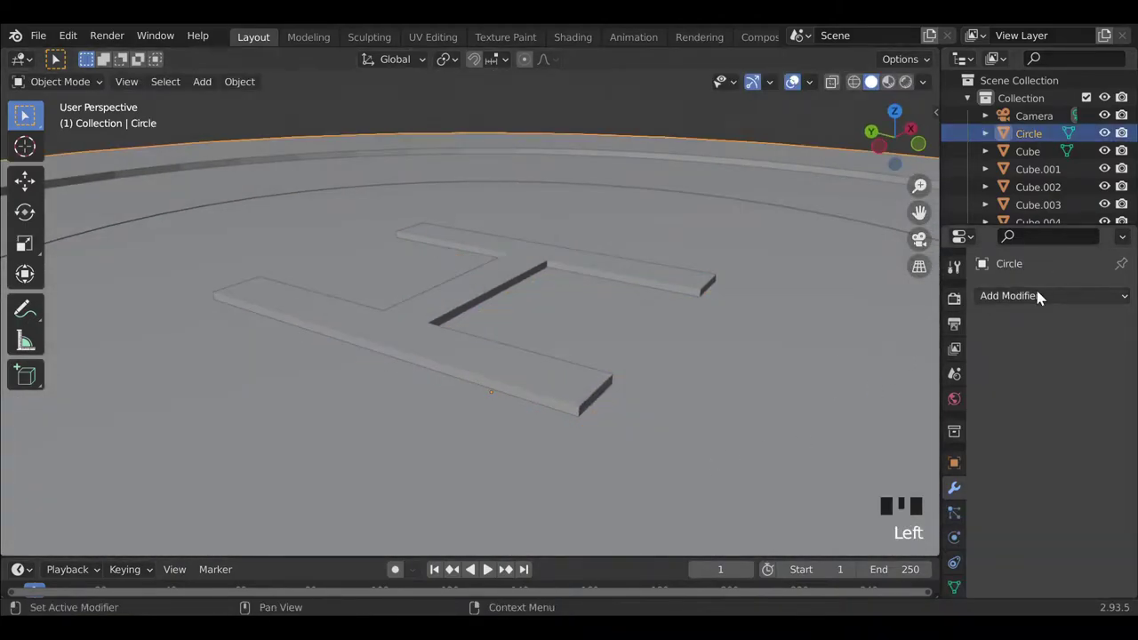
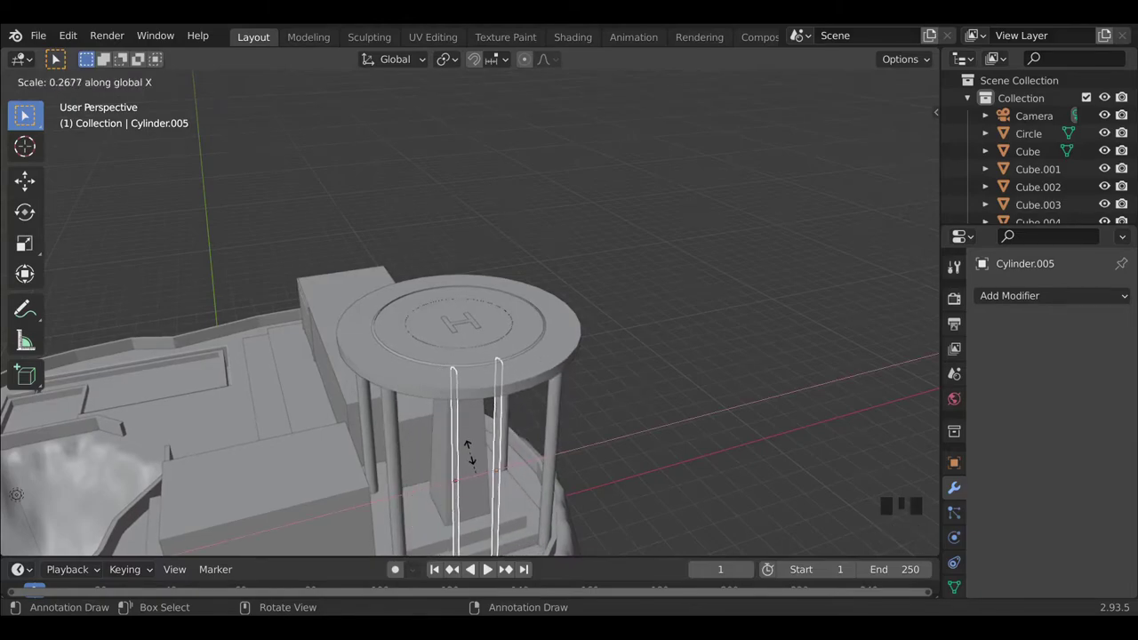
# Narrow the pole and duplicate it as a second slim pole.
pyautogui.moveTo(488, 469); pyautogui.dragTo(559, 441)
pyautogui.press('g')
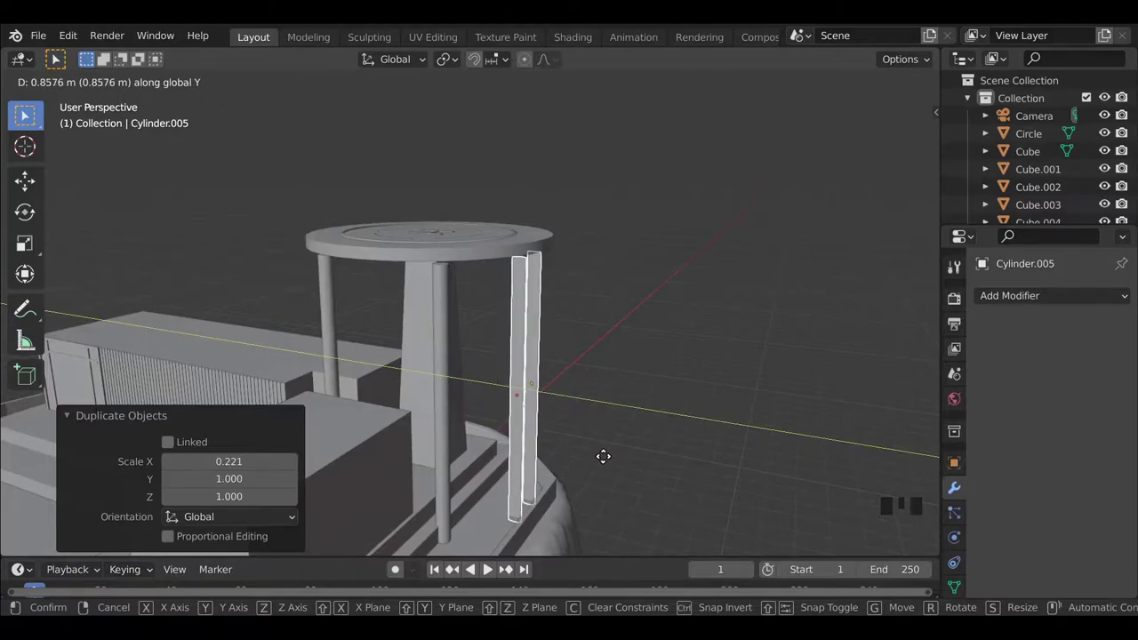
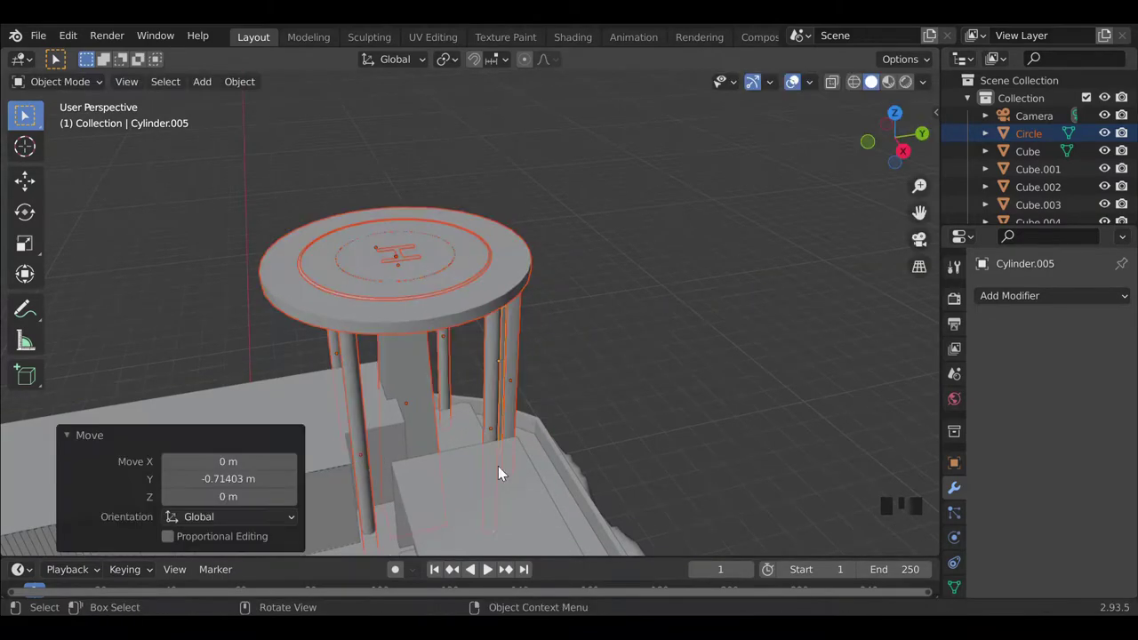
pyautogui.moveTo(618, 407); pyautogui.dragTo(444, 390)
pyautogui.click(445, 389)
pyautogui.moveTo(484, 372); pyautogui.dragTo(475, 392)
pyautogui.moveTo(431, 429); pyautogui.dragTo(572, 404)
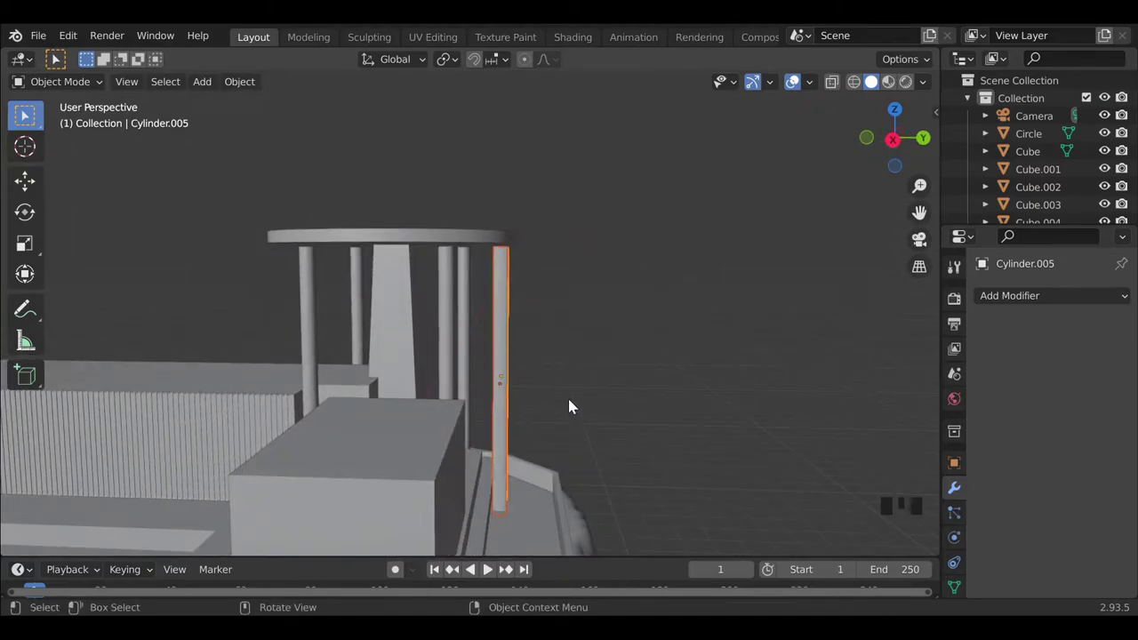
# Move the new pole along Y and tilt it about 8 degrees on X.
pyautogui.press('g')
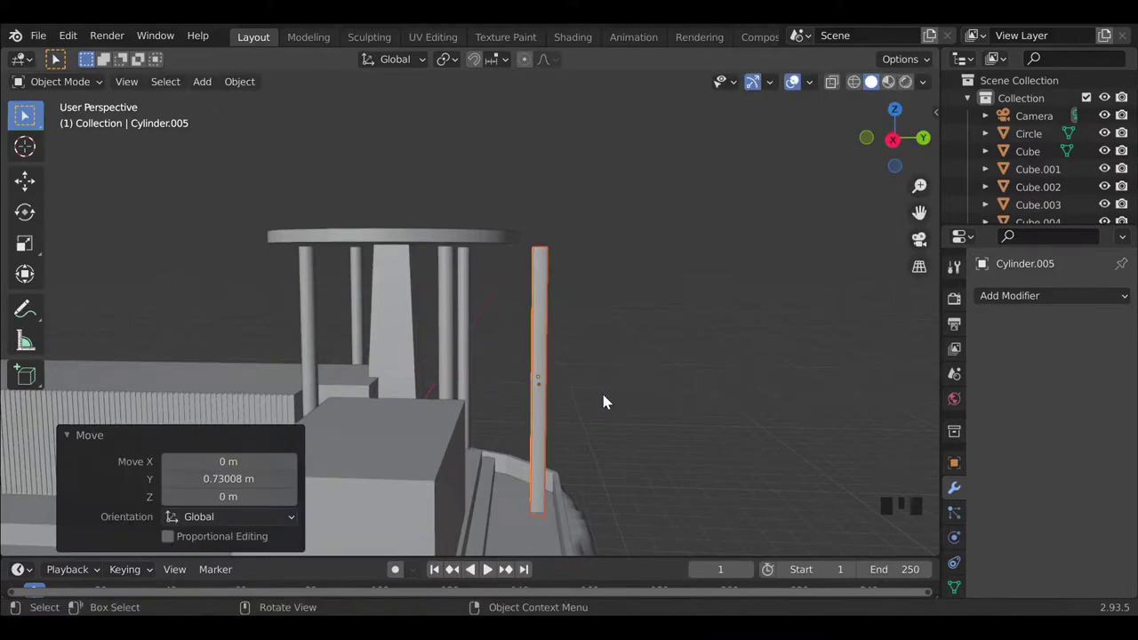
pyautogui.press('r')
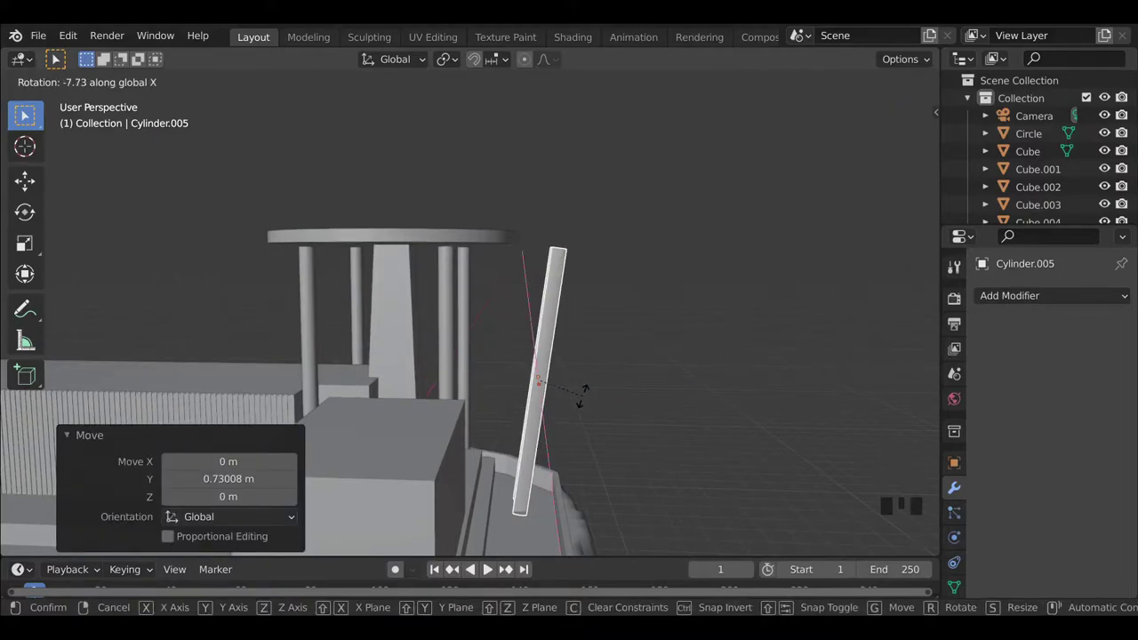
pyautogui.press('s')
pyautogui.press('g')
# Stretch the tilted pole taller so it leans beside the round platform.
pyautogui.click(669, 296)
pyautogui.moveTo(532, 283); pyautogui.dragTo(590, 274)
pyautogui.scroll(3)
pyautogui.middleClick(507, 319)
pyautogui.click(627, 251)
pyautogui.click(558, 216)
pyautogui.scroll(3)
pyautogui.moveTo(546, 356); pyautogui.dragTo(598, 445)
pyautogui.press('s')
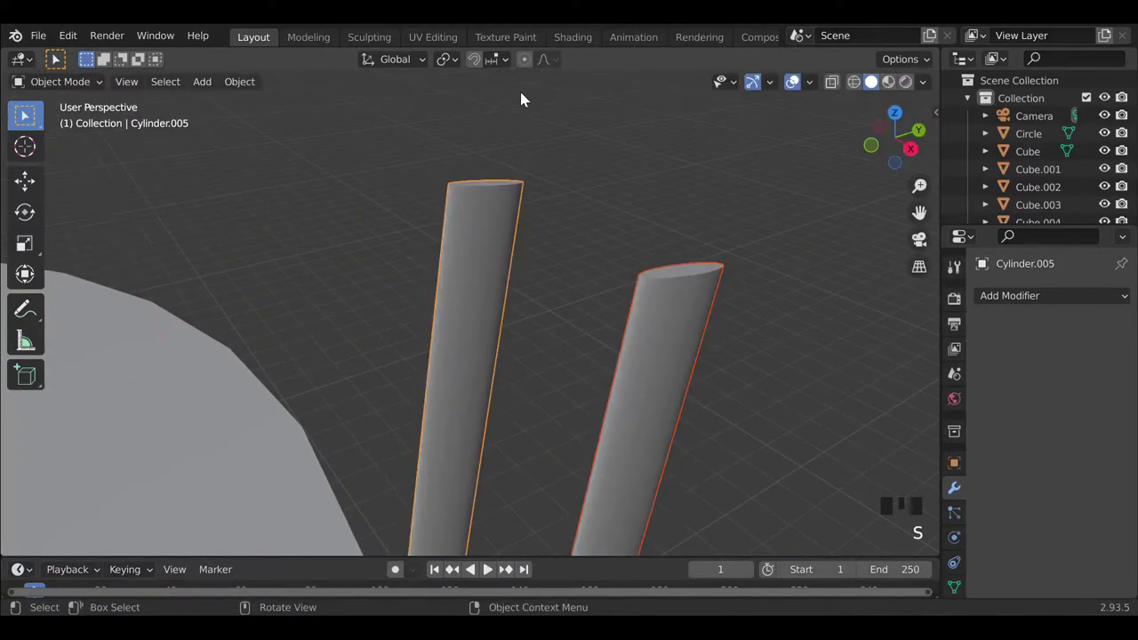
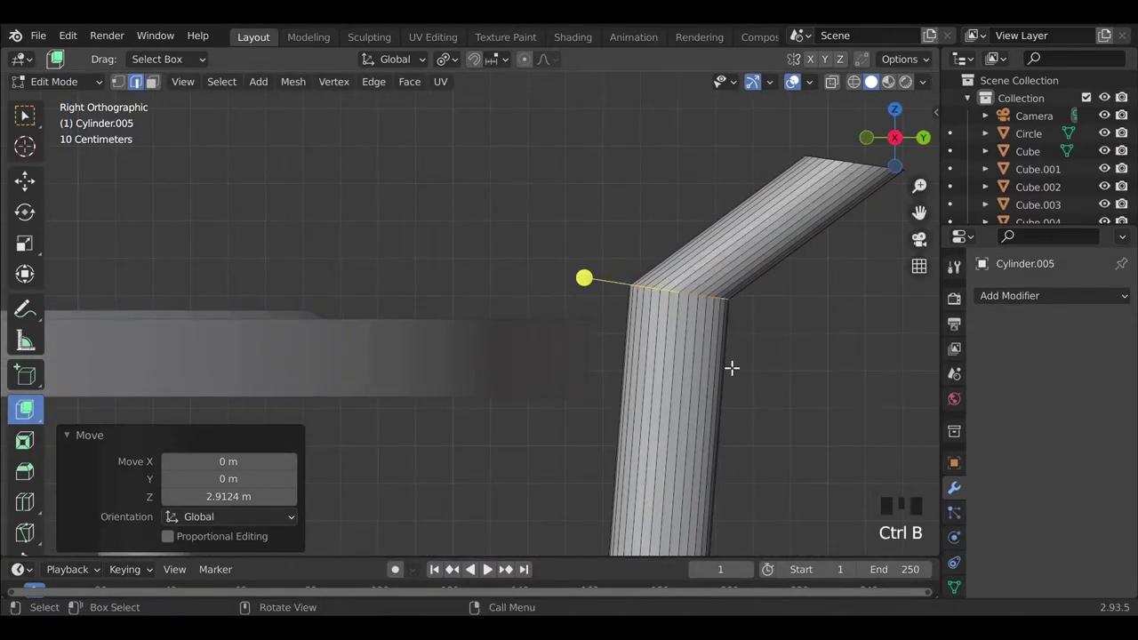
# Bevel the rail's bend smooth and add two loop cuts near it, then leave Edit Mode.
pyautogui.press('ctrl+b')
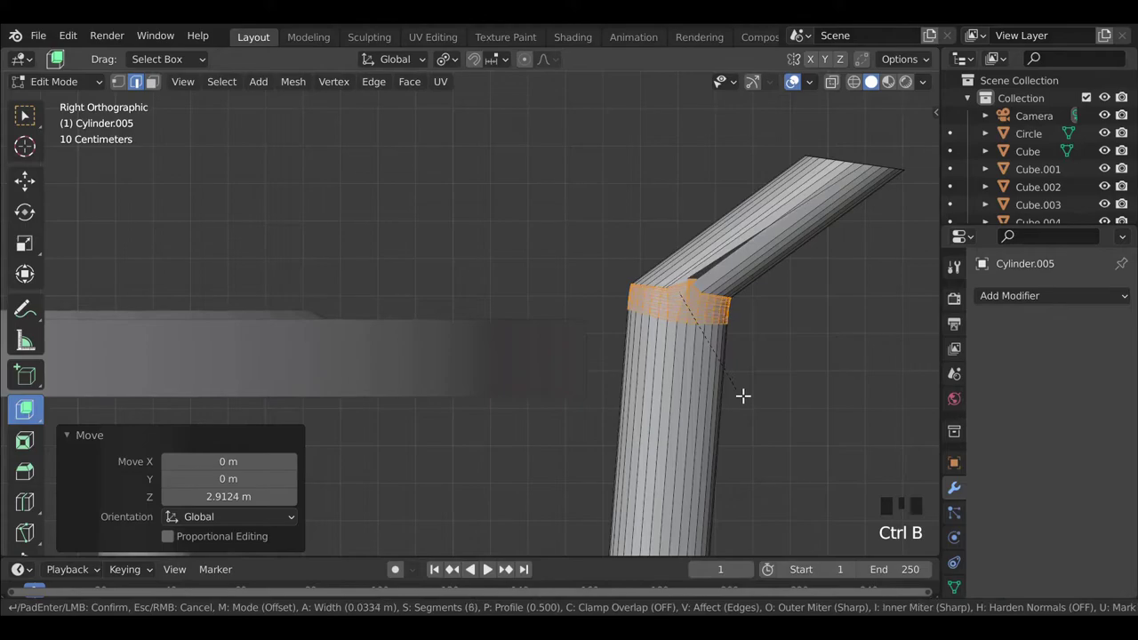
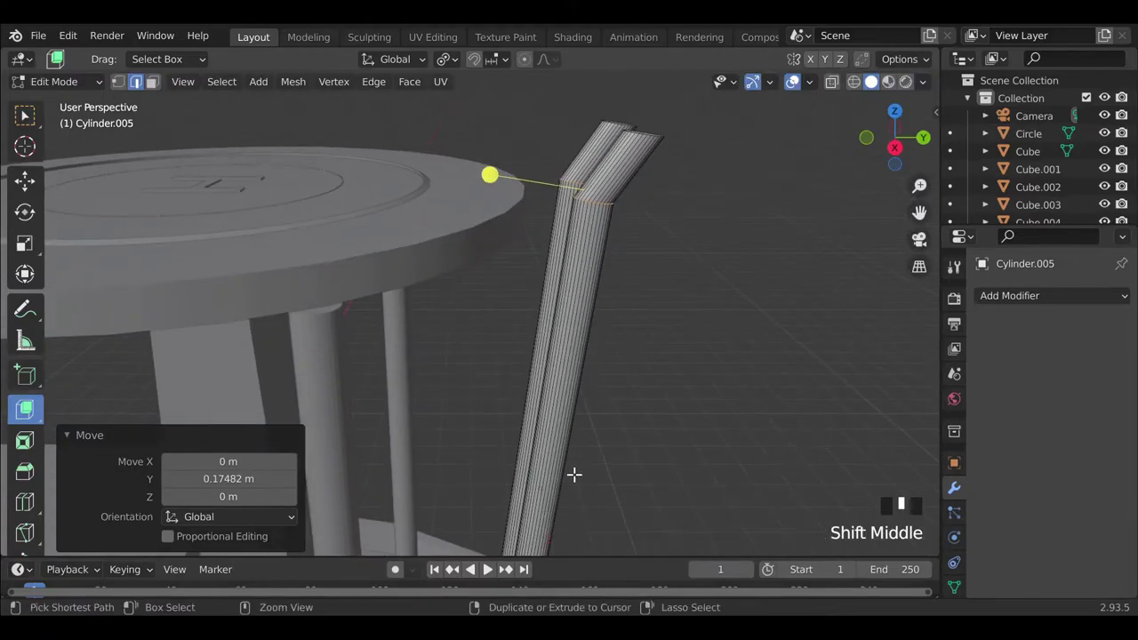
pyautogui.press('ctrl+r')
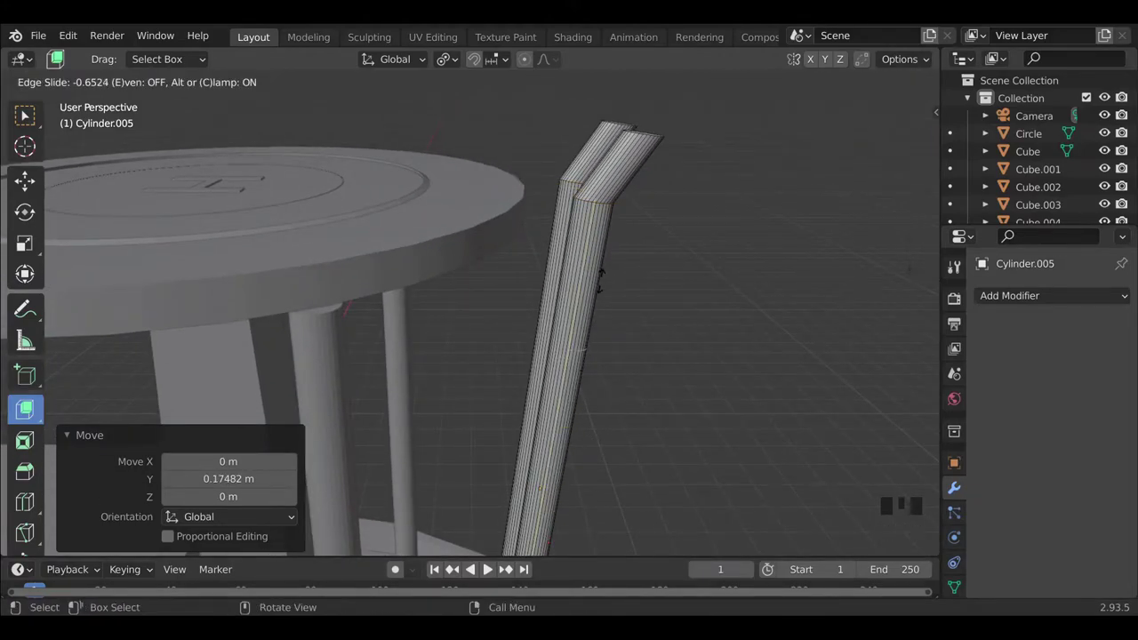
pyautogui.press('ctrl+r')
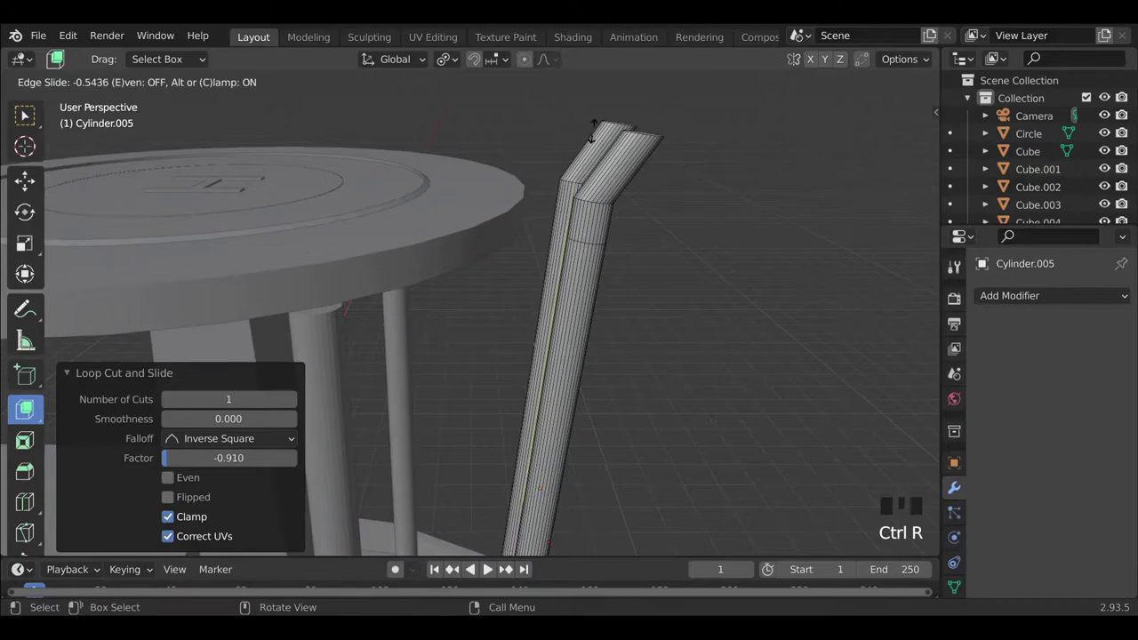
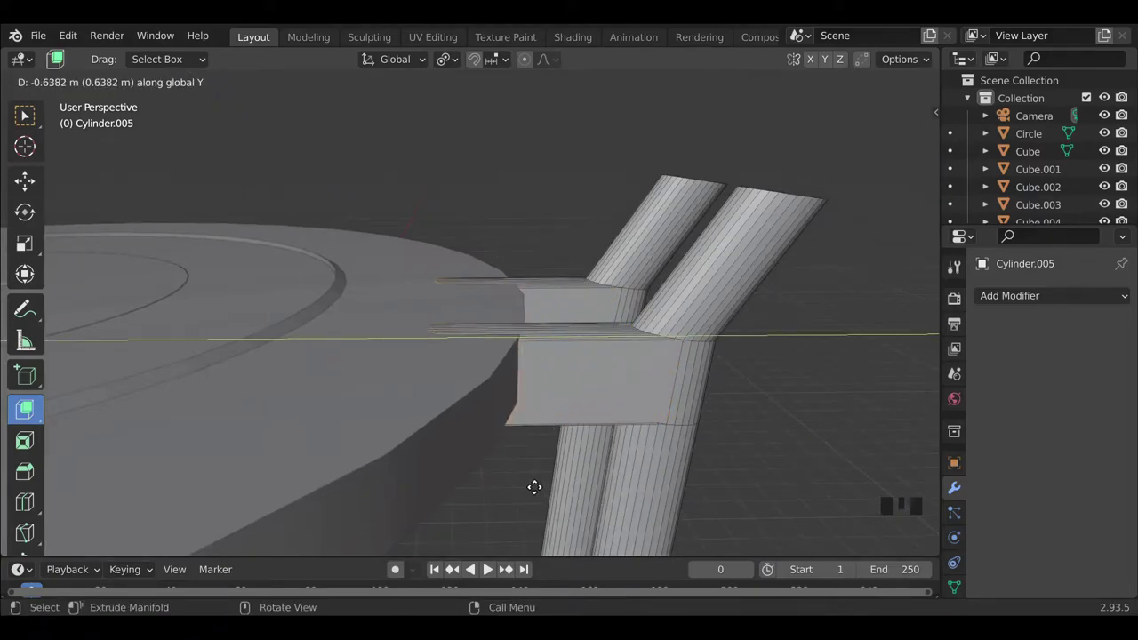
pyautogui.press('Tab')
# Move the bent rail so its extended top reaches the round platform's rim.
pyautogui.scroll(-3)
pyautogui.moveTo(548, 341); pyautogui.dragTo(557, 340)
pyautogui.scroll(3)
pyautogui.click(743, 370)
pyautogui.scroll(-3)
pyautogui.moveTo(644, 424); pyautogui.dragTo(691, 420)
pyautogui.scroll(-3)
pyautogui.moveTo(519, 388); pyautogui.dragTo(515, 361)
pyautogui.click(515, 361)
pyautogui.click(500, 359)
pyautogui.middleClick(535, 402)
pyautogui.scroll(3)
pyautogui.moveTo(538, 425); pyautogui.dragTo(544, 272)
pyautogui.scroll(-3)
pyautogui.press('g')
pyautogui.moveTo(671, 385); pyautogui.dragTo(553, 406)
# Duplicate the rail (Shift+D) as a parallel copy toward the platform's far side for tilting.
pyautogui.press('shift+a')
pyautogui.click(352, 315)
pyautogui.press('shift+d')
pyautogui.middleClick(552, 449)
pyautogui.moveTo(540, 395); pyautogui.dragTo(558, 335)
pyautogui.scroll(-3)
# Rotate and scale the duplicated pole down into a short rung and move it between the rails.
pyautogui.press('r')
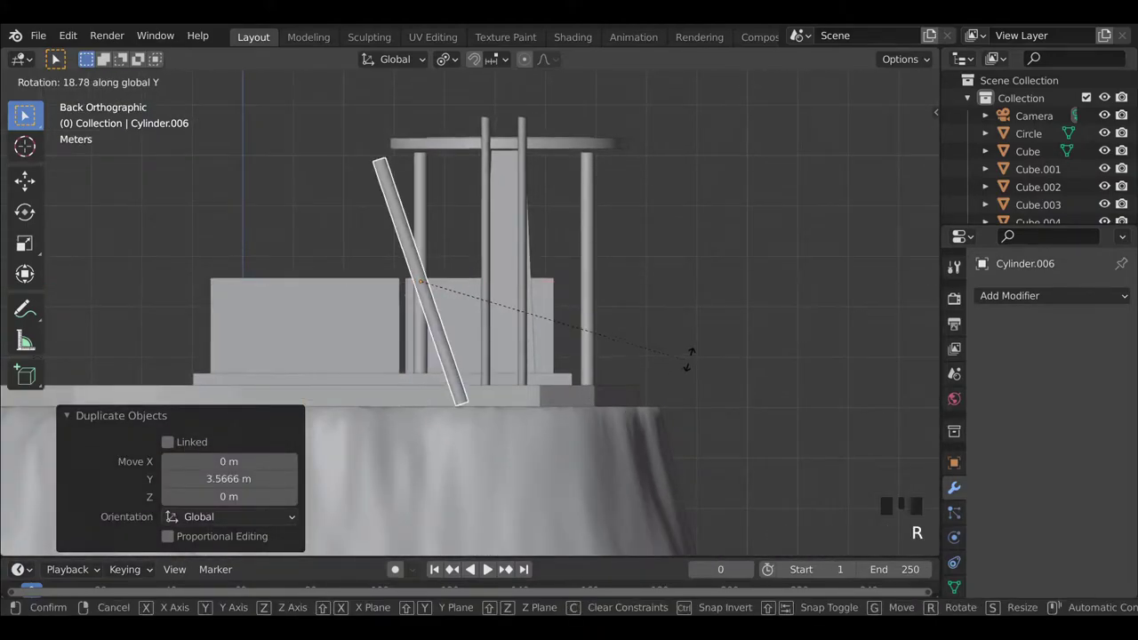
pyautogui.press('s')
pyautogui.press('s')
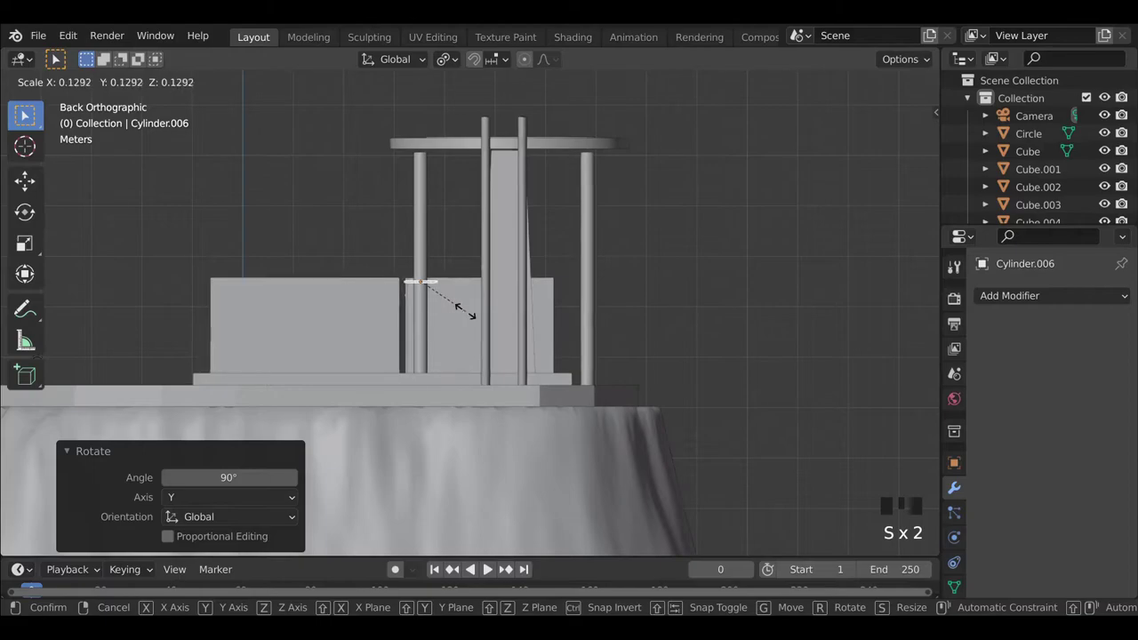
pyautogui.press('g')
pyautogui.scroll(3)
pyautogui.moveTo(607, 347); pyautogui.dragTo(607, 373)
pyautogui.moveTo(561, 375); pyautogui.dragTo(508, 387)
pyautogui.scroll(-3)
pyautogui.moveTo(480, 383); pyautogui.dragTo(586, 409)
# Shift the rail copy about 2 m sideways and raise it along Z into position.
pyautogui.press('g')
pyautogui.scroll(-3)
pyautogui.scroll(-3)
pyautogui.press('g')
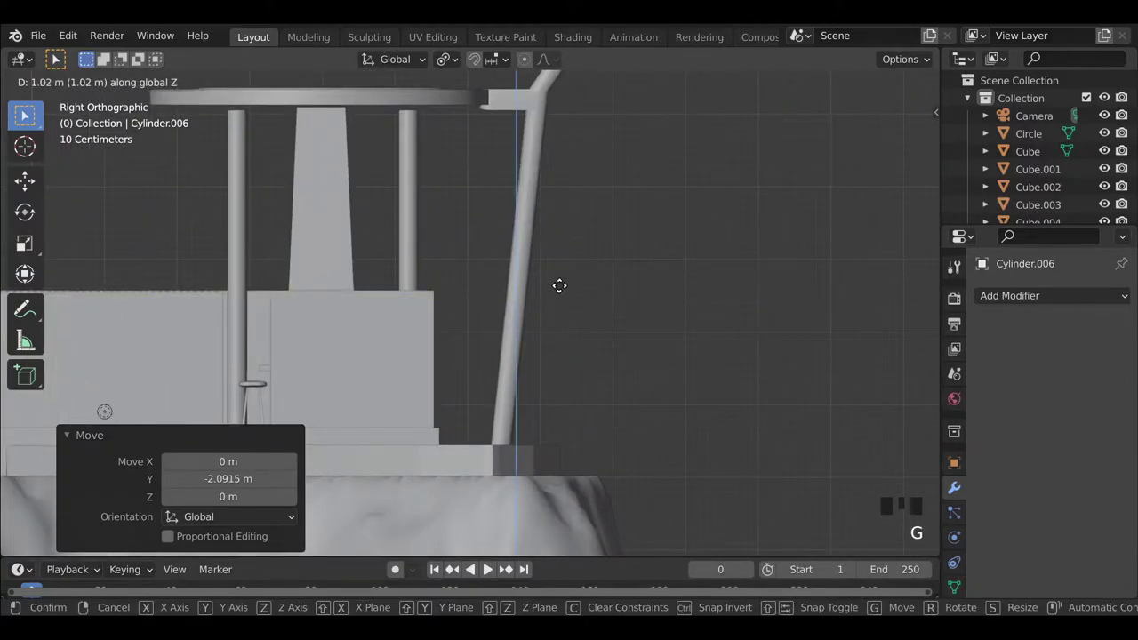
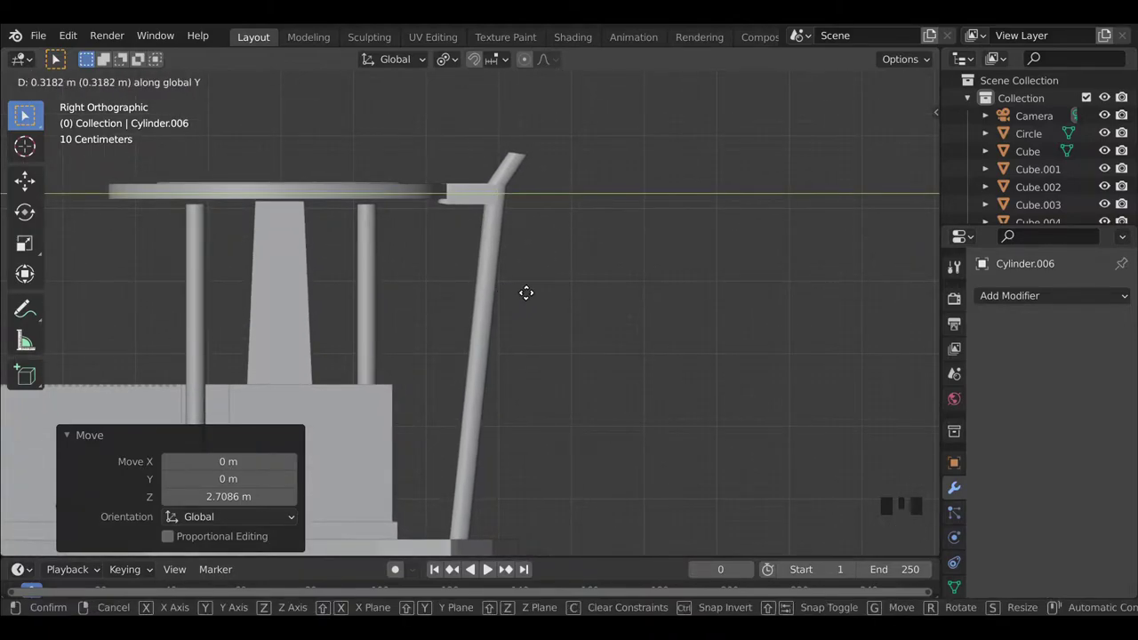
pyautogui.click(499, 233)
pyautogui.moveTo(535, 261); pyautogui.dragTo(507, 282)
pyautogui.press('z')
pyautogui.moveTo(500, 329); pyautogui.dragTo(462, 346)
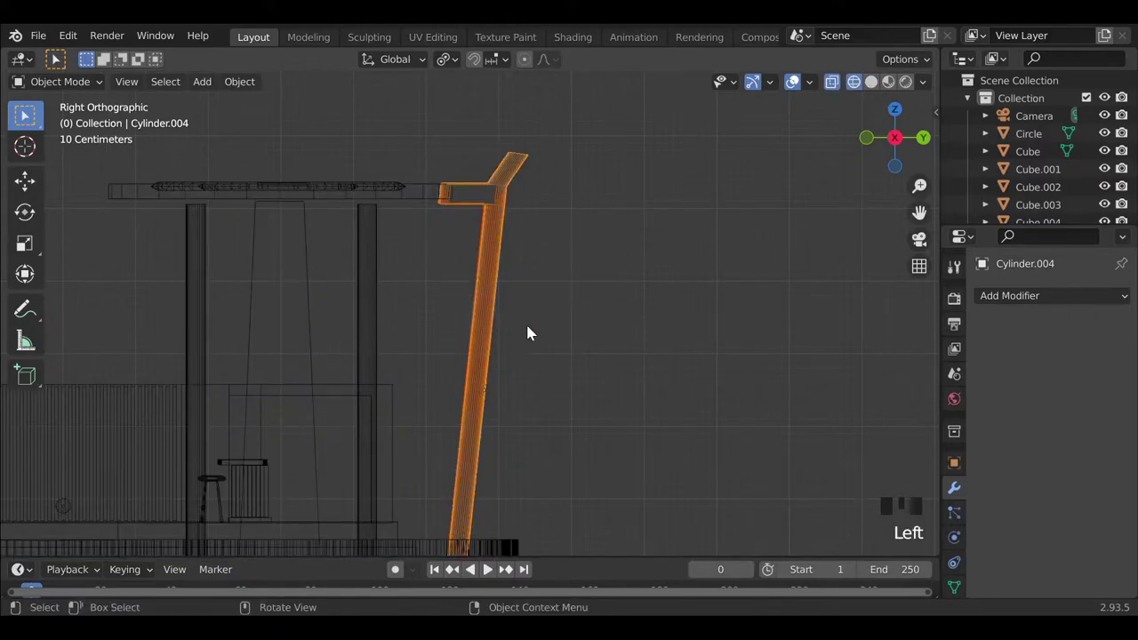
# With X-ray toggled, select the bent rail and start rotating it more upright.
pyautogui.press('alt+z')
pyautogui.click(878, 89)
pyautogui.press('alt+z')
pyautogui.click(523, 323)
pyautogui.press('alt+z')
pyautogui.press('r')
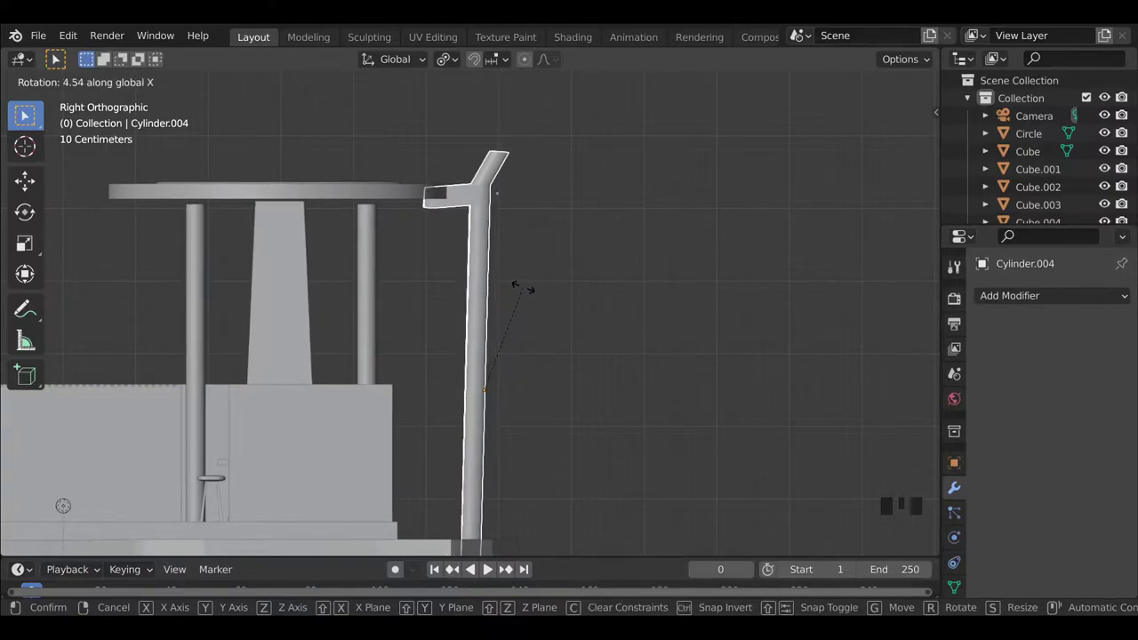
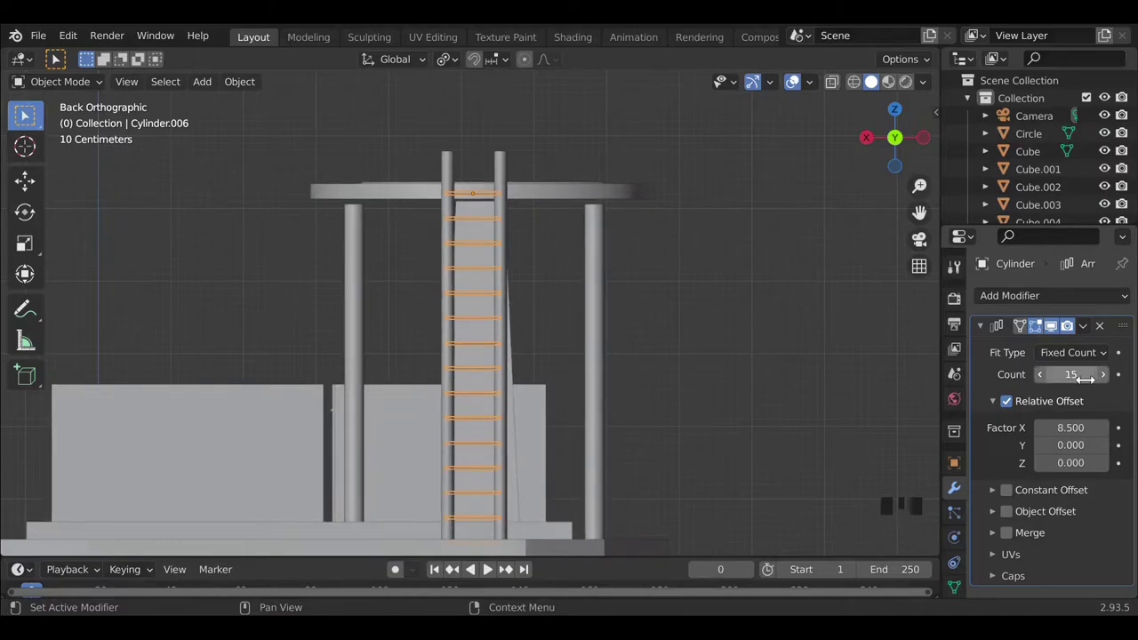
# In Right Orthographic view select the rail and tilt it further with a rotation about X.
pyautogui.scroll(-3)
pyautogui.moveTo(377, 398); pyautogui.dragTo(479, 245)
pyautogui.scroll(3)
pyautogui.click(478, 175)
pyautogui.moveTo(591, 167); pyautogui.dragTo(459, 176)
pyautogui.click(458, 176)
pyautogui.press('alt+z')
pyautogui.moveTo(561, 131); pyautogui.dragTo(512, 191)
pyautogui.scroll(-3)
pyautogui.middleClick(495, 409)
pyautogui.moveTo(538, 453); pyautogui.dragTo(593, 411)
pyautogui.press('r')
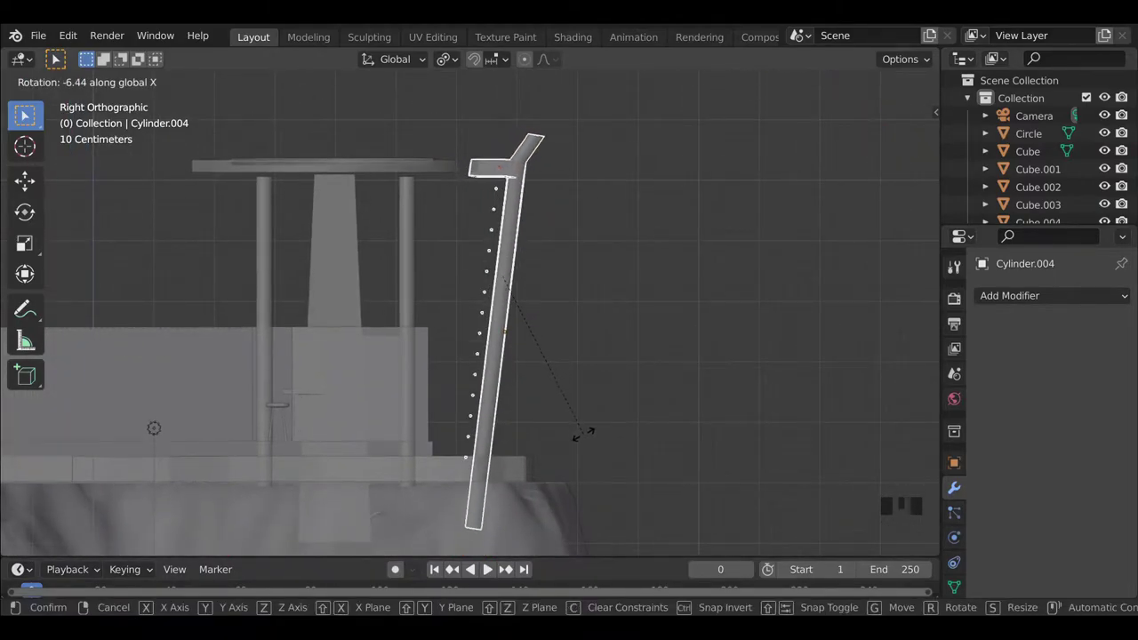
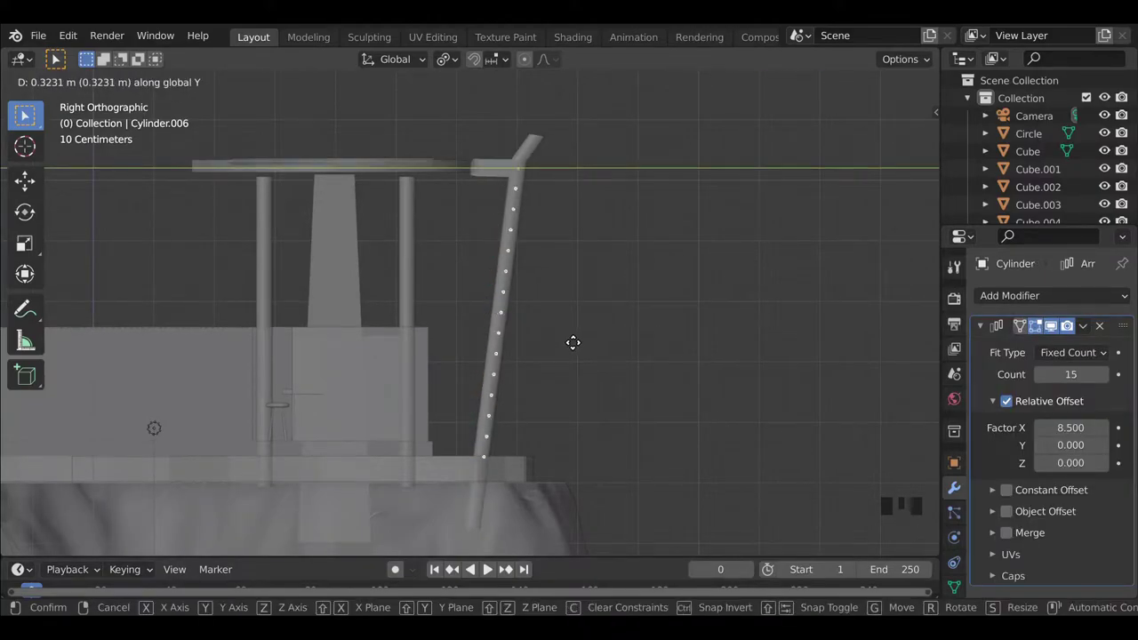
# Shift the row of rungs to line up along the rail, then check it through the camera.
pyautogui.click(612, 317)
pyautogui.moveTo(717, 369); pyautogui.dragTo(681, 350)
pyautogui.press('alt+z')
pyautogui.click(703, 324)
pyautogui.middleClick(291, 361)
pyautogui.click(918, 241)
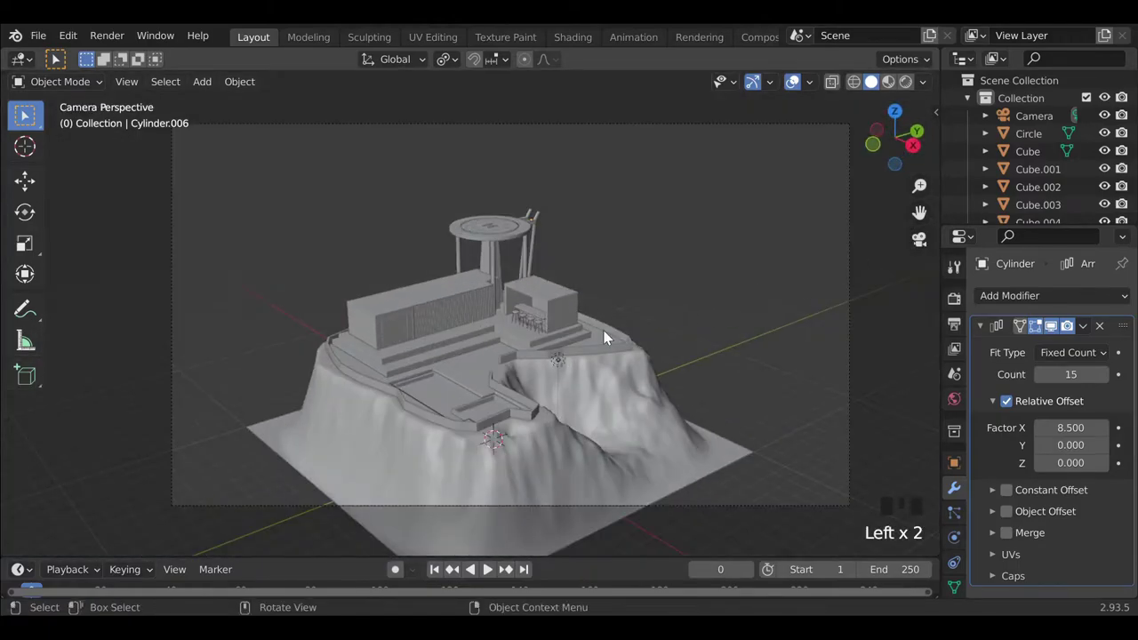
# In Top view scale the H lettering larger on the round platform.
pyautogui.scroll(3)
pyautogui.click(510, 164)
pyautogui.press('s')
pyautogui.middleClick(482, 270)
pyautogui.middleClick(606, 276)
pyautogui.moveTo(579, 303); pyautogui.dragTo(580, 321)
pyautogui.moveTo(578, 374); pyautogui.dragTo(621, 290)
pyautogui.scroll(3)
pyautogui.moveTo(683, 348); pyautogui.dragTo(630, 347)
pyautogui.press('s')
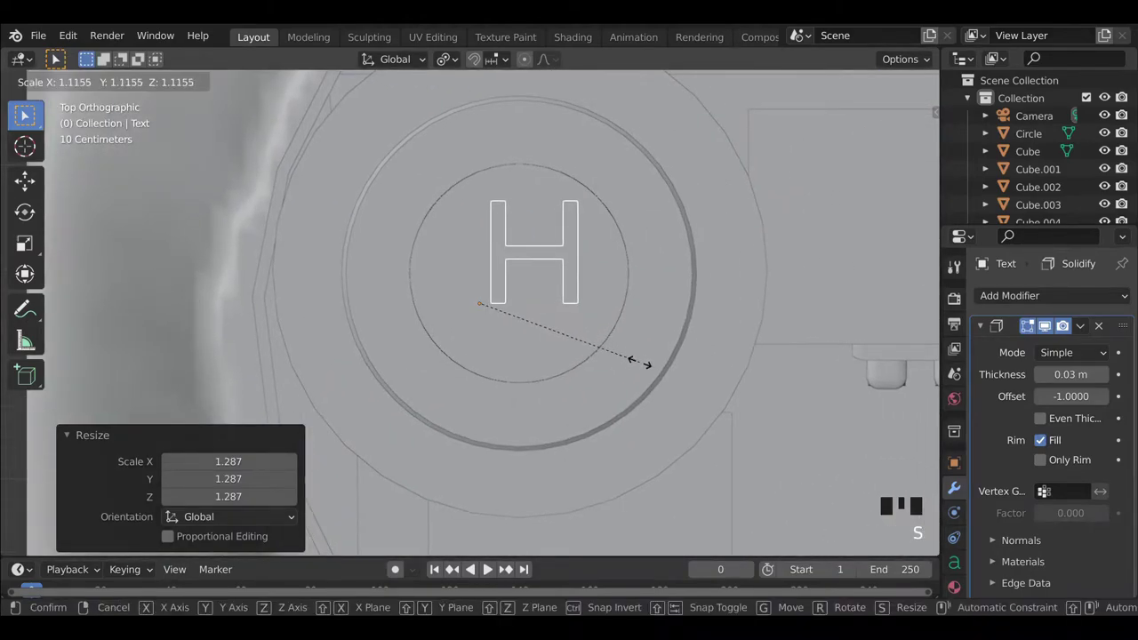
pyautogui.moveTo(458, 61); pyautogui.dragTo(652, 265)
pyautogui.press('s')
# Move the H text to re-centre it on the platform and check it from the camera.
pyautogui.press('g')
pyautogui.press('g')
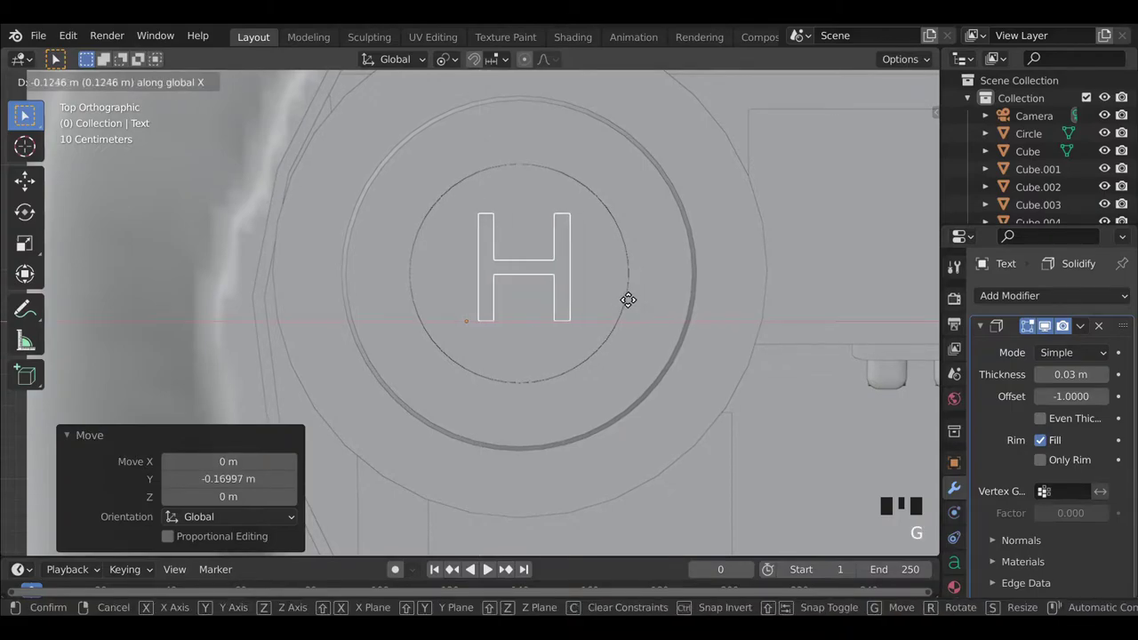
pyautogui.moveTo(737, 364); pyautogui.dragTo(661, 248)
pyautogui.scroll(3)
pyautogui.scroll(-3)
pyautogui.click(918, 239)
pyautogui.click(750, 275)
pyautogui.scroll(-3)
pyautogui.moveTo(683, 363); pyautogui.dragTo(622, 295)
pyautogui.scroll(3)
pyautogui.click(629, 190)
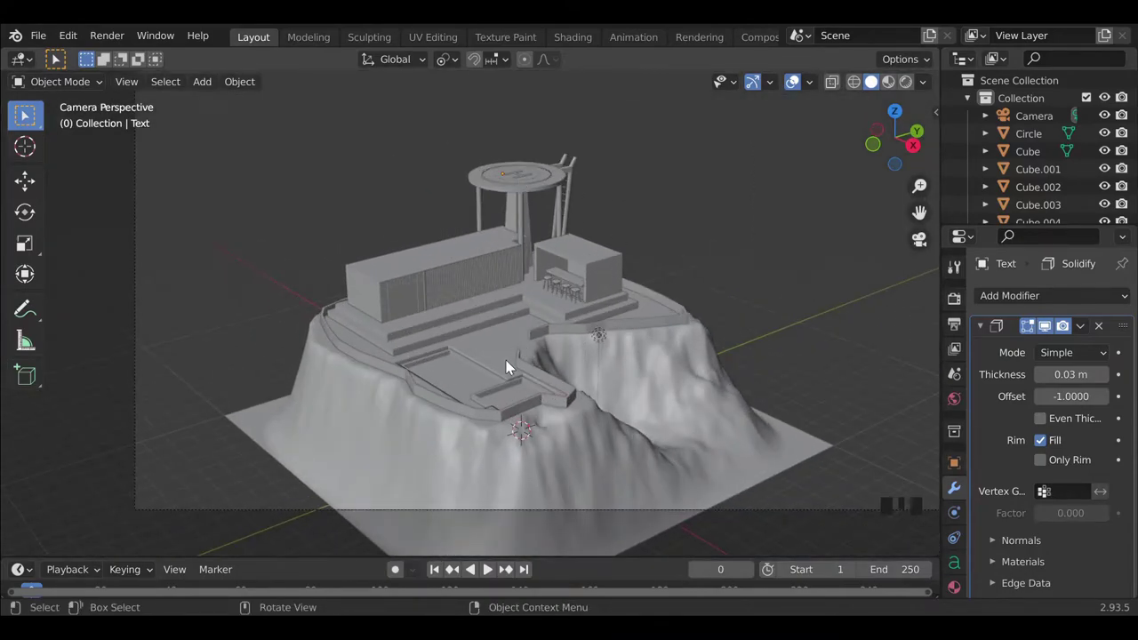
# Add a Plane on the terrace, raise and move it along Y, and start narrowing it along X.
pyautogui.press('shift+a')
pyautogui.press('g')
pyautogui.moveTo(464, 450); pyautogui.dragTo(600, 390)
pyautogui.scroll(3)
pyautogui.middleClick(564, 407)
pyautogui.press('g')
pyautogui.press('s')
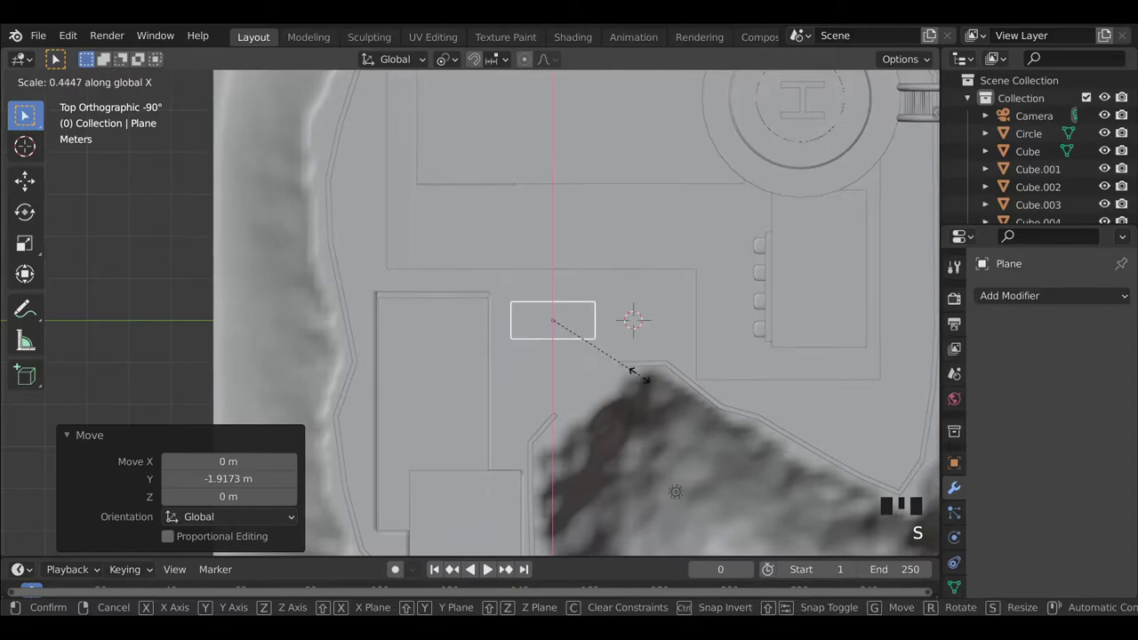
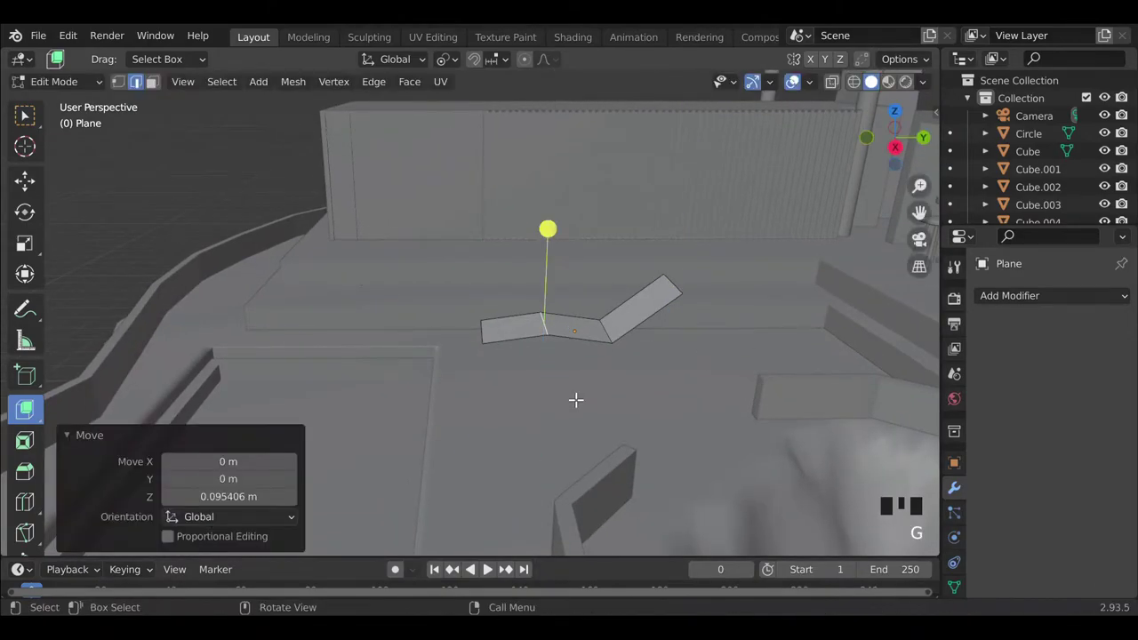
# Extrude the plane's edges into a bent strip, add a loop cut and position it.
pyautogui.press('ctrl+e')
pyautogui.press('ctrl+r')
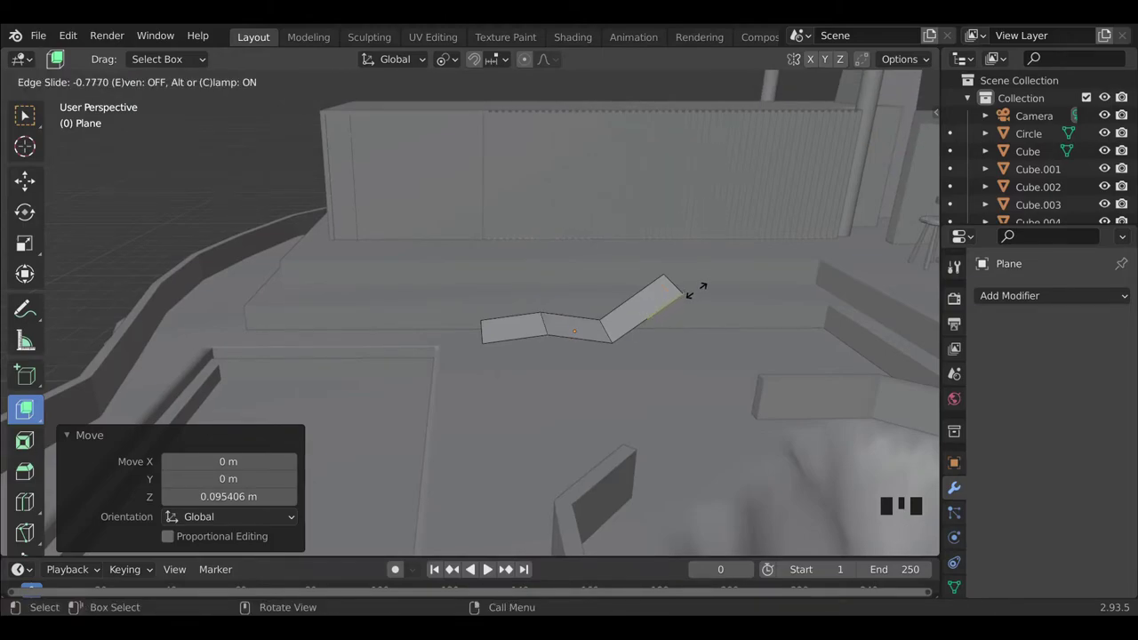
pyautogui.press('g')
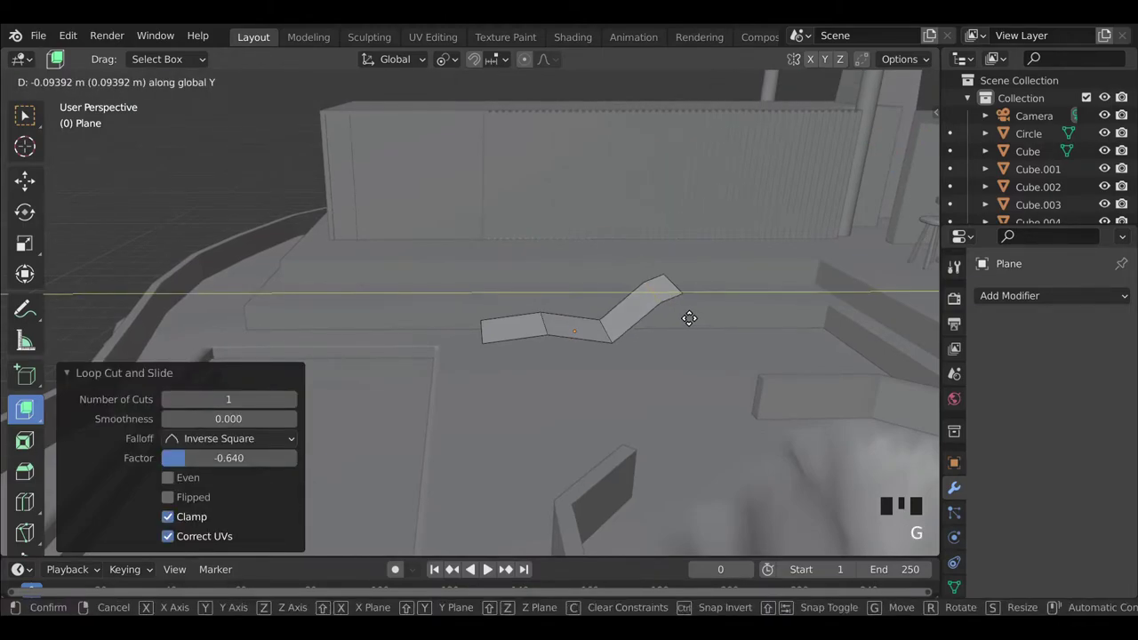
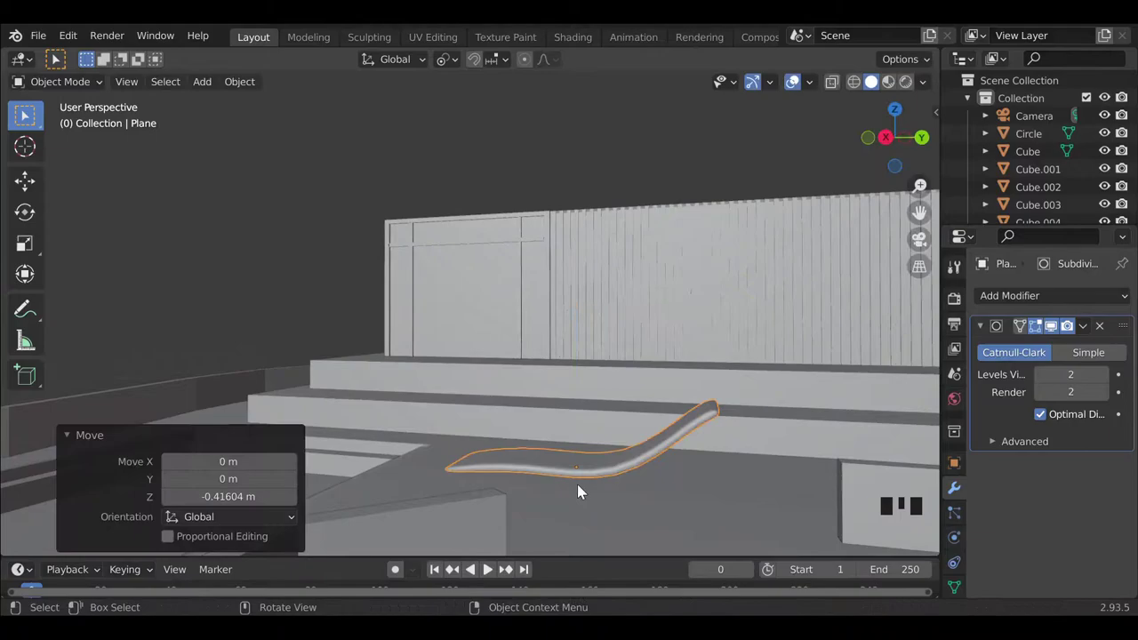
pyautogui.middleClick(500, 498)
pyautogui.middleClick(594, 530)
pyautogui.scroll(-3)
# Duplicate the strip beside the first, scale both to about 0.7 and move them along Y.
pyautogui.press('shift+d')
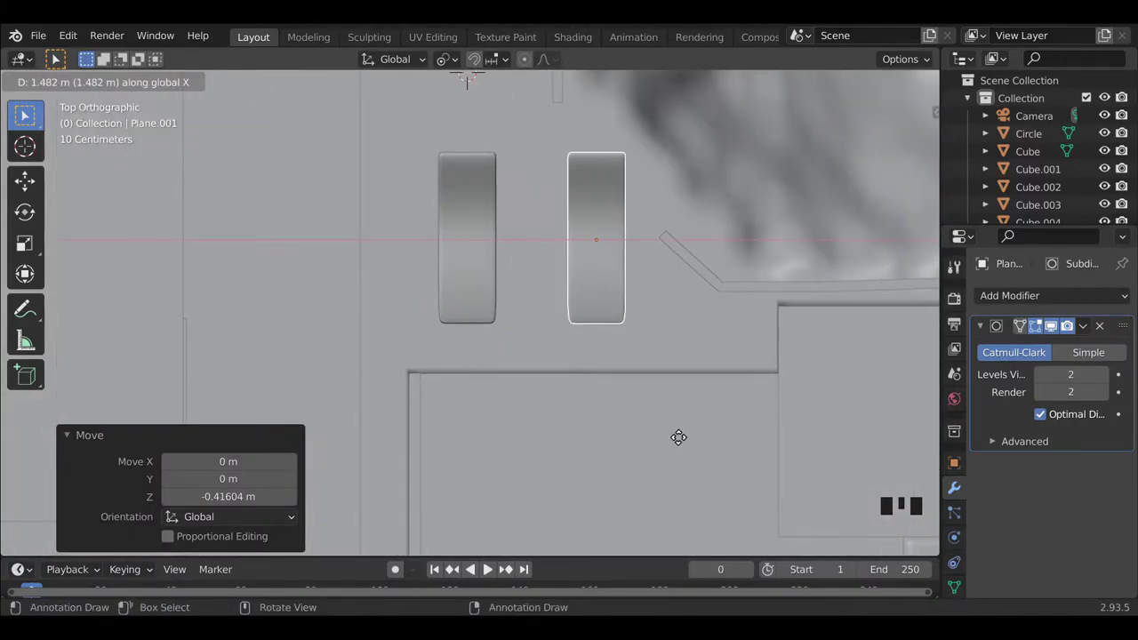
pyautogui.moveTo(723, 440); pyautogui.dragTo(817, 539)
pyautogui.click(816, 539)
pyautogui.scroll(-3)
pyautogui.moveTo(565, 467); pyautogui.dragTo(494, 389)
pyautogui.click(494, 389)
pyautogui.click(500, 360)
pyautogui.press('s')
pyautogui.press('g')
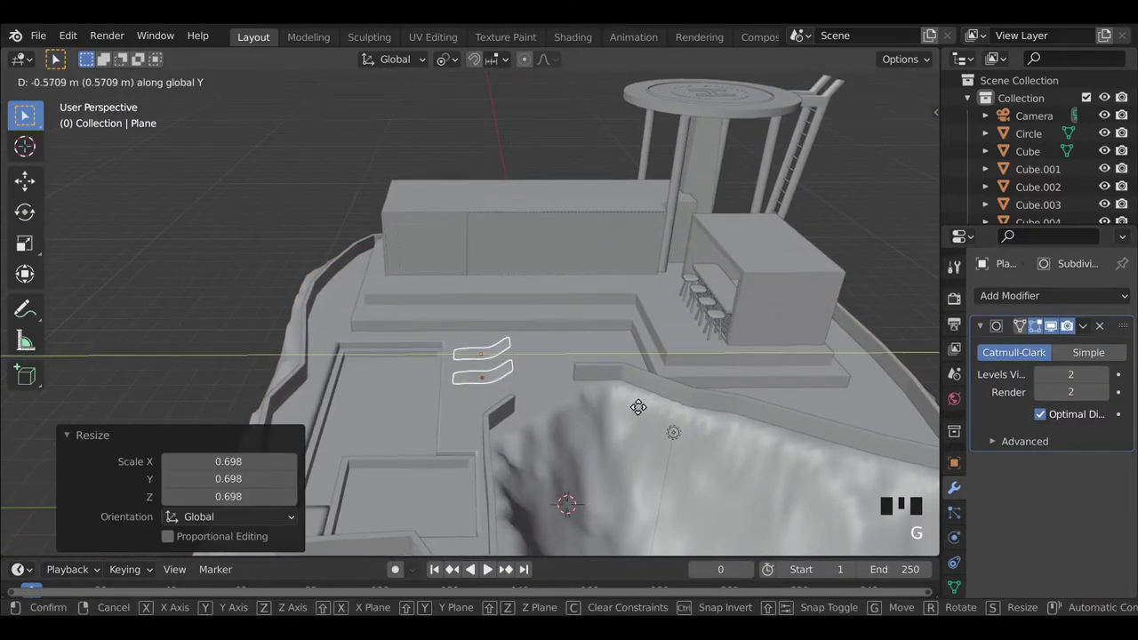
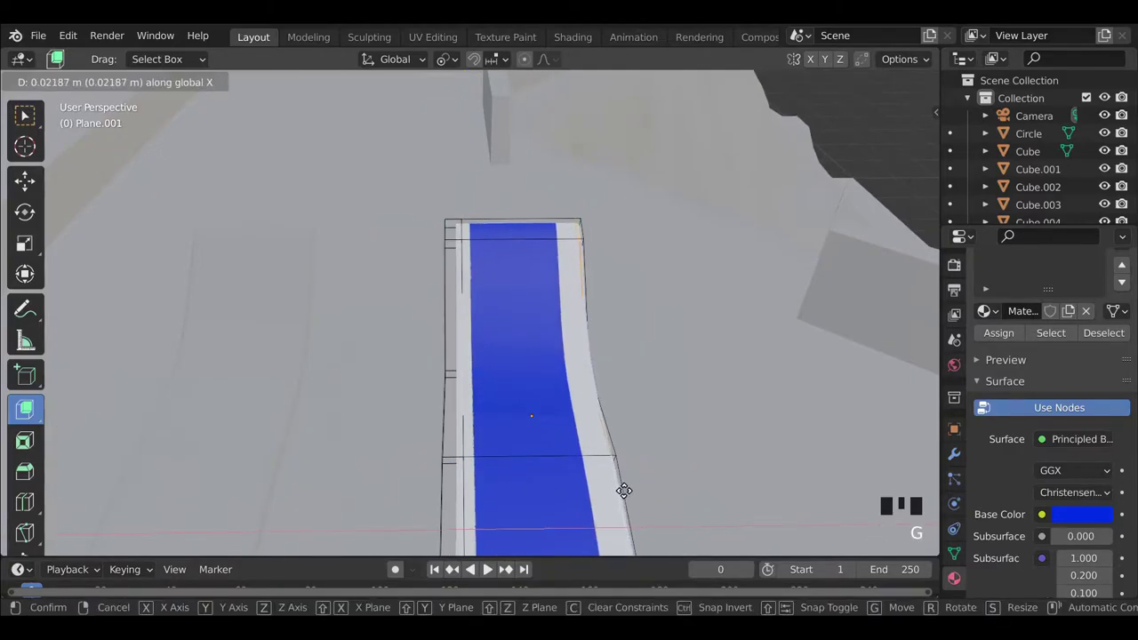
# Shift the blue-topped lounger's long edge slightly along X, then re-enter mesh editing on the curved lounger.
pyautogui.press('Tab')
pyautogui.scroll(-3)
pyautogui.moveTo(616, 456); pyautogui.dragTo(381, 405)
pyautogui.scroll(3)
pyautogui.moveTo(480, 445); pyautogui.dragTo(455, 386)
pyautogui.scroll(3)
pyautogui.moveTo(429, 406); pyautogui.dragTo(505, 400)
pyautogui.press('Tab')
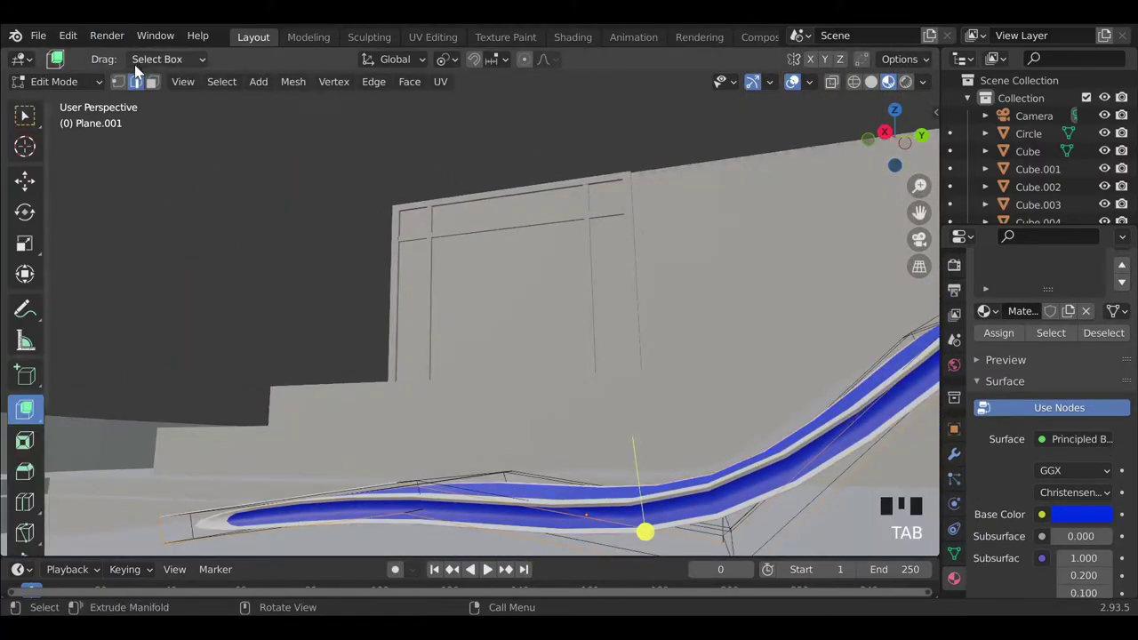
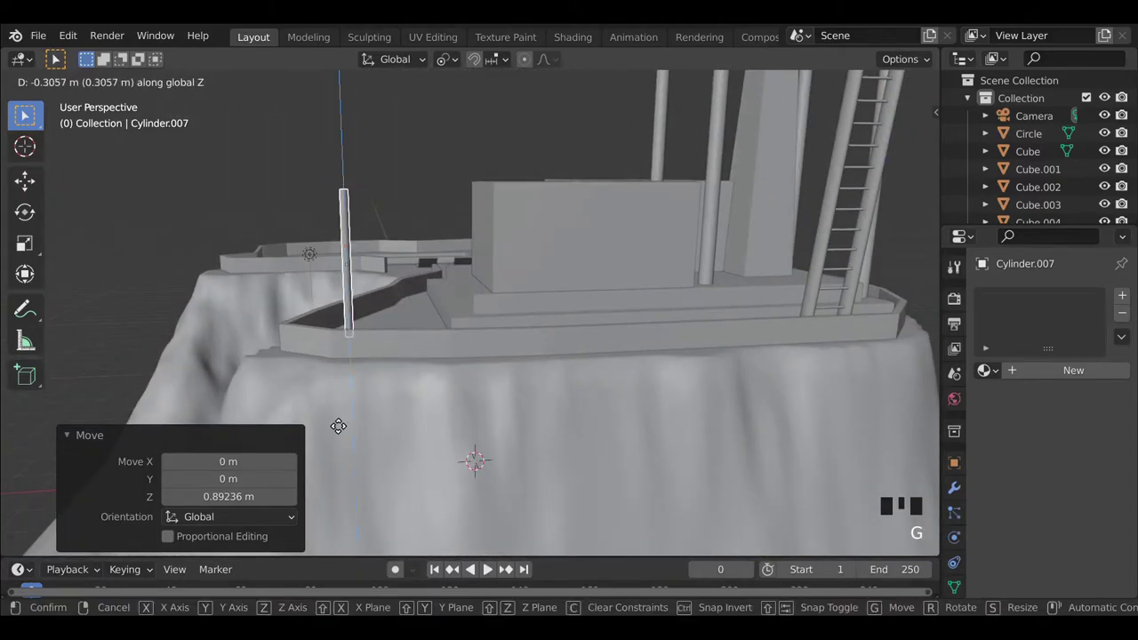
# Select the slim post at the terrace's front edge and add a loop cut (Ctrl+R) to slide along it.
pyautogui.click(928, 245)
pyautogui.click(829, 284)
pyautogui.click(660, 280)
pyautogui.scroll(3)
pyautogui.moveTo(731, 356); pyautogui.dragTo(571, 365)
pyautogui.scroll(3)
pyautogui.moveTo(613, 380); pyautogui.dragTo(550, 349)
pyautogui.press('Tab')
pyautogui.press('ctrl+r')
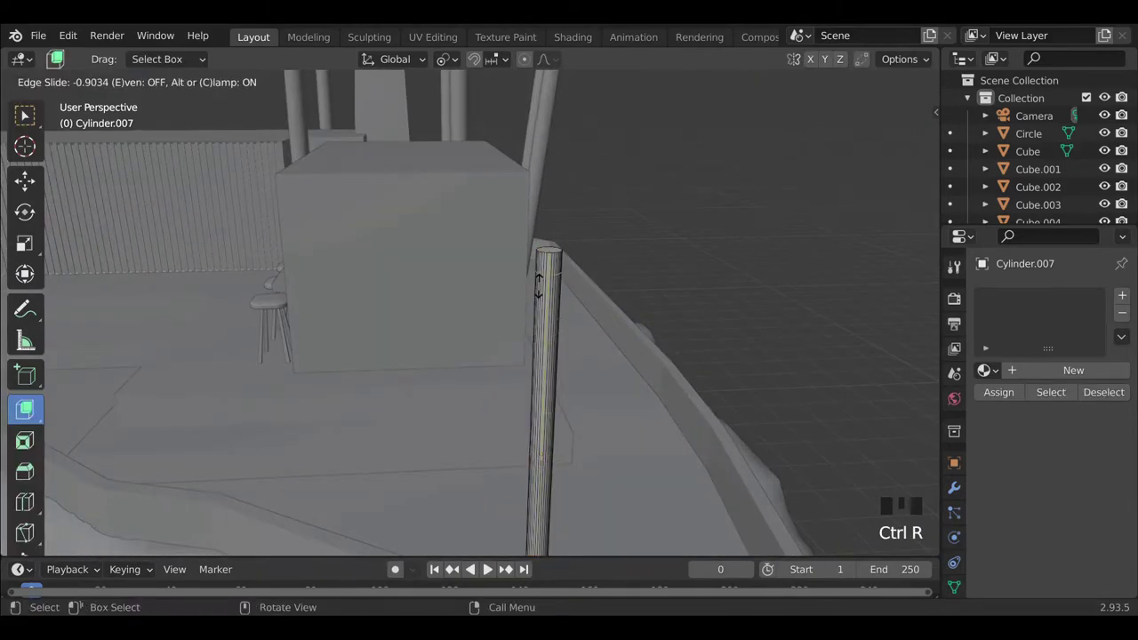
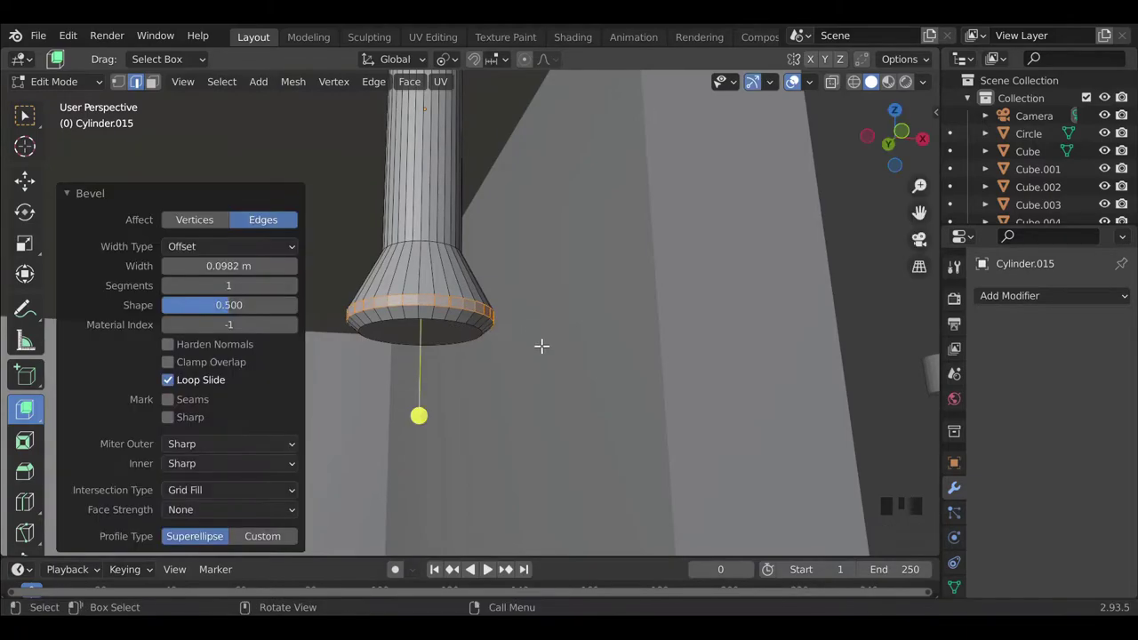
# Extrude the post base's beveled rim faces outward (Alt+E).
pyautogui.press('alt+e')
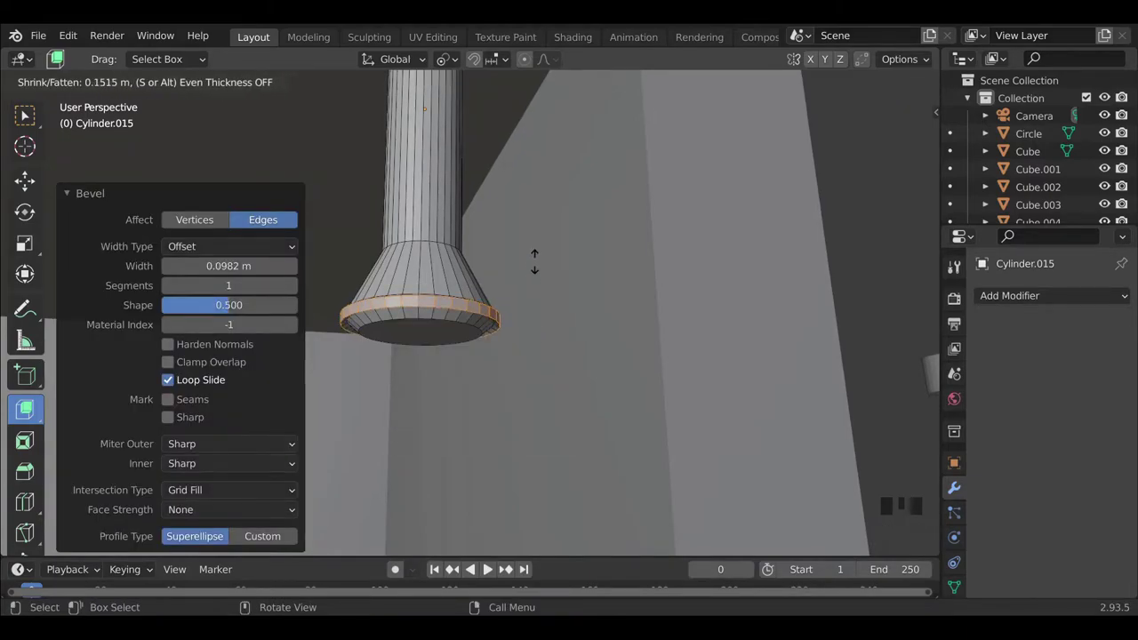
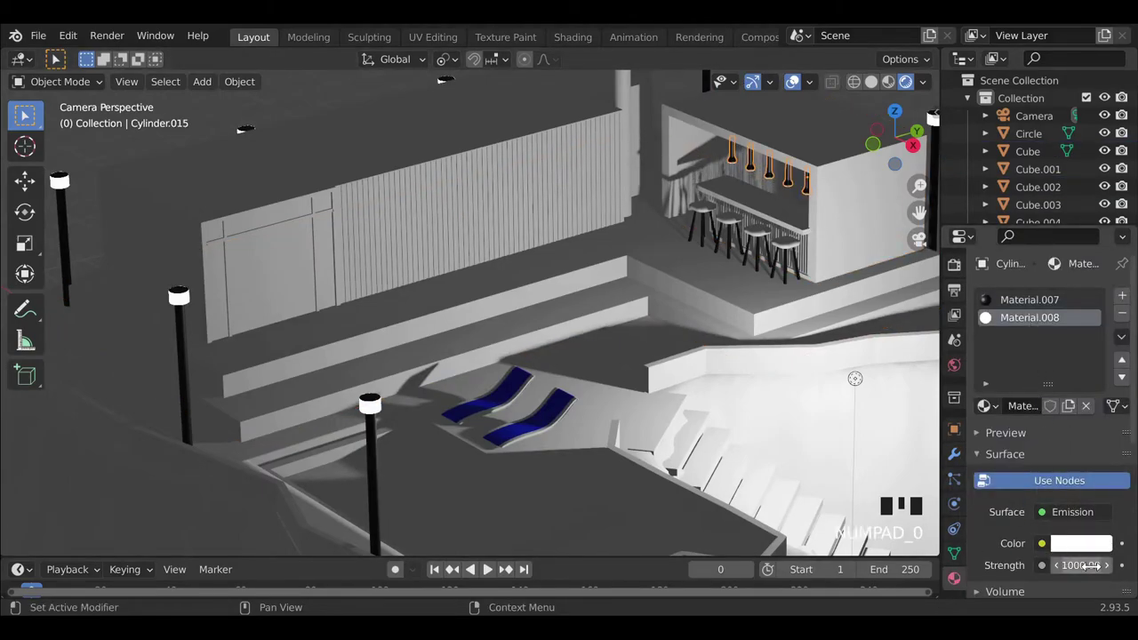
pyautogui.scroll(3)
pyautogui.moveTo(657, 296); pyautogui.dragTo(514, 271)
pyautogui.scroll(3)
pyautogui.moveTo(524, 379); pyautogui.dragTo(473, 304)
pyautogui.scroll(3)
pyautogui.click(556, 282)
pyautogui.moveTo(565, 277); pyautogui.dragTo(565, 293)
pyautogui.scroll(3)
pyautogui.middleClick(543, 321)
pyautogui.scroll(-3)
pyautogui.middleClick(544, 484)
pyautogui.scroll(3)
pyautogui.moveTo(372, 469); pyautogui.dragTo(636, 353)
pyautogui.scroll(-3)
pyautogui.moveTo(717, 375); pyautogui.dragTo(587, 382)
pyautogui.scroll(-3)
pyautogui.click(959, 277)
pyautogui.moveTo(1094, 297); pyautogui.dragTo(788, 316)
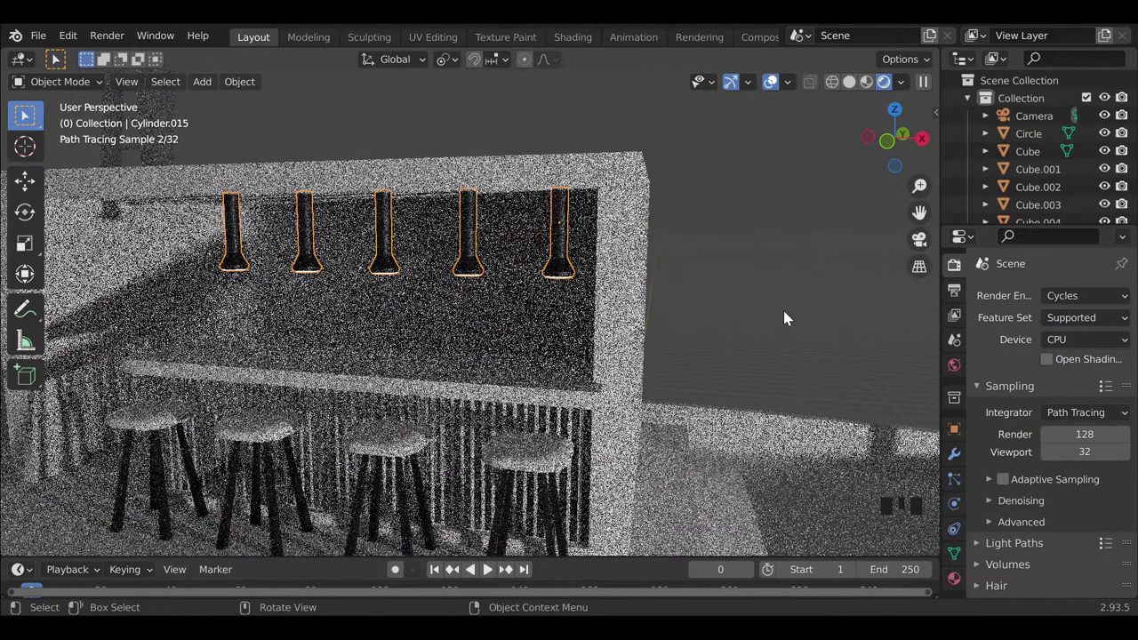
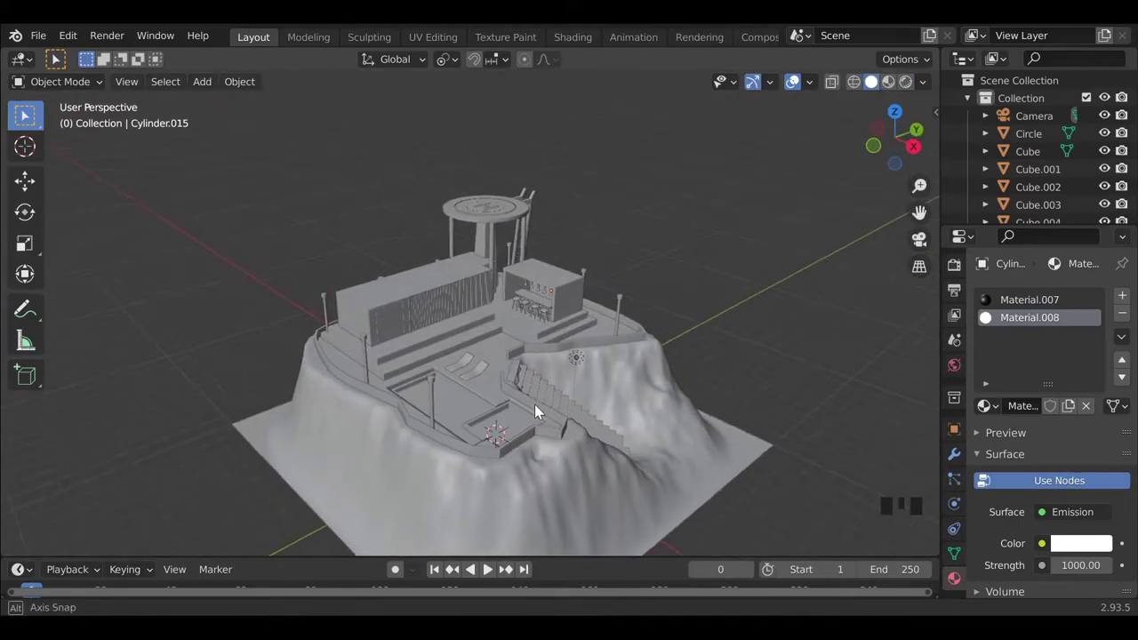
# Select the long house block Cube.005, nudge it along Y, and start picking the window colour for Material.009.
pyautogui.click(736, 295)
pyautogui.scroll(3)
pyautogui.moveTo(474, 226); pyautogui.dragTo(279, 383)
pyautogui.click(279, 382)
pyautogui.click(276, 415)
pyautogui.moveTo(328, 409); pyautogui.dragTo(444, 432)
pyautogui.click(445, 431)
pyautogui.press('g')
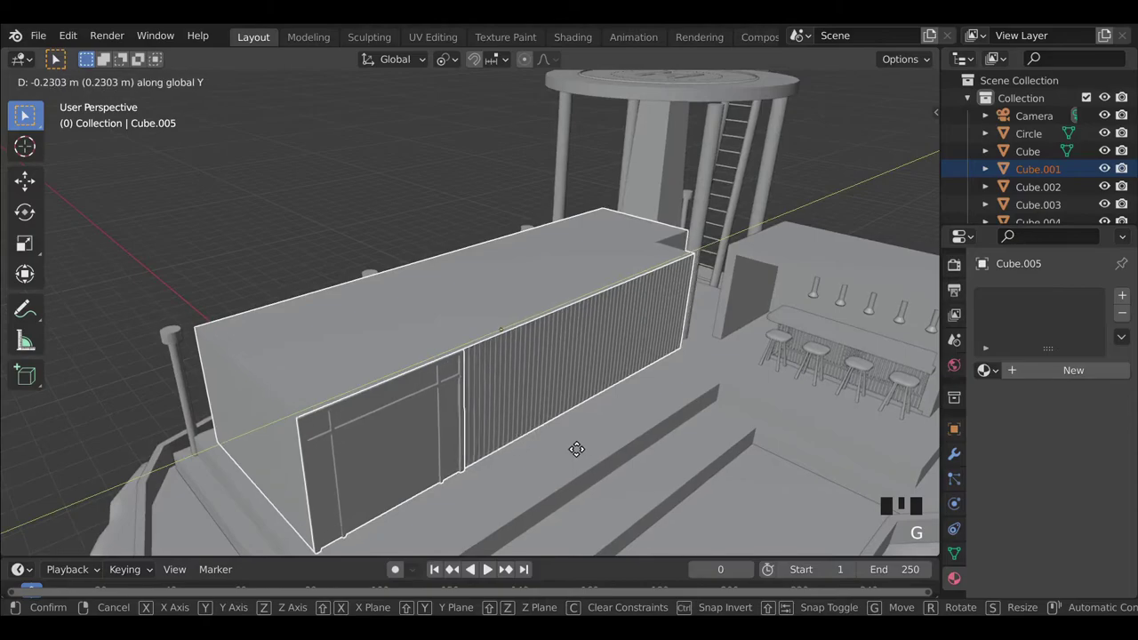
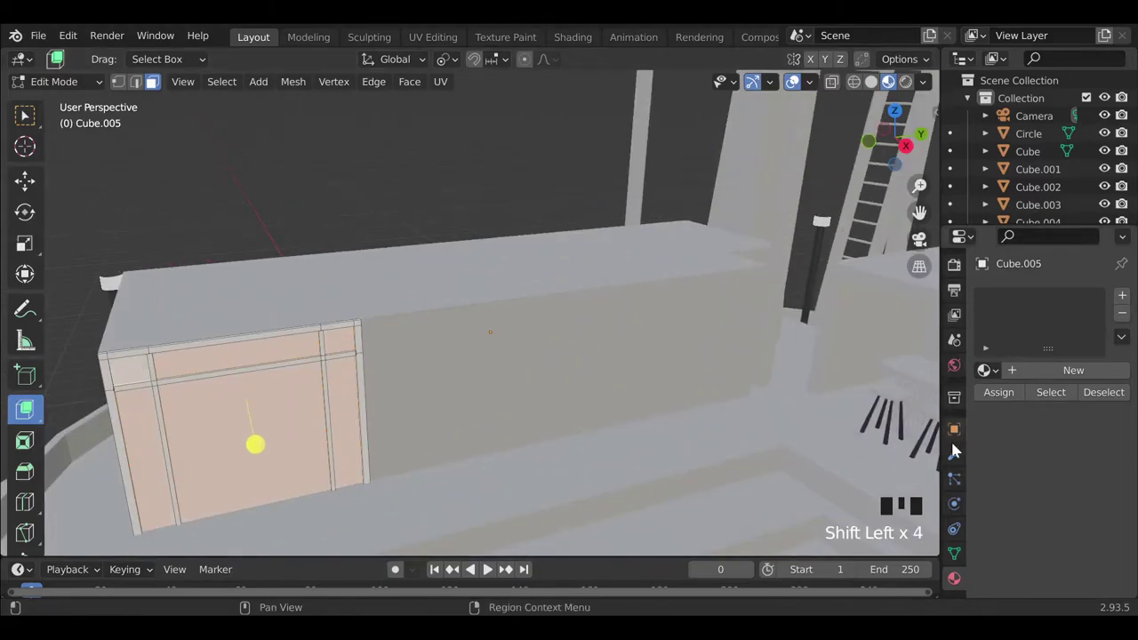
pyautogui.moveTo(1053, 377); pyautogui.dragTo(1082, 480)
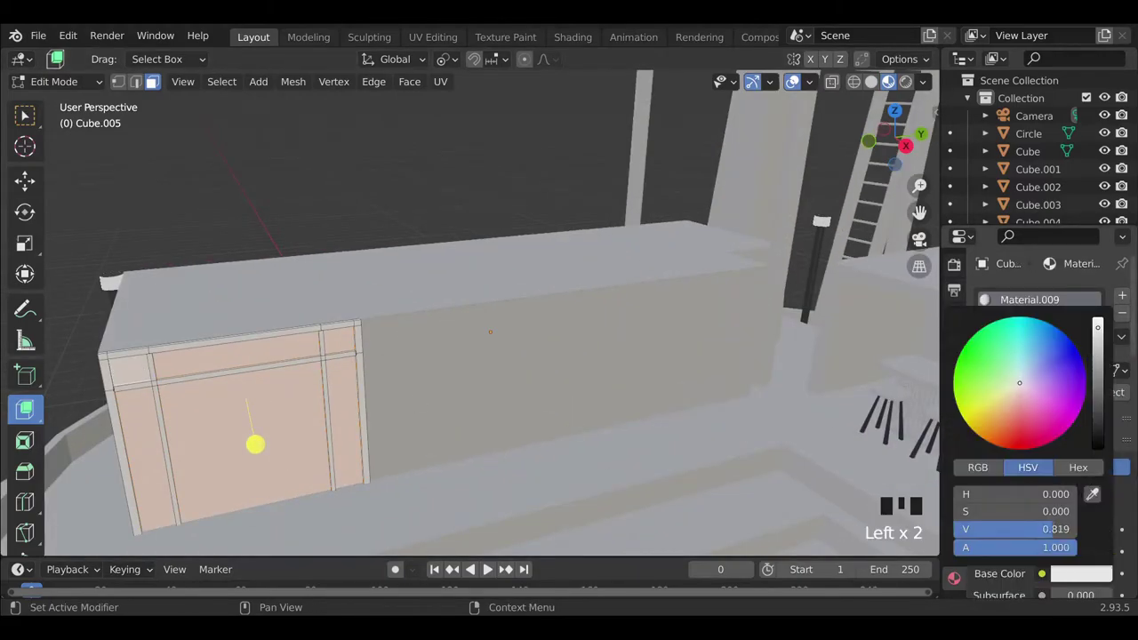
# Give the window panes a tinted glass-like shader and select the facade panel Cube.006.
pyautogui.click(1124, 299)
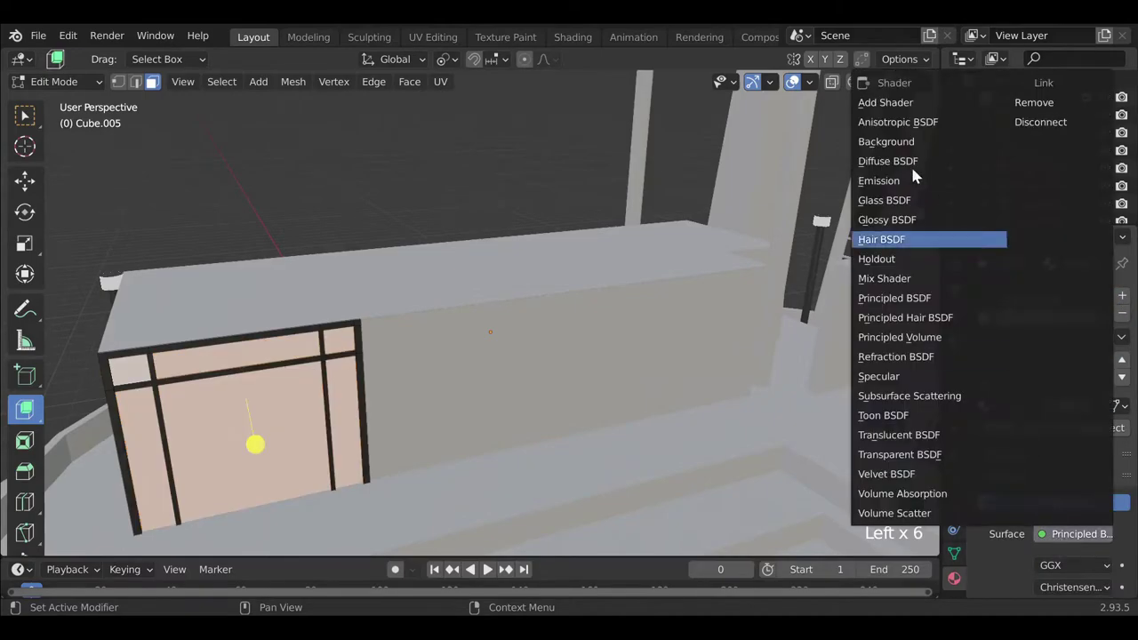
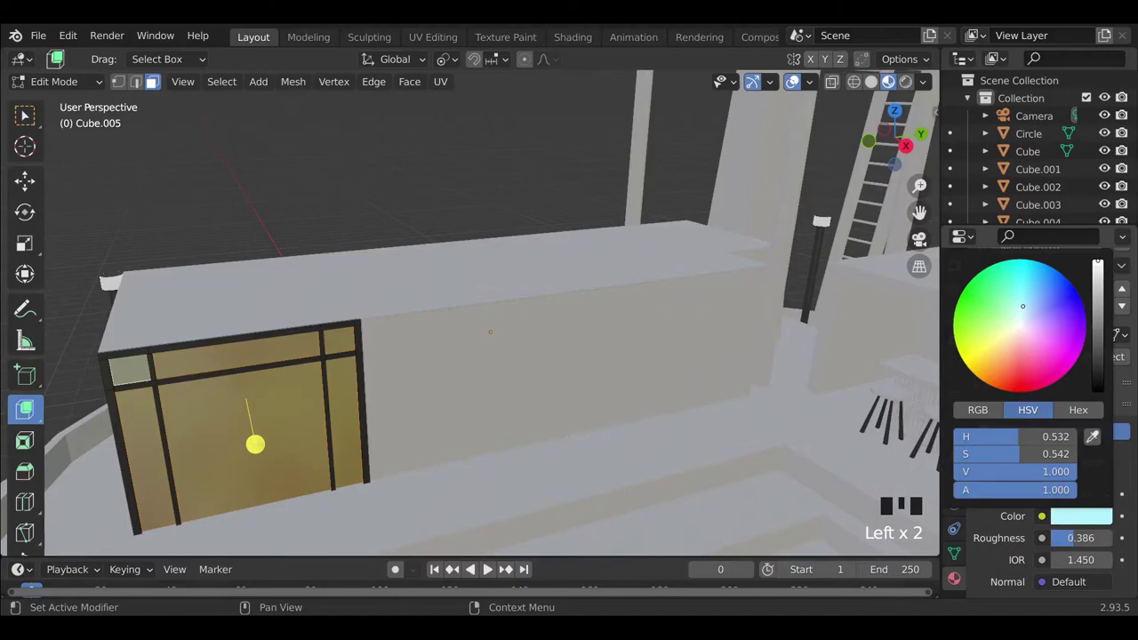
pyautogui.press('Tab')
pyautogui.scroll(-3)
pyautogui.click(562, 353)
# Apply a reddish wood image texture material to the facade panel and inspect it up close.
pyautogui.moveTo(1055, 377); pyautogui.dragTo(1049, 561)
pyautogui.moveTo(800, 450); pyautogui.dragTo(615, 294)
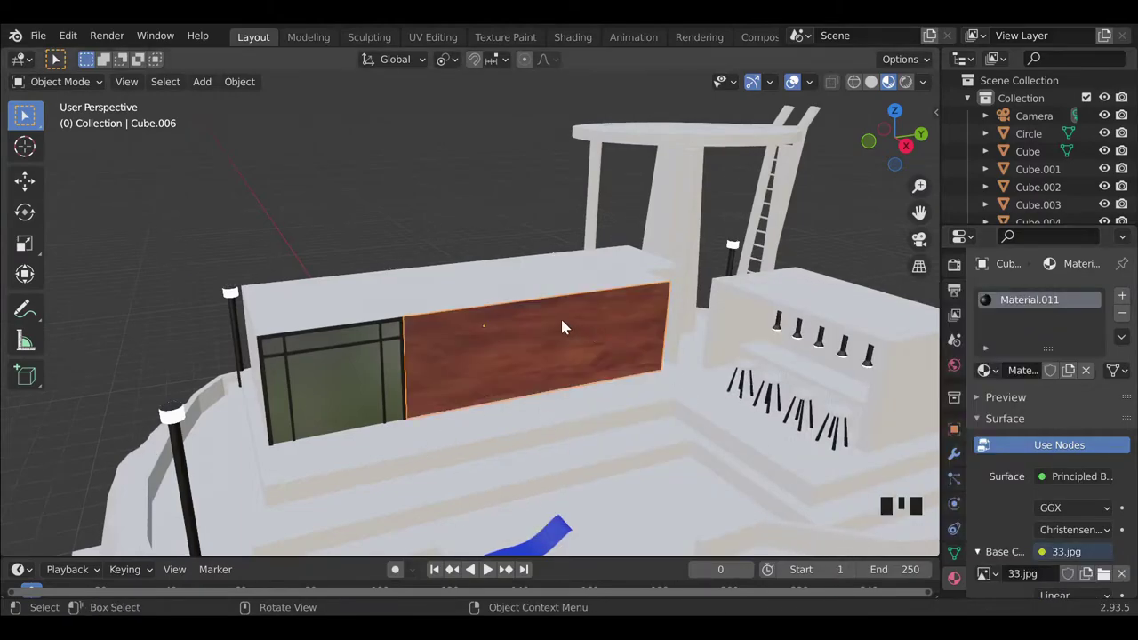
pyautogui.moveTo(529, 365); pyautogui.dragTo(537, 345)
pyautogui.scroll(3)
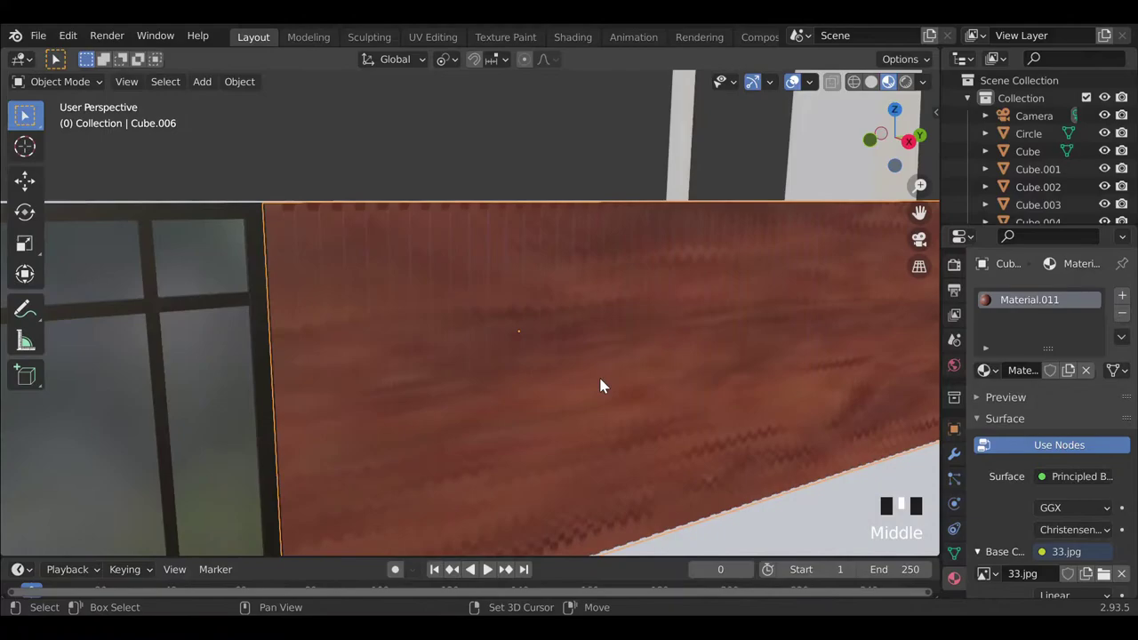
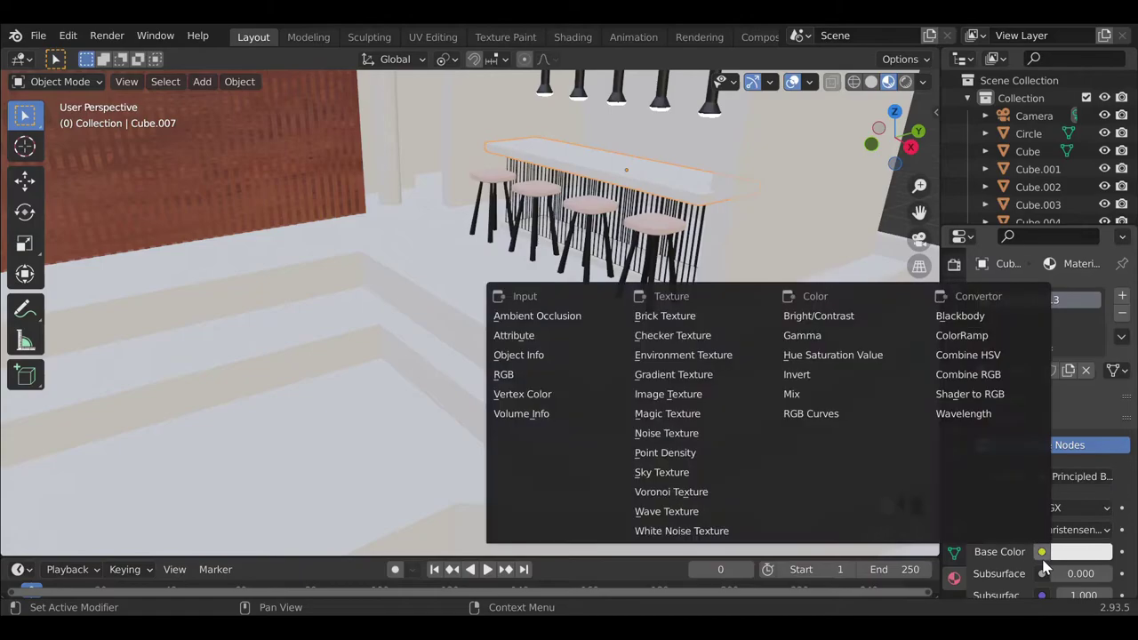
# Give the bar counter material an Image Texture using MARPEL 1.jpg black marble.
pyautogui.moveTo(897, 493); pyautogui.dragTo(867, 578)
pyautogui.scroll(3)
pyautogui.middleClick(561, 295)
pyautogui.scroll(3)
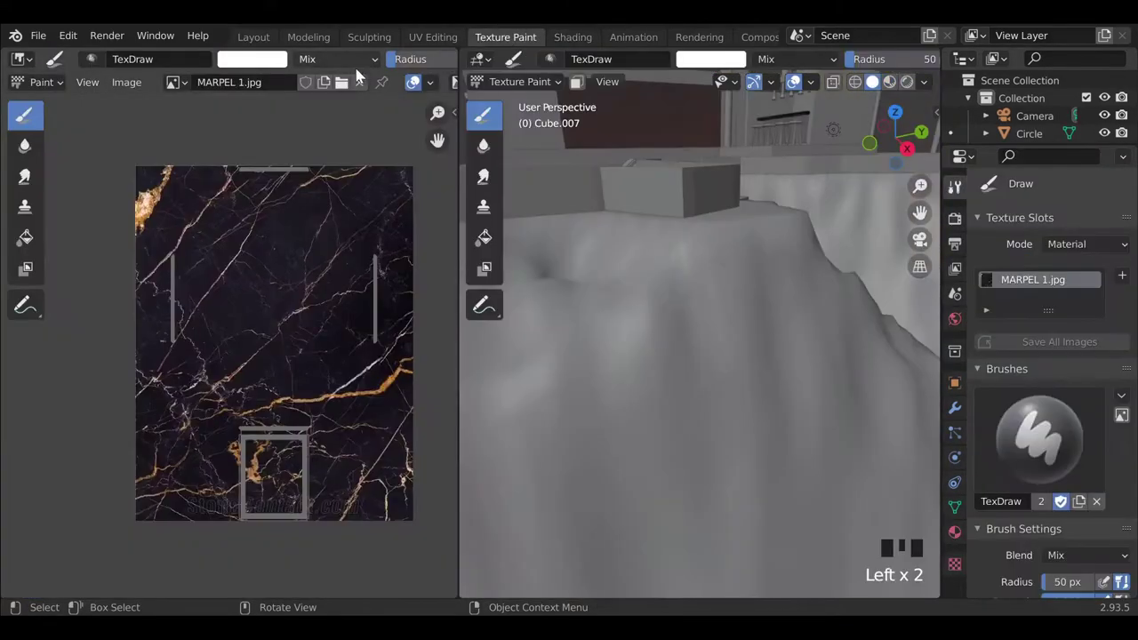
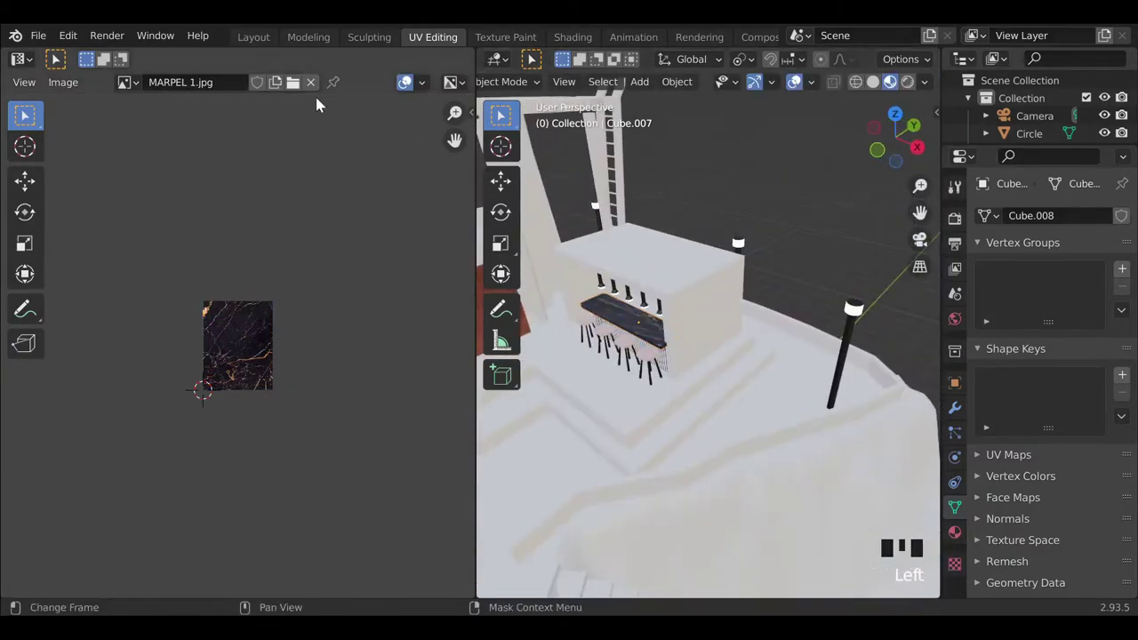
pyautogui.click(313, 135)
# Check the marble counter in Texture Paint and UV Editing workspaces.
pyautogui.scroll(-3)
pyautogui.click(368, 421)
pyautogui.moveTo(402, 410); pyautogui.dragTo(501, 326)
pyautogui.scroll(-3)
# Return to the Layout workspace and start mesh-editing the pool terrace.
pyautogui.click(474, 404)
pyautogui.click(476, 402)
pyautogui.press('Tab')
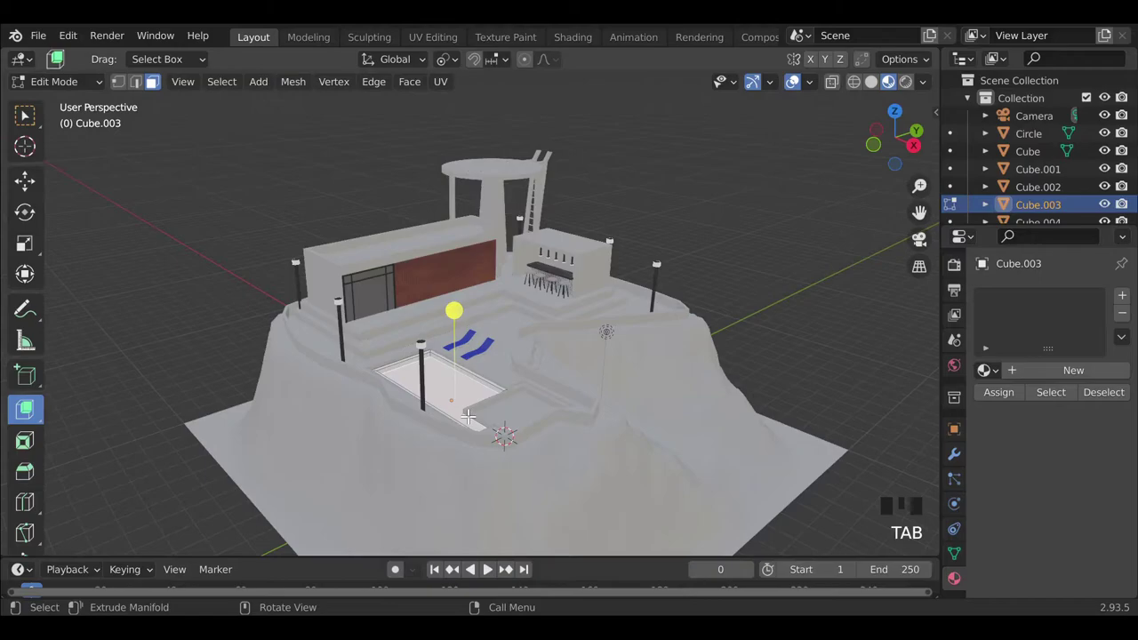
# Separate the selected pool faces into their own object with P > Selection.
pyautogui.press('shift+d')
pyautogui.scroll(3)
pyautogui.scroll(-3)
pyautogui.press('Tab')
pyautogui.press('Tab')
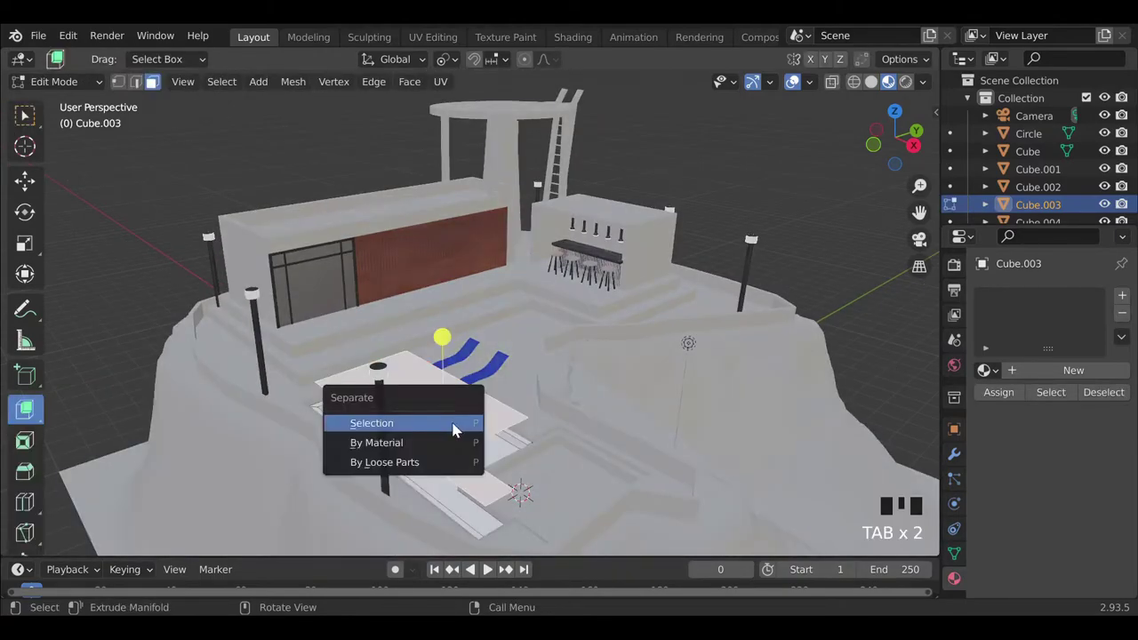
pyautogui.press('p')
pyautogui.press('Tab')
pyautogui.click(460, 430)
pyautogui.doubleClick(460, 430)
# Lower the separated pool floor about 0.94 m along Z and give it a water material.
pyautogui.click(499, 436)
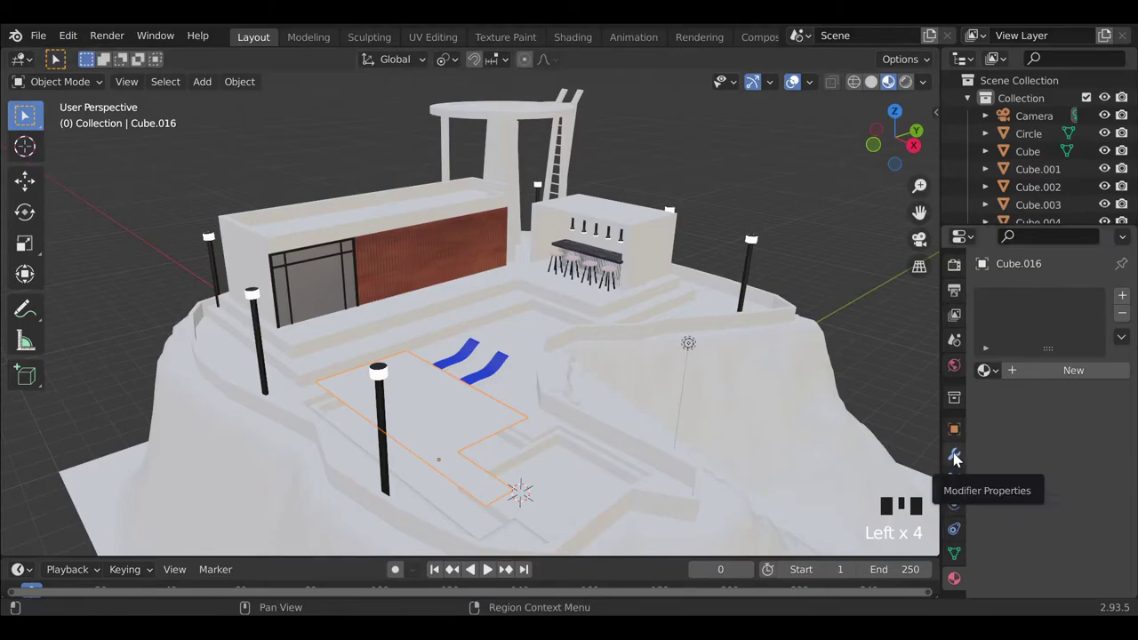
pyautogui.press('g')
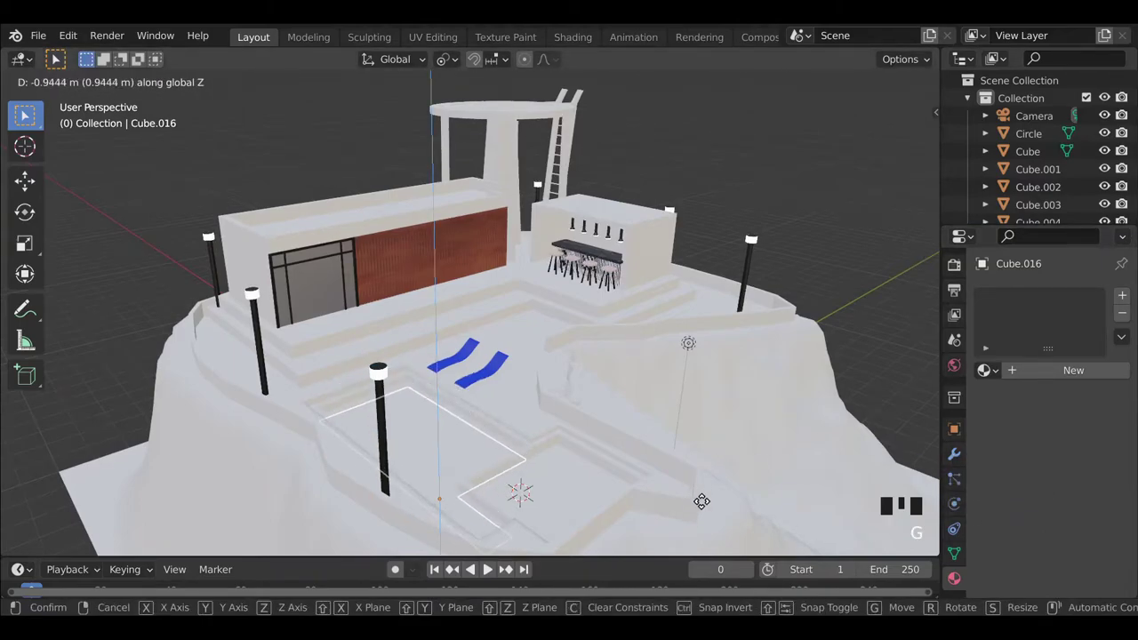
pyautogui.click(713, 439)
pyautogui.click(451, 455)
pyautogui.moveTo(1053, 397); pyautogui.dragTo(561, 492)
pyautogui.click(564, 492)
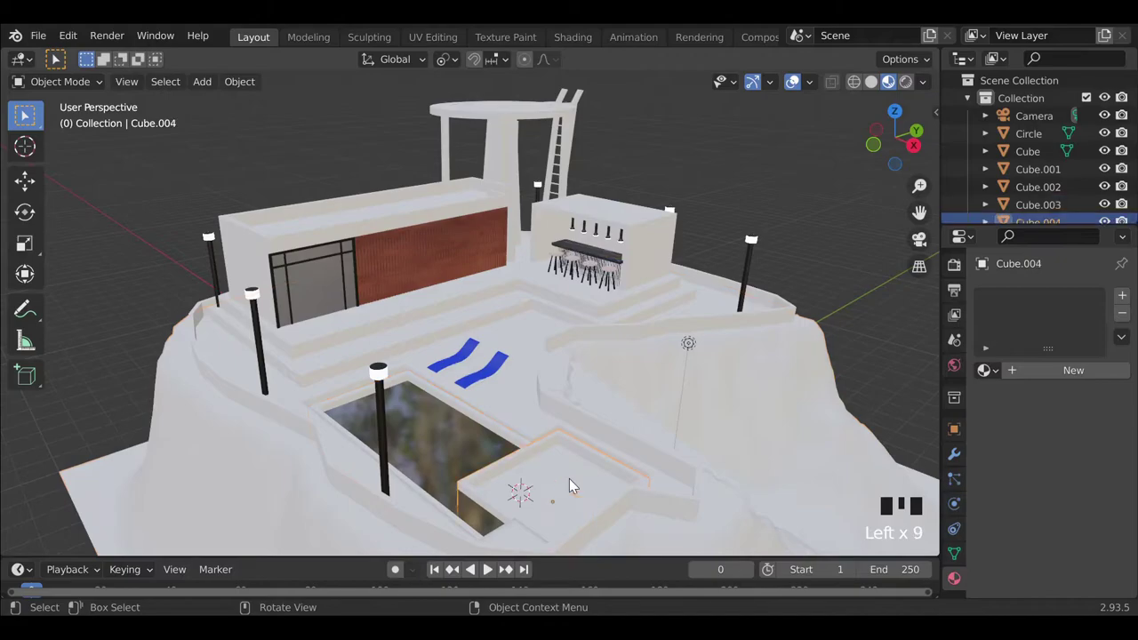
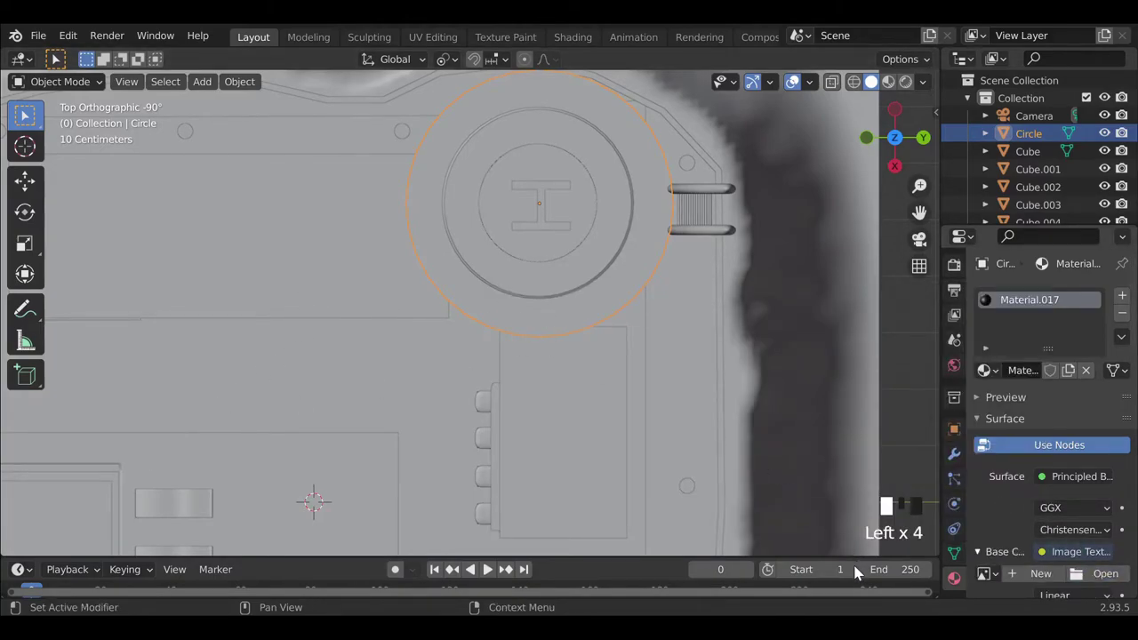
# Give the helipad Torus ring a green emission material and the pillar Cube.014 a new dark material.
pyautogui.click(908, 85)
pyautogui.moveTo(501, 319); pyautogui.dragTo(779, 136)
pyautogui.click(780, 136)
pyautogui.scroll(3)
pyautogui.moveTo(616, 281); pyautogui.dragTo(618, 317)
pyautogui.doubleClick(618, 317)
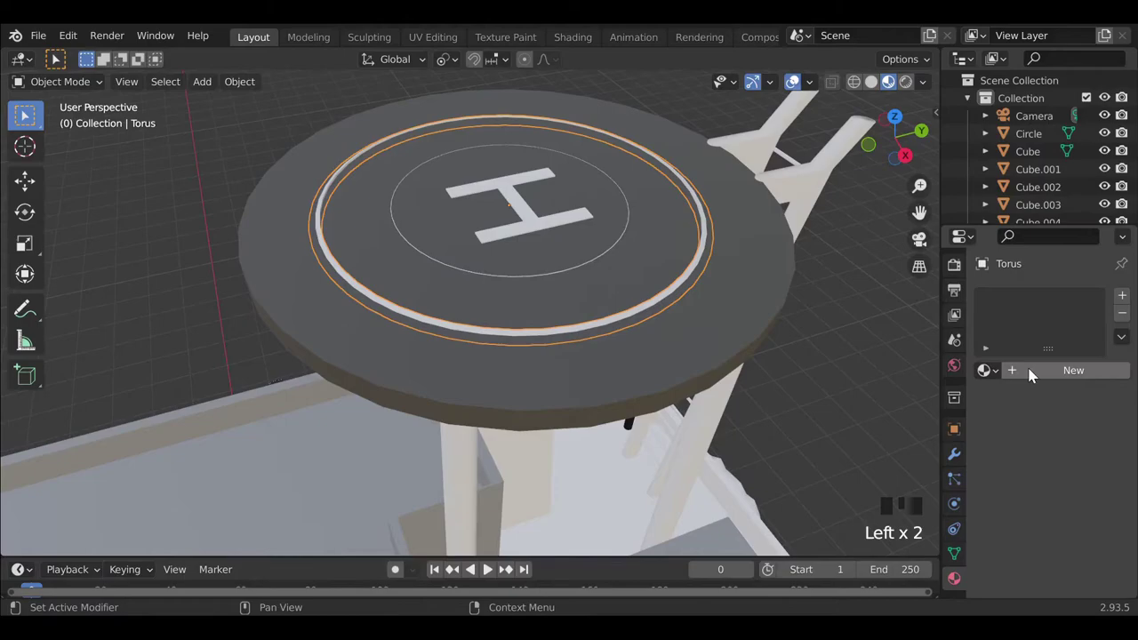
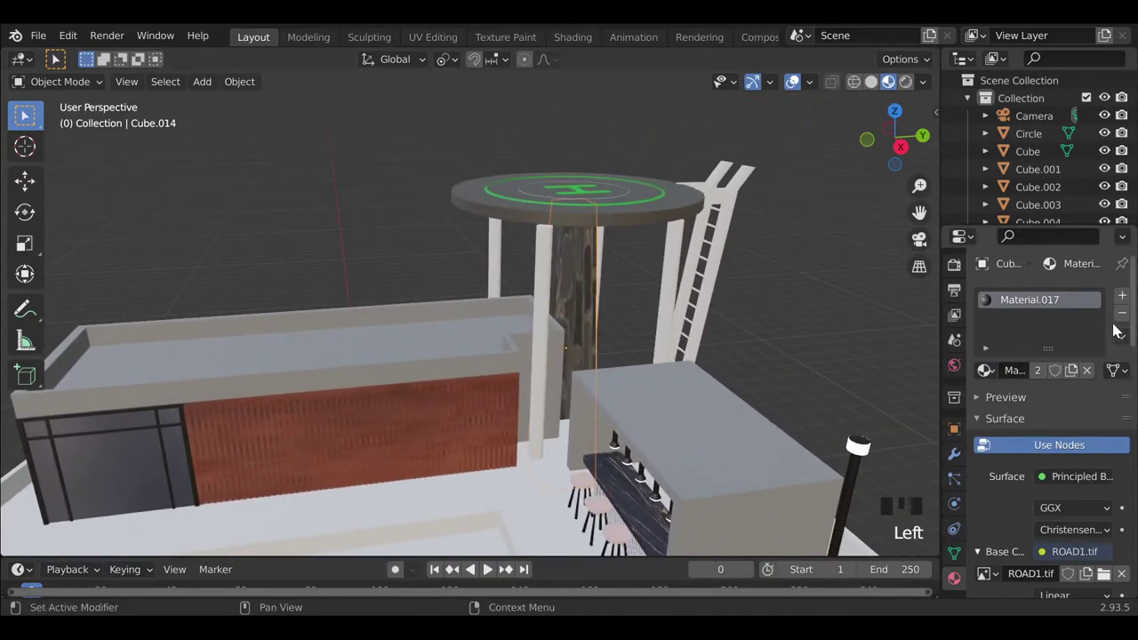
pyautogui.moveTo(1127, 322); pyautogui.dragTo(1103, 402)
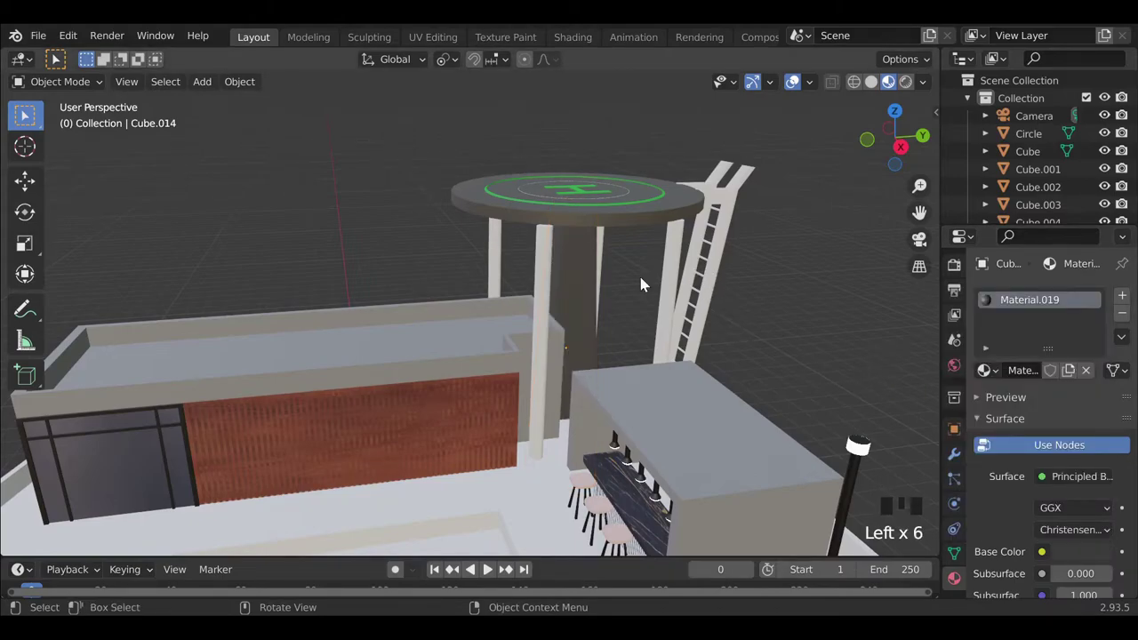
# Shift-select the four helipad support columns and set them to Shade Smooth.
pyautogui.click(546, 295)
pyautogui.click(497, 253)
pyautogui.click(615, 260)
pyautogui.click(579, 274)
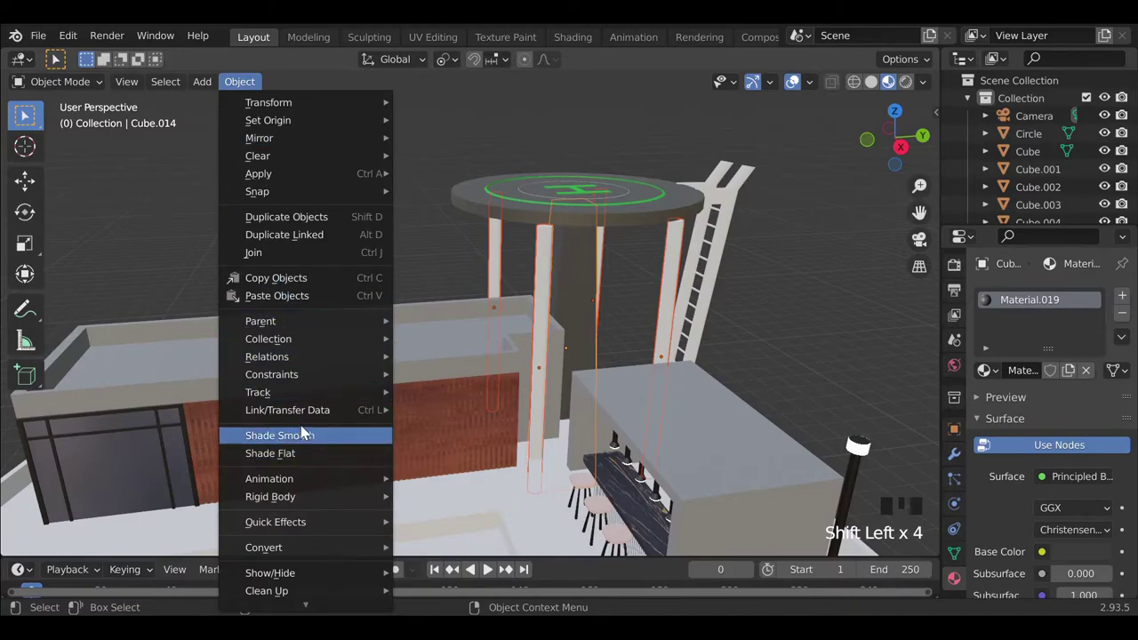
pyautogui.click(493, 228)
pyautogui.scroll(-3)
# Select all the ladder cylinders, link the pillar's material to them and join them into one object.
pyautogui.moveTo(533, 408); pyautogui.dragTo(633, 245)
pyautogui.click(633, 244)
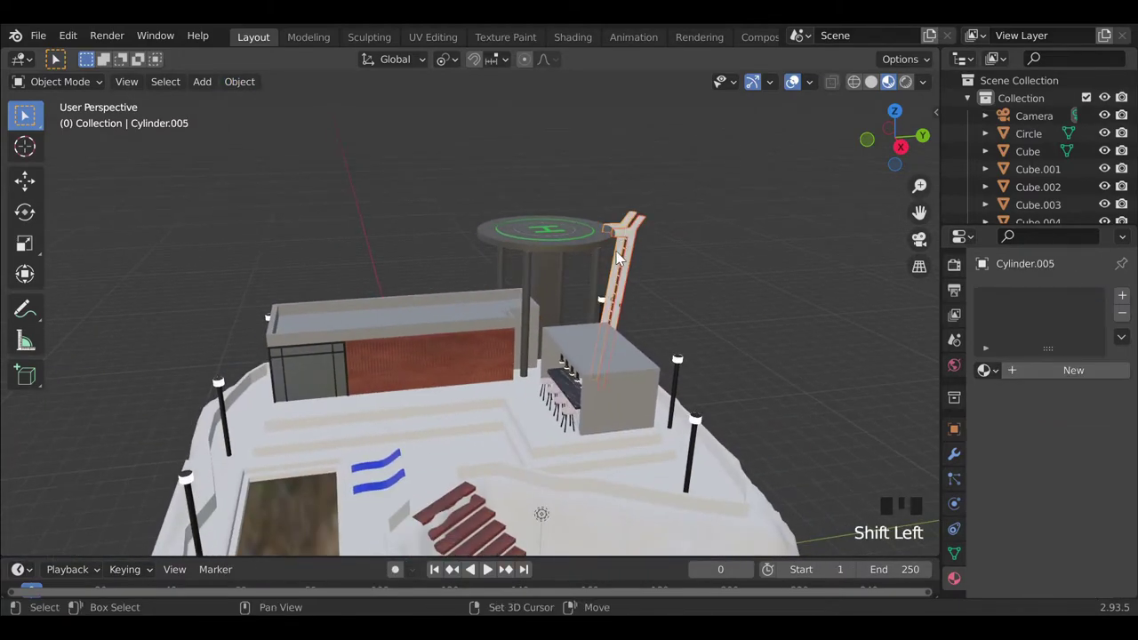
pyautogui.click(626, 252)
pyautogui.click(598, 244)
pyautogui.click(601, 272)
pyautogui.click(585, 249)
pyautogui.click(583, 251)
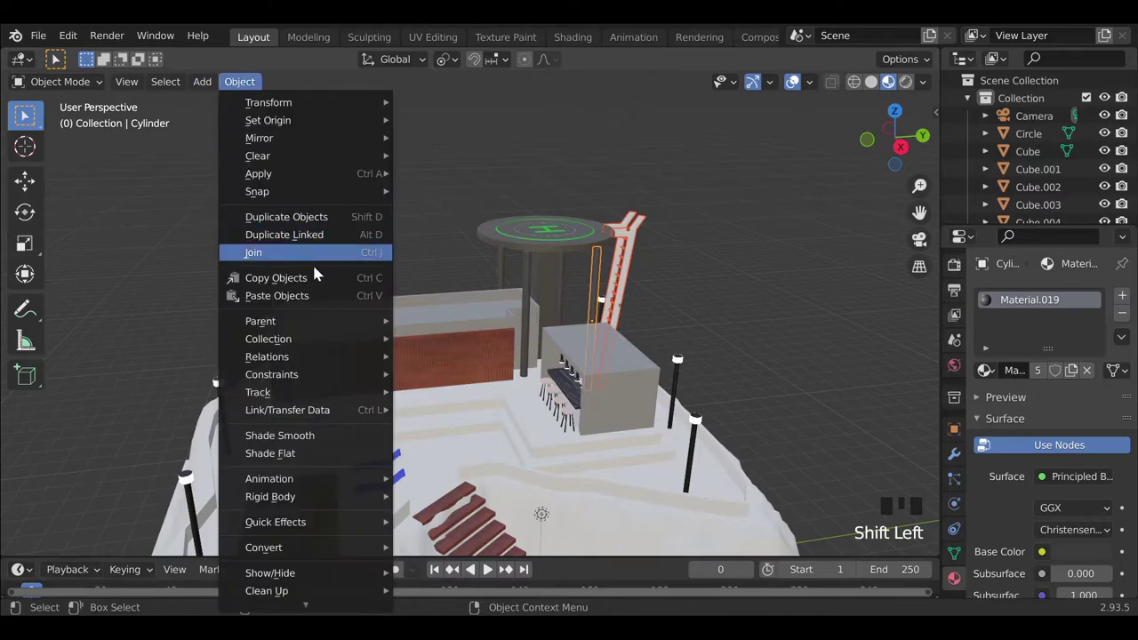
pyautogui.click(489, 221)
pyautogui.click(672, 223)
# Select the stepped terrace Cube, give it Material.020 with an image texture and enter edit mode.
pyautogui.scroll(-3)
pyautogui.middleClick(484, 382)
pyautogui.click(923, 242)
pyautogui.scroll(-3)
pyautogui.moveTo(467, 396); pyautogui.dragTo(477, 335)
pyautogui.scroll(3)
pyautogui.click(468, 363)
pyautogui.moveTo(1085, 409); pyautogui.dragTo(1050, 561)
pyautogui.moveTo(675, 399); pyautogui.dragTo(559, 397)
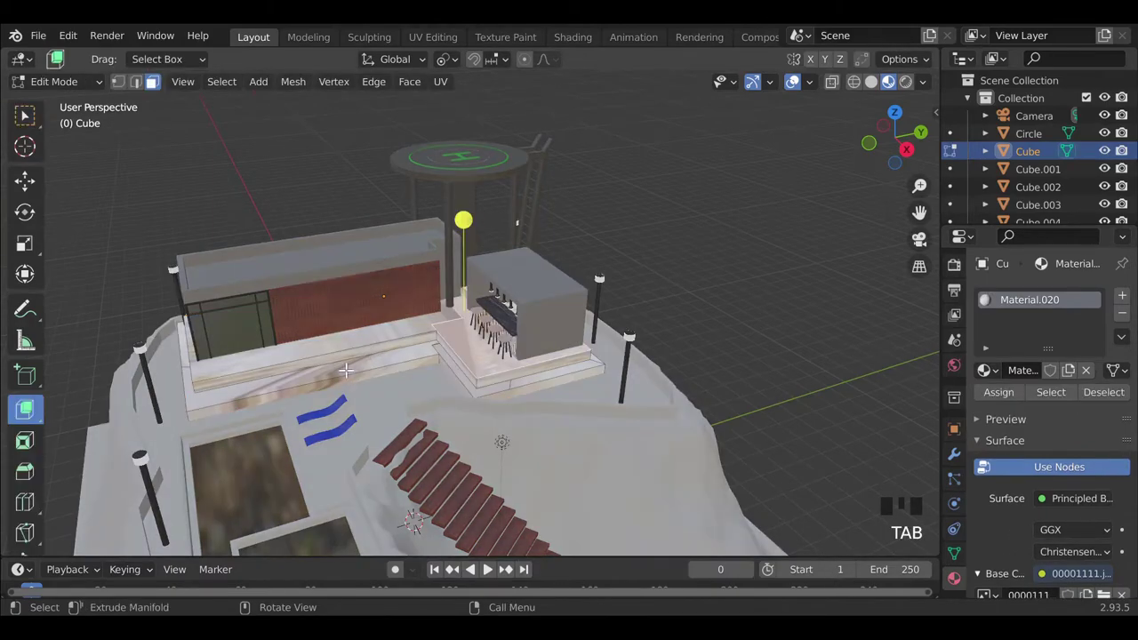
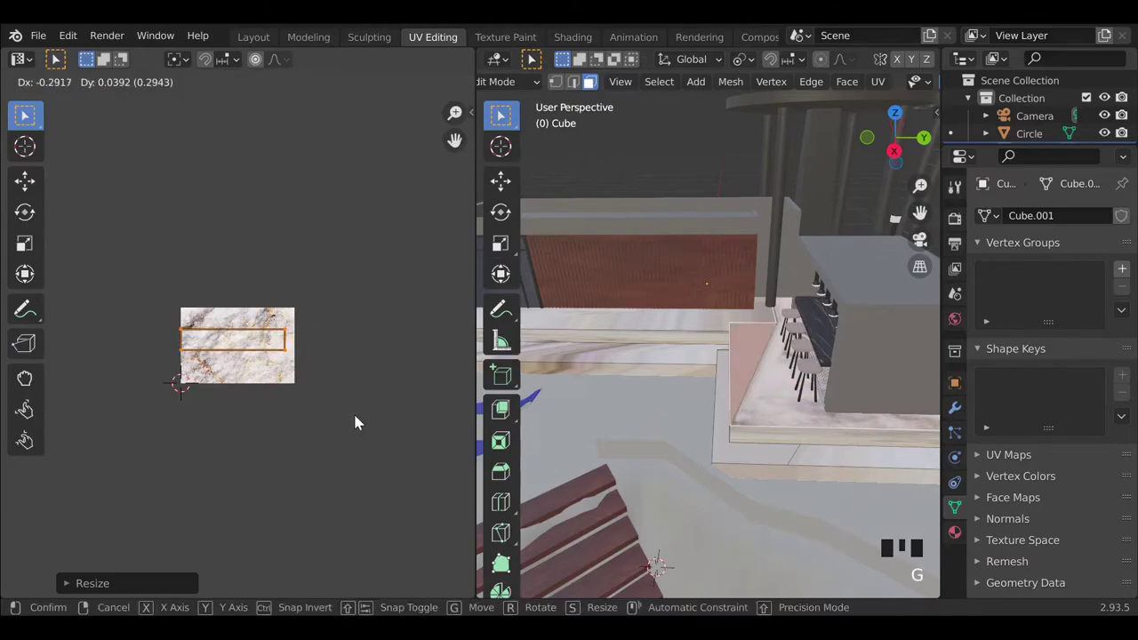
# Scale the terrace UV island down over the white marble image and return to Layout.
pyautogui.moveTo(703, 451); pyautogui.dragTo(544, 476)
pyautogui.click(270, 73)
pyautogui.scroll(-3)
pyautogui.moveTo(646, 434); pyautogui.dragTo(750, 389)
pyautogui.moveTo(749, 388); pyautogui.dragTo(461, 358)
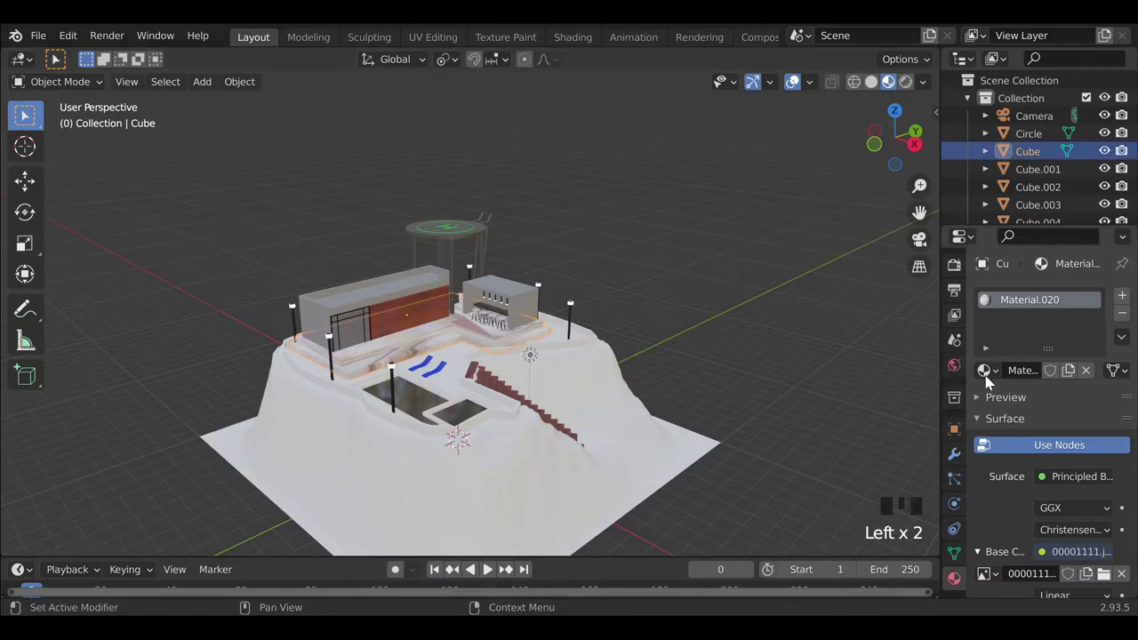
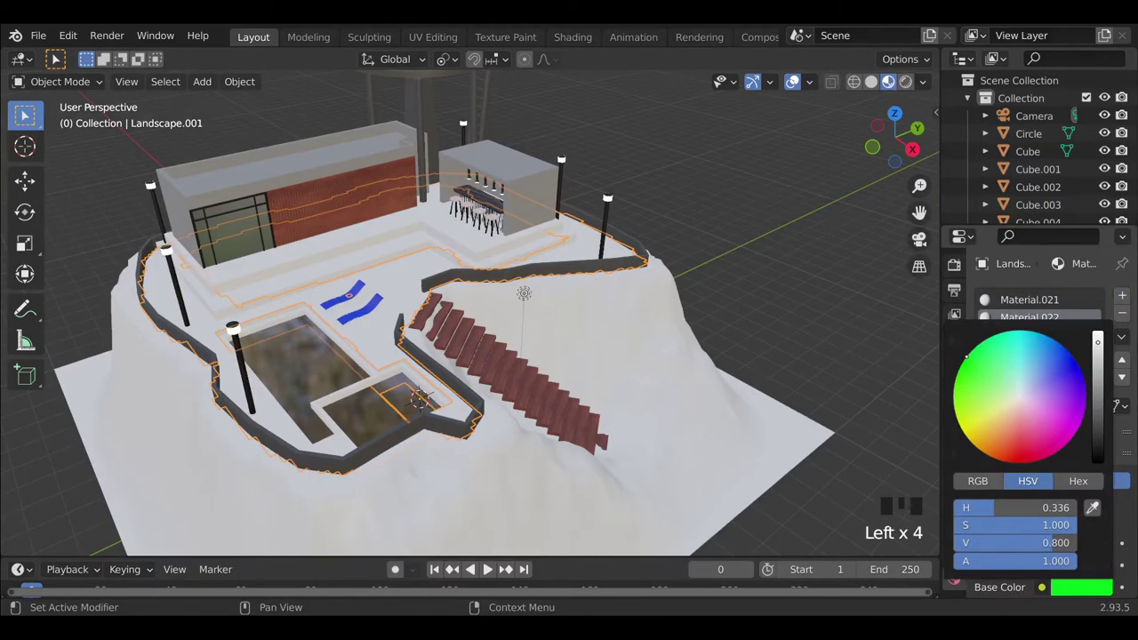
# Darken the grass material colour and adjust the hair particle settings over the hilltop.
pyautogui.click(1075, 595)
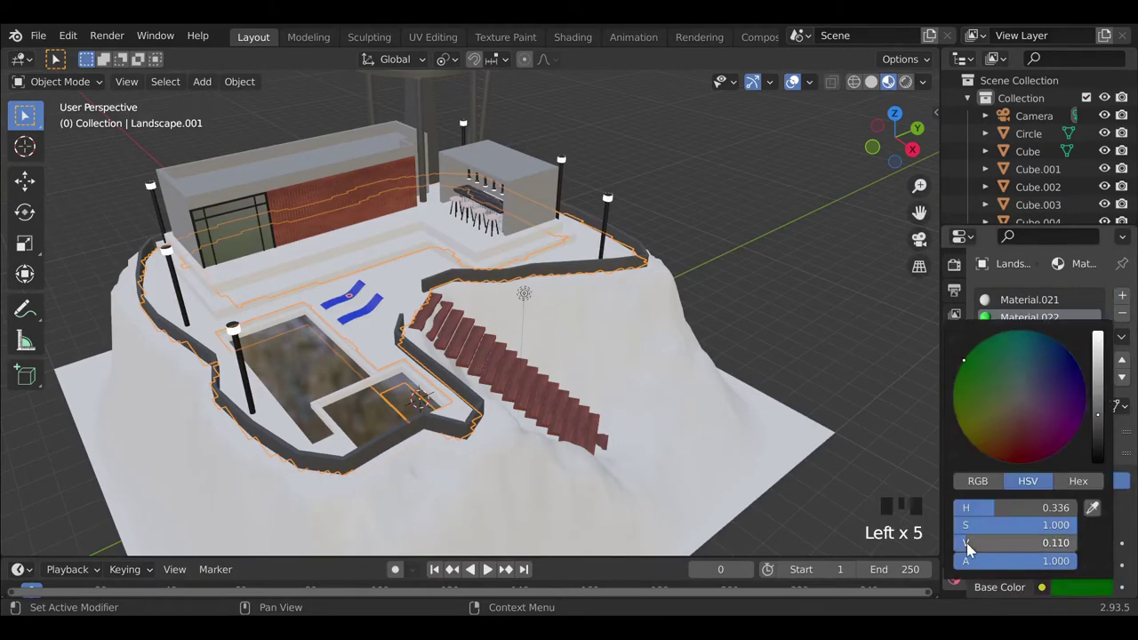
pyautogui.moveTo(1089, 353); pyautogui.dragTo(1091, 401)
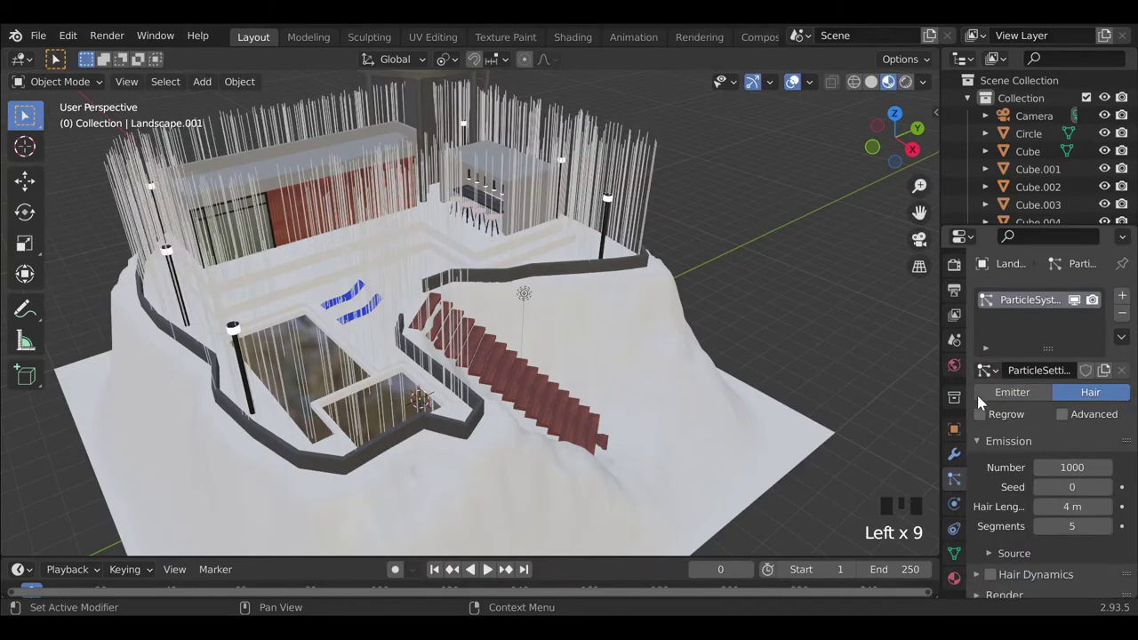
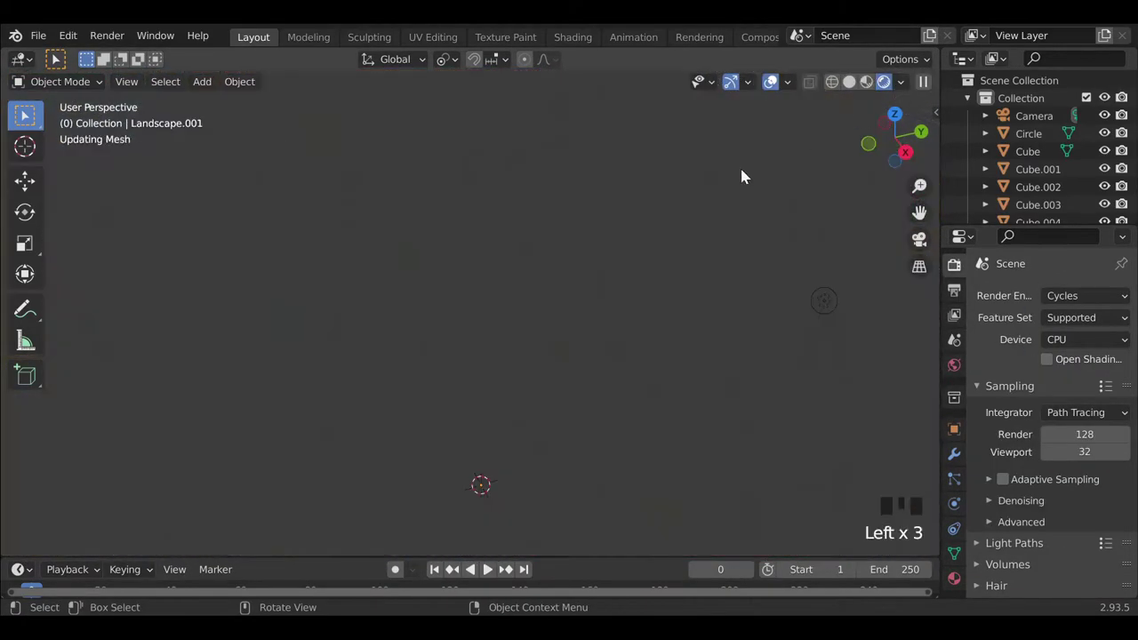
pyautogui.moveTo(412, 358); pyautogui.dragTo(470, 358)
pyautogui.moveTo(596, 359); pyautogui.dragTo(613, 341)
# Preview the scene in Cycles Rendered shading, then switch back to Material Preview.
pyautogui.scroll(-3)
pyautogui.moveTo(615, 379); pyautogui.dragTo(868, 87)
pyautogui.click(868, 87)
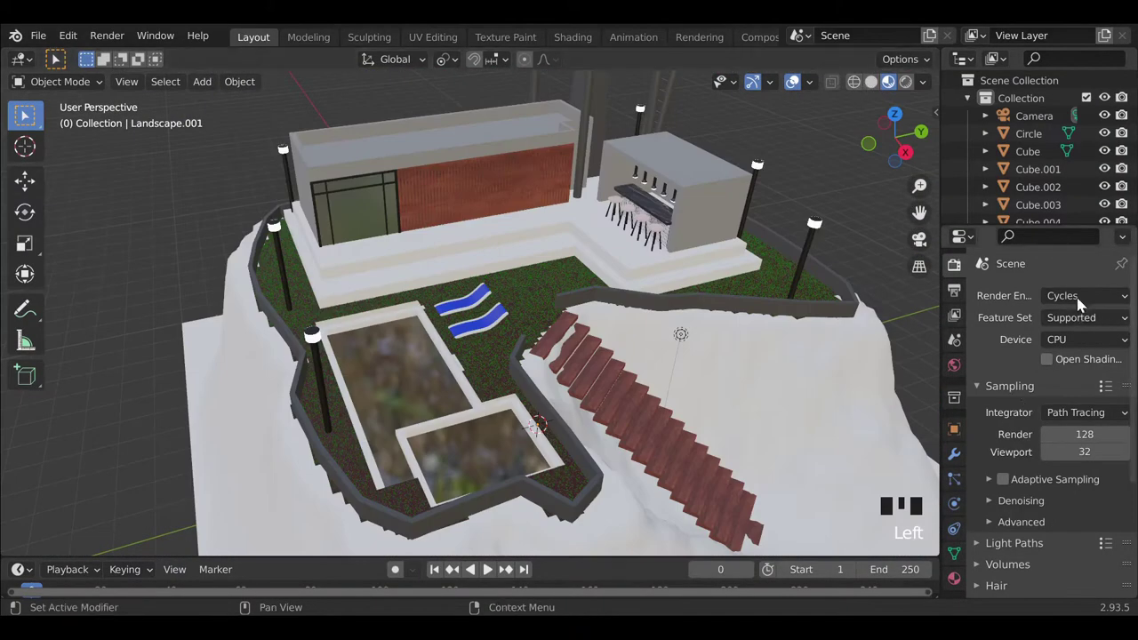
# Navigate down to the pool and select the grassy landscape around it.
pyautogui.moveTo(594, 367); pyautogui.dragTo(576, 361)
pyautogui.scroll(-3)
pyautogui.moveTo(507, 378); pyautogui.dragTo(542, 277)
pyautogui.scroll(3)
pyautogui.moveTo(596, 378); pyautogui.dragTo(675, 381)
pyautogui.click(675, 380)
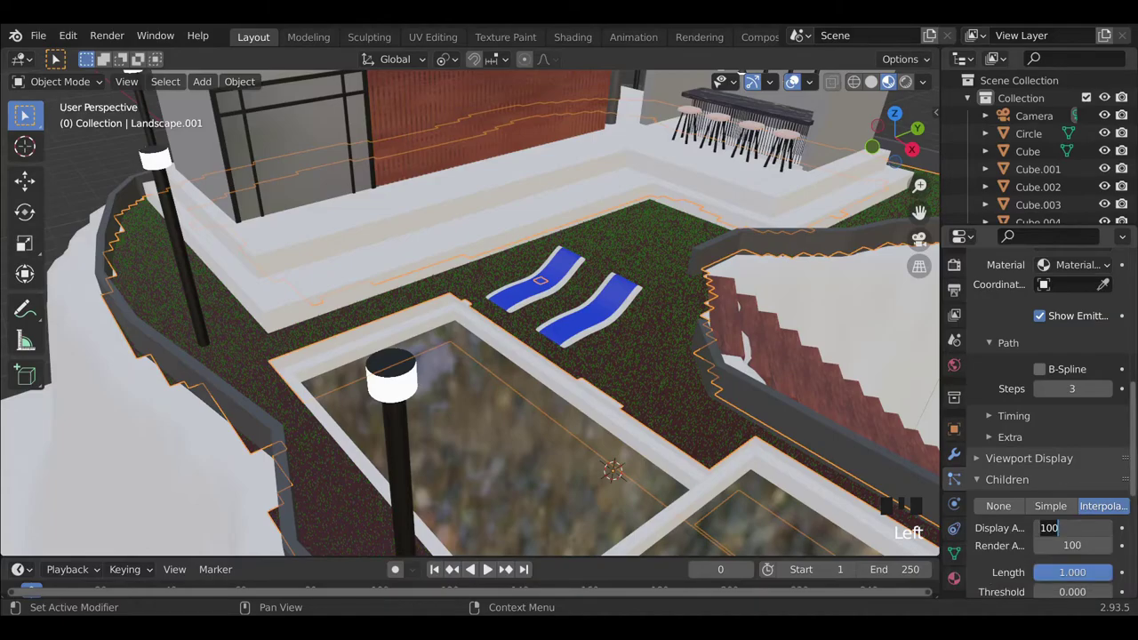
pyautogui.press('KP_0')
pyautogui.scroll(-3)
pyautogui.moveTo(638, 456); pyautogui.dragTo(577, 445)
pyautogui.scroll(3)
pyautogui.moveTo(567, 438); pyautogui.dragTo(450, 497)
# Select the pool objects and link the stone-like material to the pool walls via Ctrl+L.
pyautogui.click(450, 497)
pyautogui.scroll(-3)
pyautogui.moveTo(381, 465); pyautogui.dragTo(547, 425)
pyautogui.scroll(3)
pyautogui.click(593, 410)
pyautogui.scroll(-3)
pyautogui.click(695, 122)
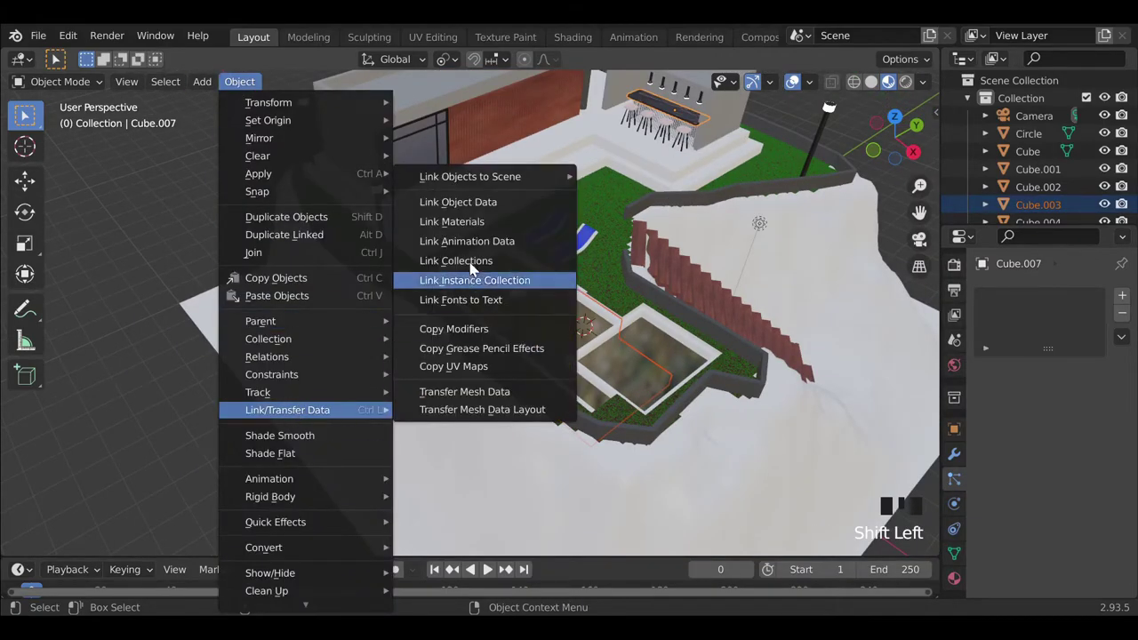
pyautogui.moveTo(516, 274); pyautogui.dragTo(400, 283)
pyautogui.scroll(3)
pyautogui.moveTo(451, 350); pyautogui.dragTo(426, 304)
# Duplicate the larger pool basin, raise the copy along Z and widen it into a rim.
pyautogui.click(426, 304)
pyautogui.moveTo(628, 402); pyautogui.dragTo(354, 425)
pyautogui.click(426, 319)
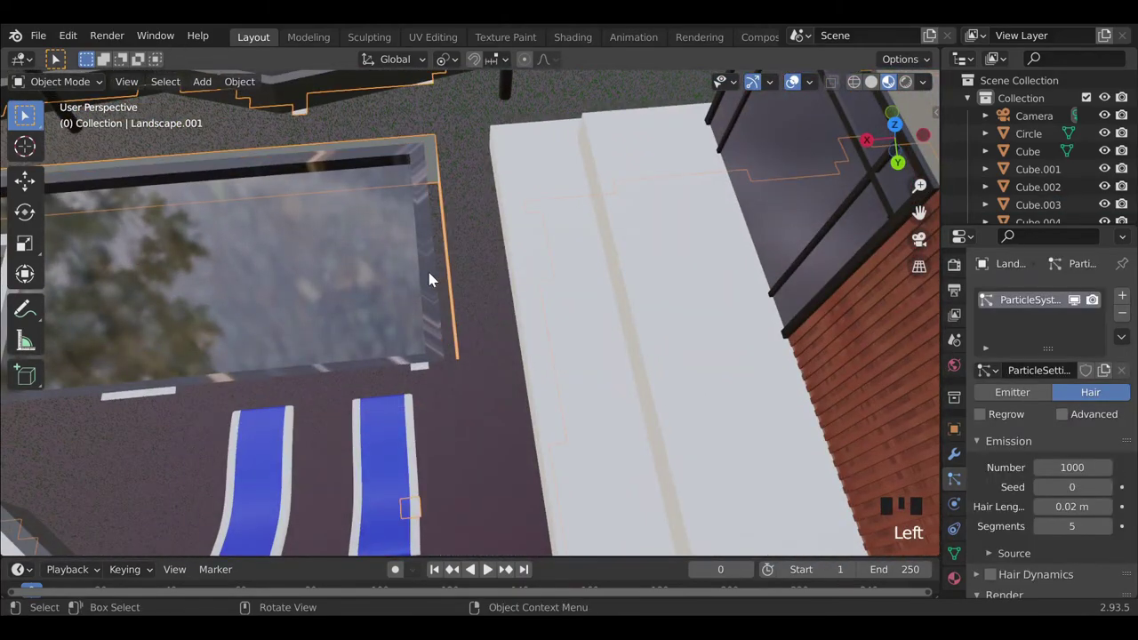
pyautogui.click(432, 277)
pyautogui.click(380, 281)
pyautogui.press('s')
pyautogui.moveTo(259, 331); pyautogui.dragTo(560, 377)
pyautogui.press('g')
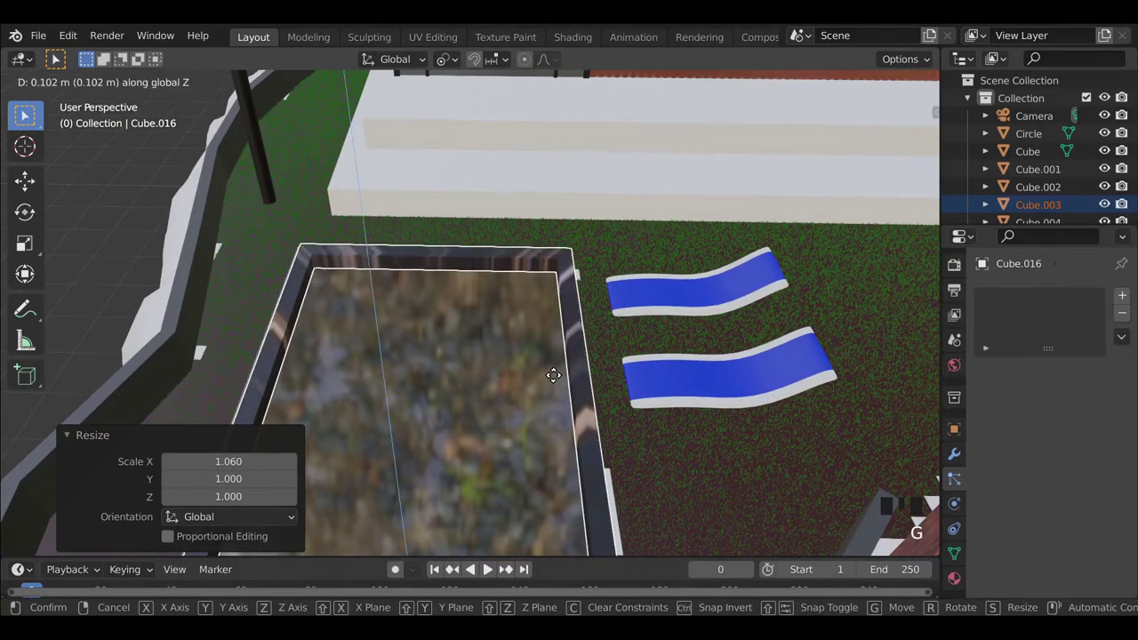
pyautogui.press('s')
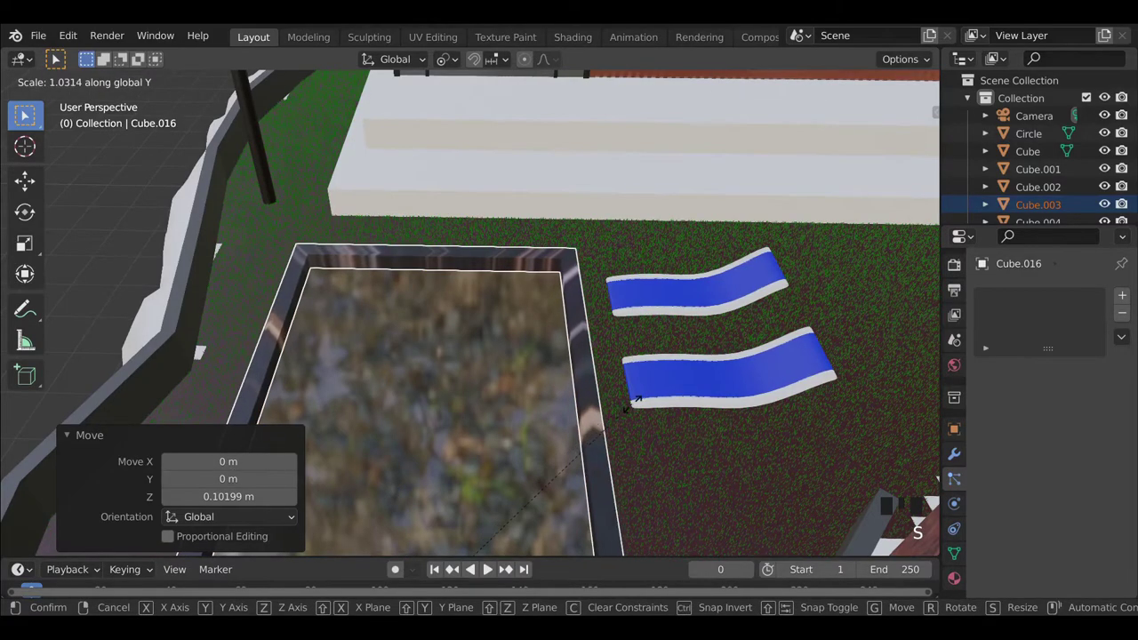
pyautogui.click(251, 249)
# Duplicate the smaller pool basin and enlarge the copy slightly into a raised rim.
pyautogui.scroll(-3)
pyautogui.click(208, 420)
pyautogui.scroll(3)
pyautogui.moveTo(558, 425); pyautogui.dragTo(549, 354)
pyautogui.click(548, 355)
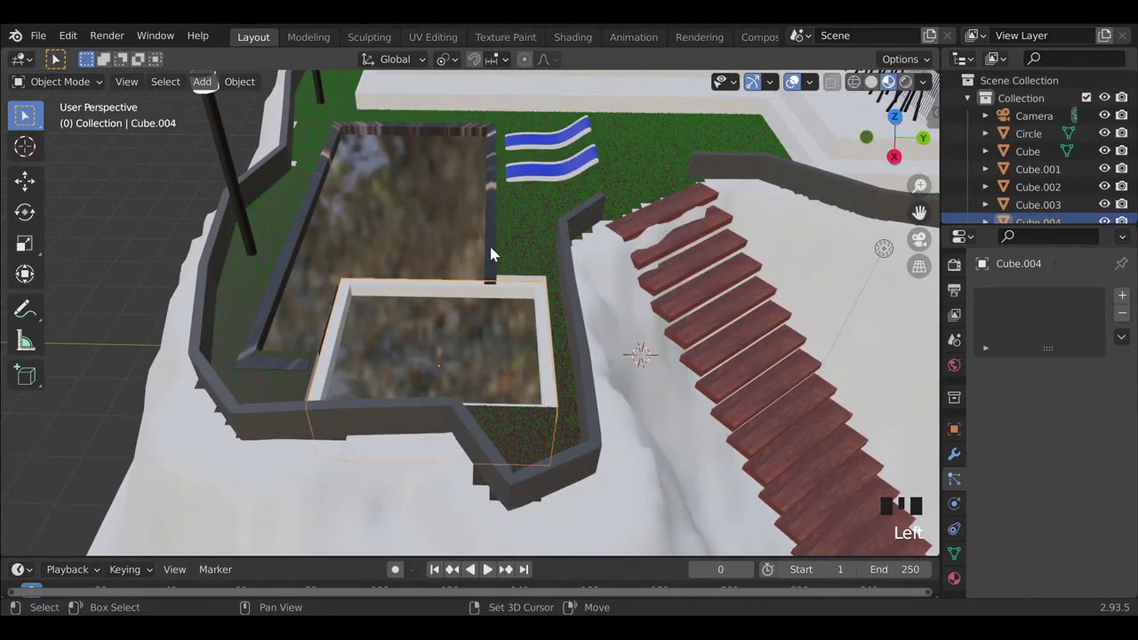
pyautogui.moveTo(527, 252); pyautogui.dragTo(555, 358)
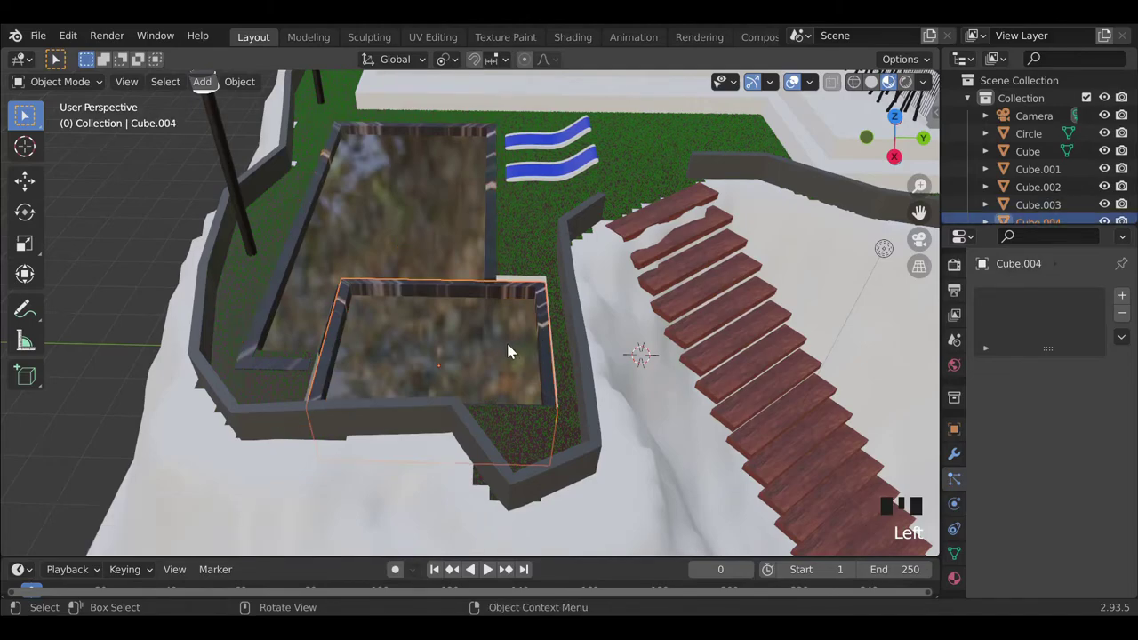
pyautogui.press('s')
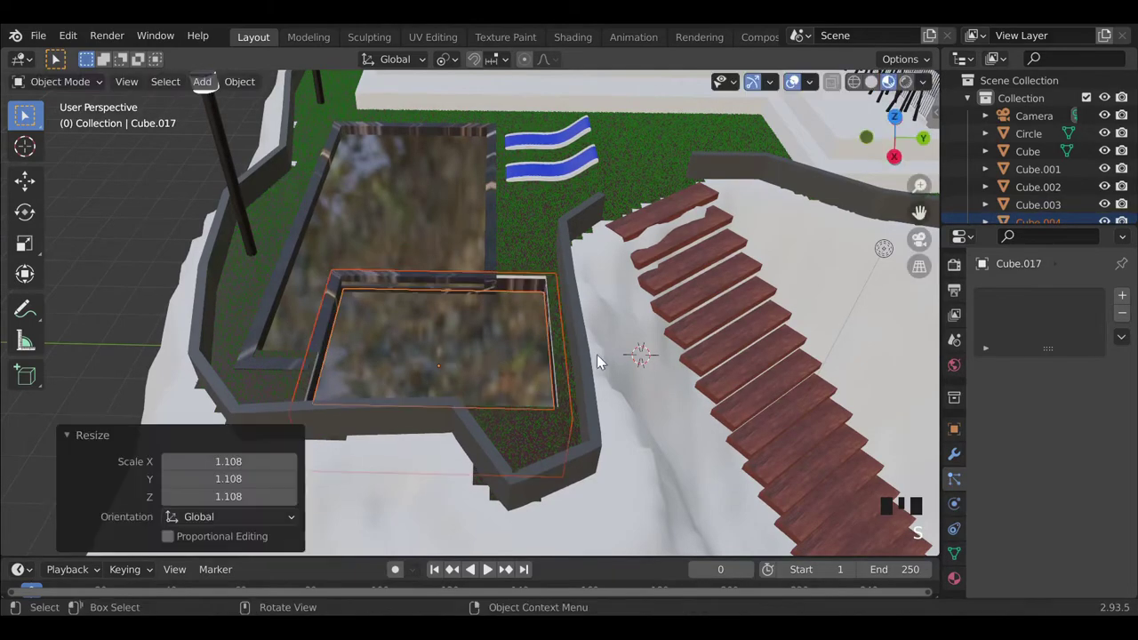
pyautogui.press('g')
pyautogui.click(78, 312)
# Narrow the smaller rim copy sideways with an axis-constrained scale.
pyautogui.scroll(-3)
pyautogui.moveTo(151, 405); pyautogui.dragTo(173, 393)
pyautogui.moveTo(173, 393); pyautogui.dragTo(380, 345)
pyautogui.scroll(3)
pyautogui.click(495, 269)
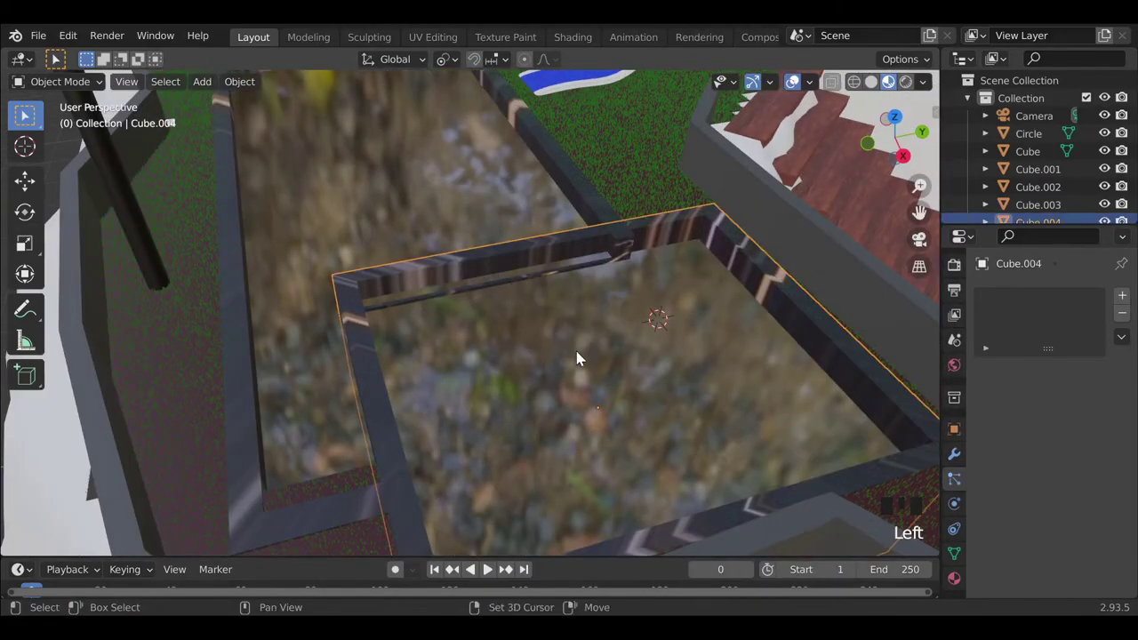
pyautogui.press('s')
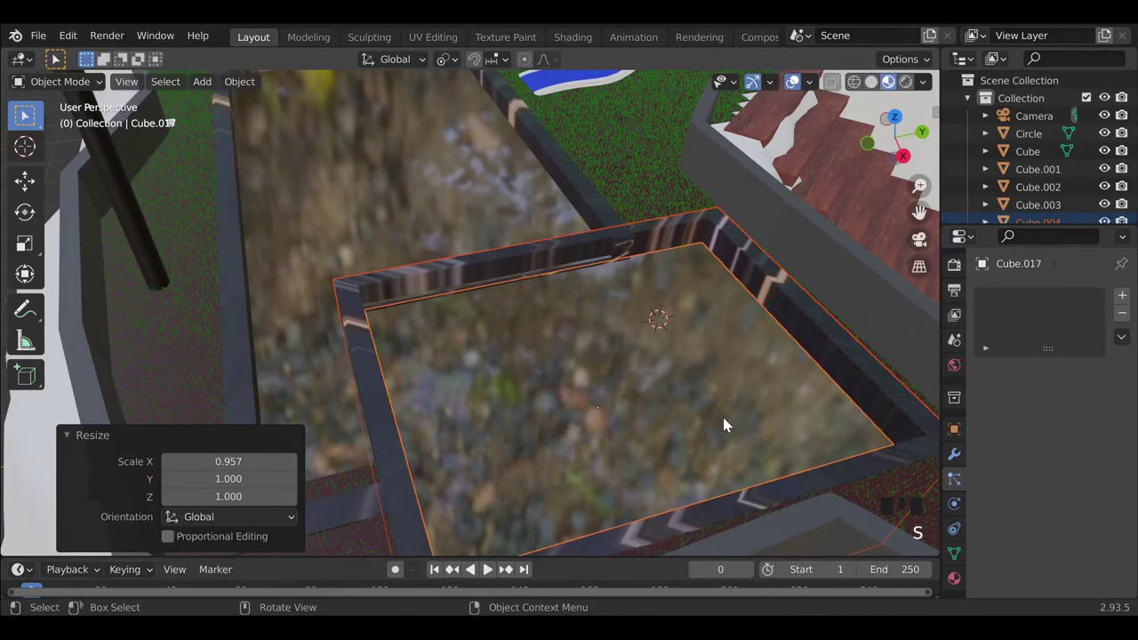
pyautogui.press('g')
pyautogui.scroll(-3)
pyautogui.doubleClick(153, 348)
# Zoom out over the finished hilltop scene and open the Render Engine dropdown.
pyautogui.scroll(-3)
pyautogui.moveTo(202, 438); pyautogui.dragTo(272, 399)
pyautogui.scroll(-3)
pyautogui.moveTo(390, 443); pyautogui.dragTo(490, 483)
pyautogui.scroll(3)
pyautogui.scroll(-3)
pyautogui.moveTo(643, 400); pyautogui.dragTo(582, 408)
pyautogui.scroll(-3)
pyautogui.click(542, 451)
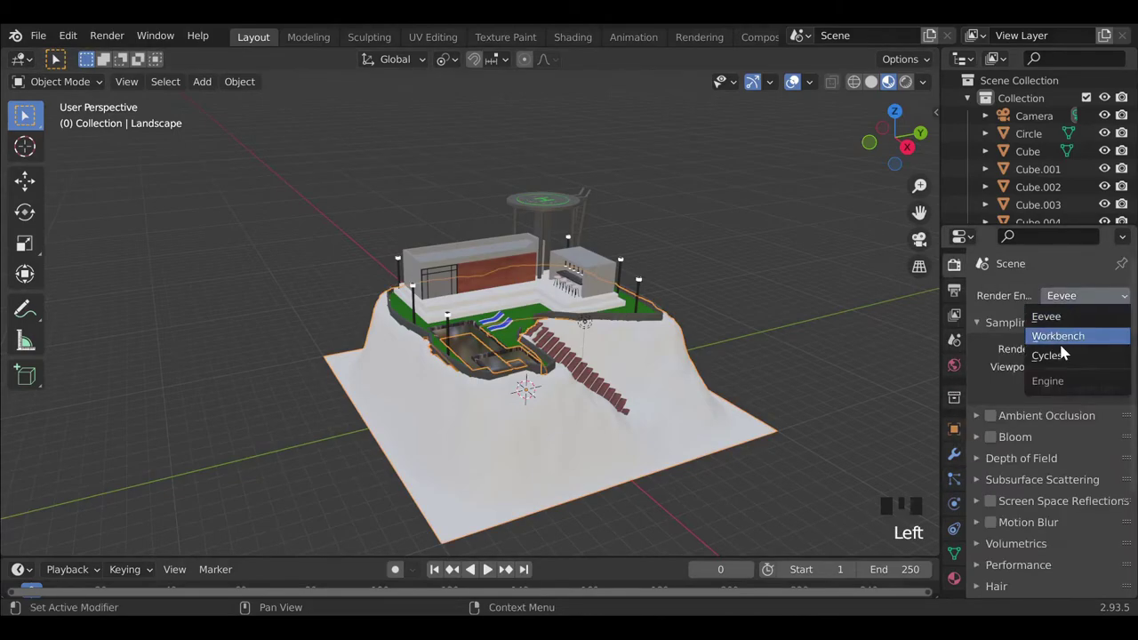
# Switch the render engine to Cycles, view through the camera and turn the existing light into an enlarged area light.
pyautogui.moveTo(1065, 352); pyautogui.dragTo(893, 113)
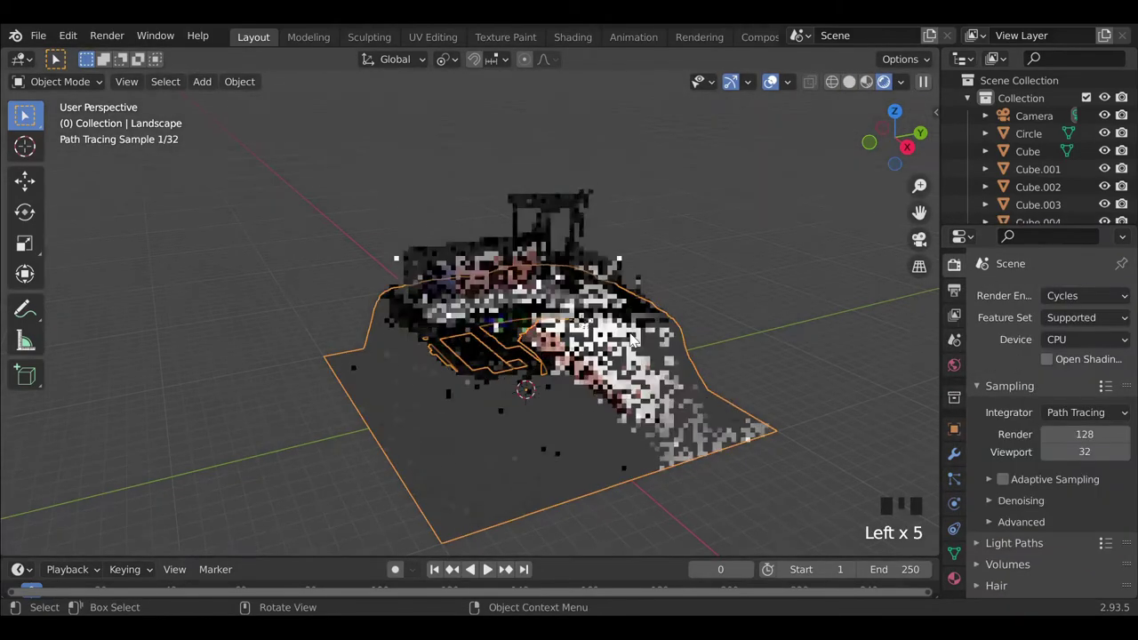
pyautogui.click(930, 242)
pyautogui.click(522, 359)
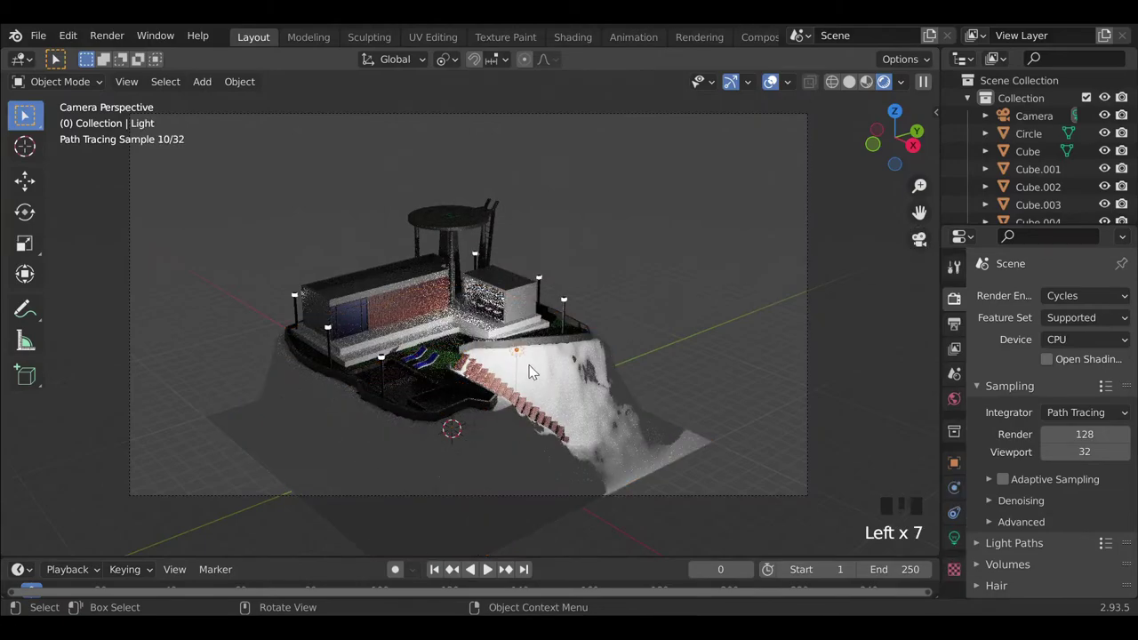
pyautogui.click(1073, 351)
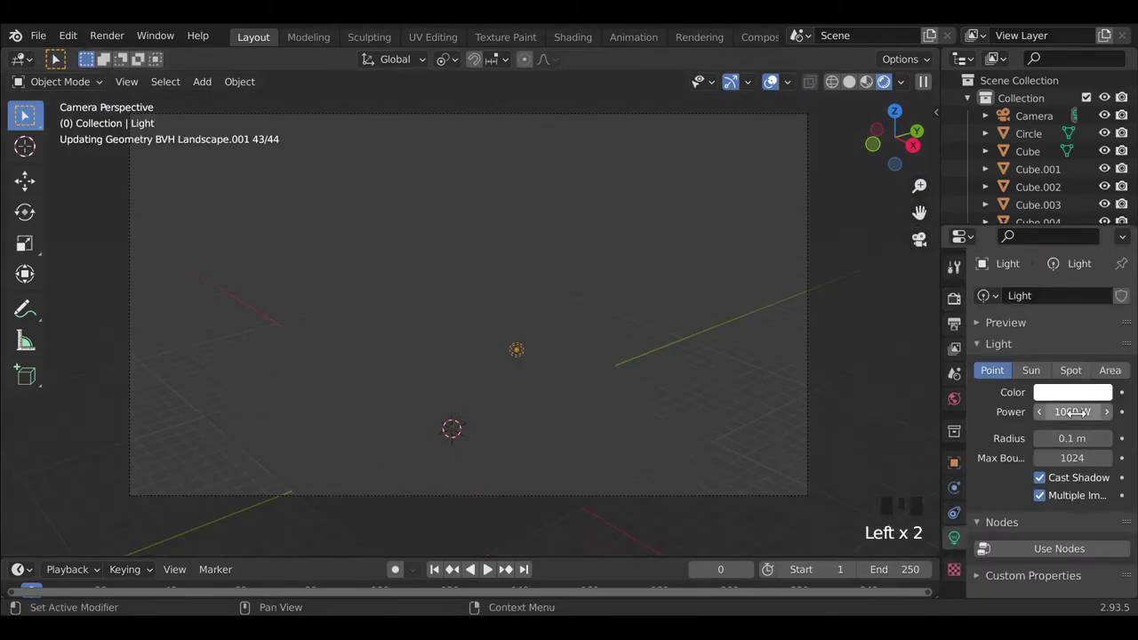
pyautogui.click(1112, 376)
pyautogui.press('s')
pyautogui.press('s')
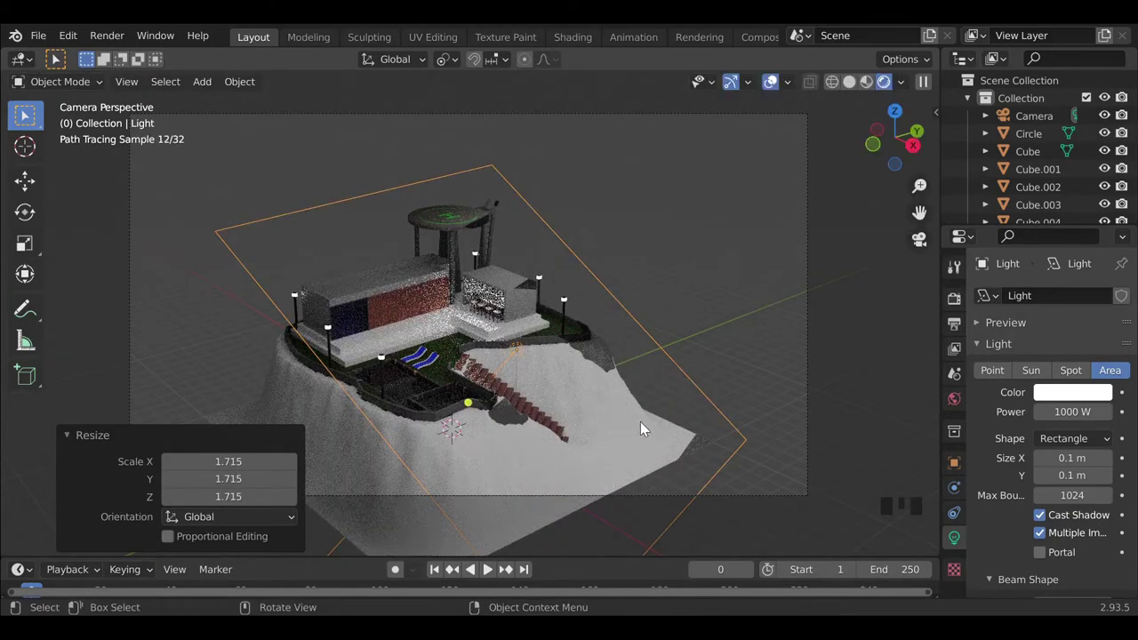
# Add a new area light, raise it about 13.5 m above the hilltop and enlarge it.
pyautogui.middleClick(558, 396)
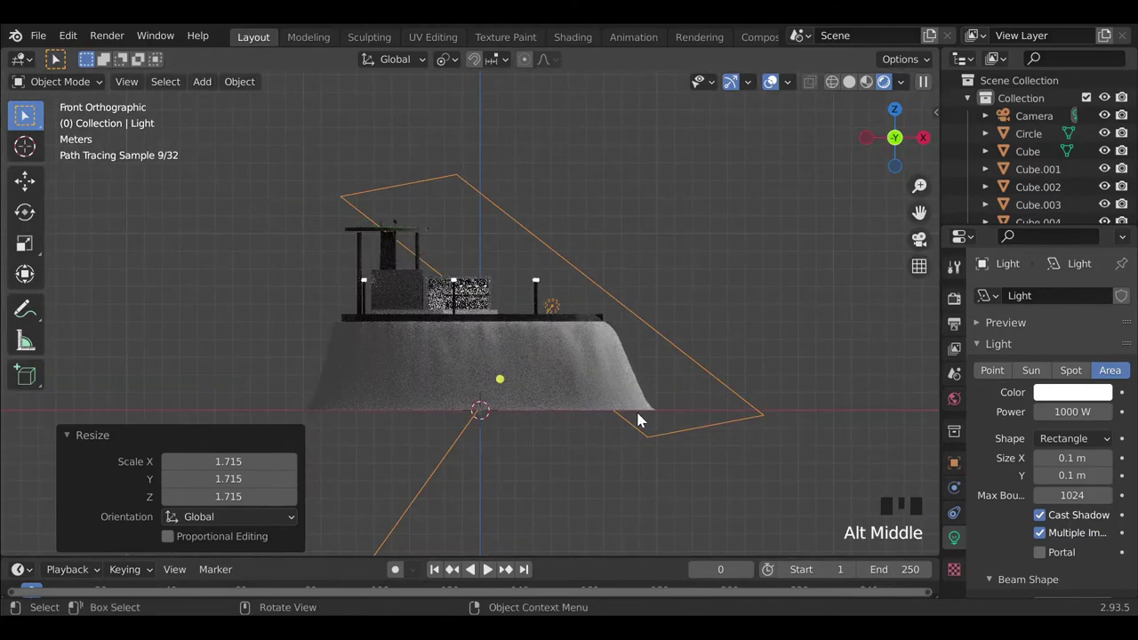
pyautogui.press('x')
pyautogui.press('shift+a')
pyautogui.press('g')
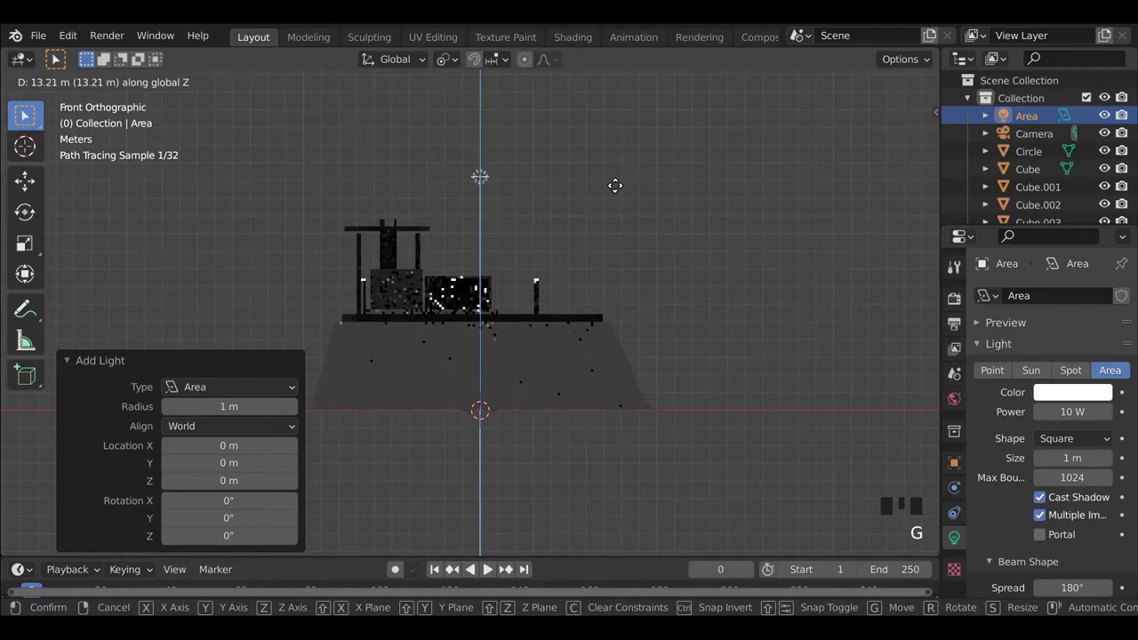
pyautogui.middleClick(519, 326)
pyautogui.press('s')
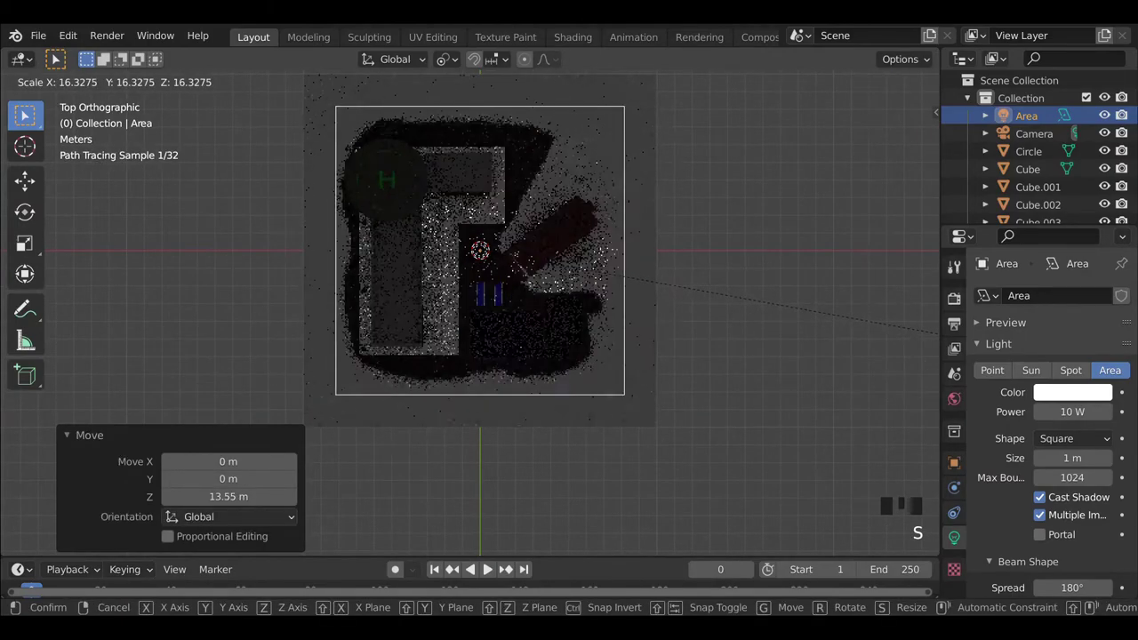
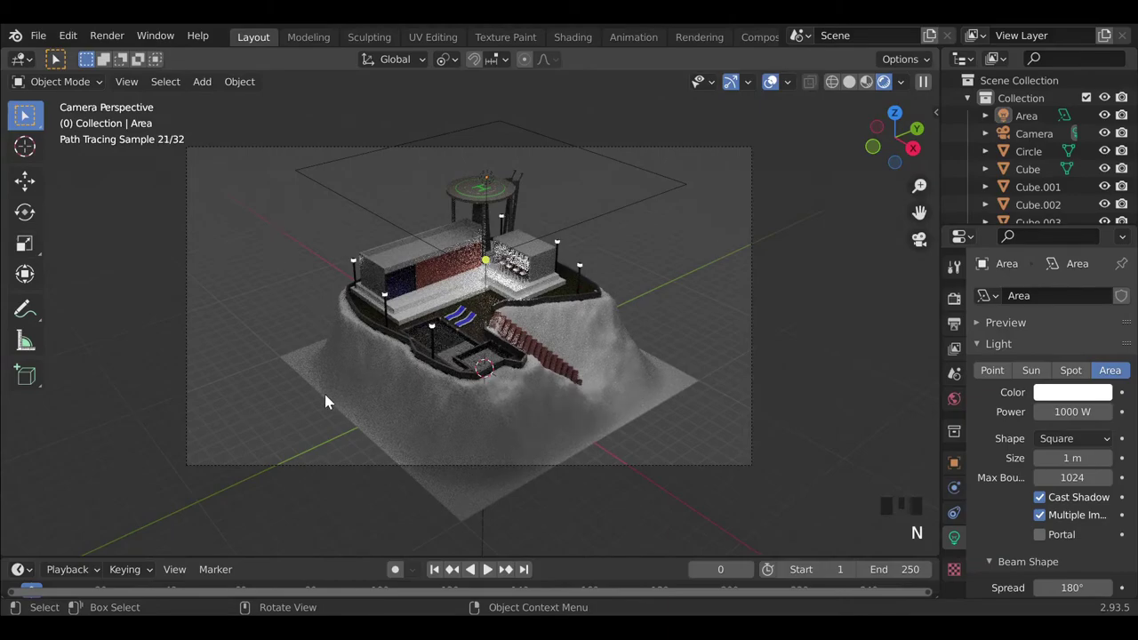
# Enlarge the ground plane and shift it sideways so it spreads beneath the hill.
pyautogui.press('shift+a')
pyautogui.press('s')
pyautogui.press('s')
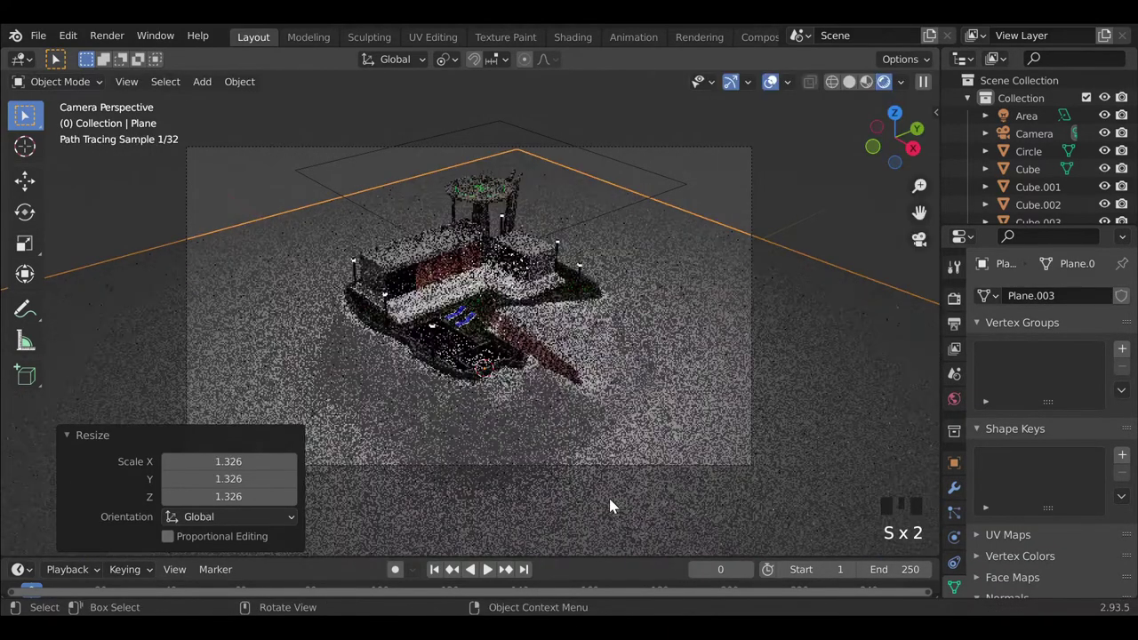
pyautogui.press('g')
pyautogui.press('g')
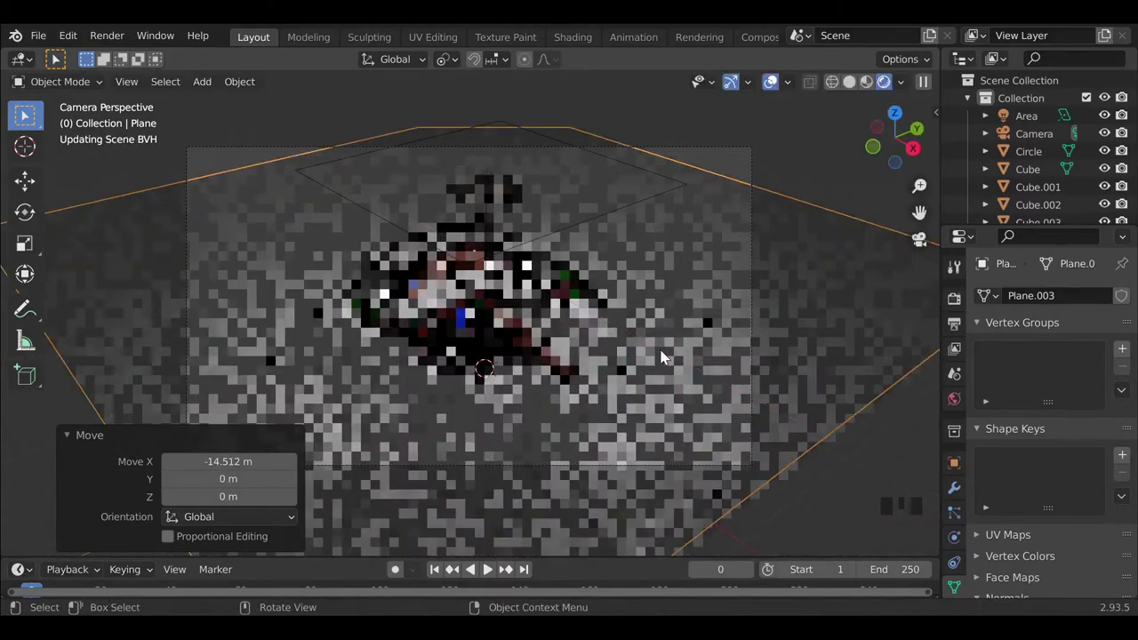
pyautogui.press('s')
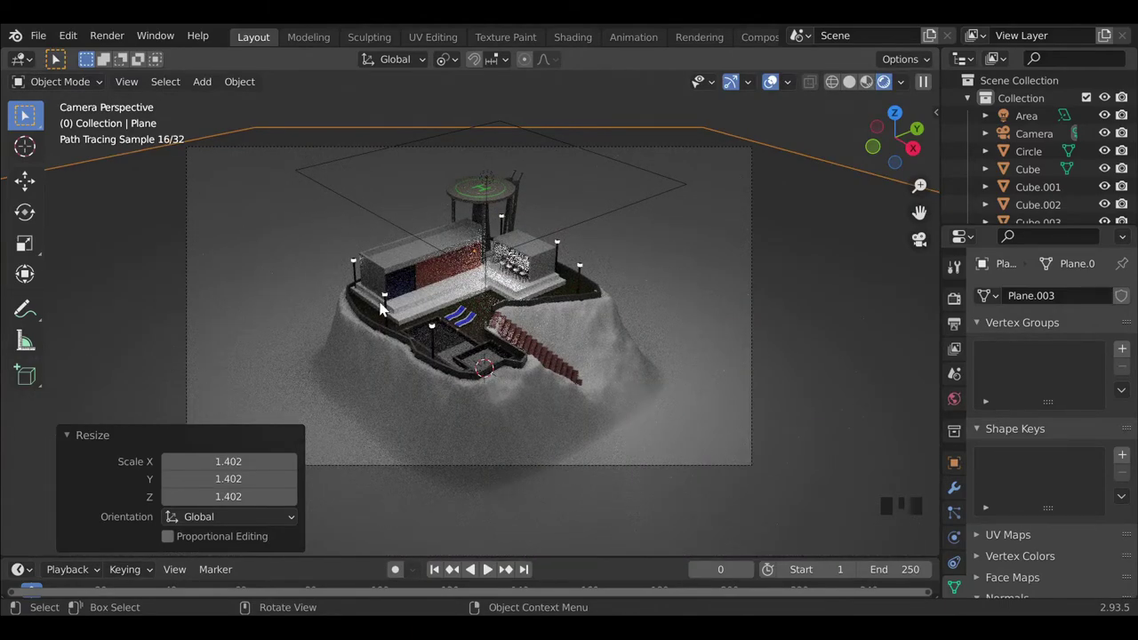
# Duplicate the area light, lower the copy about 3.6 m to light the scene from the side at 2000 W.
pyautogui.click(522, 236)
pyautogui.press('shift+d')
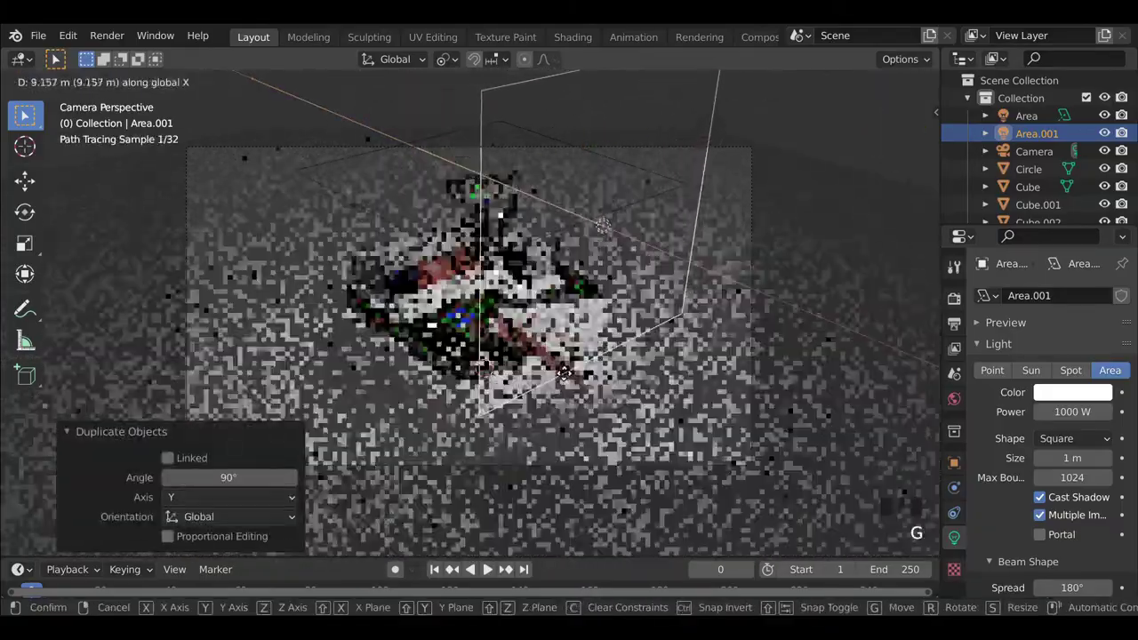
pyautogui.press('g')
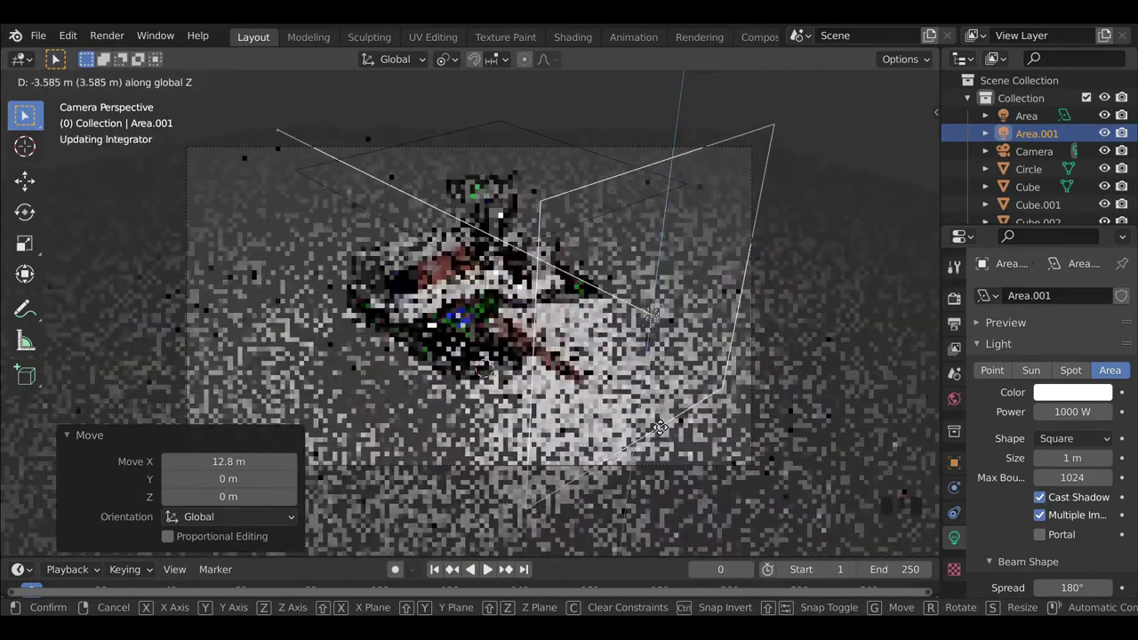
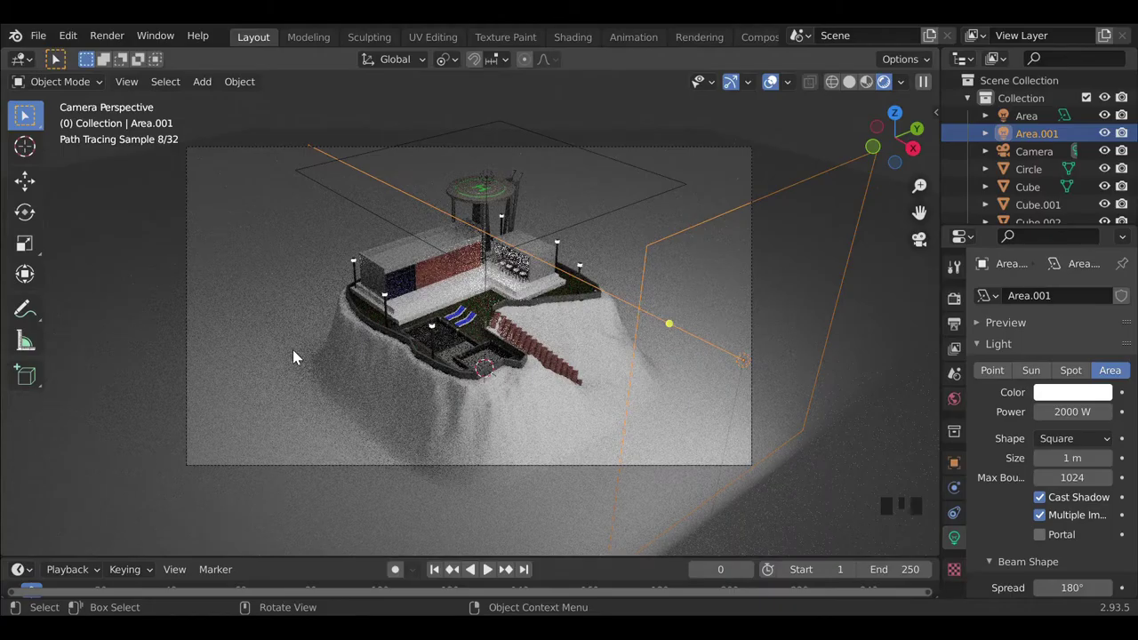
pyautogui.click(404, 288)
pyautogui.scroll(3)
pyautogui.moveTo(530, 376); pyautogui.dragTo(582, 394)
pyautogui.scroll(3)
pyautogui.moveTo(425, 313); pyautogui.dragTo(1074, 359)
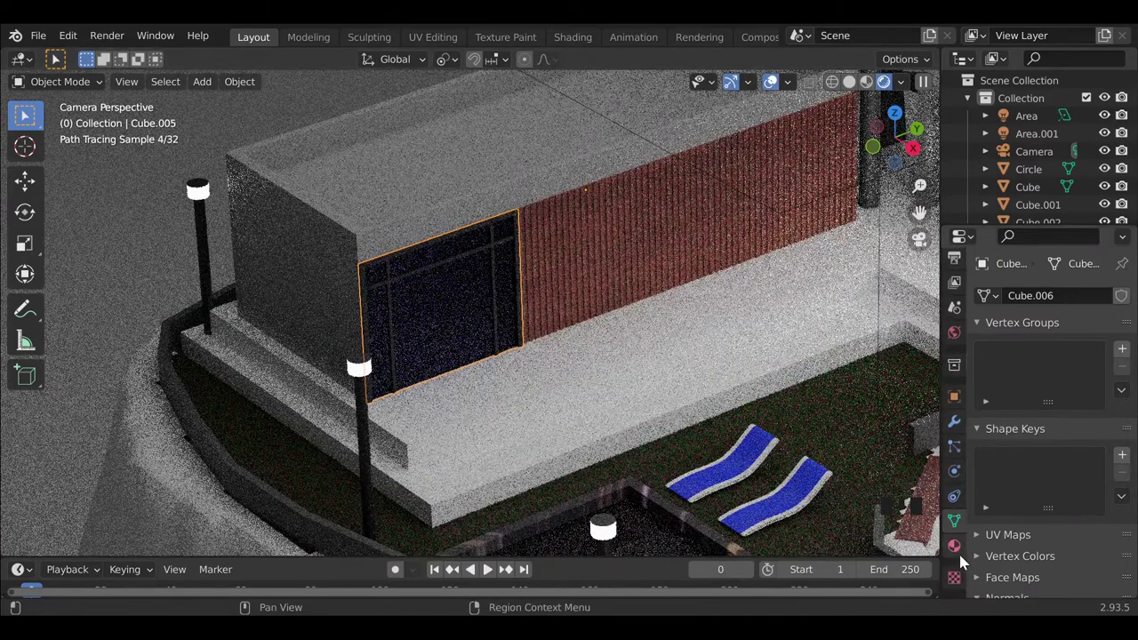
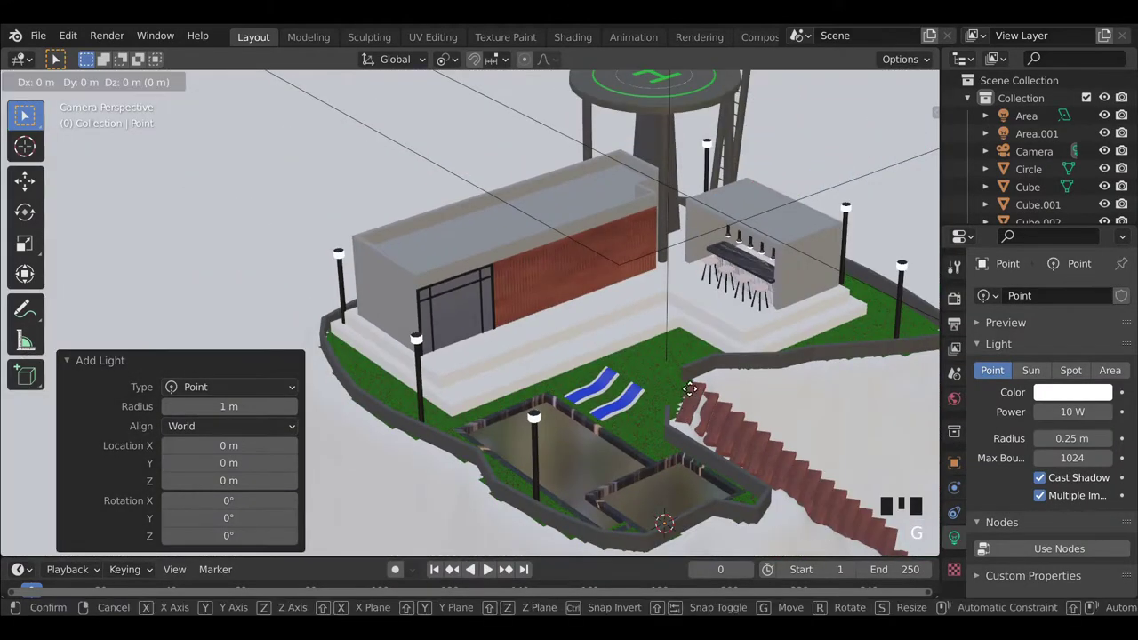
# Raise the point light above the house, shift it about 0.56 m along Y and set it to 100 W.
pyautogui.middleClick(581, 342)
pyautogui.scroll(3)
pyautogui.moveTo(497, 380); pyautogui.dragTo(513, 435)
pyautogui.scroll(3)
pyautogui.press('g')
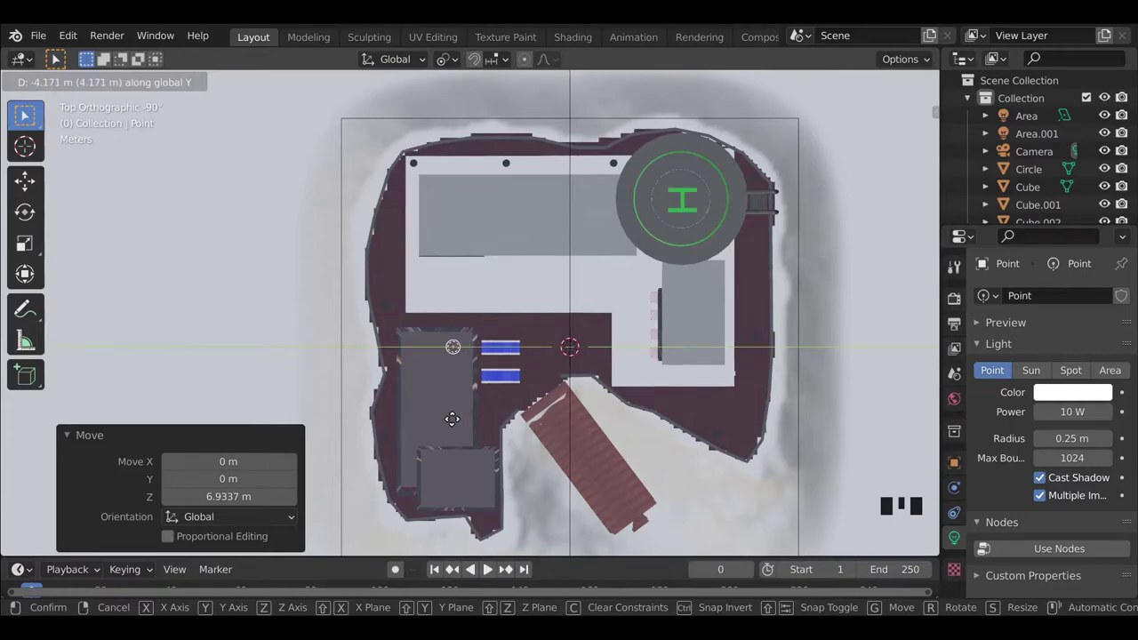
pyautogui.press('g')
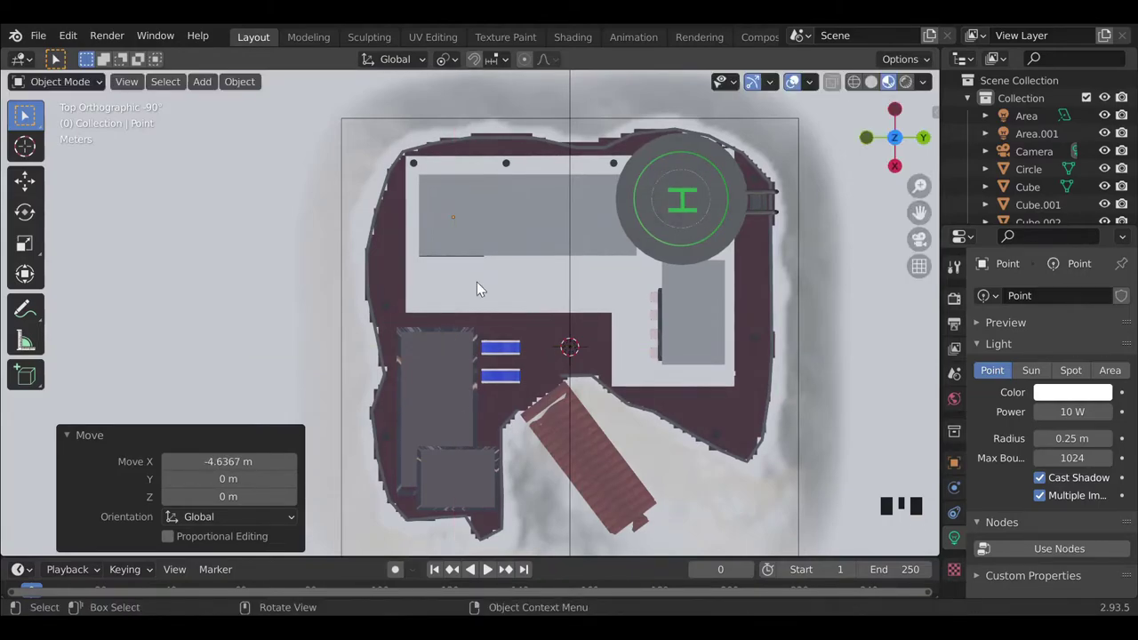
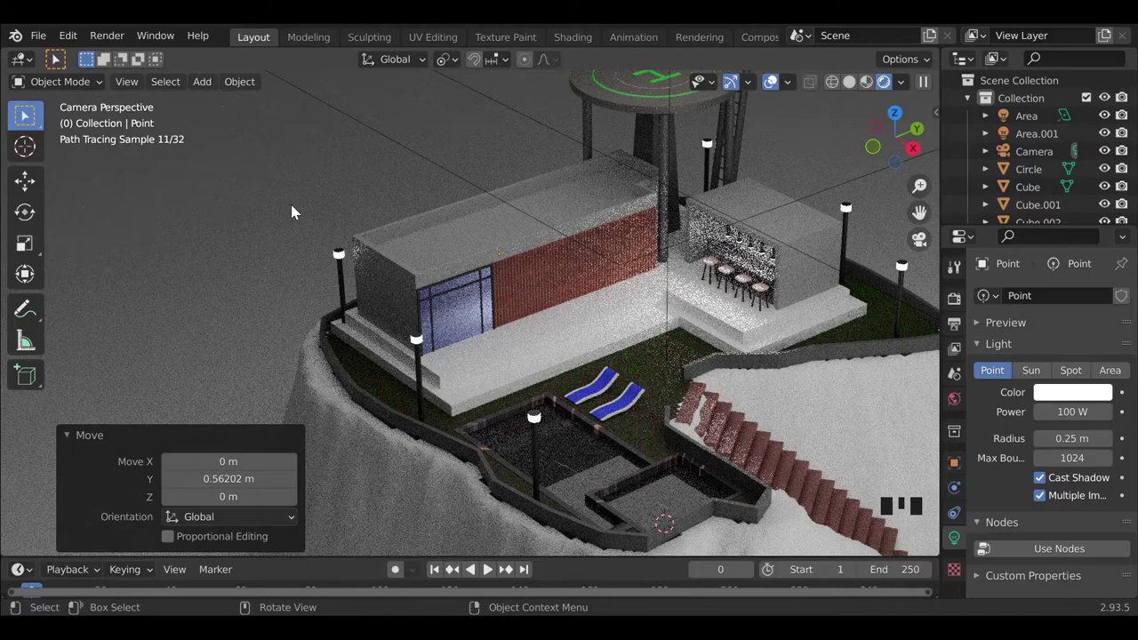
pyautogui.scroll(-3)
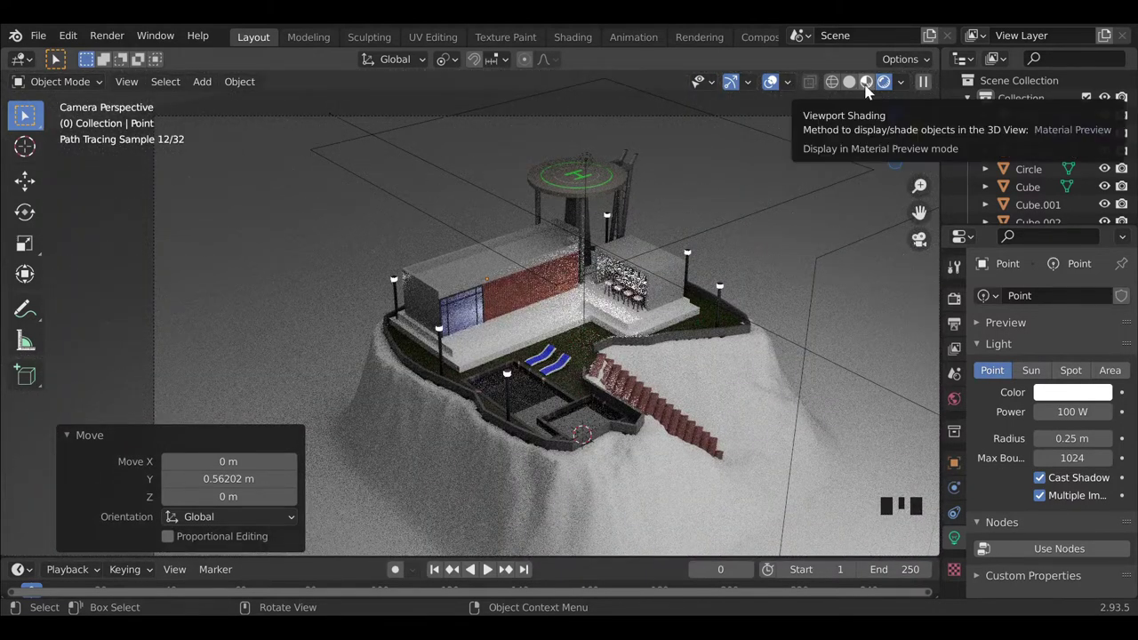
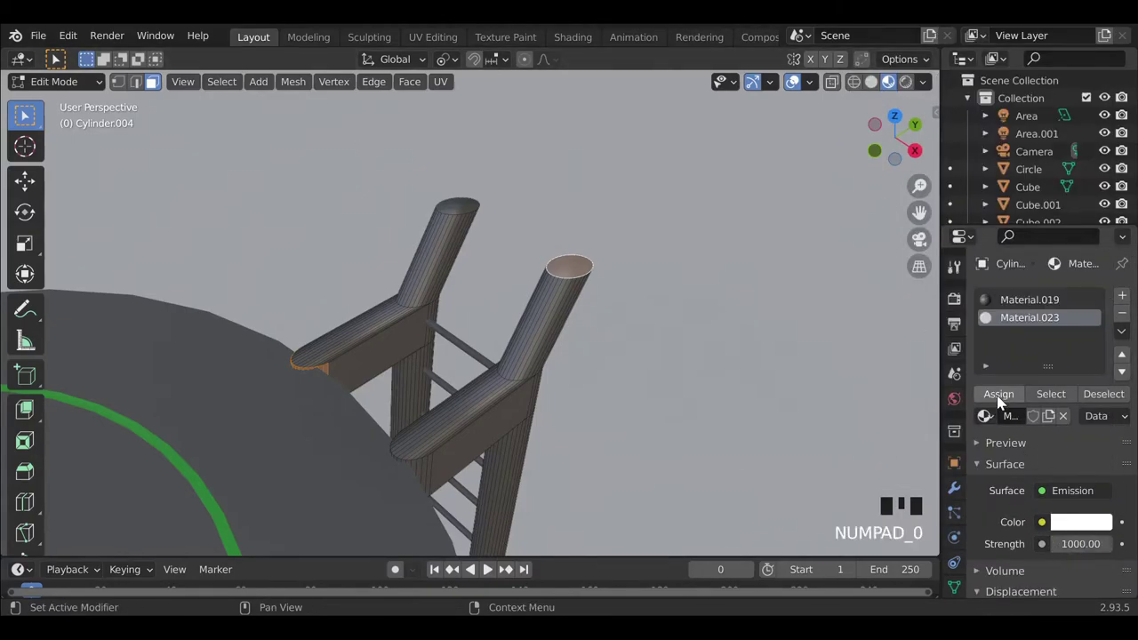
# Assign Material.023 to the ladder rail tops and change its emission colour to red.
pyautogui.click(1002, 401)
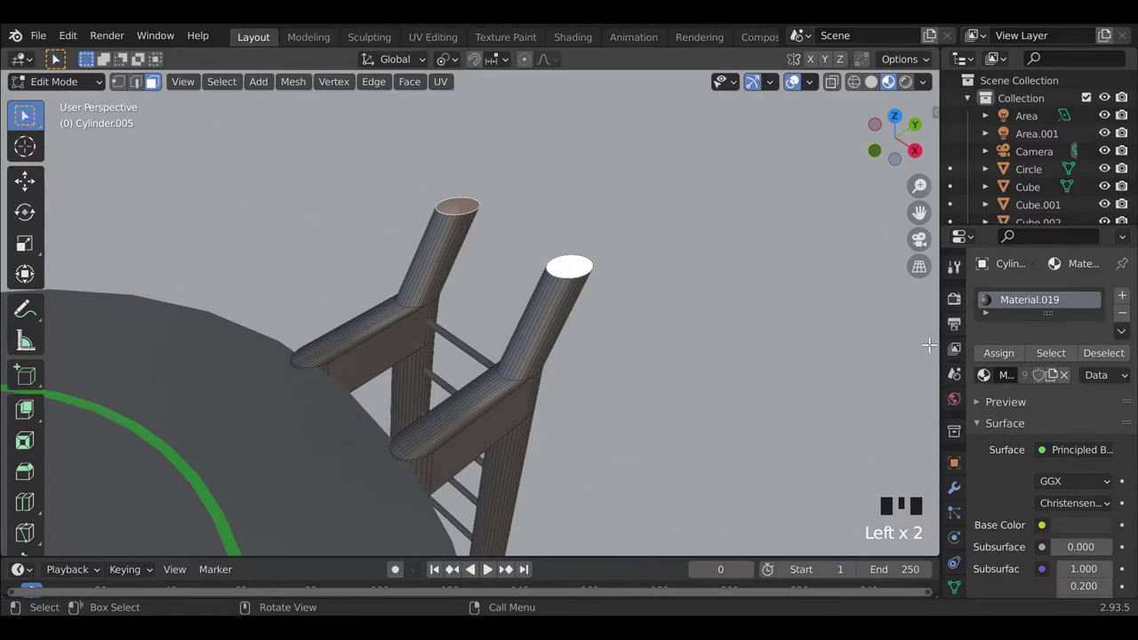
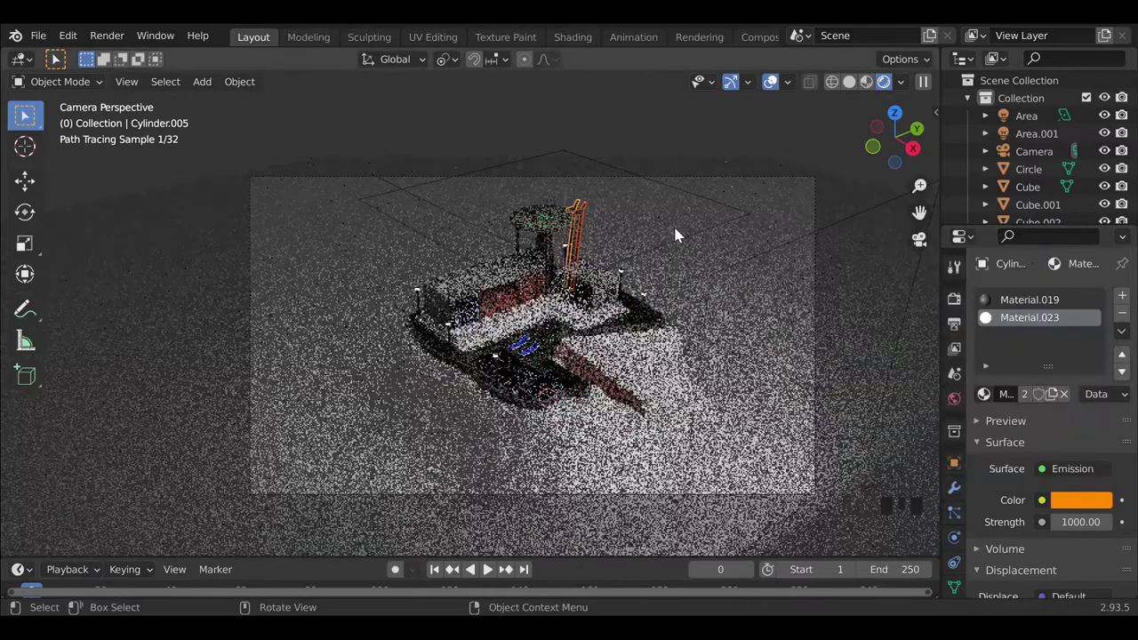
pyautogui.click(662, 224)
pyautogui.moveTo(587, 209); pyautogui.dragTo(641, 277)
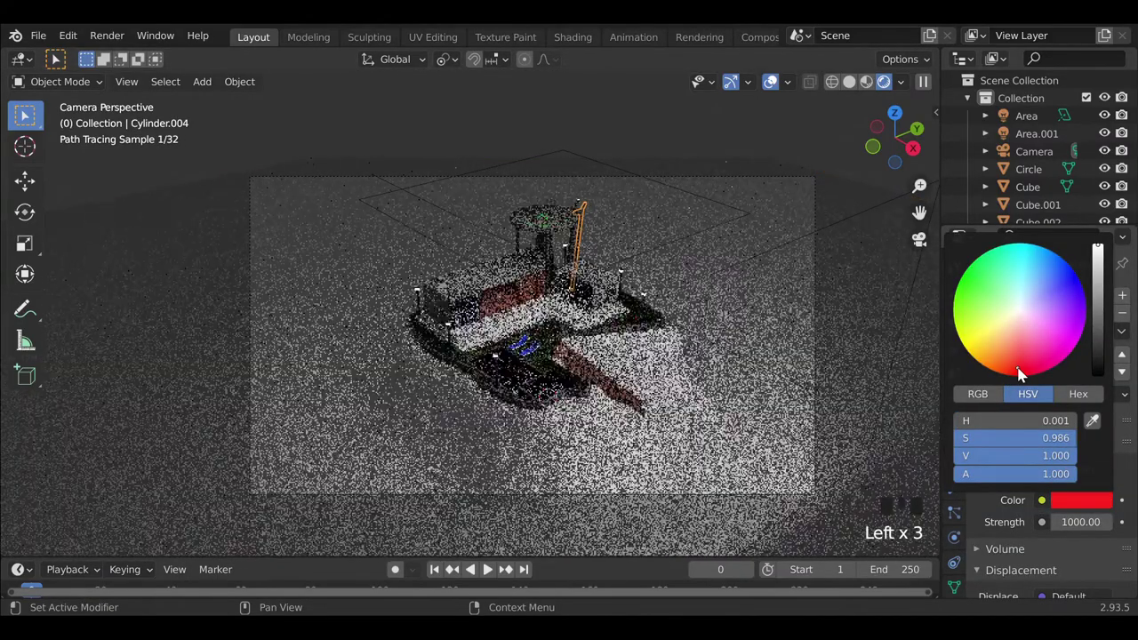
pyautogui.moveTo(745, 303); pyautogui.dragTo(615, 236)
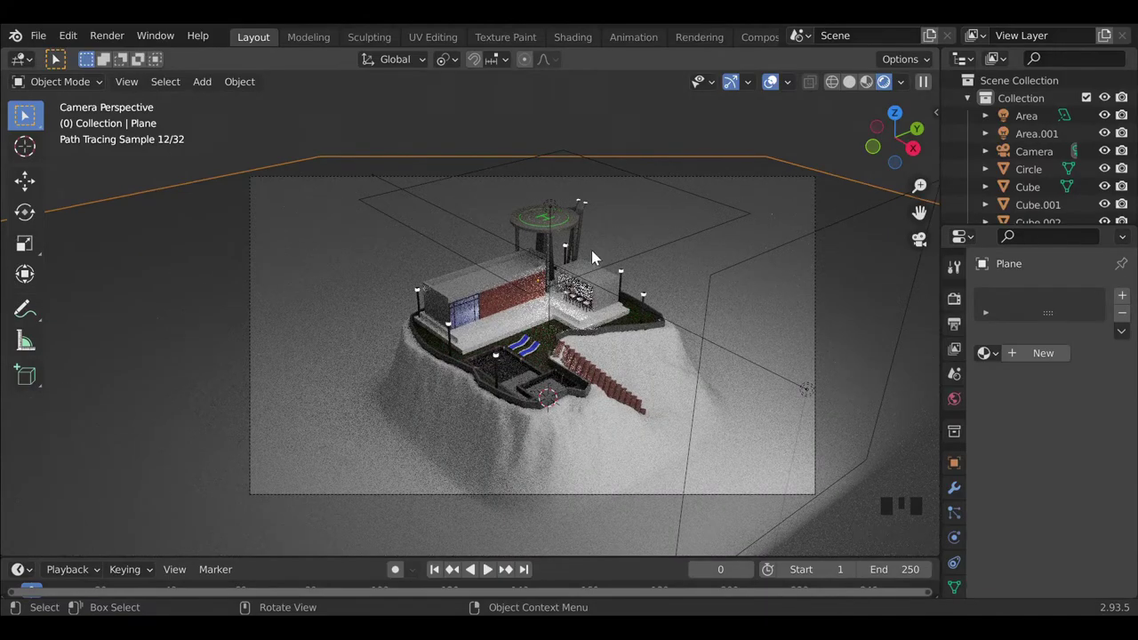
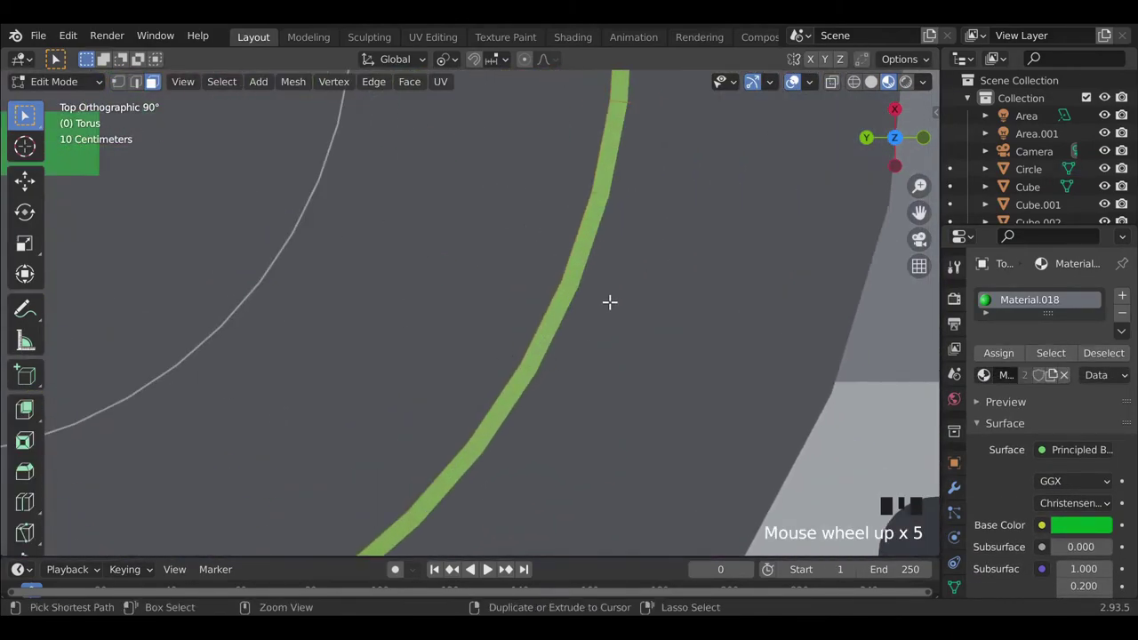
# Bevel the selected edges of the helipad ring and the whole H letter with Ctrl+B.
pyautogui.press('ctrl+b')
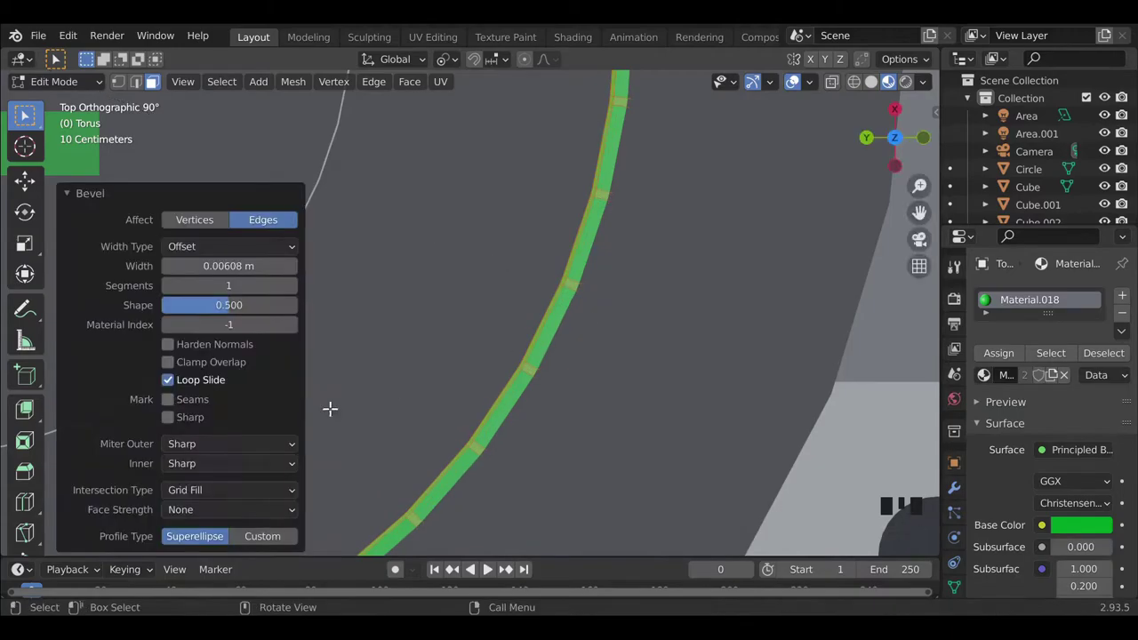
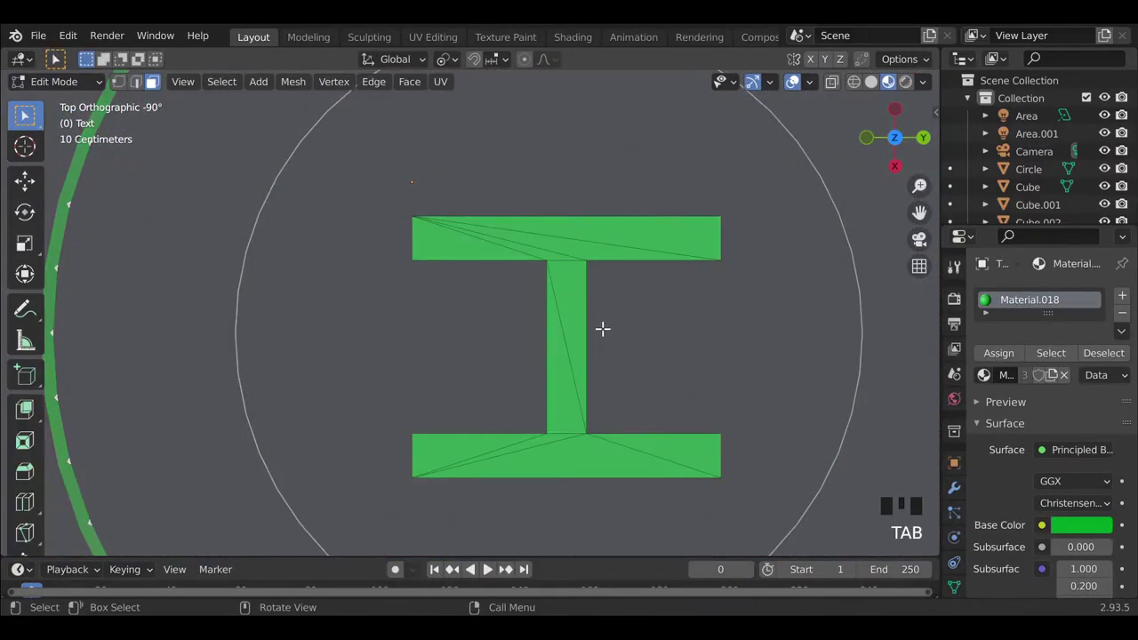
pyautogui.press('a')
pyautogui.press('ctrl+b')
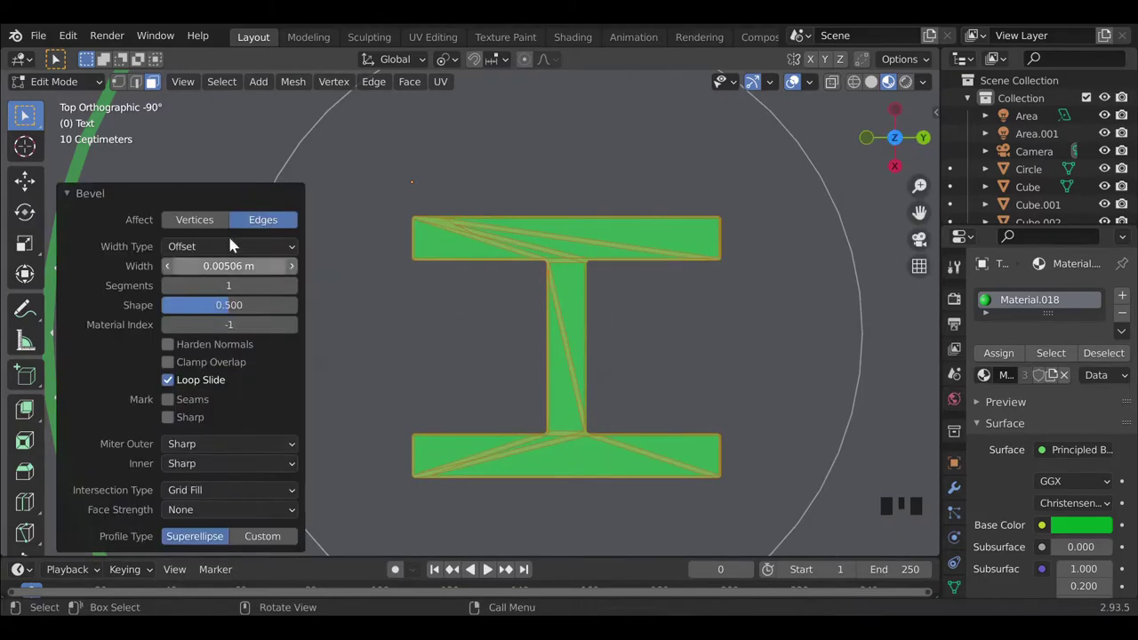
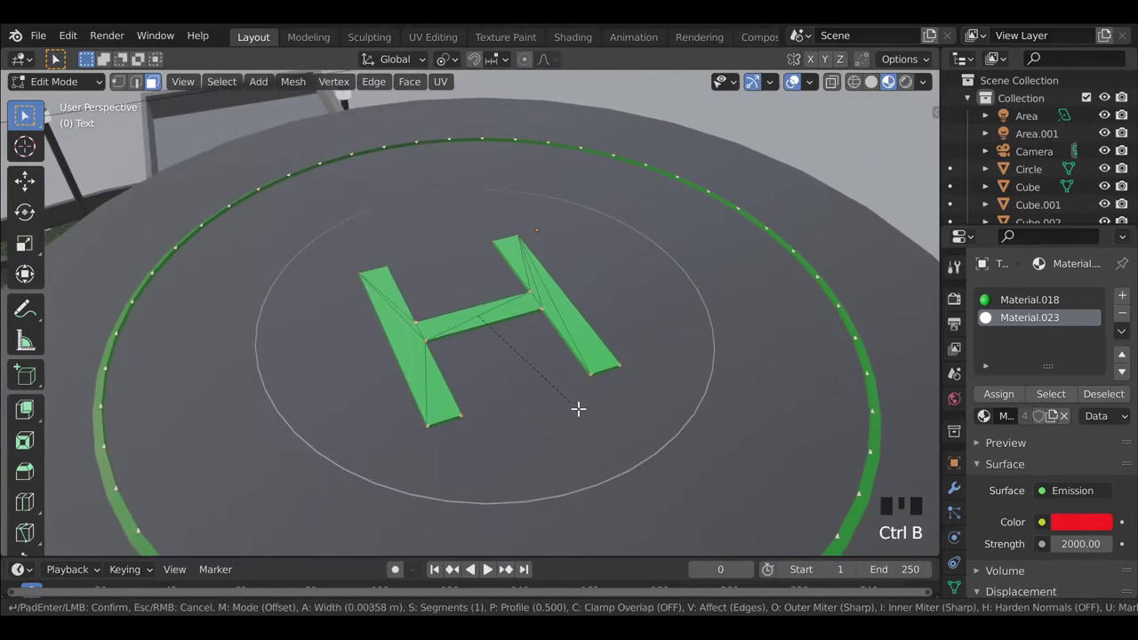
pyautogui.press('Tab')
# Confirm the H bevel and assign the red glowing Material.023 to the bevelled faces.
pyautogui.scroll(-3)
pyautogui.click(923, 248)
pyautogui.click(709, 263)
pyautogui.click(906, 88)
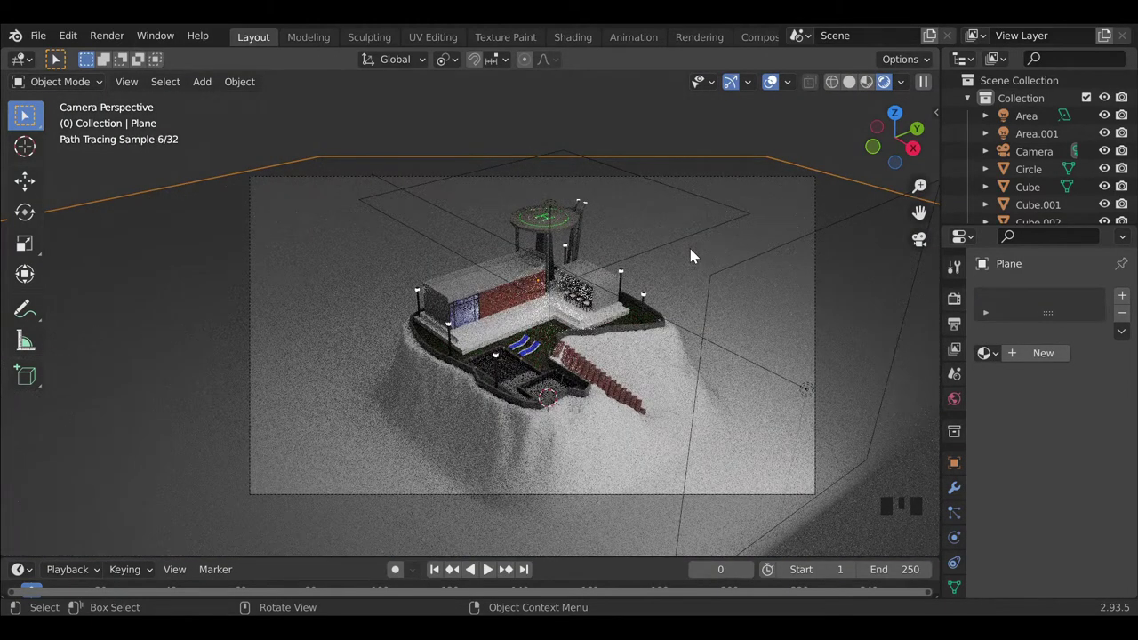
# Give the pool water cube a blue material colour, then select the hill landscape.
pyautogui.click(520, 376)
pyautogui.click(1077, 477)
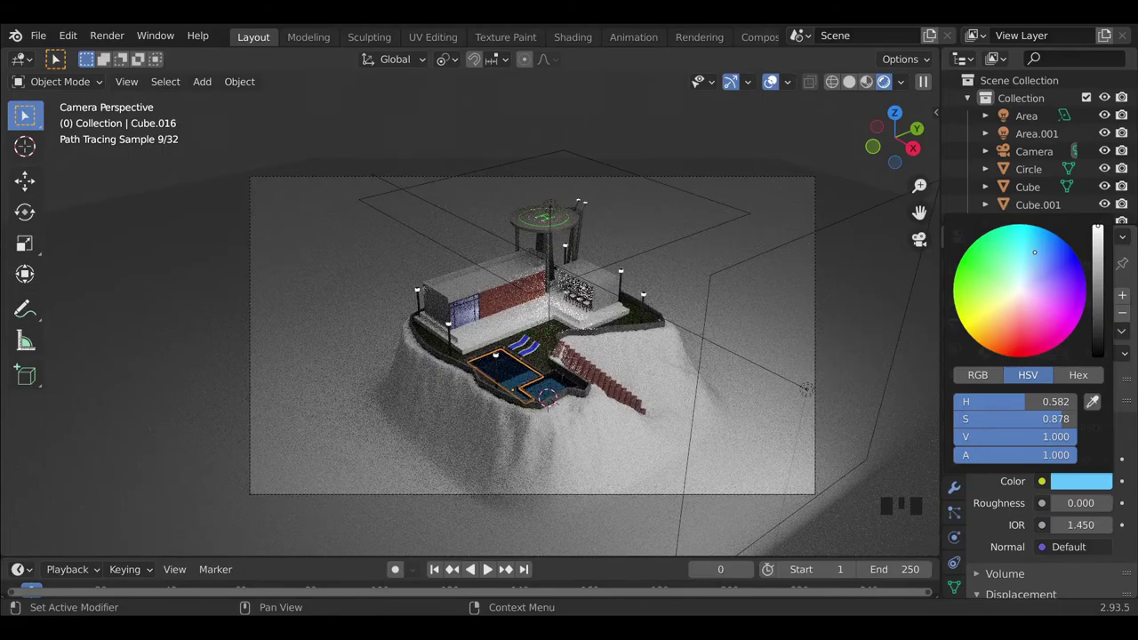
pyautogui.click(757, 332)
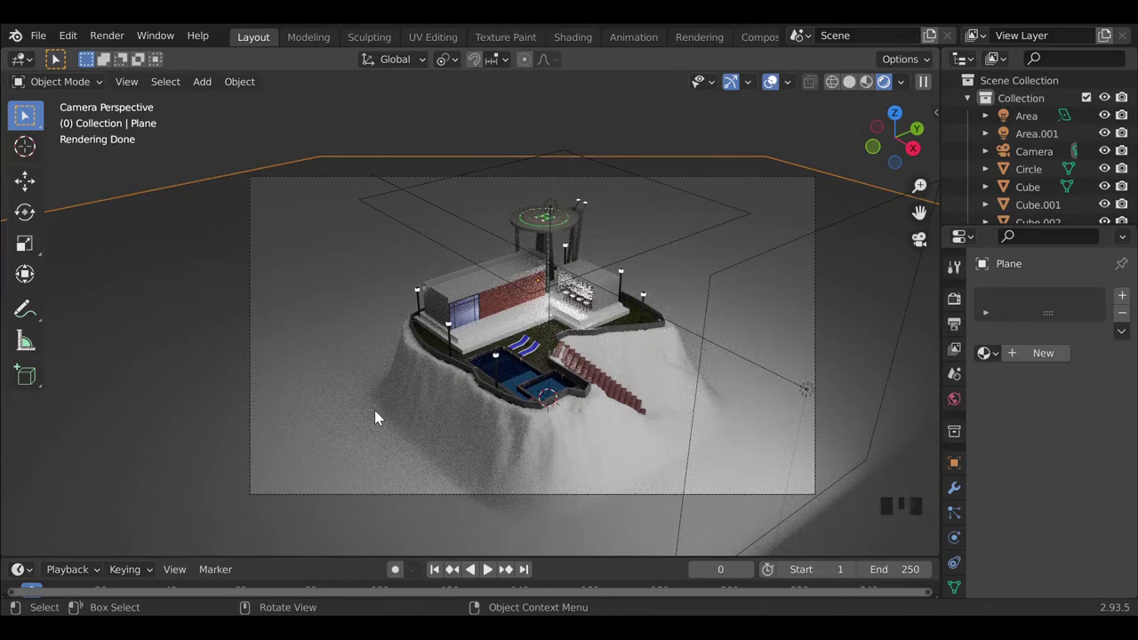
pyautogui.click(469, 431)
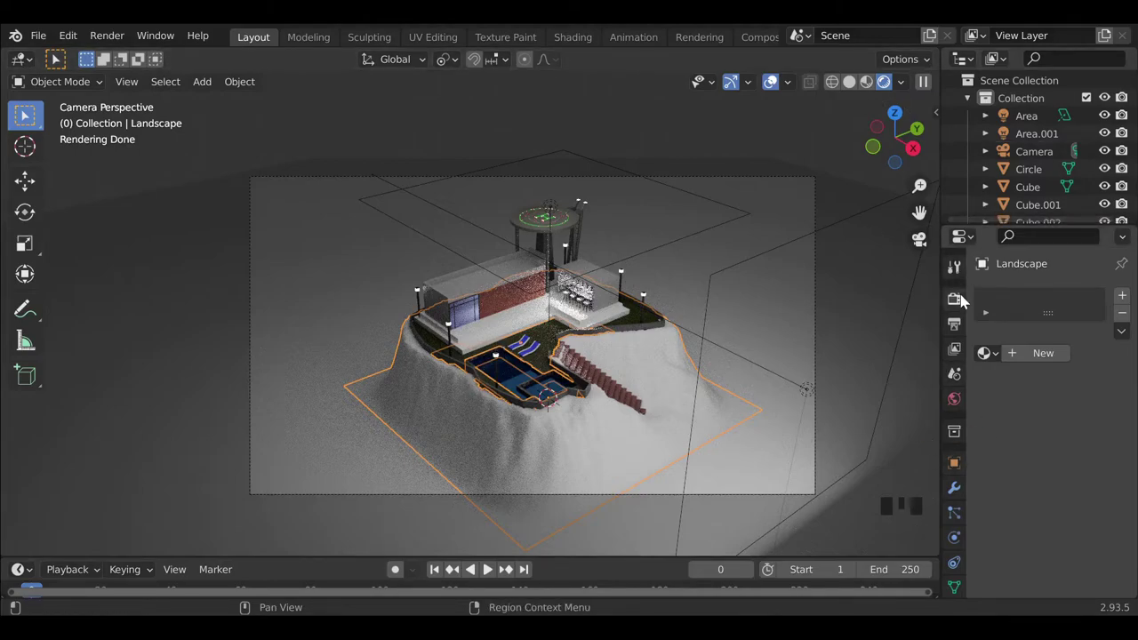
pyautogui.moveTo(843, 388); pyautogui.dragTo(561, 435)
# Add a Hair particle system to the landscape with 1000 hairs and shorten the strands to 0.1 m.
pyautogui.click(561, 434)
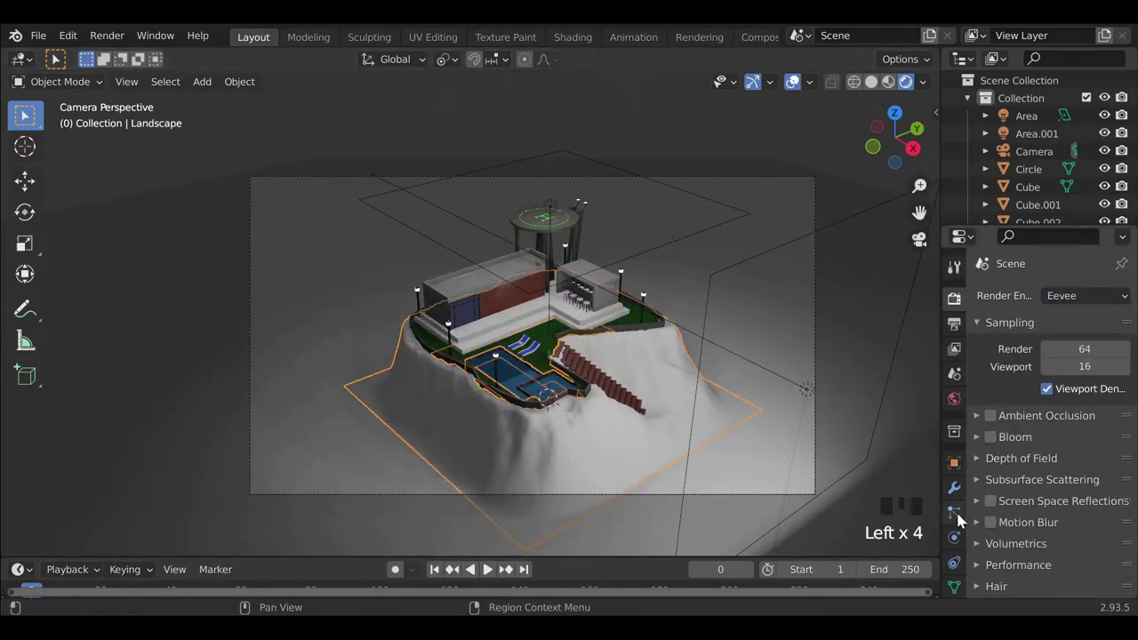
pyautogui.moveTo(1060, 365); pyautogui.dragTo(1077, 440)
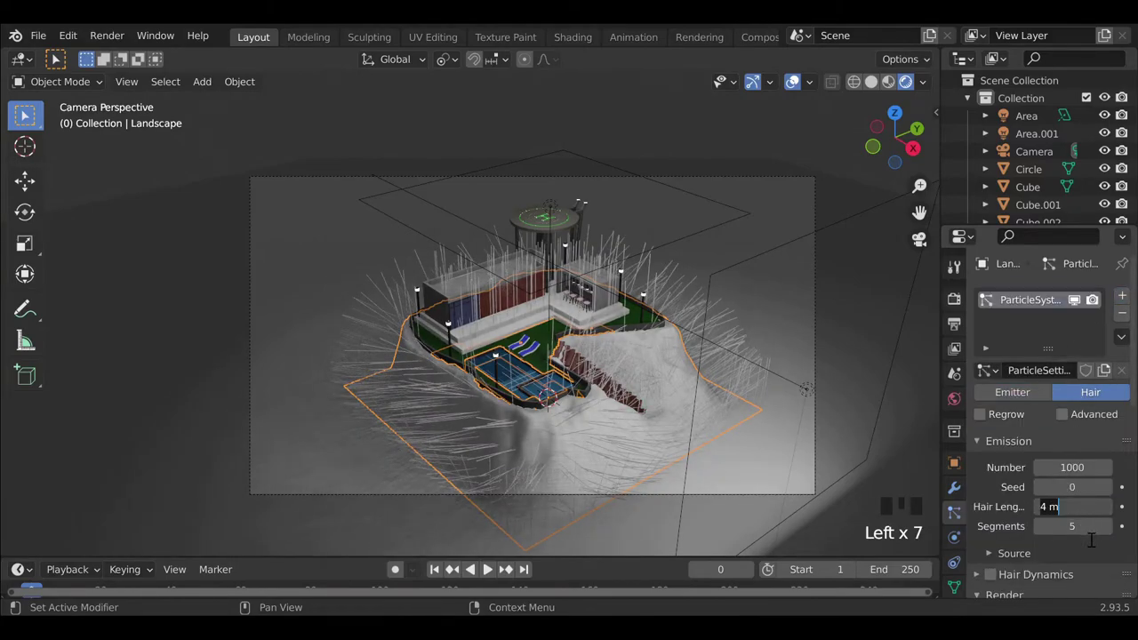
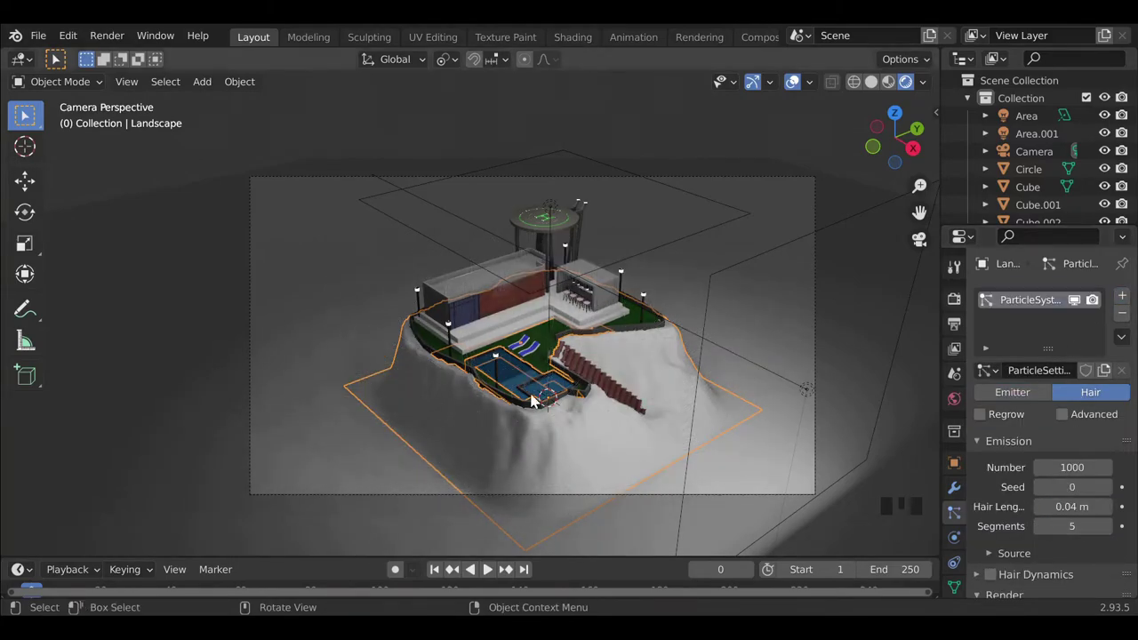
pyautogui.scroll(3)
pyautogui.middleClick(668, 480)
pyautogui.scroll(3)
pyautogui.moveTo(610, 421); pyautogui.dragTo(874, 106)
pyautogui.click(874, 106)
# Set the hair to 5 segments and inspect the grass strands on the staircase slope.
pyautogui.moveTo(579, 421); pyautogui.dragTo(1112, 563)
pyautogui.click(1112, 563)
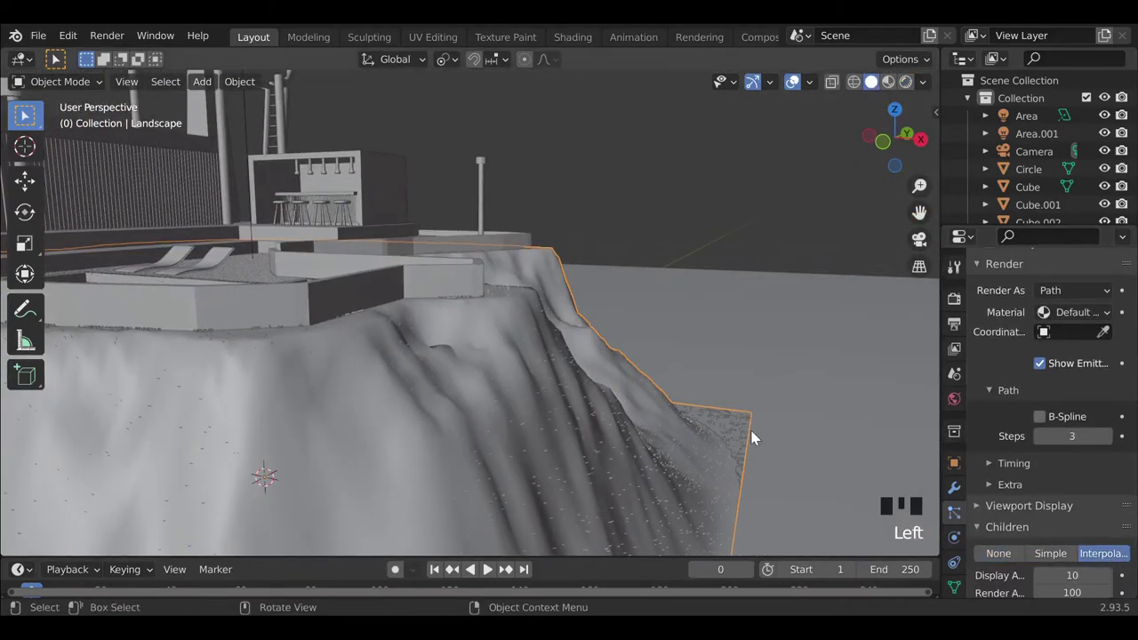
pyautogui.press('KP_0')
pyautogui.moveTo(587, 446); pyautogui.dragTo(192, 393)
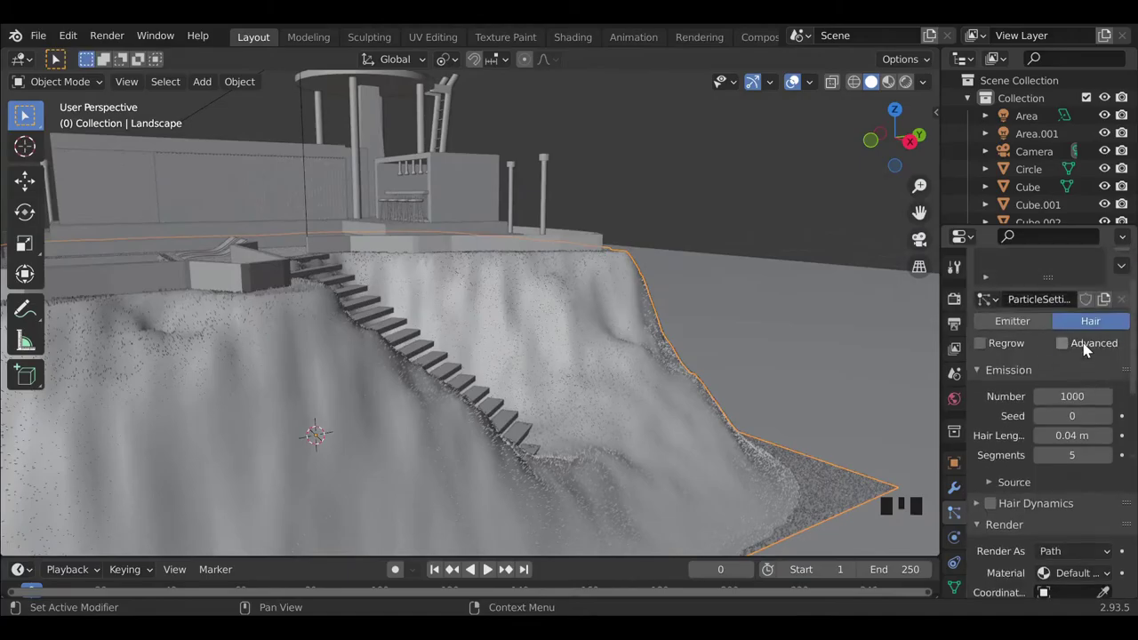
pyautogui.click(1097, 478)
pyautogui.moveTo(556, 427); pyautogui.dragTo(596, 449)
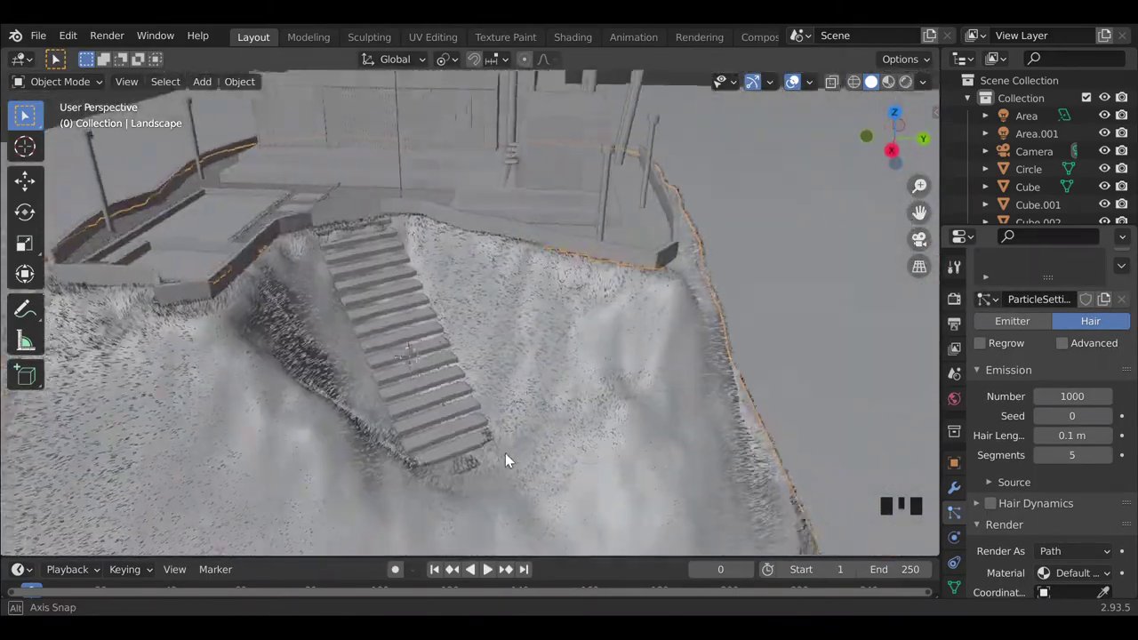
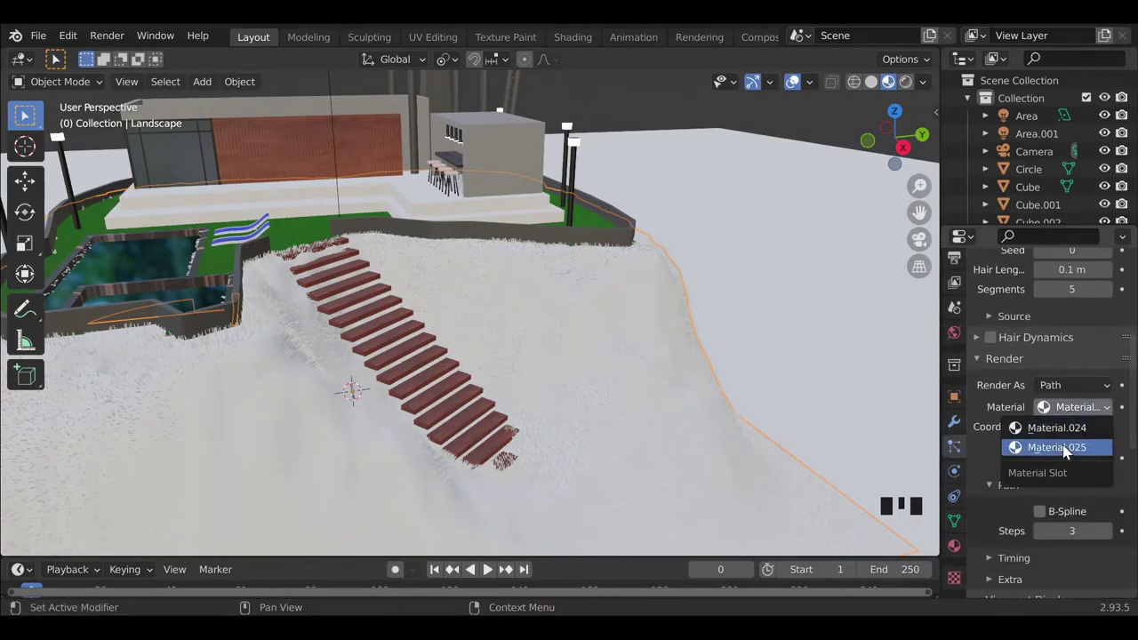
# Give the hair particles the green Material.025 so the grass renders green.
pyautogui.moveTo(985, 451); pyautogui.dragTo(1040, 393)
pyautogui.click(1020, 461)
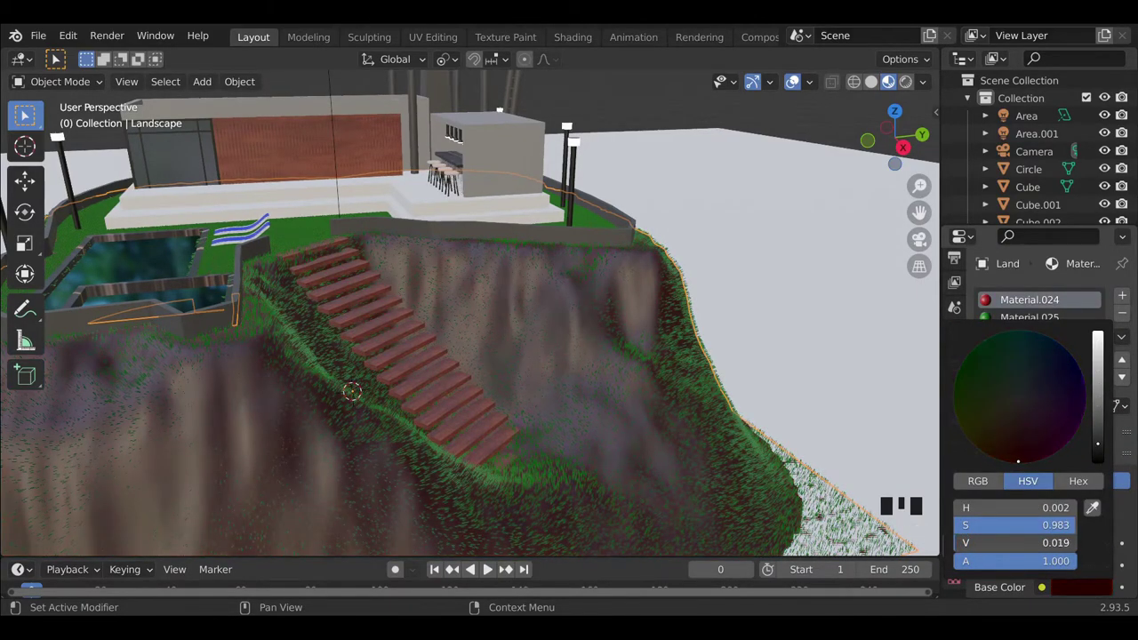
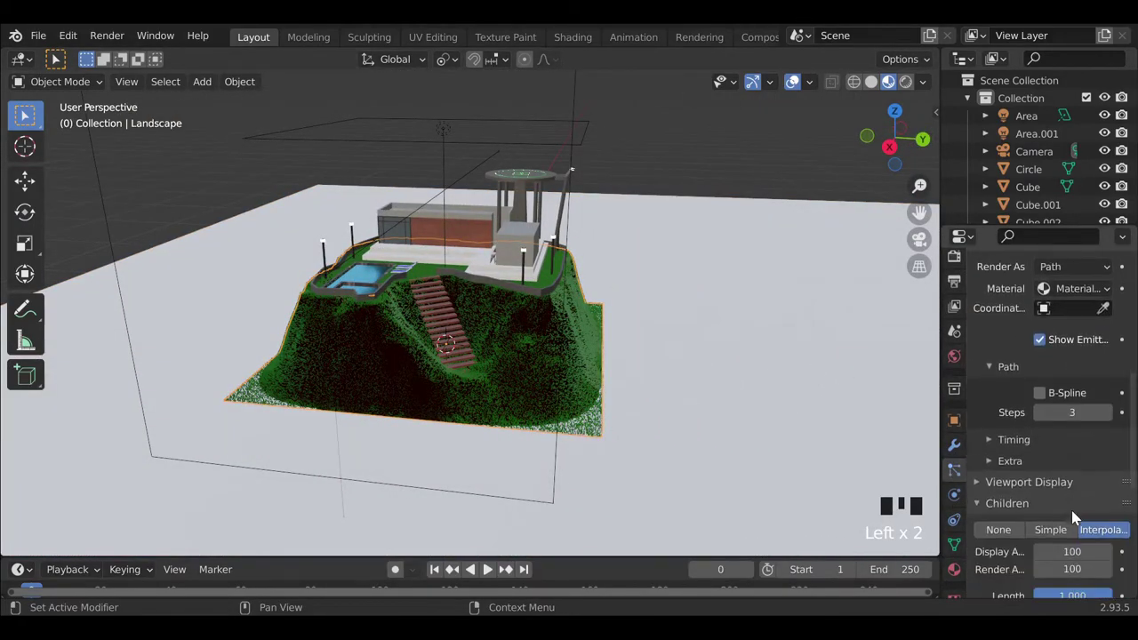
# Select the ground plane through the camera and assign it the sand-coloured Material.026 in rendered preview.
pyautogui.press('KP_0')
pyautogui.moveTo(456, 406); pyautogui.dragTo(928, 236)
pyautogui.click(928, 237)
pyautogui.scroll(-3)
pyautogui.click(743, 290)
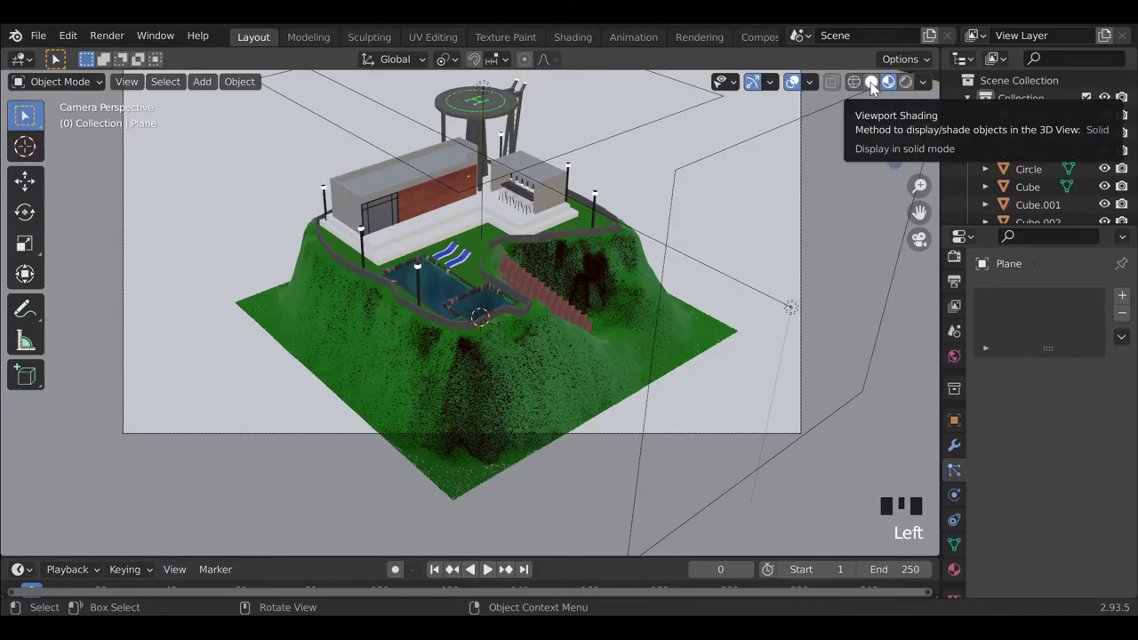
pyautogui.moveTo(836, 200); pyautogui.dragTo(758, 289)
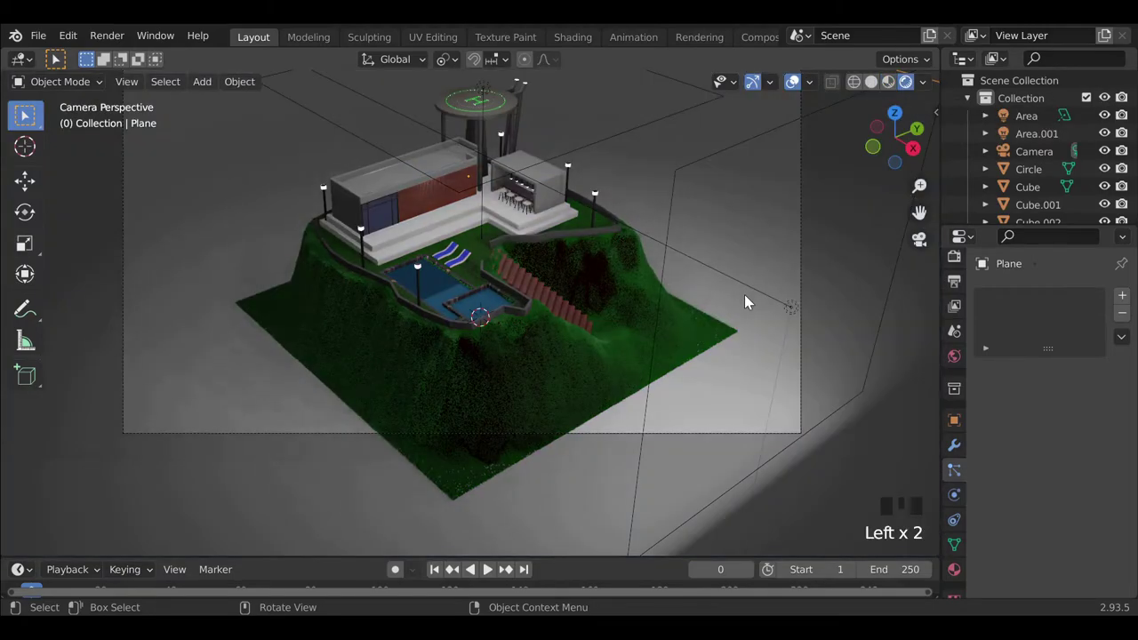
pyautogui.click(729, 390)
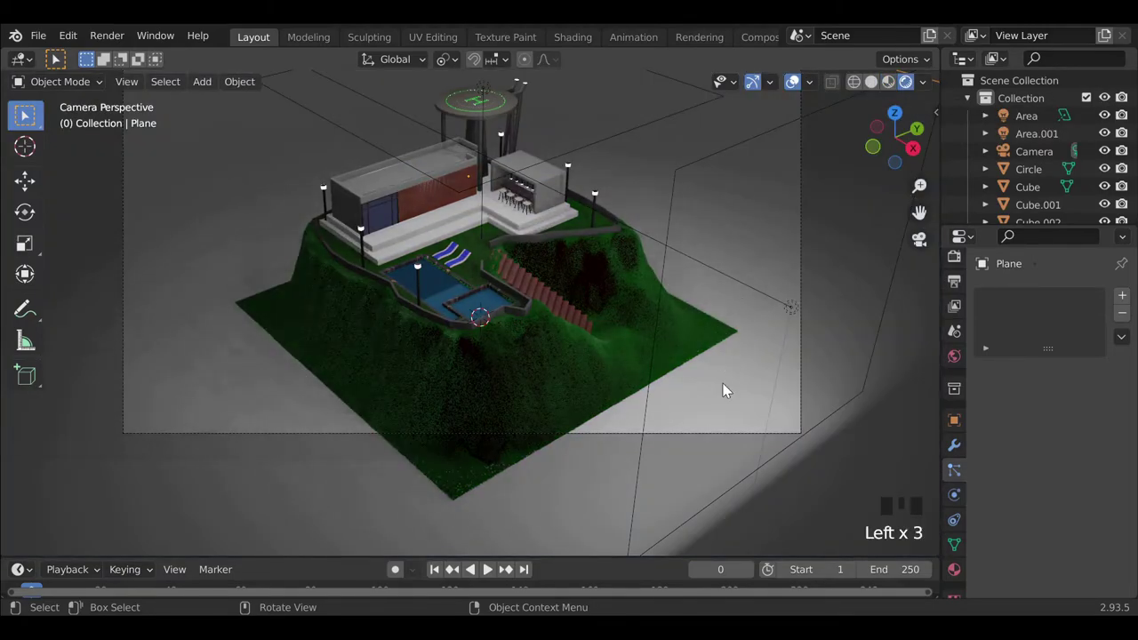
# Raise the ground plane about 0.38 m along Z and return to solid shading.
pyautogui.press('g')
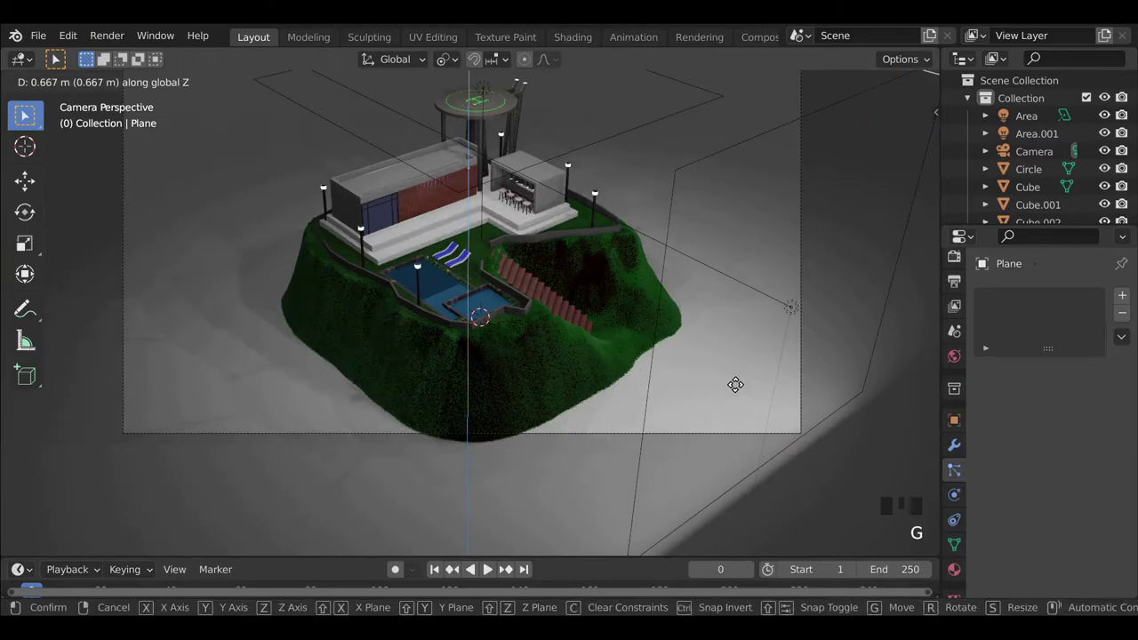
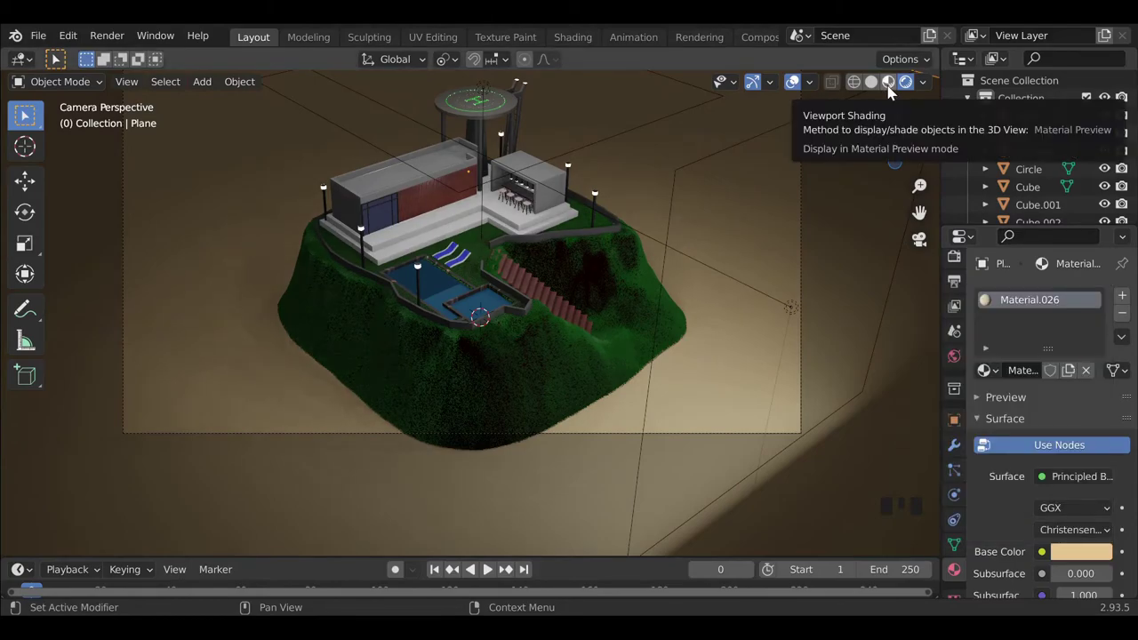
pyautogui.click(893, 92)
pyautogui.click(873, 97)
# Add an Ocean modifier to the ground plane so it ripples as wavy sand, shifted about 6.4 m along Y.
pyautogui.moveTo(443, 384); pyautogui.dragTo(602, 480)
pyautogui.scroll(-3)
pyautogui.moveTo(609, 504); pyautogui.dragTo(1108, 308)
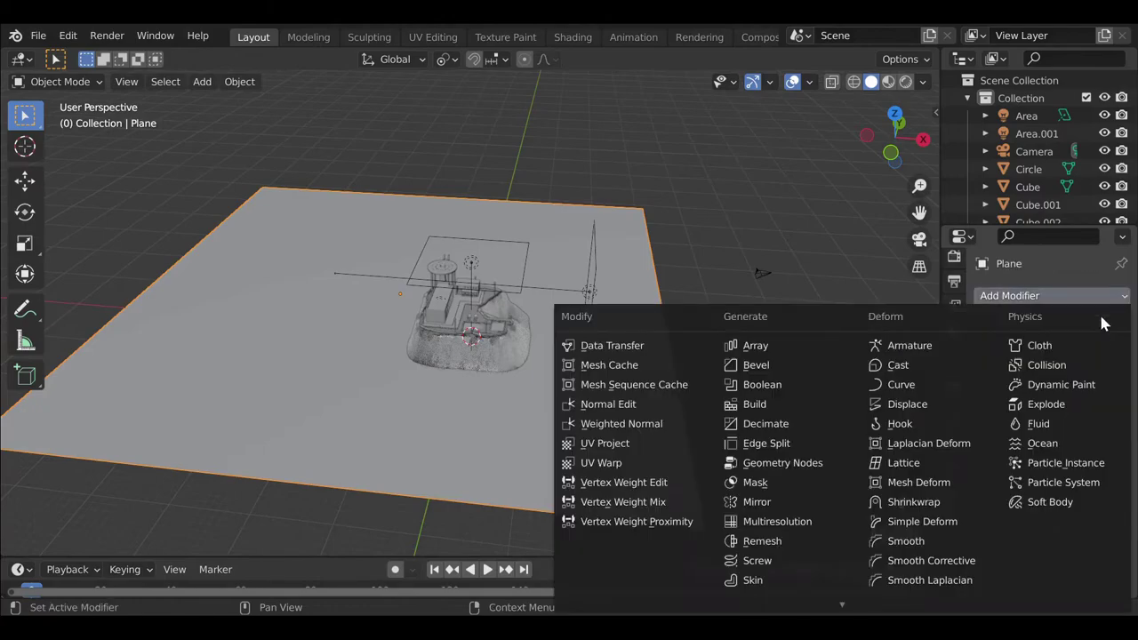
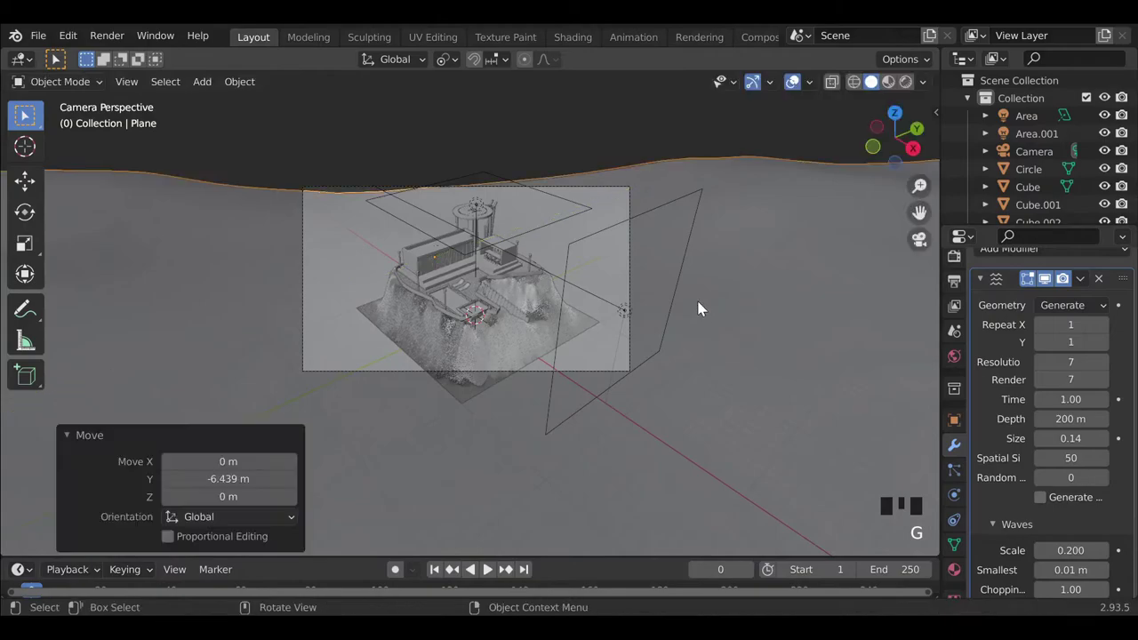
pyautogui.scroll(3)
pyautogui.moveTo(642, 400); pyautogui.dragTo(641, 367)
pyautogui.scroll(-3)
# Select all scene objects and scale them down slightly.
pyautogui.press('a')
pyautogui.click(417, 340)
pyautogui.press('s')
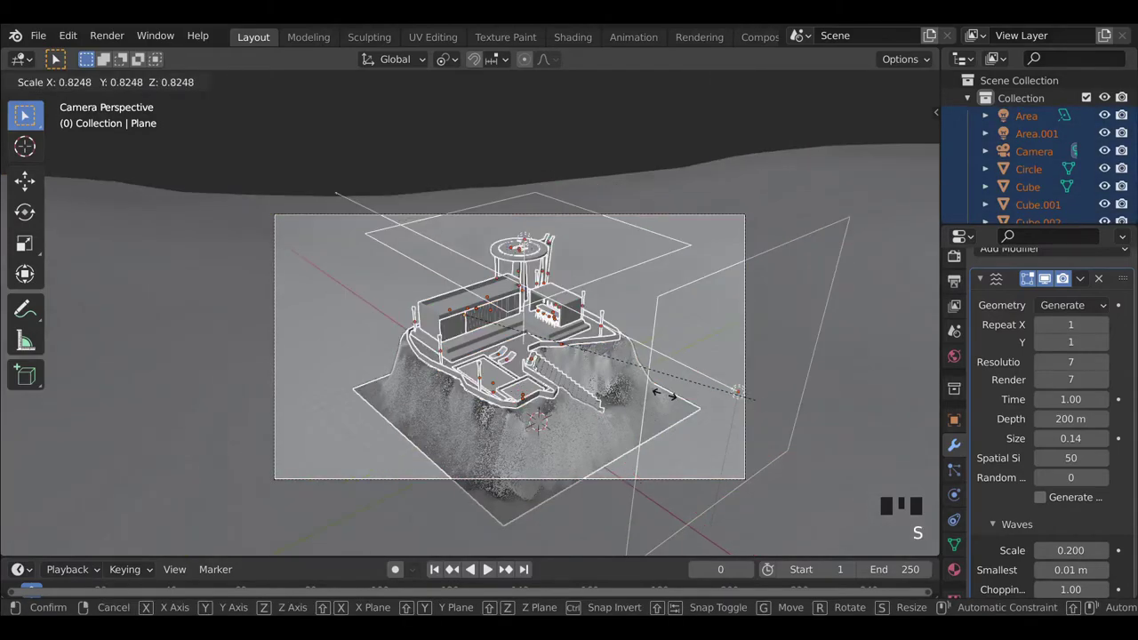
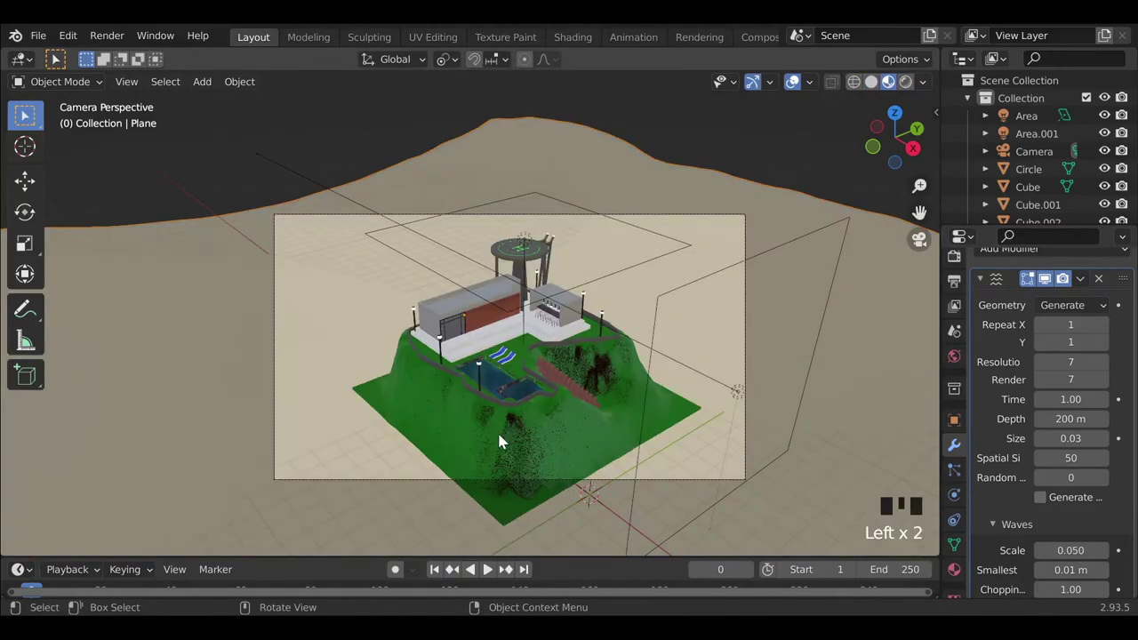
# Raise the sand plane, then shift it along X and about 9.2 m along Y behind the hill.
pyautogui.press('g')
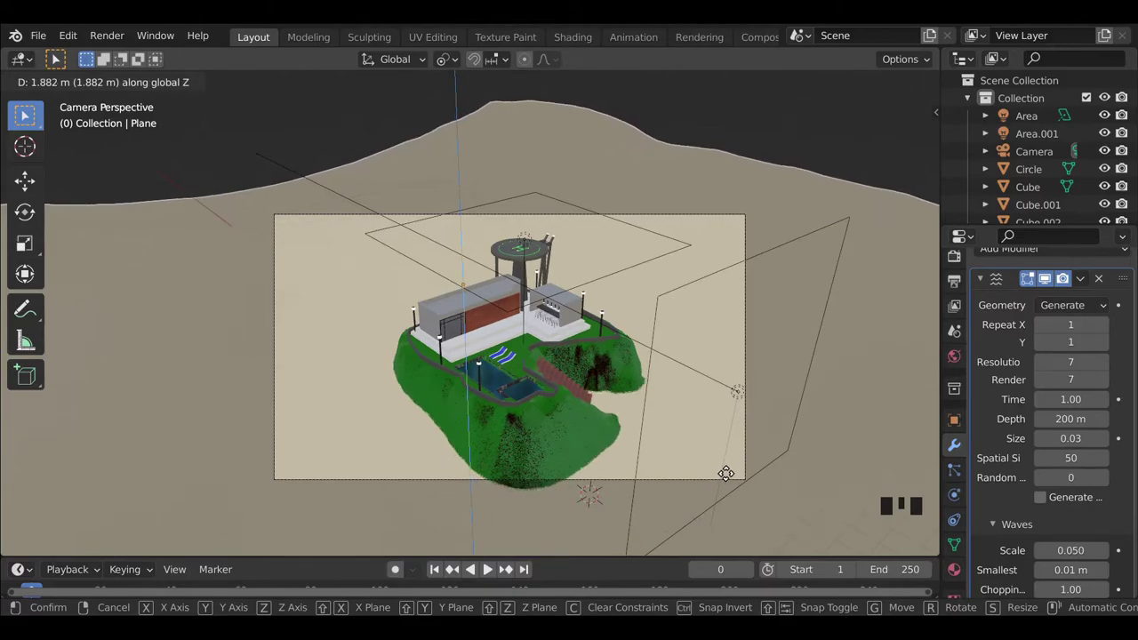
pyautogui.click(888, 430)
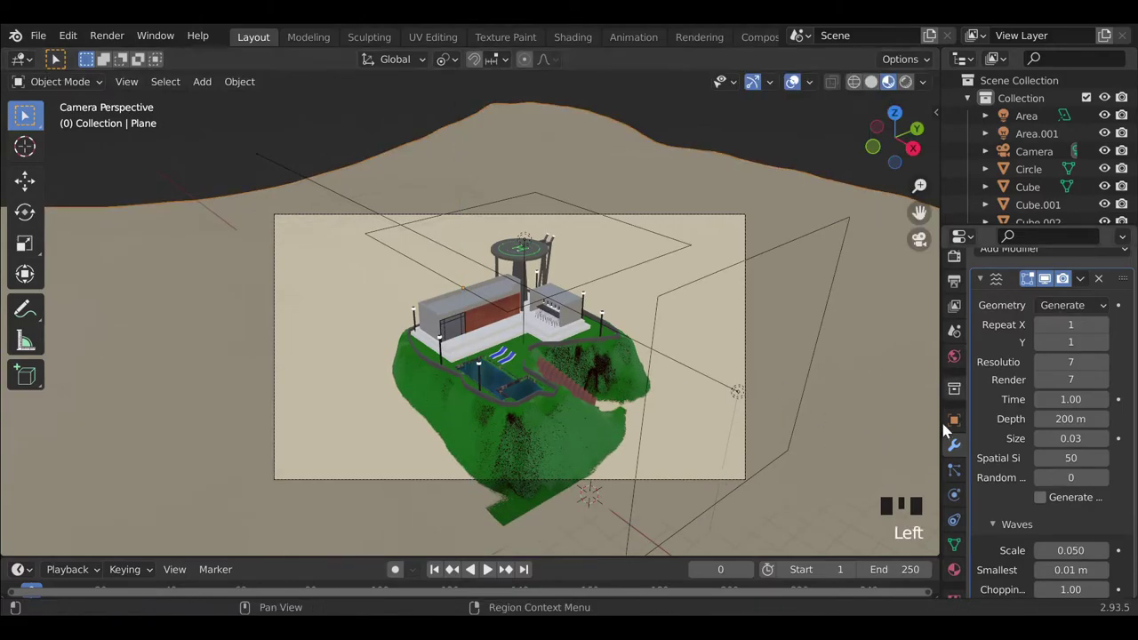
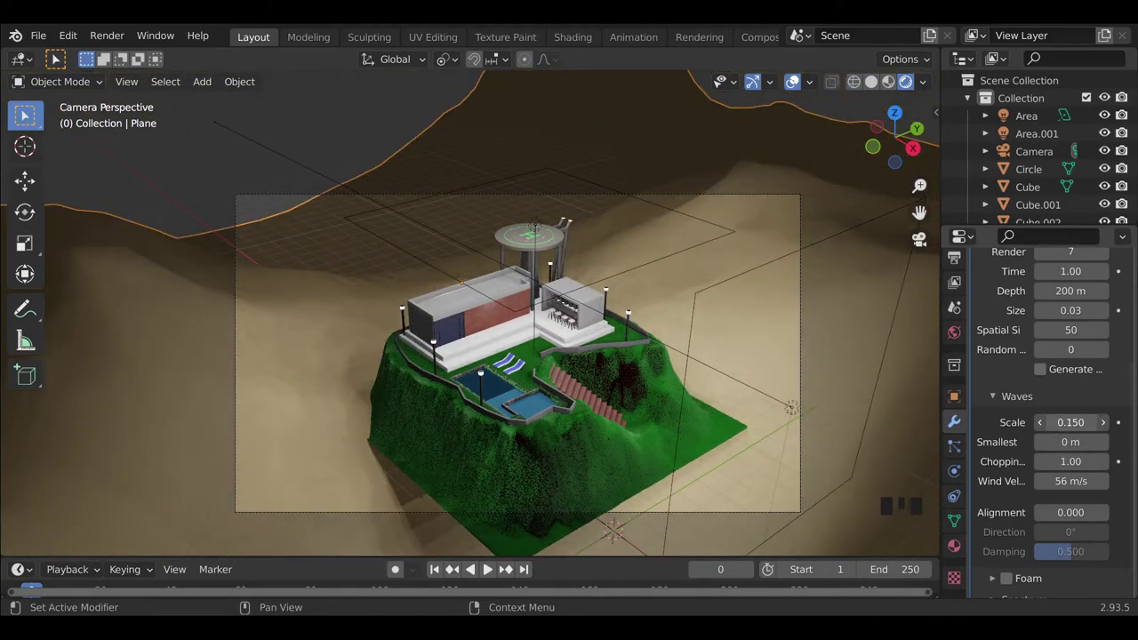
pyautogui.press('g')
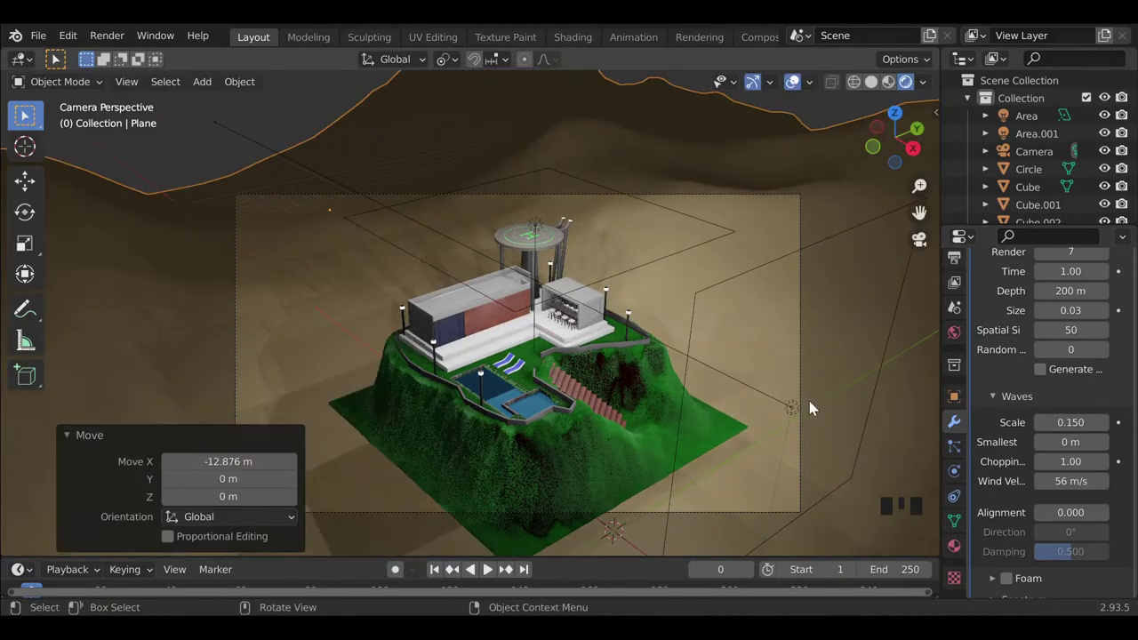
pyautogui.press('g')
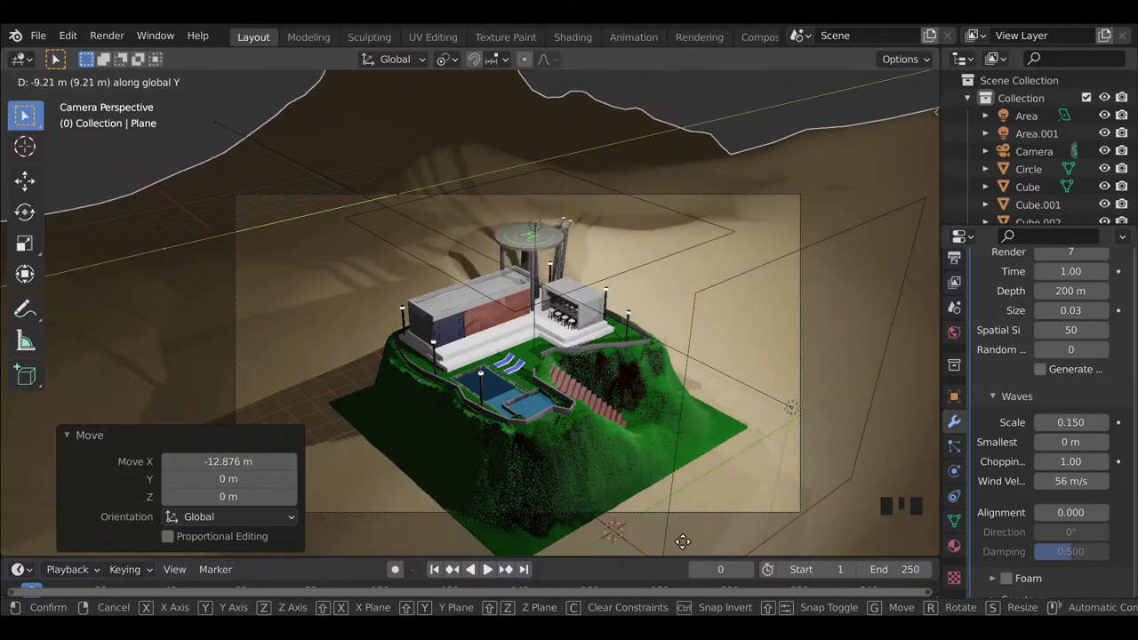
pyautogui.click(964, 277)
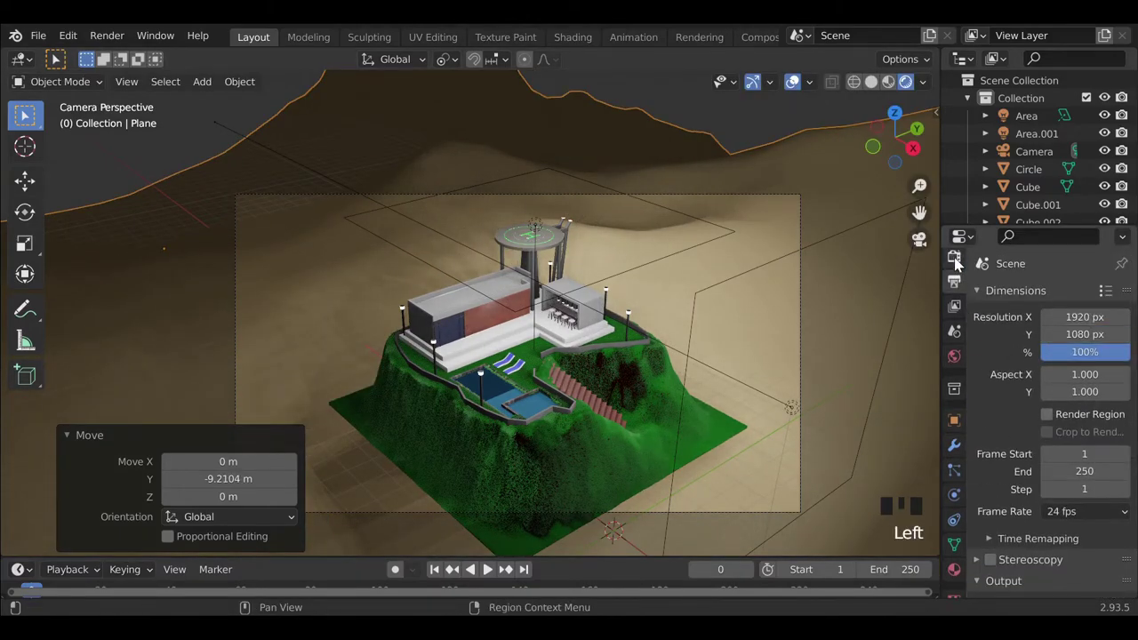
# Raise the sand plane about 2.36 m and set the Ocean modifier Time to 7.25.
pyautogui.moveTo(1012, 367); pyautogui.dragTo(828, 348)
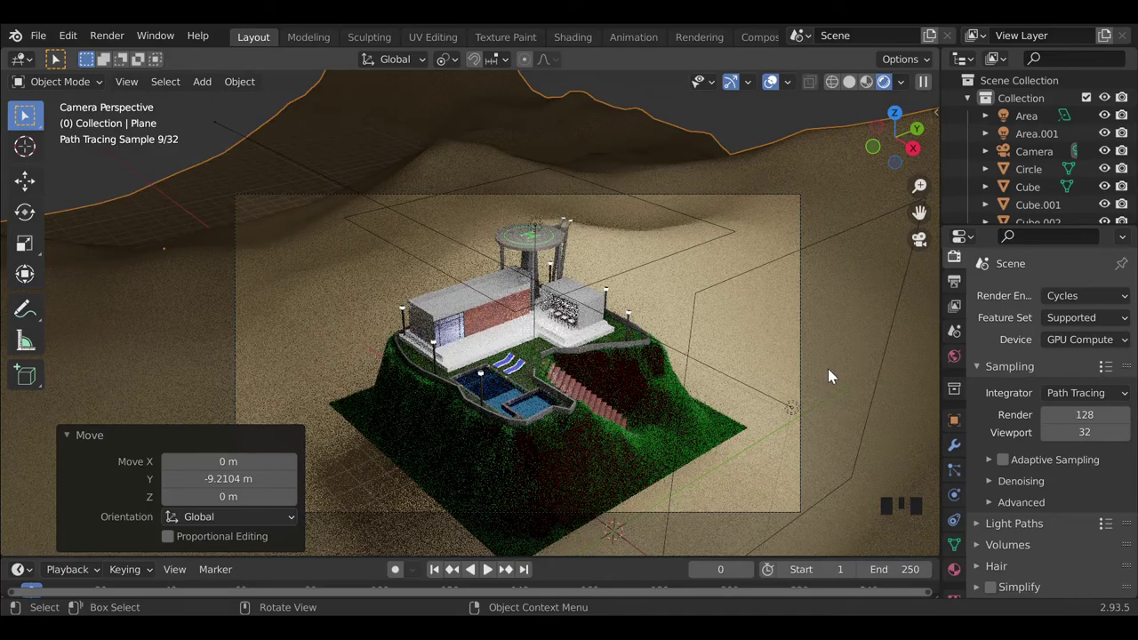
pyautogui.click(831, 373)
pyautogui.press('g')
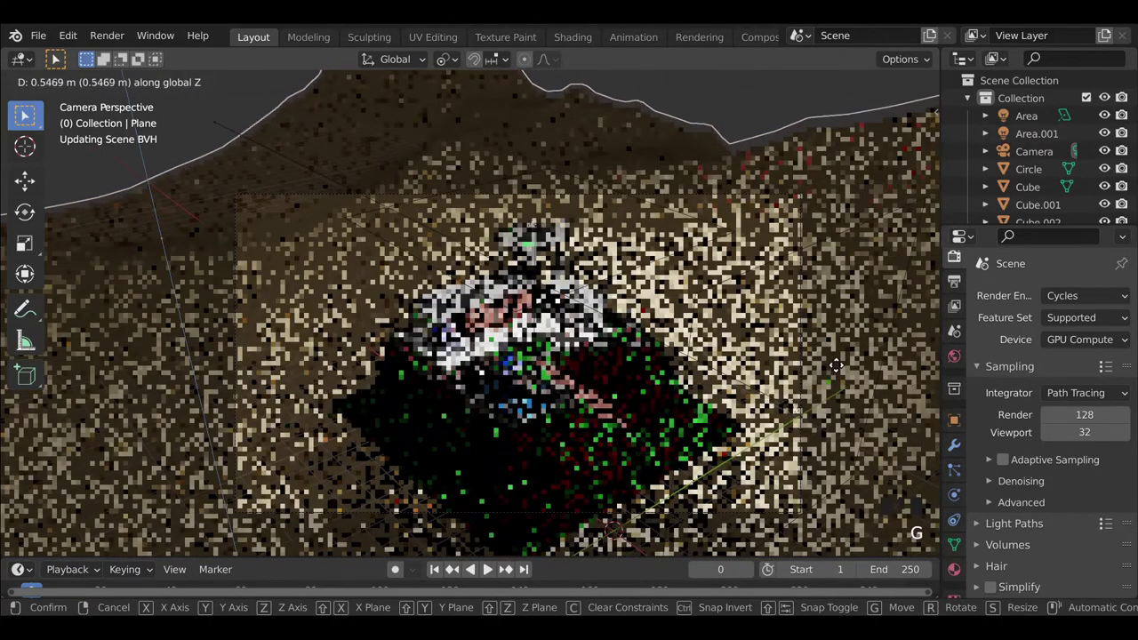
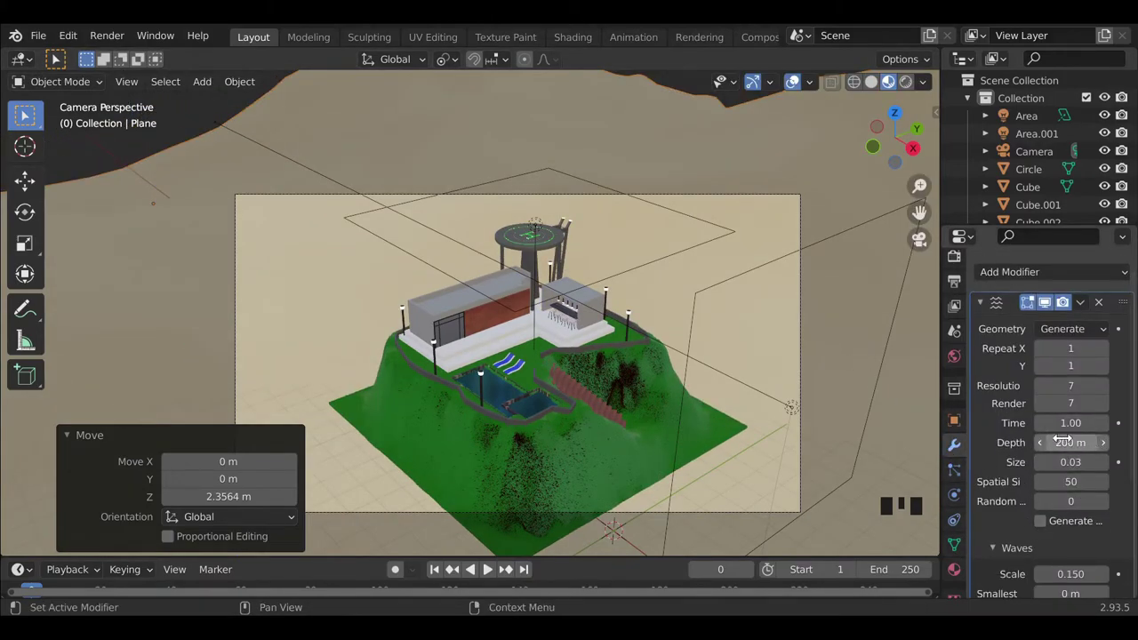
pyautogui.moveTo(1048, 472); pyautogui.dragTo(1070, 557)
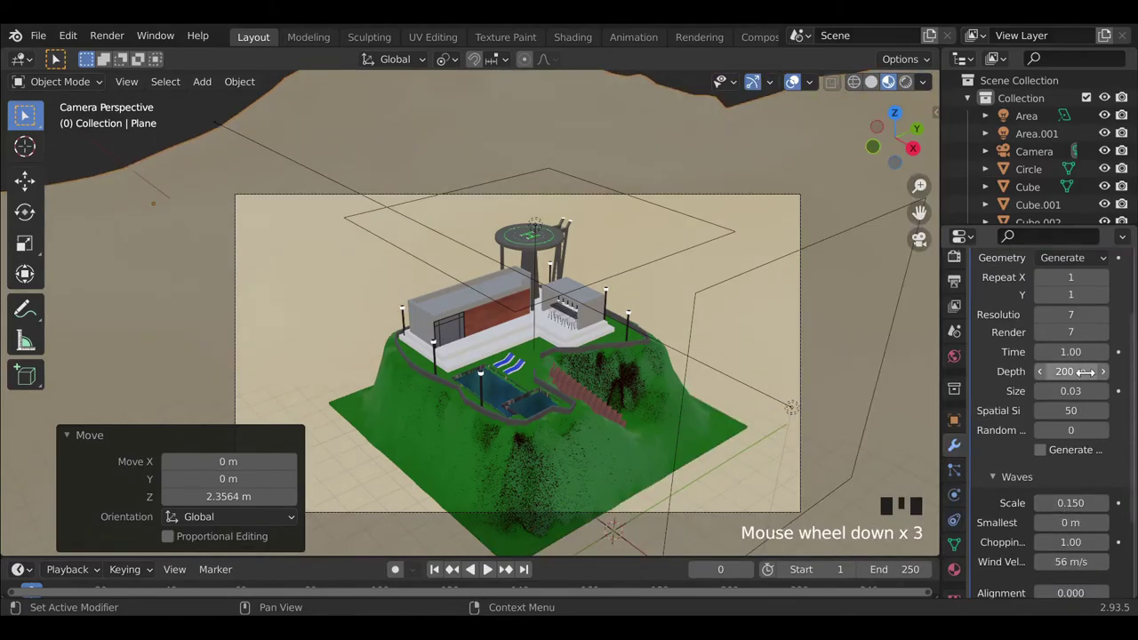
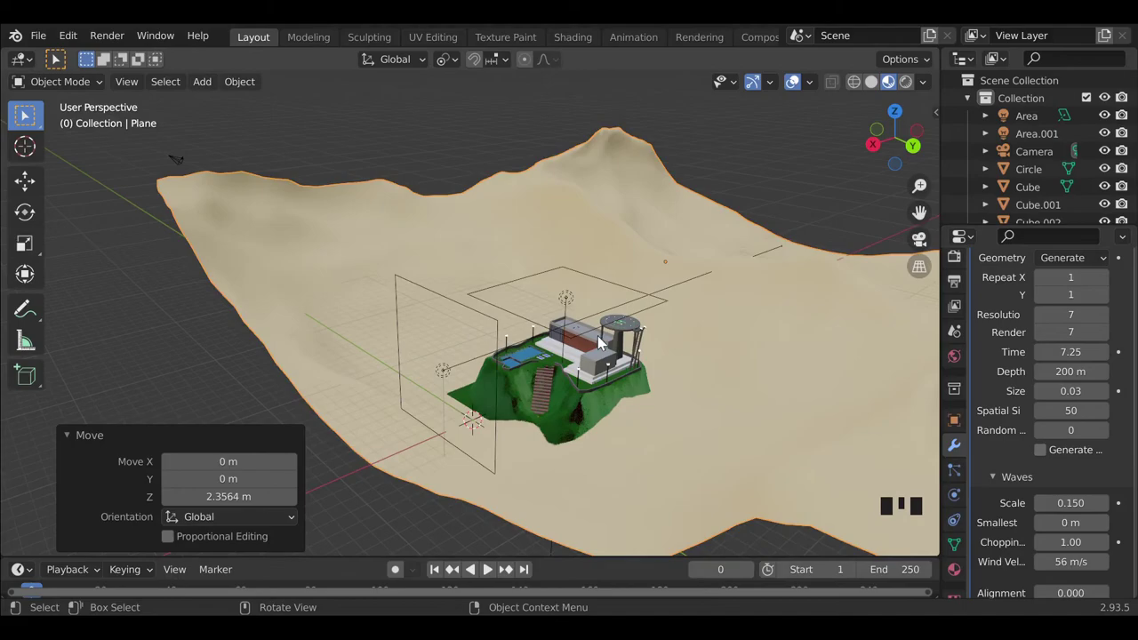
# From camera view, reposition the sand plane to about 12.26 m along Y and adjust its height.
pyautogui.click(922, 251)
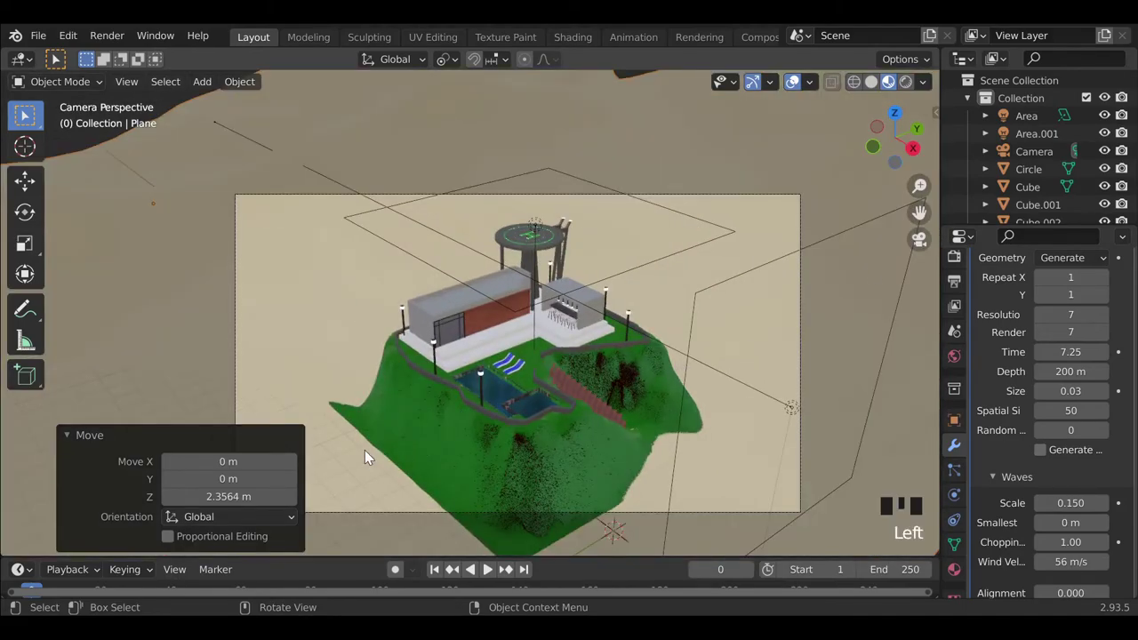
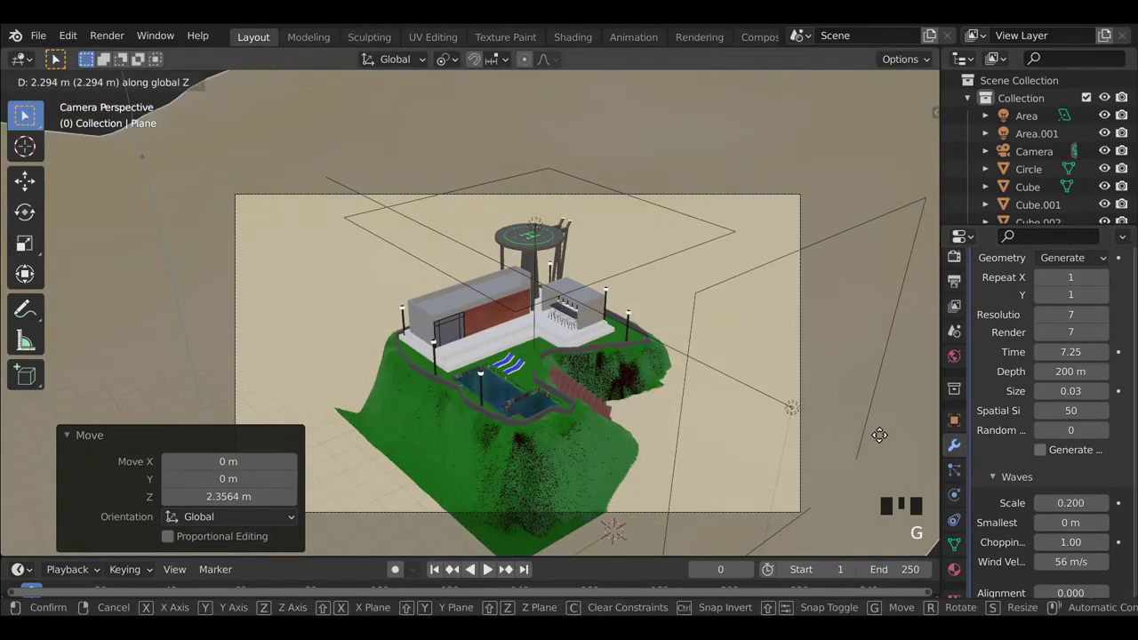
pyautogui.press('g')
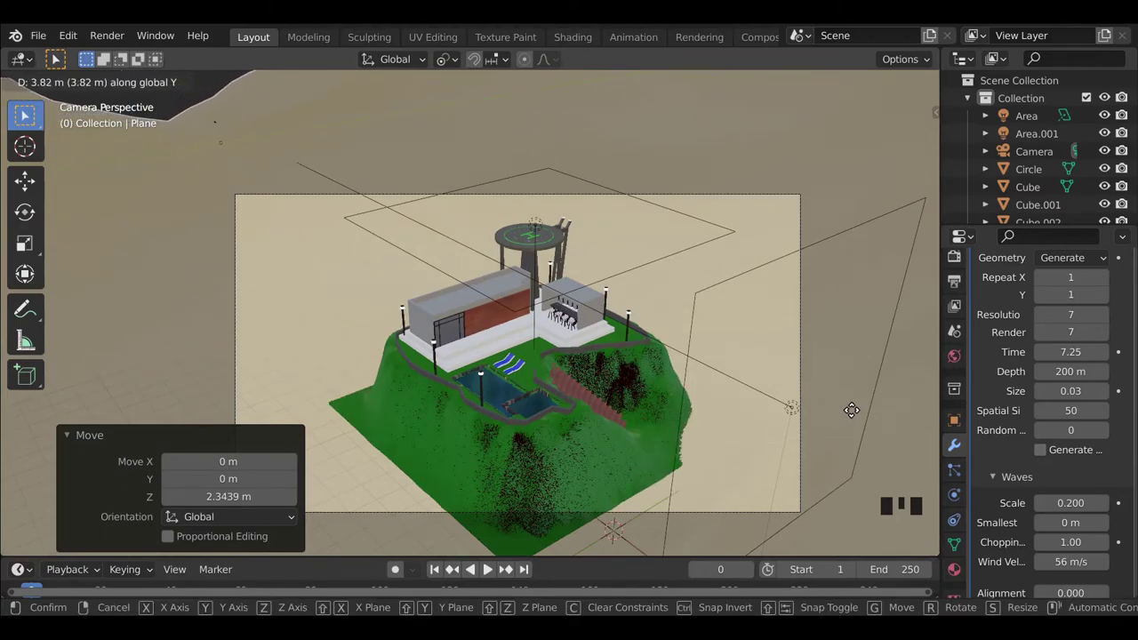
pyautogui.press('g')
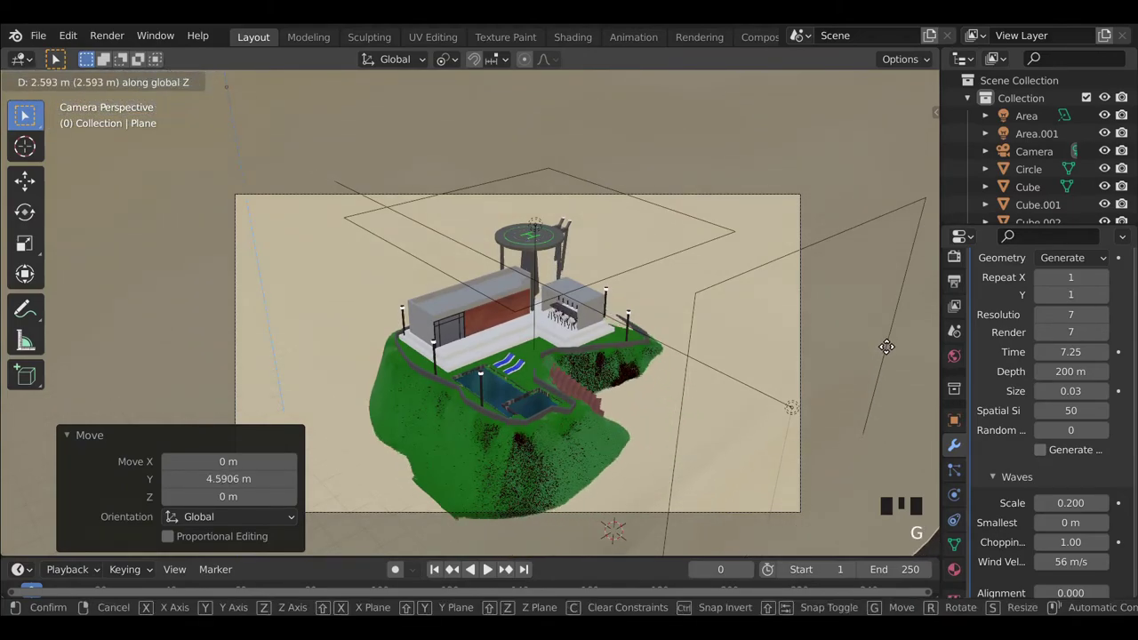
pyautogui.press('g')
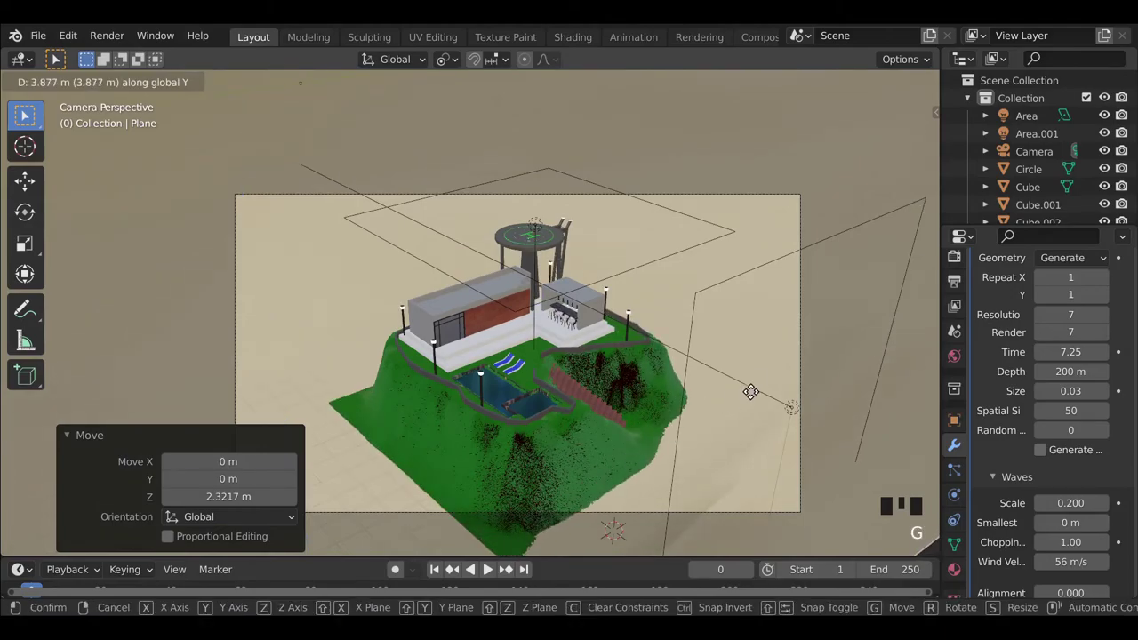
pyautogui.press('g')
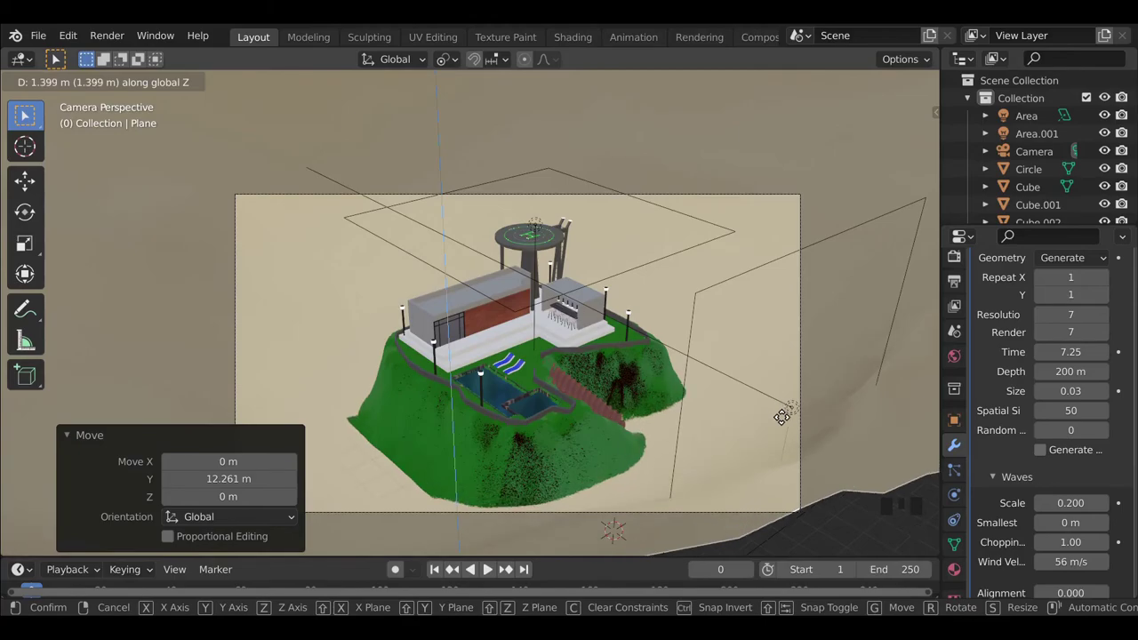
pyautogui.click(672, 495)
# Leave rendered preview, move the sand plane about 6.55 m along X, and return to Cycles preview.
pyautogui.scroll(-3)
pyautogui.scroll(3)
pyautogui.scroll(3)
pyautogui.moveTo(909, 91); pyautogui.dragTo(715, 304)
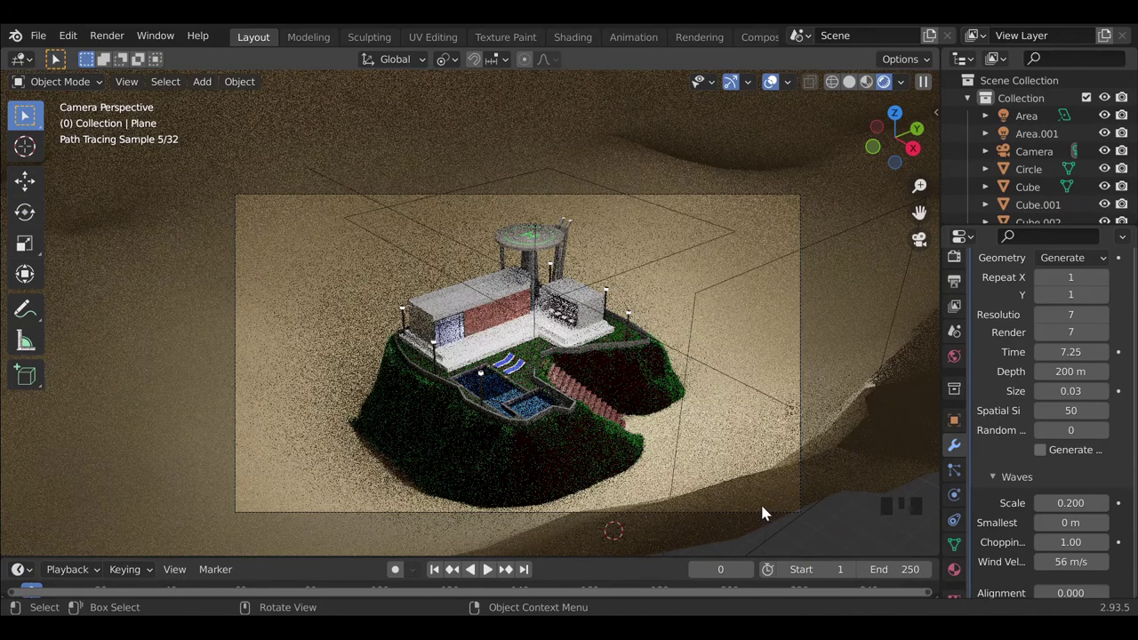
pyautogui.click(636, 493)
pyautogui.click(746, 383)
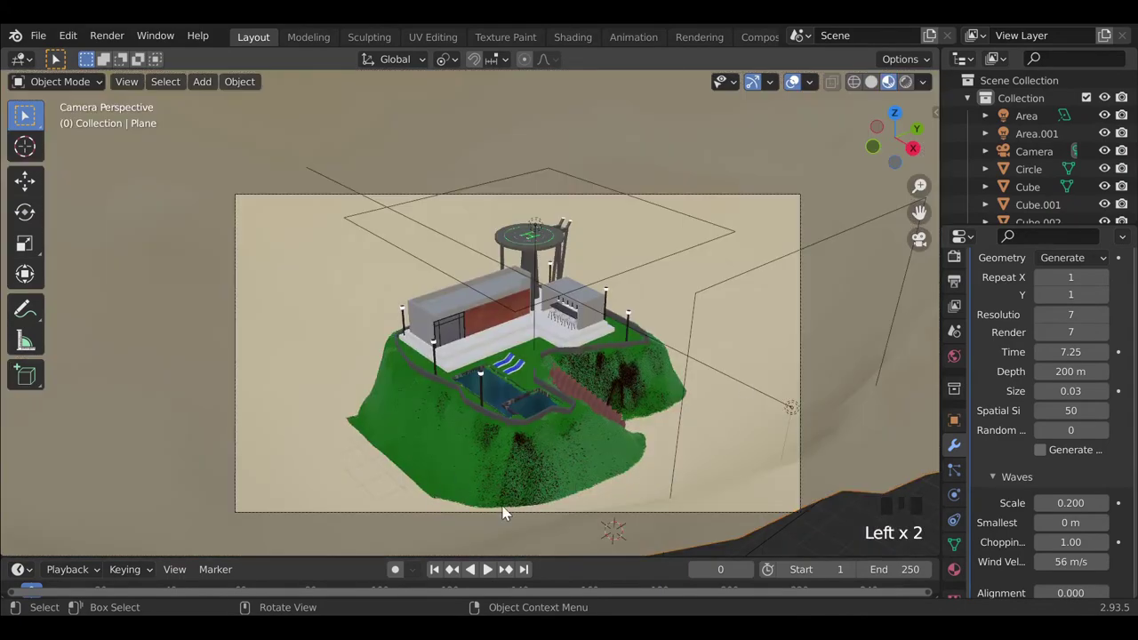
pyautogui.press('g')
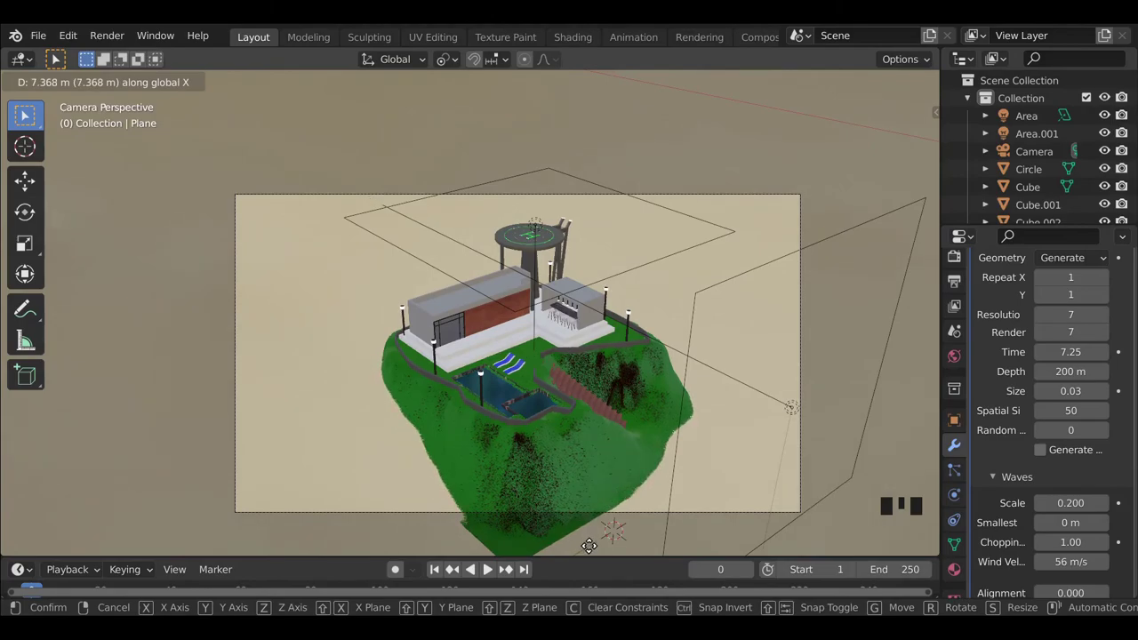
pyautogui.moveTo(906, 88); pyautogui.dragTo(836, 213)
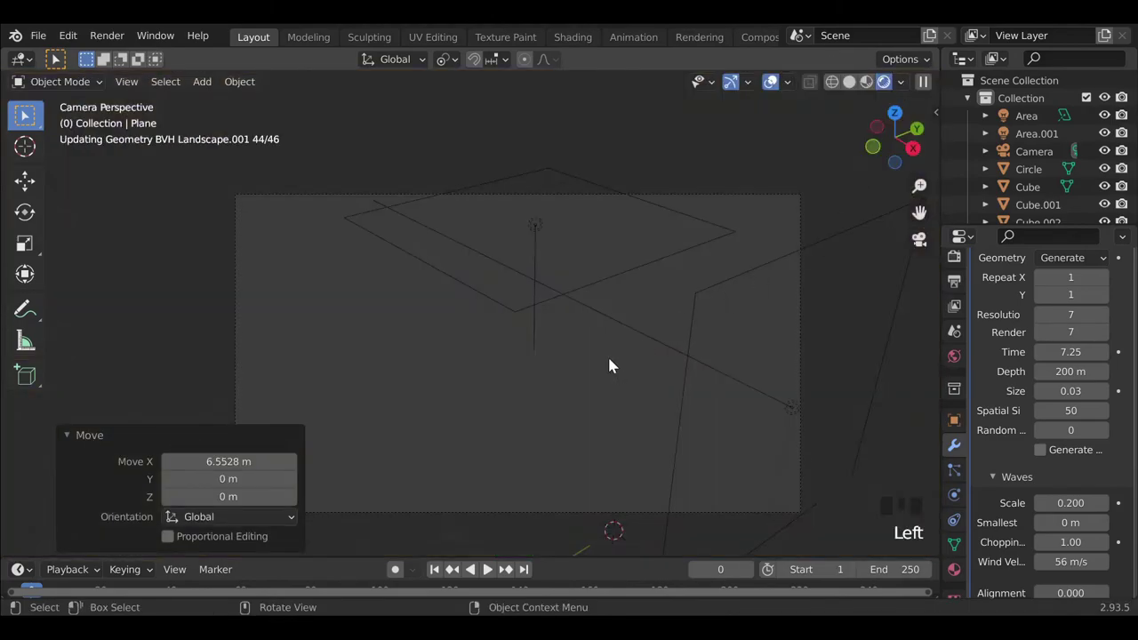